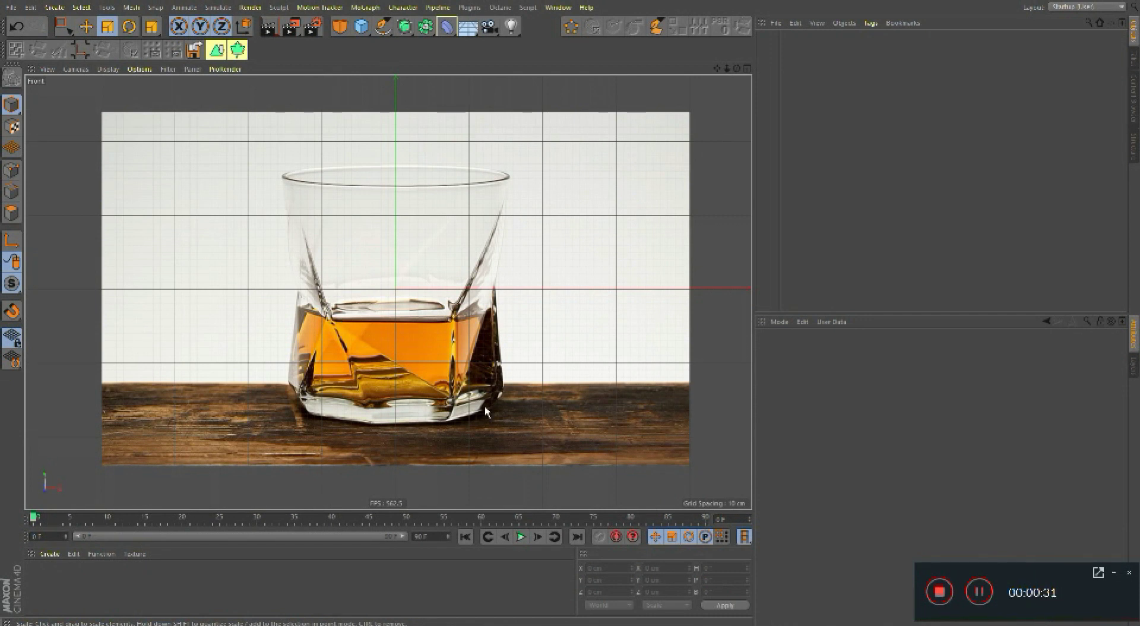
# Step: Add a Cylinder primitive over the reference glass in the Front view and switch to the Move tool
pyautogui.rightClick(432, 270)
pyautogui.middleClick(456, 275)
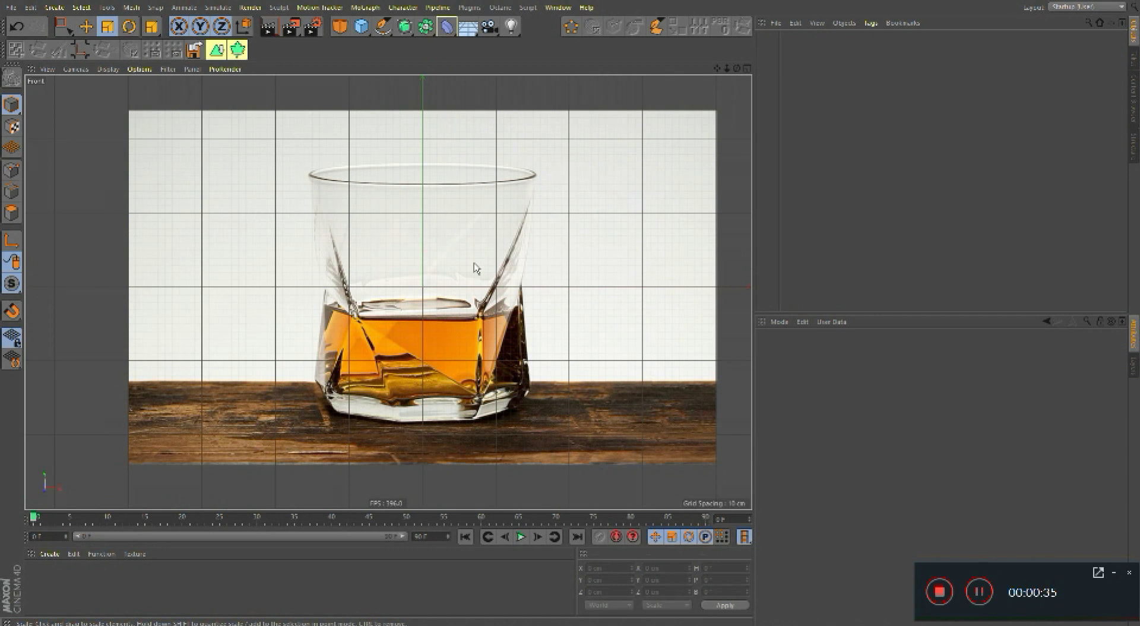
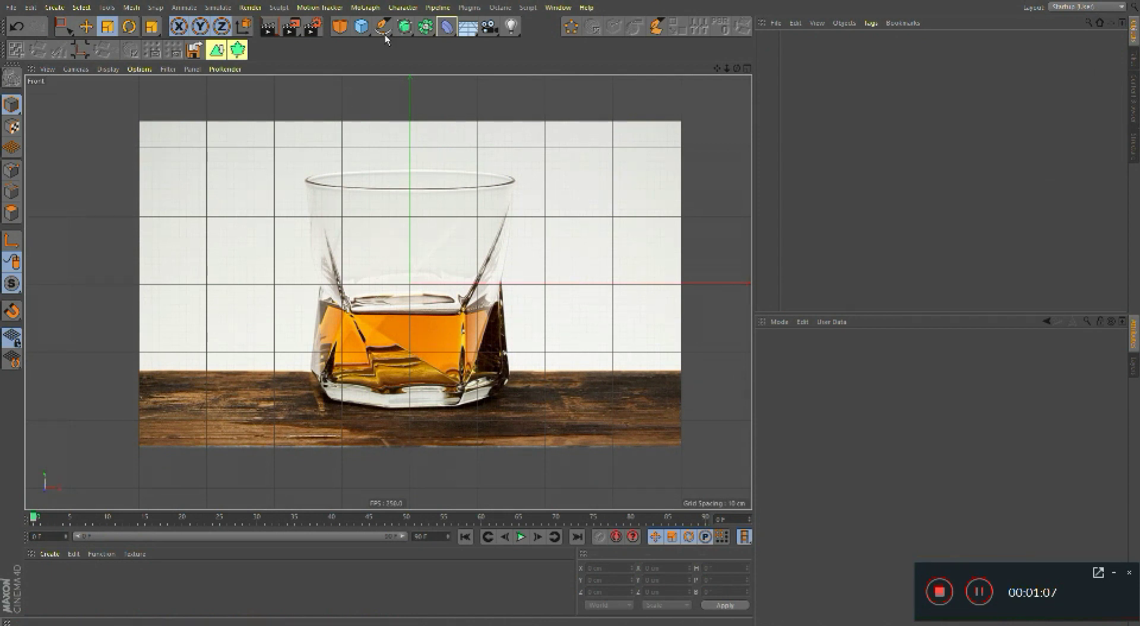
pyautogui.click(620, 46)
pyautogui.rightClick(437, 289)
pyautogui.press('e')
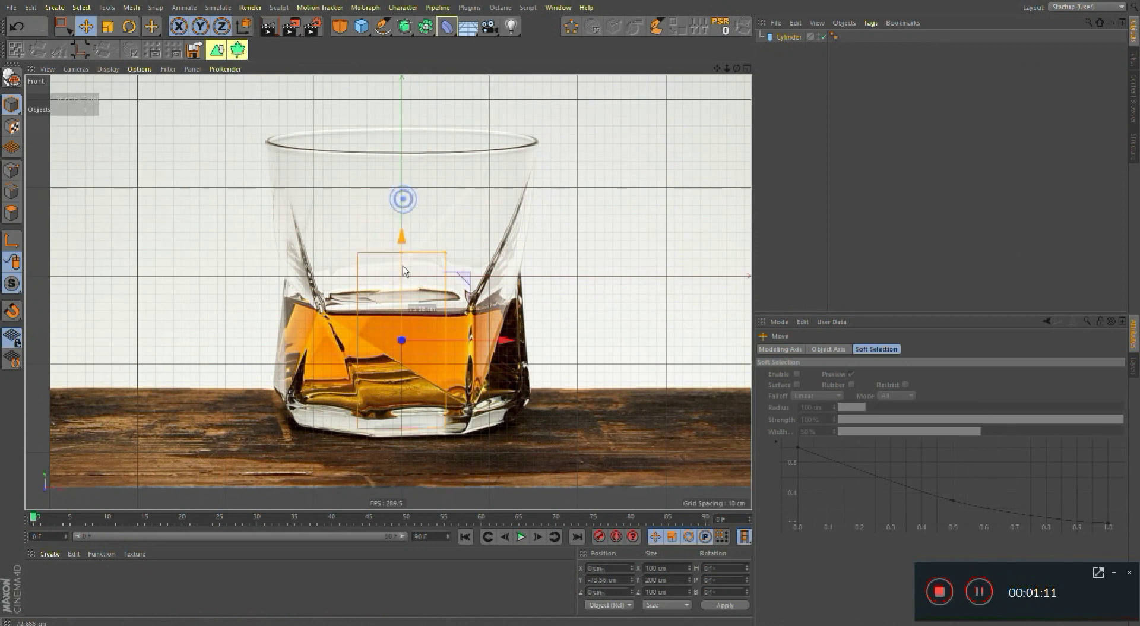
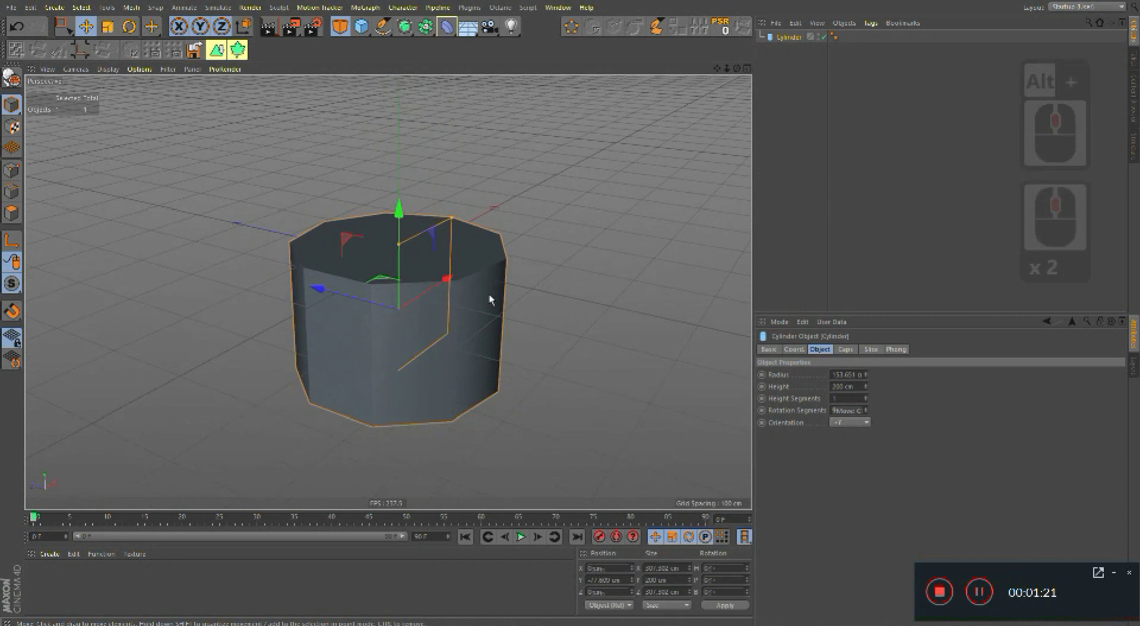
# Step: Set the cylinder's Phong angle to 15 and turn off Use Edge Breaks for hard faceted shading
pyautogui.click(835, 36)
pyautogui.click(799, 392)
pyautogui.write('16')
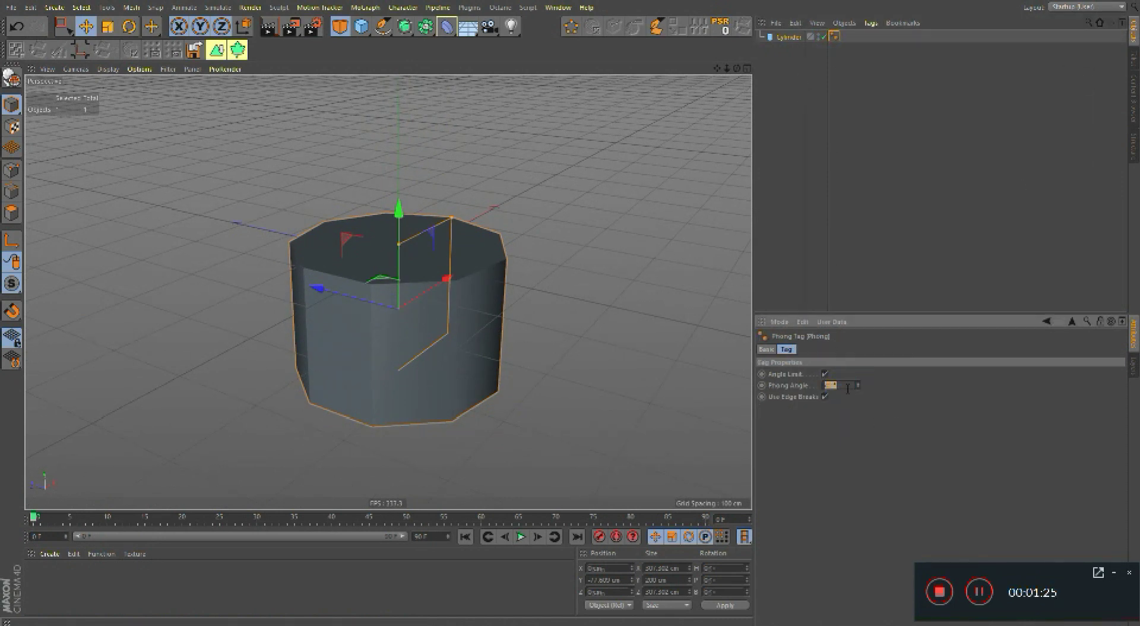
pyautogui.press('BackSpace')
pyautogui.write('5')
pyautogui.press('Return')
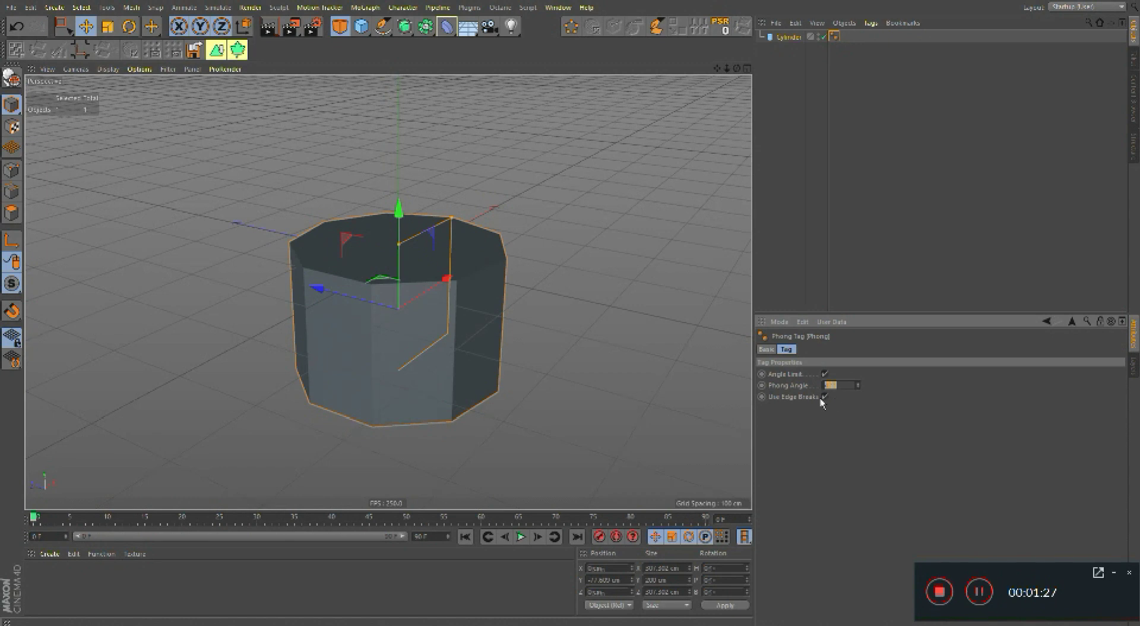
pyautogui.click(813, 399)
# Step: Make the cylinder an editable polygon object (C) and select all its points in the front view
pyautogui.middleClick(442, 300)
pyautogui.click(438, 271)
pyautogui.middleClick(486, 288)
pyautogui.middleClick(507, 367)
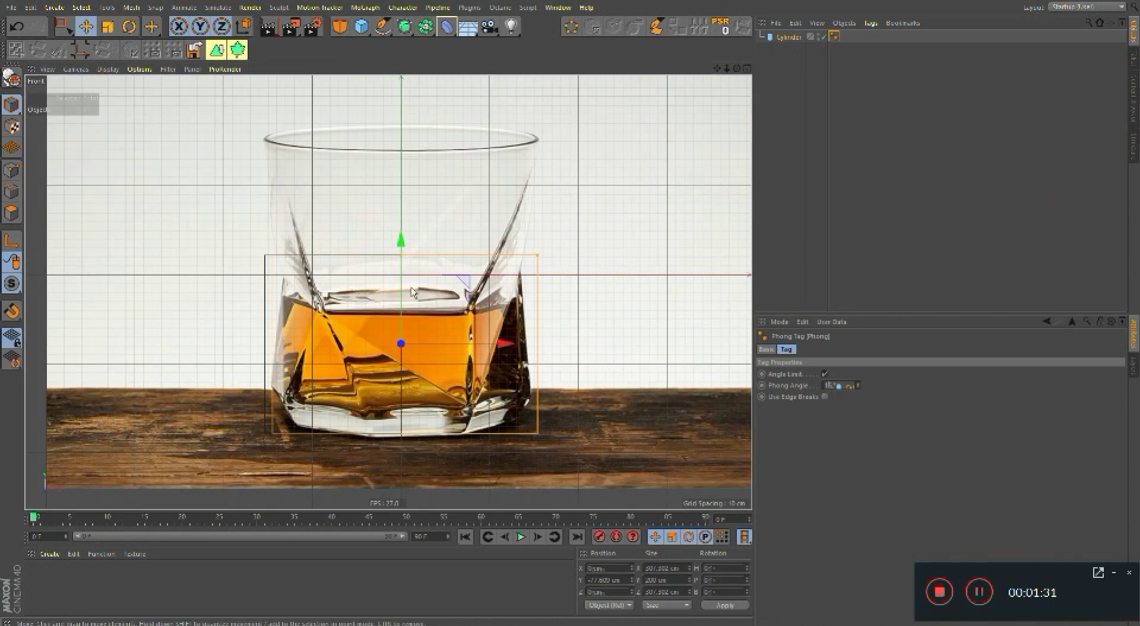
pyautogui.press('c')
pyautogui.press('ctrl+a')
pyautogui.click(12, 218)
pyautogui.press('ctrl+a')
# Step: Optimize the mesh and choose Rectangle Selection with Tolerant Selection off
pyautogui.rightClick(583, 259)
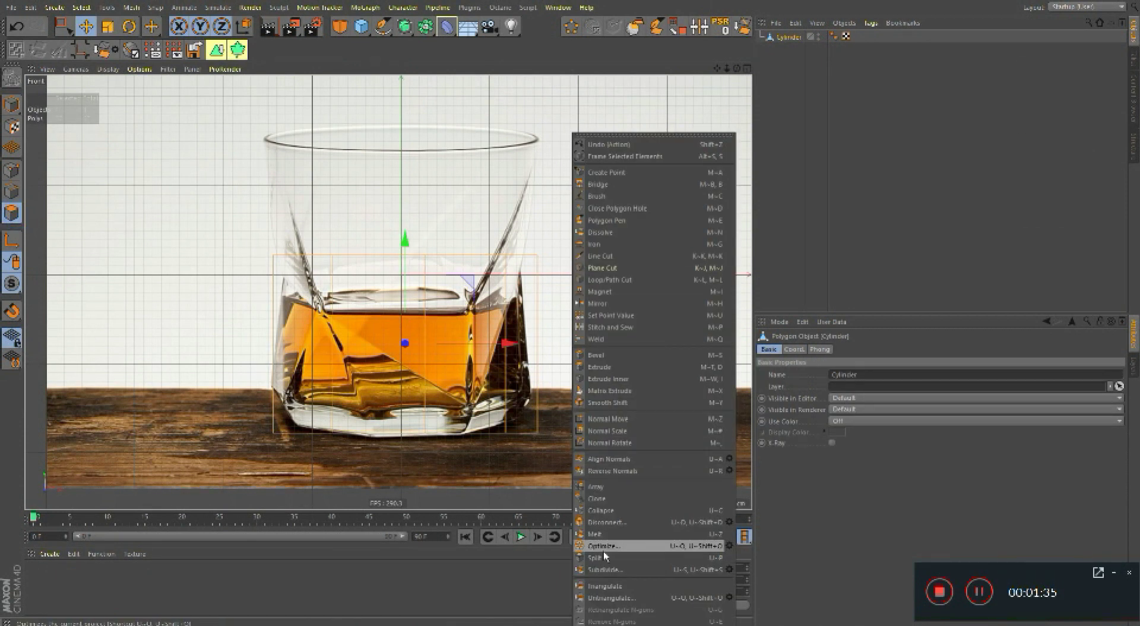
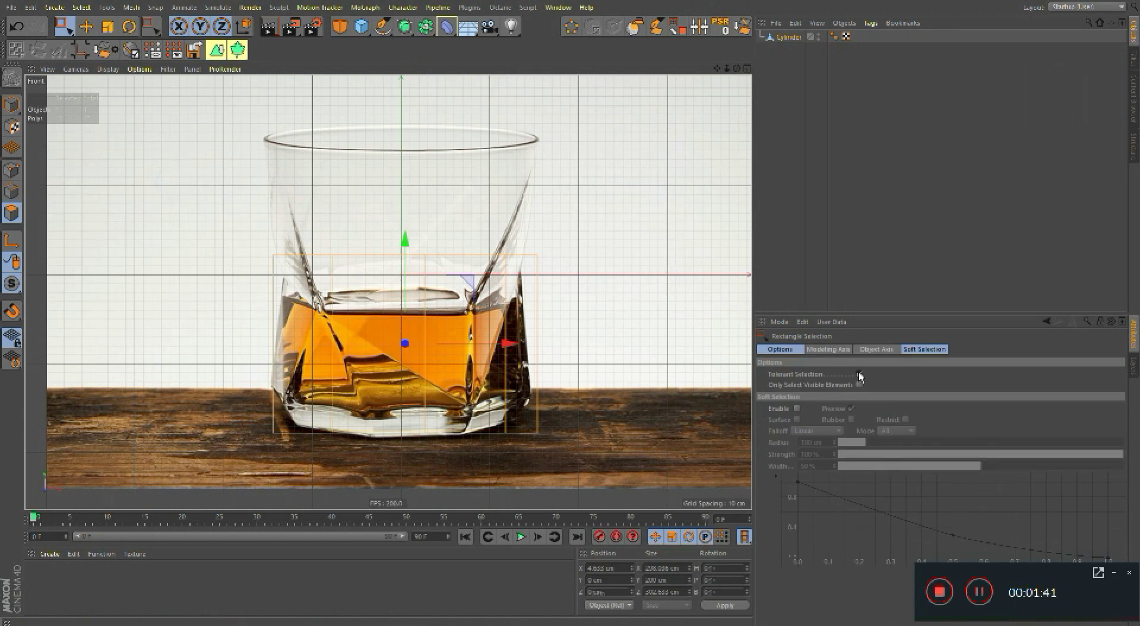
pyautogui.click(852, 371)
pyautogui.click(466, 219)
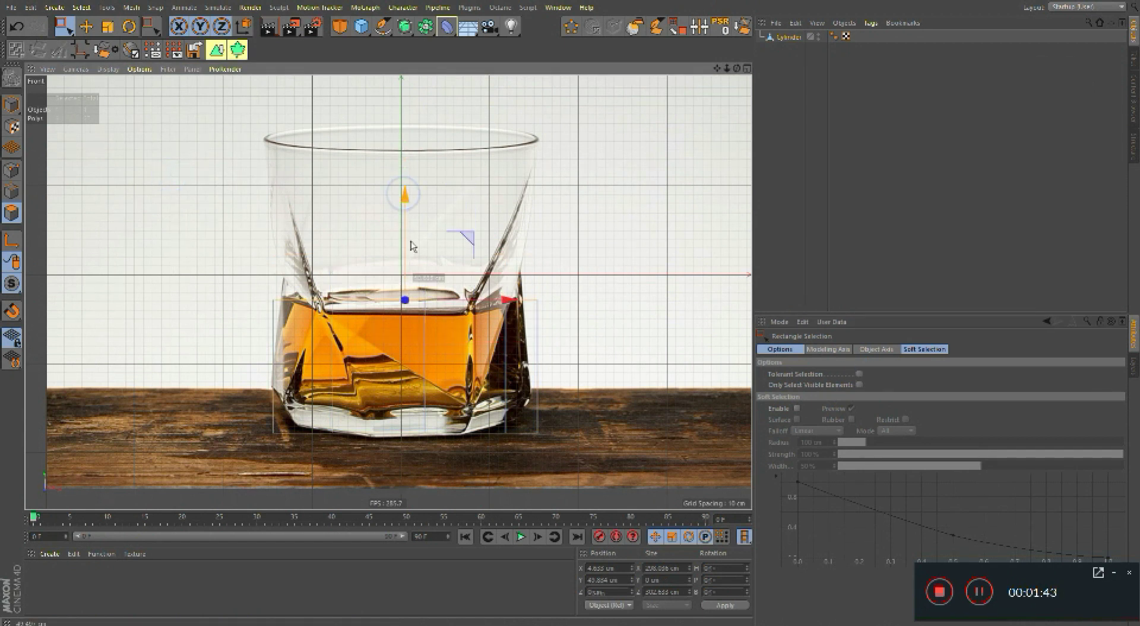
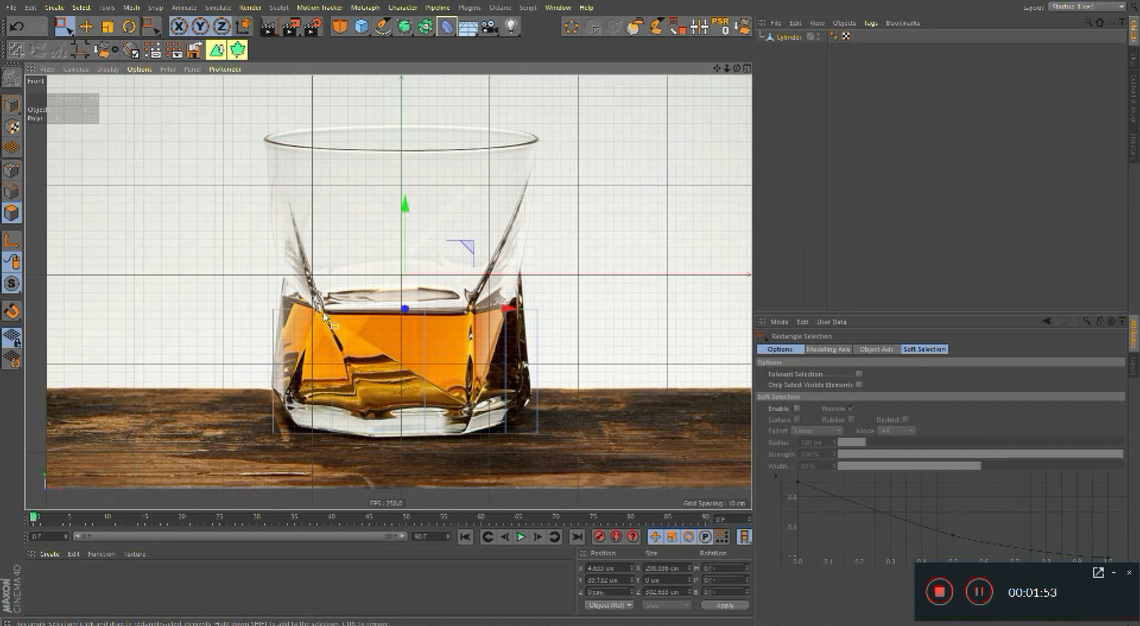
# Step: Select the top ring of points and move it down toward the liquid surface of the reference
pyautogui.middleClick(164, 219)
pyautogui.middleClick(130, 212)
pyautogui.click(433, 327)
pyautogui.middleClick(449, 332)
pyautogui.middleClick(517, 431)
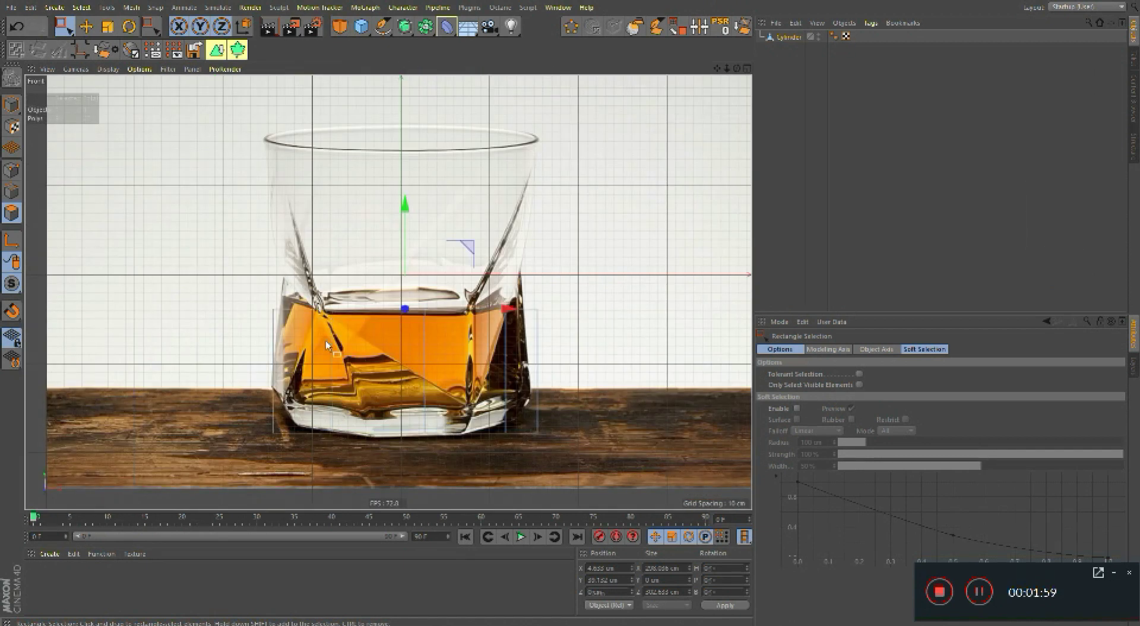
pyautogui.middleClick(362, 236)
# Step: Select the cap points with Live Selection and Weld (M~Q) them into one centre point
pyautogui.middleClick(341, 214)
pyautogui.click(17, 160)
pyautogui.click(15, 170)
pyautogui.click(359, 285)
pyautogui.click(367, 307)
pyautogui.click(455, 306)
pyautogui.press('9')
pyautogui.click(281, 332)
pyautogui.write('mq')
pyautogui.click(331, 355)
# Step: Select the top edge loop and drag the wall upward toward the glass rim in the front view
pyautogui.click(388, 344)
pyautogui.middleClick(470, 321)
pyautogui.click(445, 341)
pyautogui.middleClick(447, 330)
pyautogui.click(350, 347)
pyautogui.click(359, 360)
pyautogui.middleClick(506, 298)
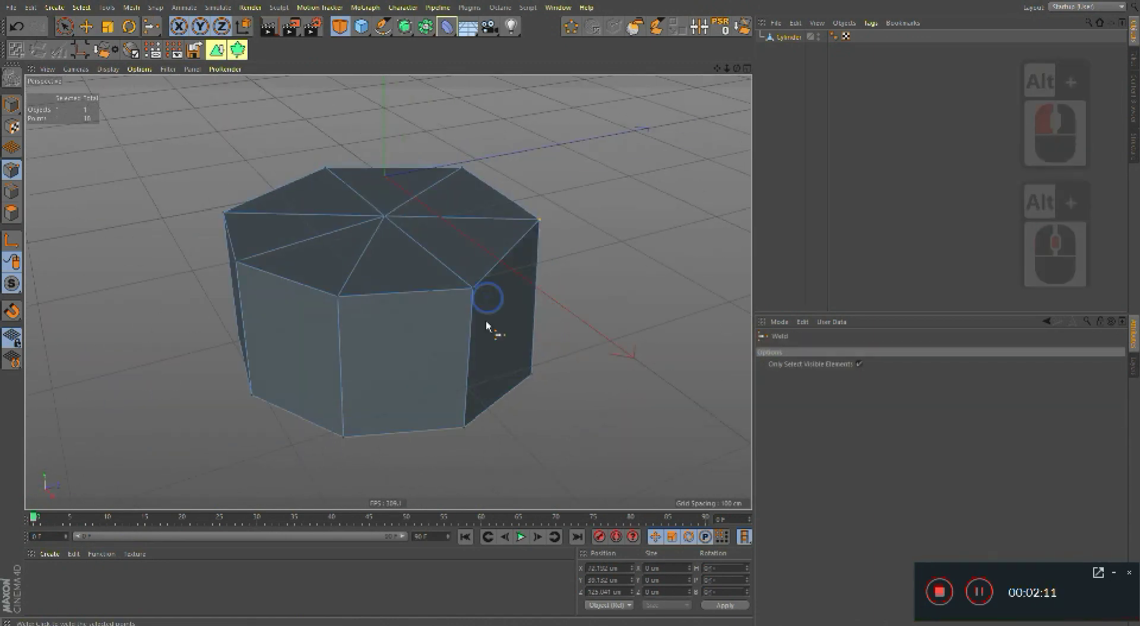
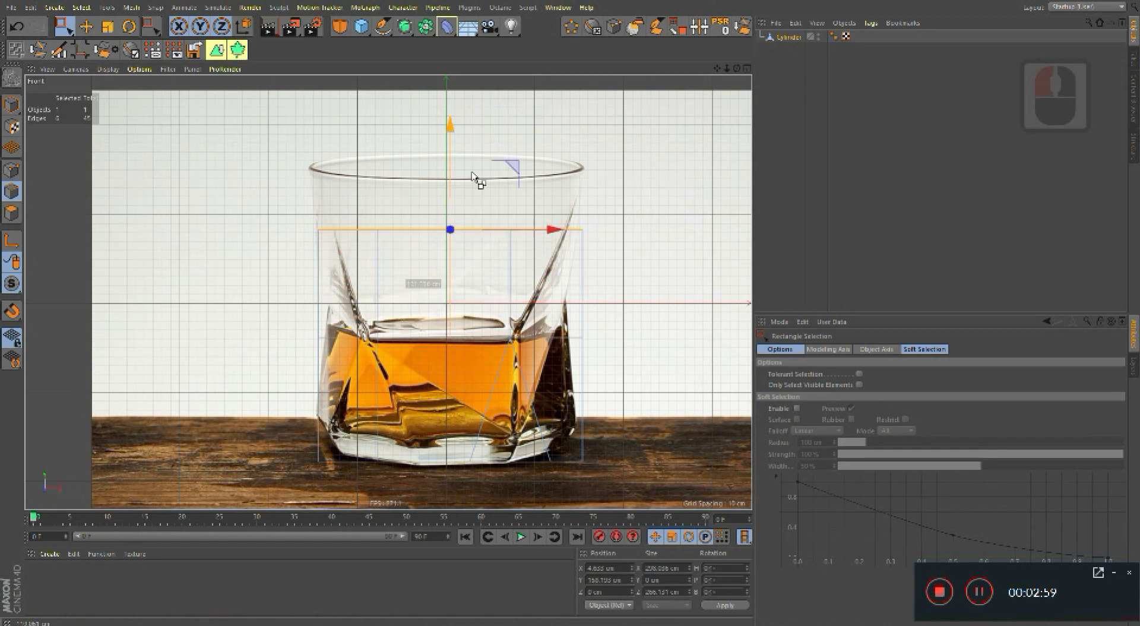
# Step: In the perspective view, select the top edge loop and move it up along Y to lengthen the wall
pyautogui.click(479, 160)
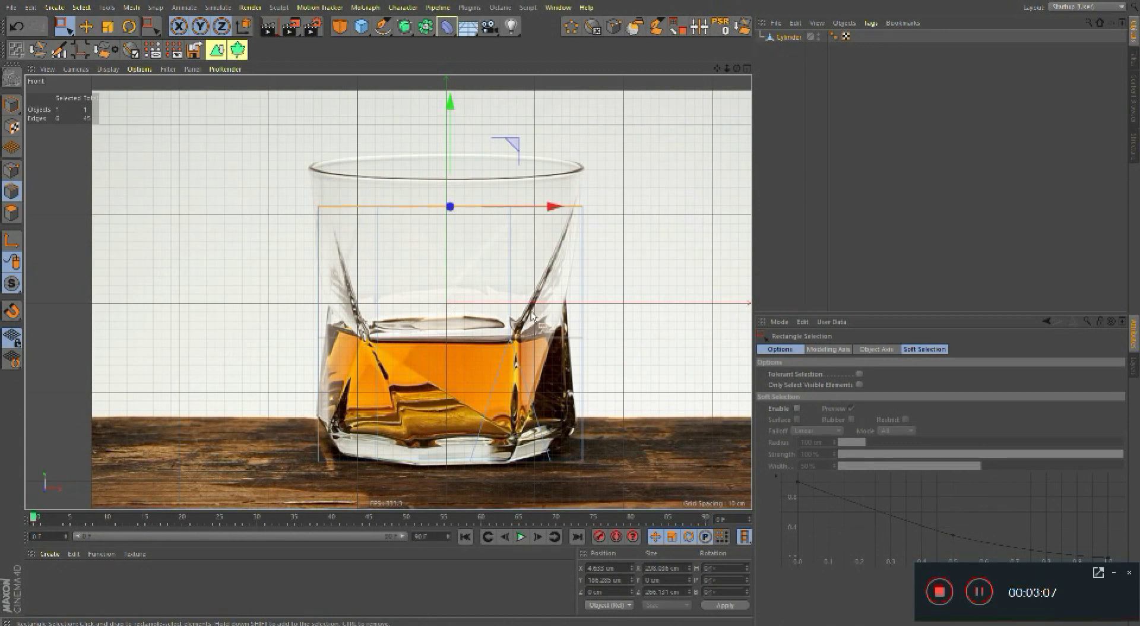
pyautogui.middleClick(343, 285)
pyautogui.middleClick(233, 216)
pyautogui.middleClick(467, 272)
pyautogui.click(498, 269)
pyautogui.click(404, 188)
pyautogui.press('e')
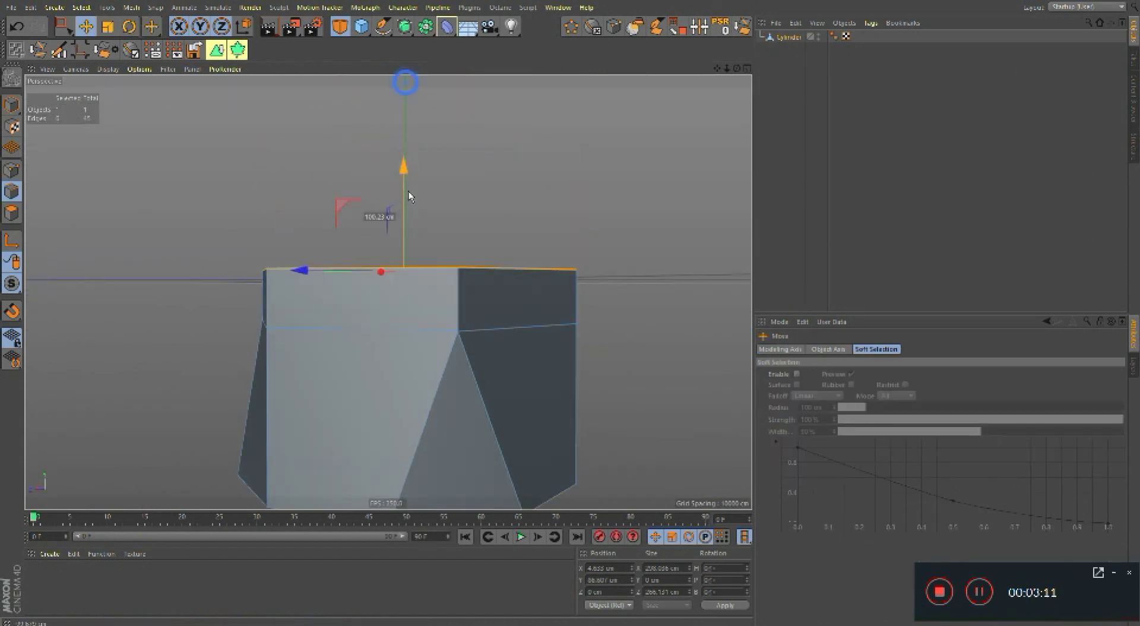
pyautogui.click(414, 142)
pyautogui.middleClick(399, 273)
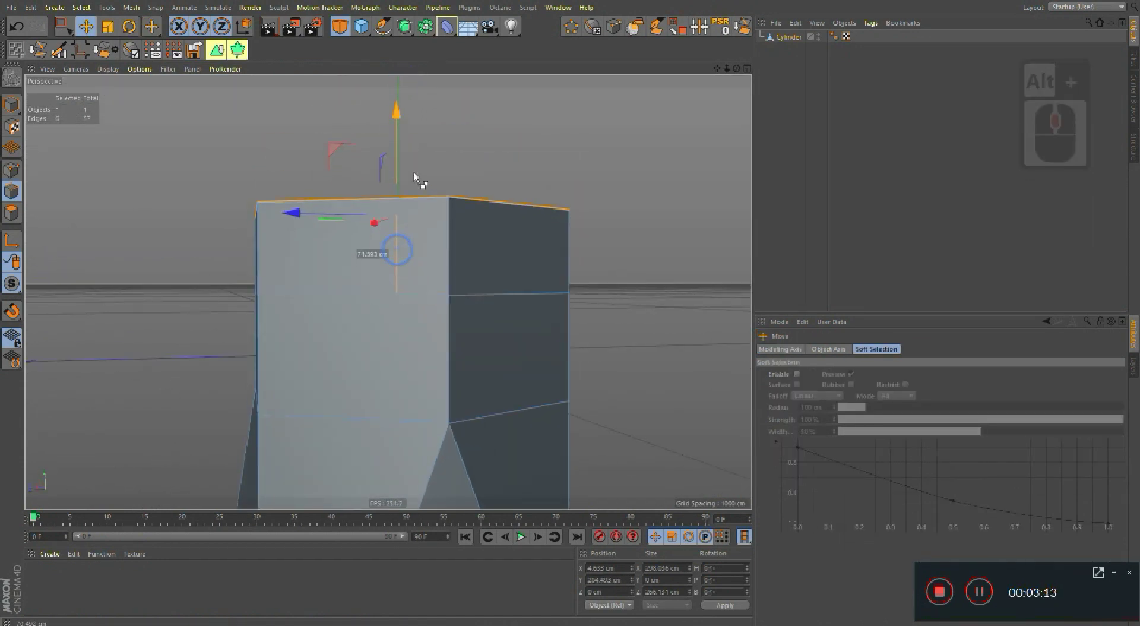
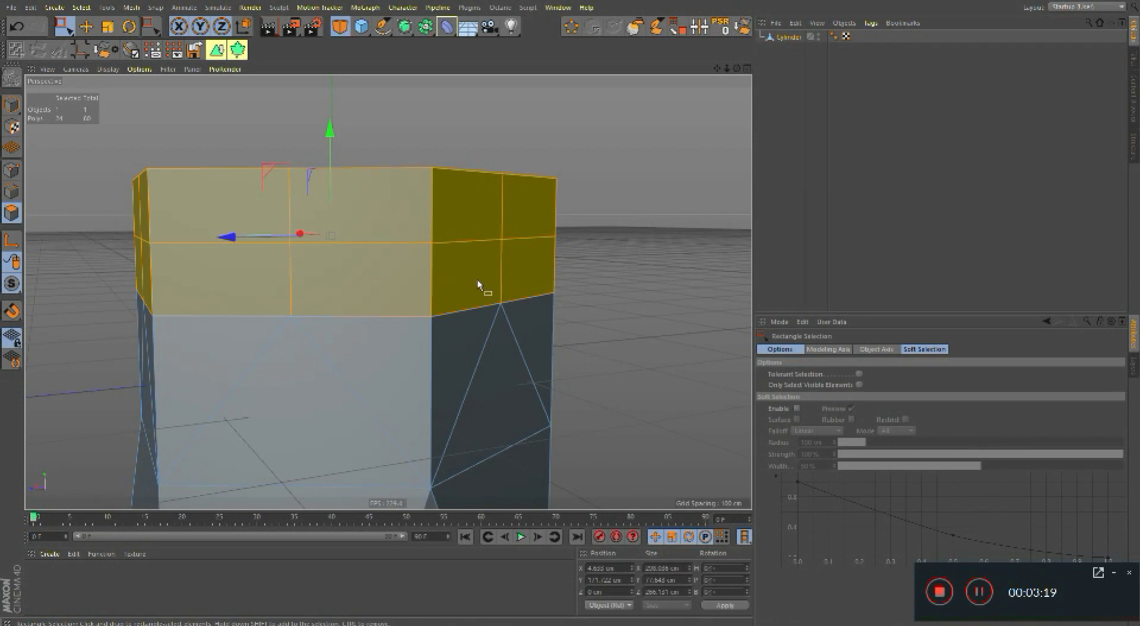
# Step: Select the upper ring of polygons and Subdivide them into smaller faces
pyautogui.click(478, 269)
pyautogui.rightClick(491, 264)
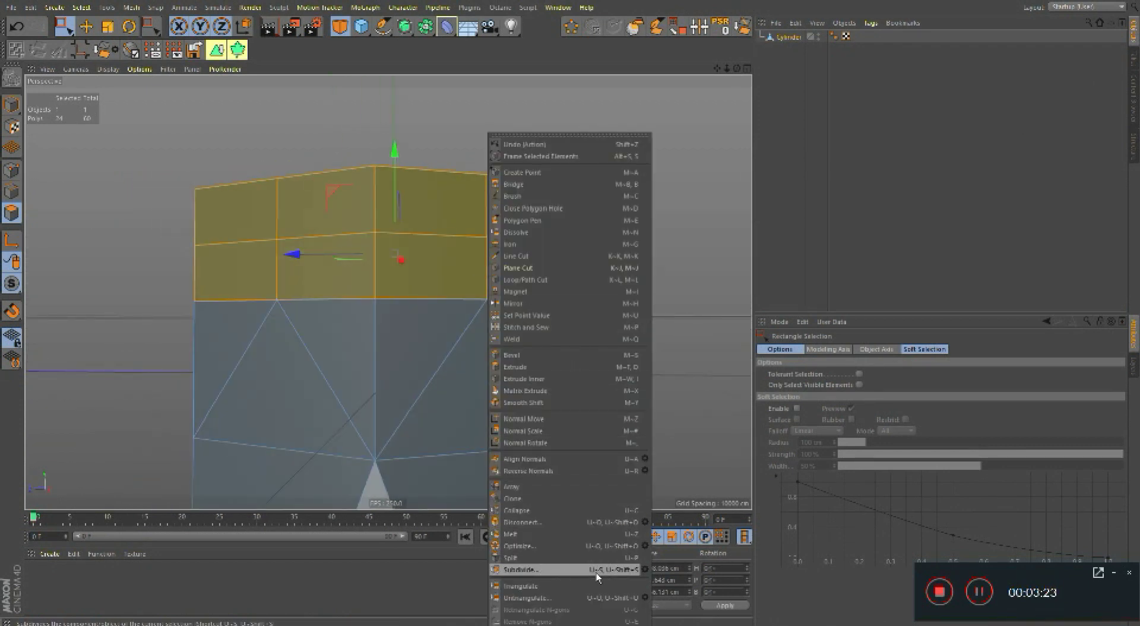
pyautogui.rightClick(366, 298)
pyautogui.rightClick(327, 303)
pyautogui.click(410, 314)
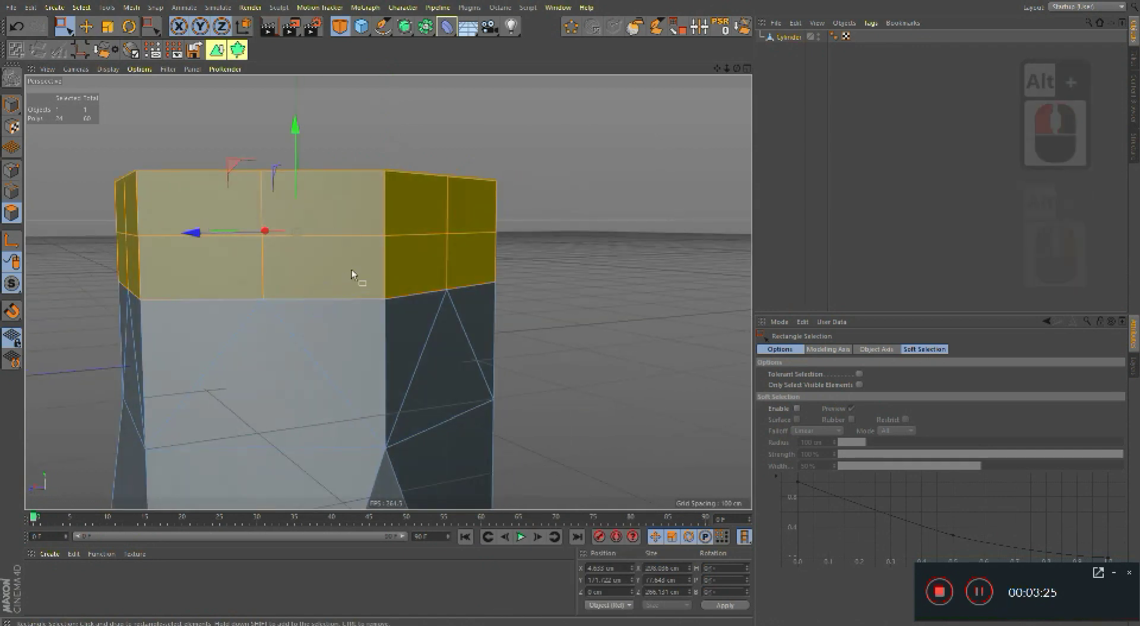
# Step: Inspect the new horizontal ring and adjust the selection on the subdivided upper band
pyautogui.click(328, 263)
pyautogui.middleClick(363, 249)
pyautogui.click(326, 253)
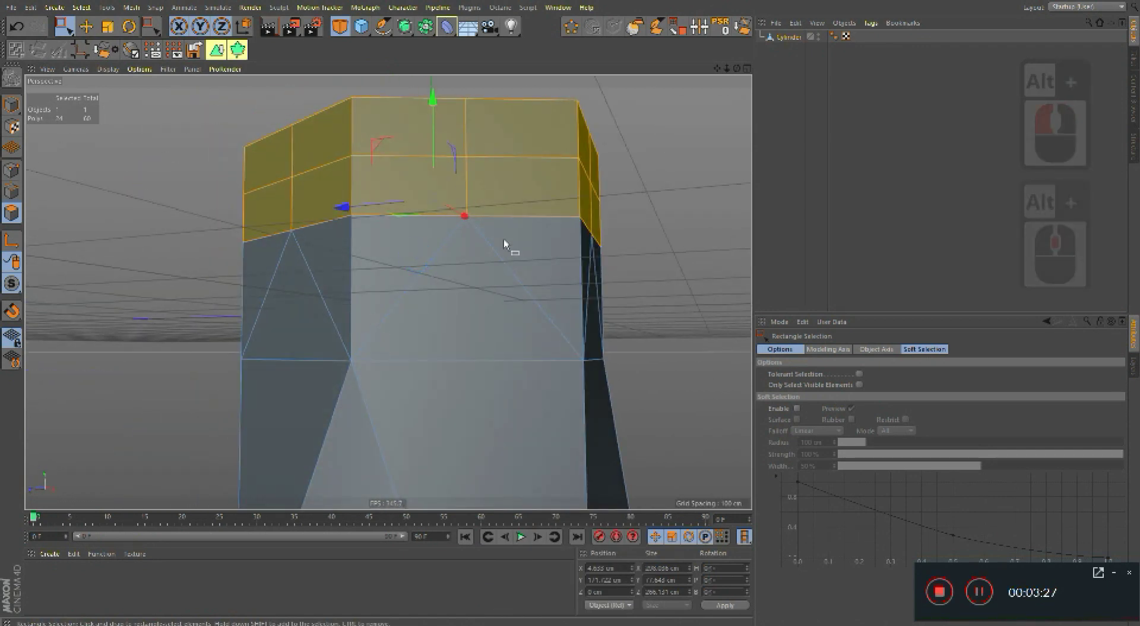
pyautogui.click(482, 188)
pyautogui.middleClick(504, 249)
pyautogui.click(474, 273)
pyautogui.rightClick(527, 291)
pyautogui.click(426, 236)
pyautogui.click(507, 249)
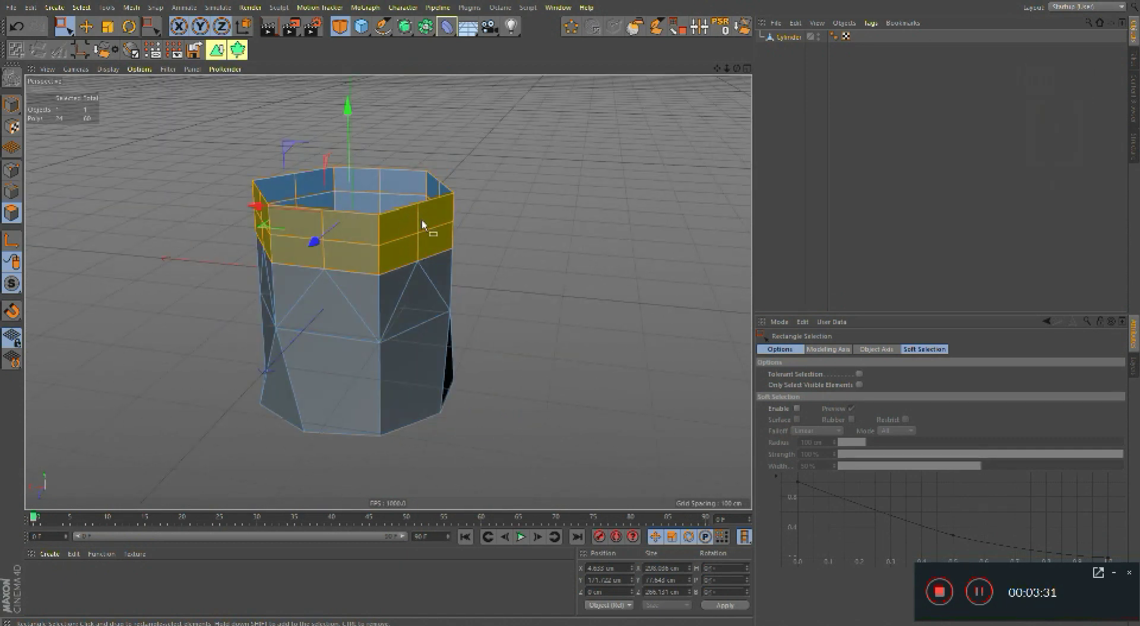
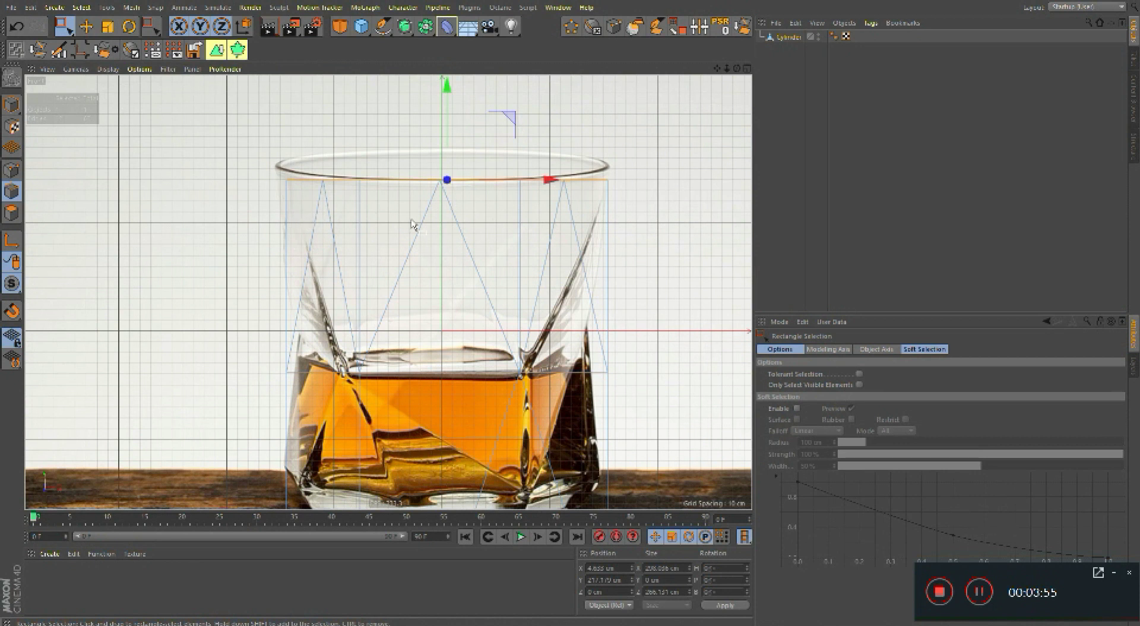
# Step: Start the Line Cut tool and draw the first diagonal cuts across the glass body over the reference
pyautogui.press('k')
pyautogui.press('k')
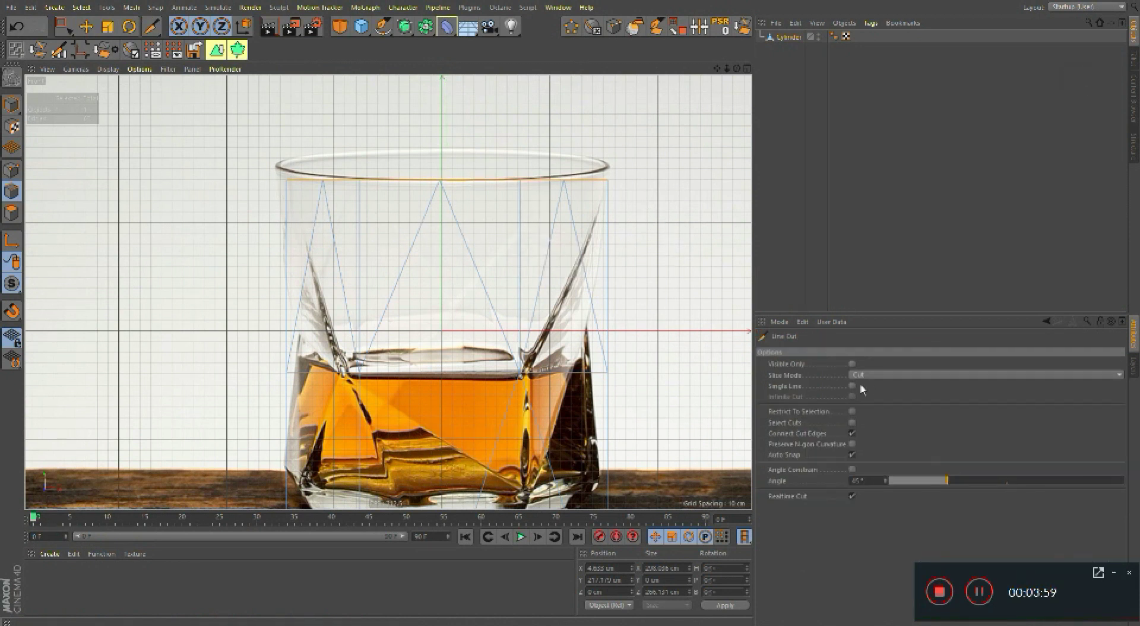
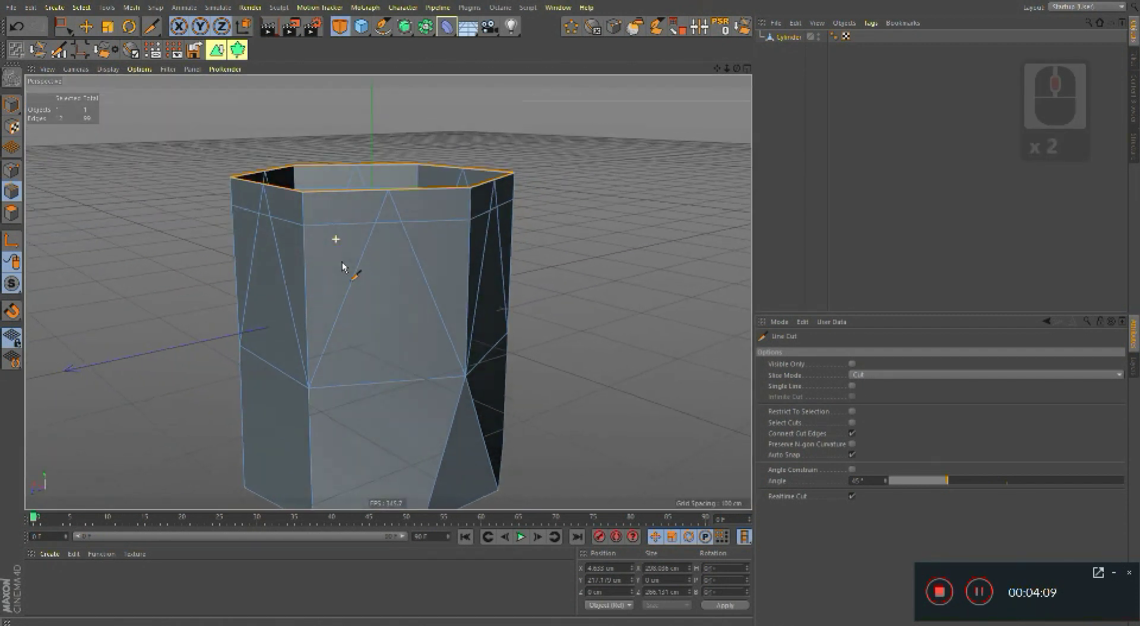
pyautogui.click(428, 265)
pyautogui.click(401, 268)
pyautogui.middleClick(414, 333)
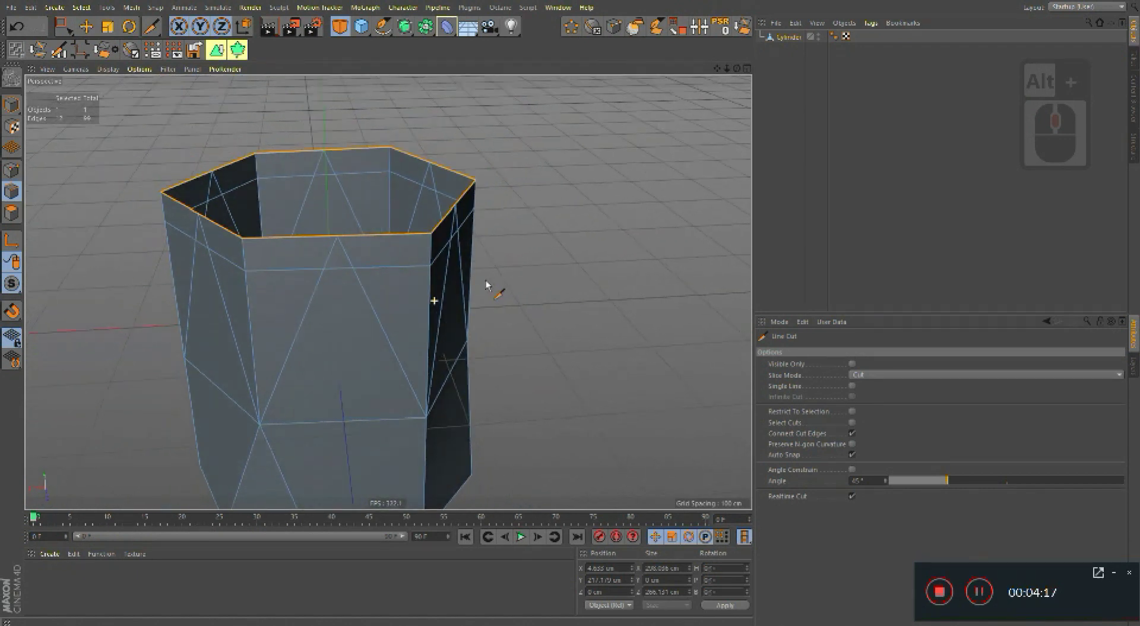
pyautogui.click(464, 280)
# Step: Continue the zigzag cuts around the glass to form triangular facets
pyautogui.middleClick(452, 357)
pyautogui.rightClick(460, 350)
pyautogui.click(449, 331)
pyautogui.rightClick(440, 346)
pyautogui.middleClick(507, 301)
pyautogui.click(594, 268)
pyautogui.rightClick(510, 304)
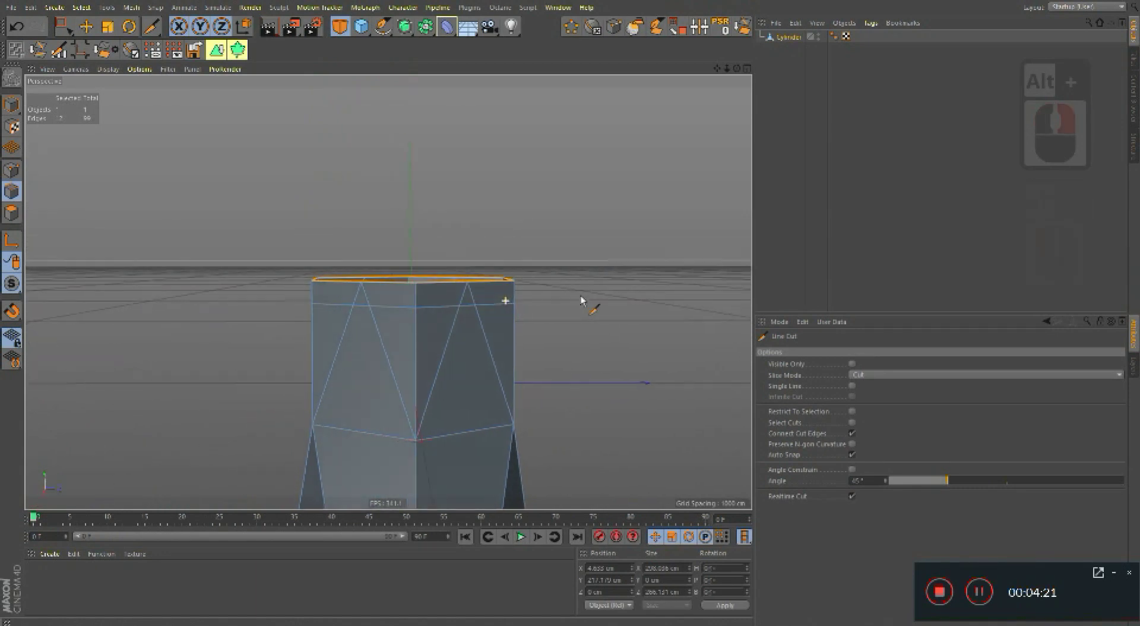
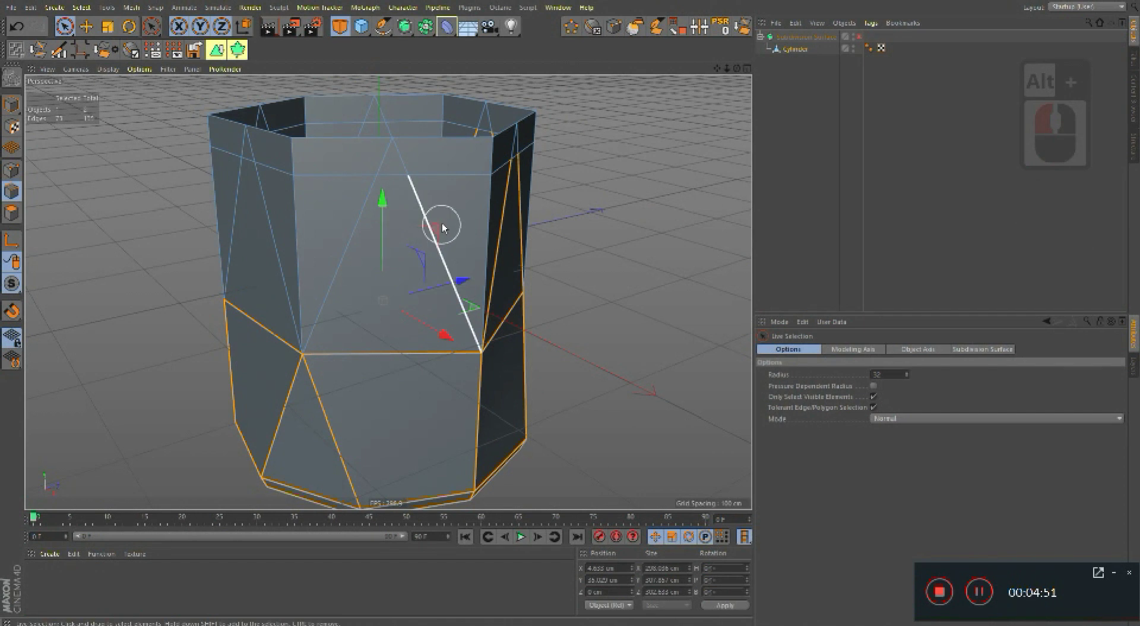
# Step: Select the facet edges with Live Selection and start the Bevel tool (M~S) on them
pyautogui.click(370, 231)
pyautogui.click(332, 259)
pyautogui.middleClick(536, 242)
pyautogui.click(426, 224)
pyautogui.click(577, 234)
pyautogui.middleClick(563, 245)
pyautogui.click(486, 229)
pyautogui.click(333, 255)
pyautogui.doubleClick(405, 214)
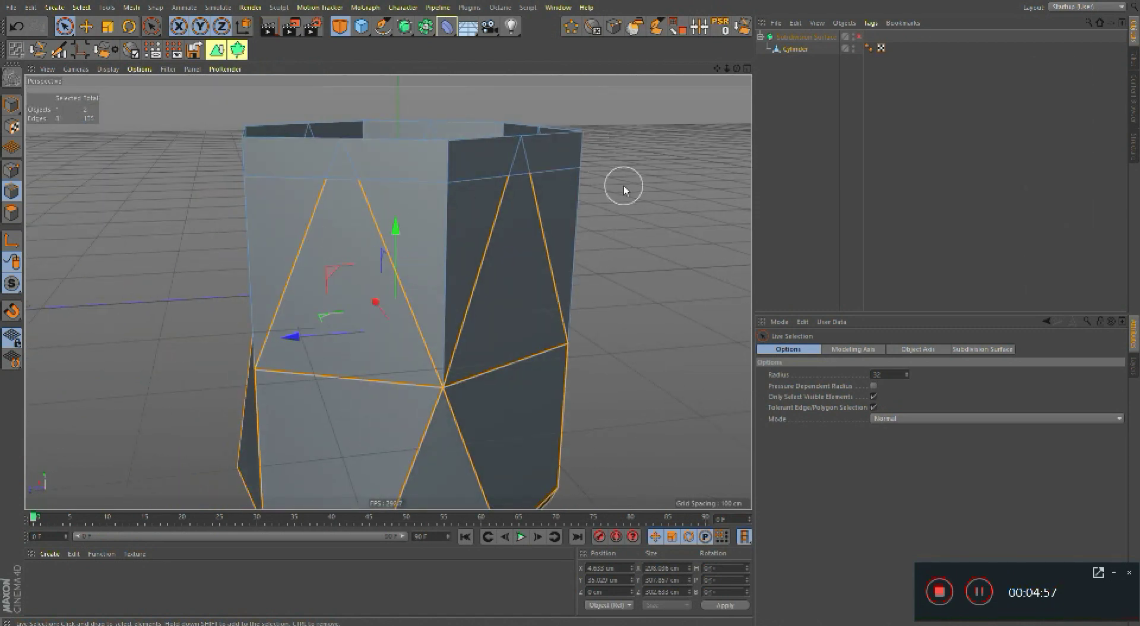
pyautogui.write('ms')
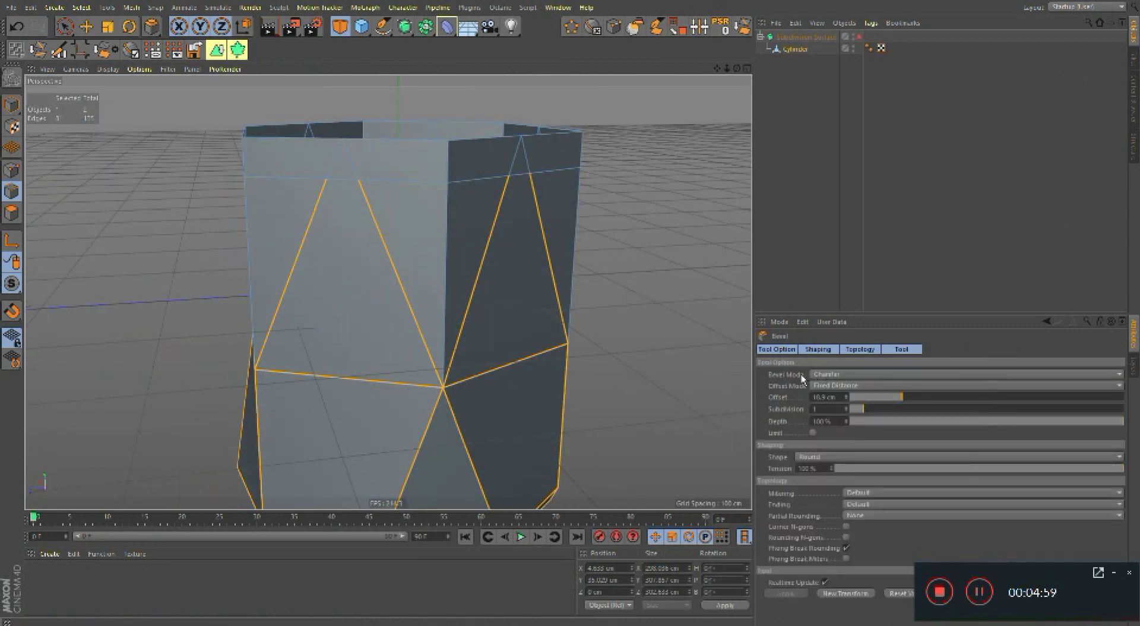
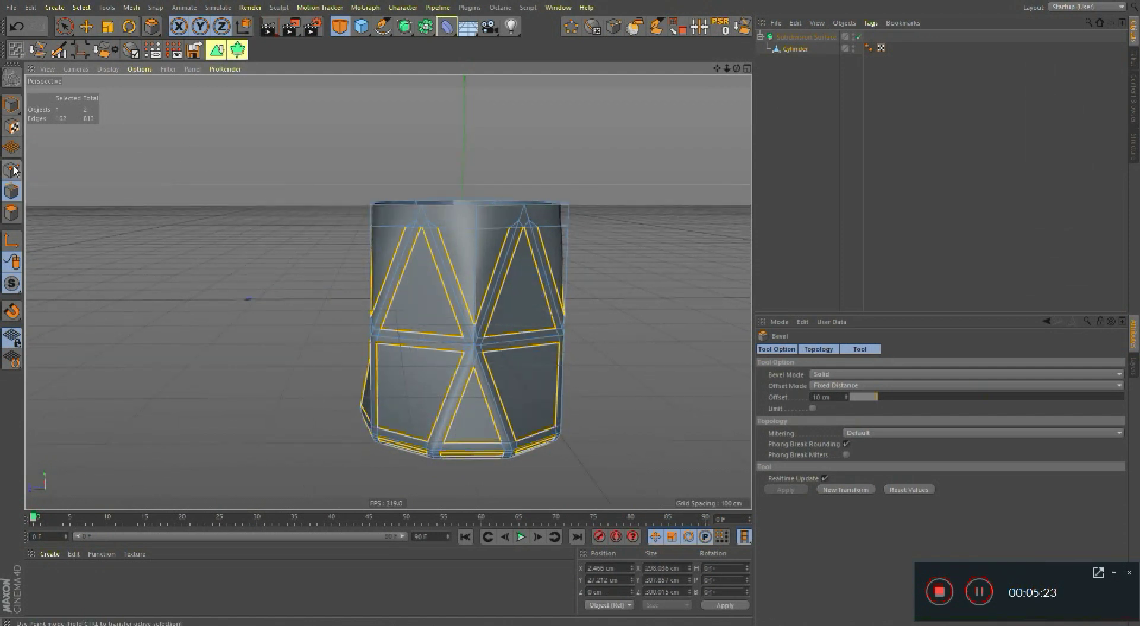
# Step: Orbit around the beveled glass and its interior to inspect the bevel under the Subdivision Surface
pyautogui.click(353, 220)
pyautogui.rightClick(426, 230)
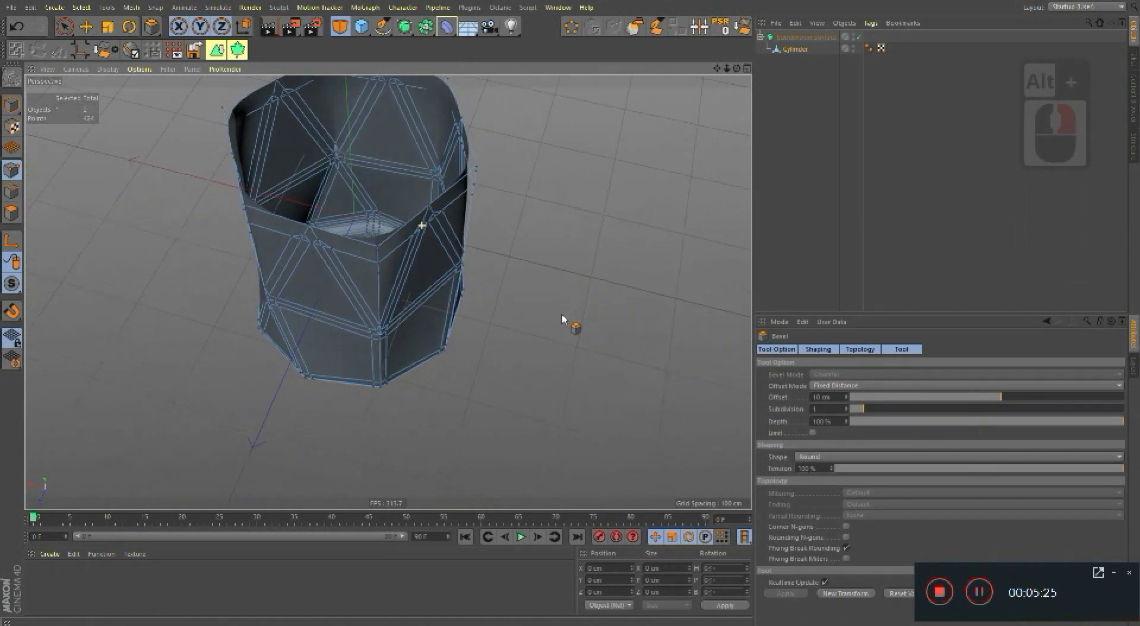
pyautogui.click(473, 266)
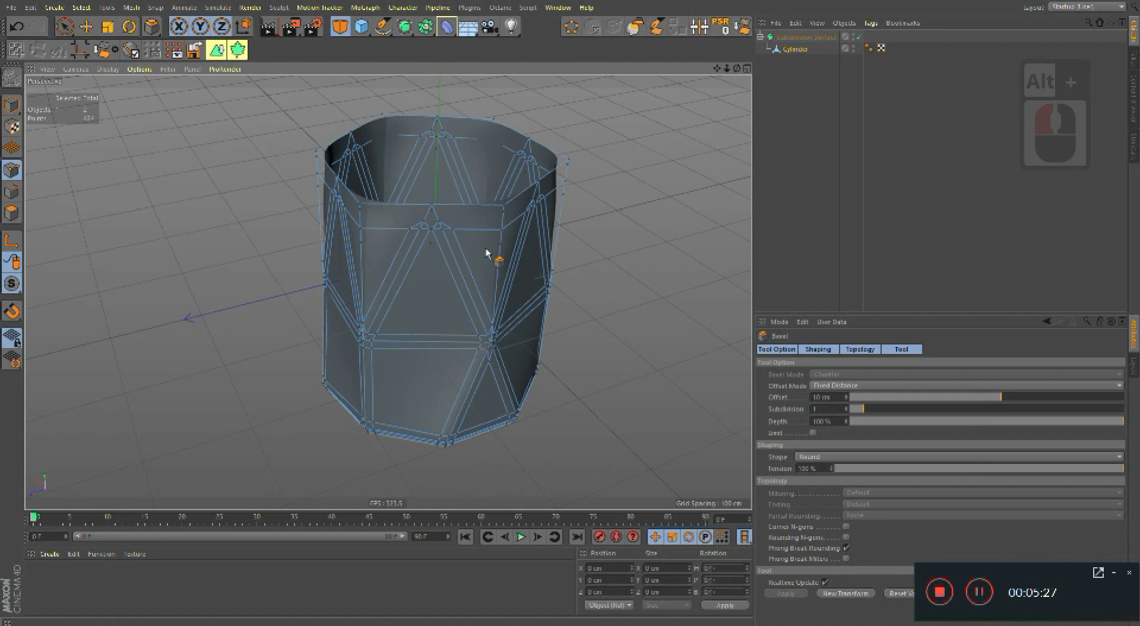
pyautogui.rightClick(507, 203)
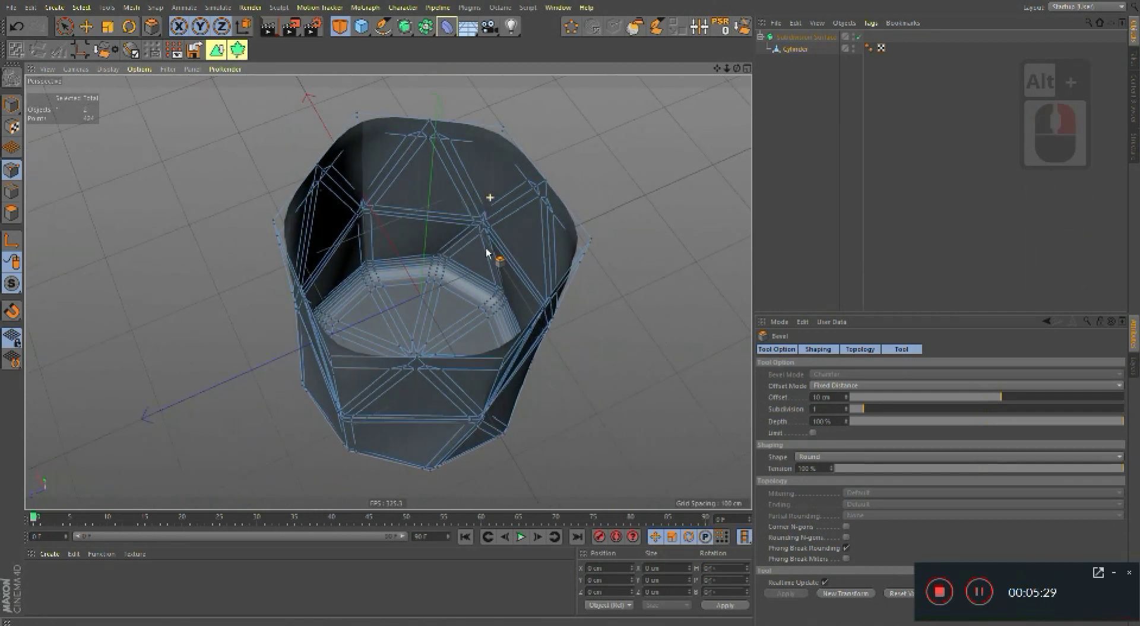
pyautogui.click(467, 171)
pyautogui.press('ctrl+a')
pyautogui.rightClick(537, 212)
pyautogui.click(572, 487)
pyautogui.rightClick(488, 286)
pyautogui.click(591, 360)
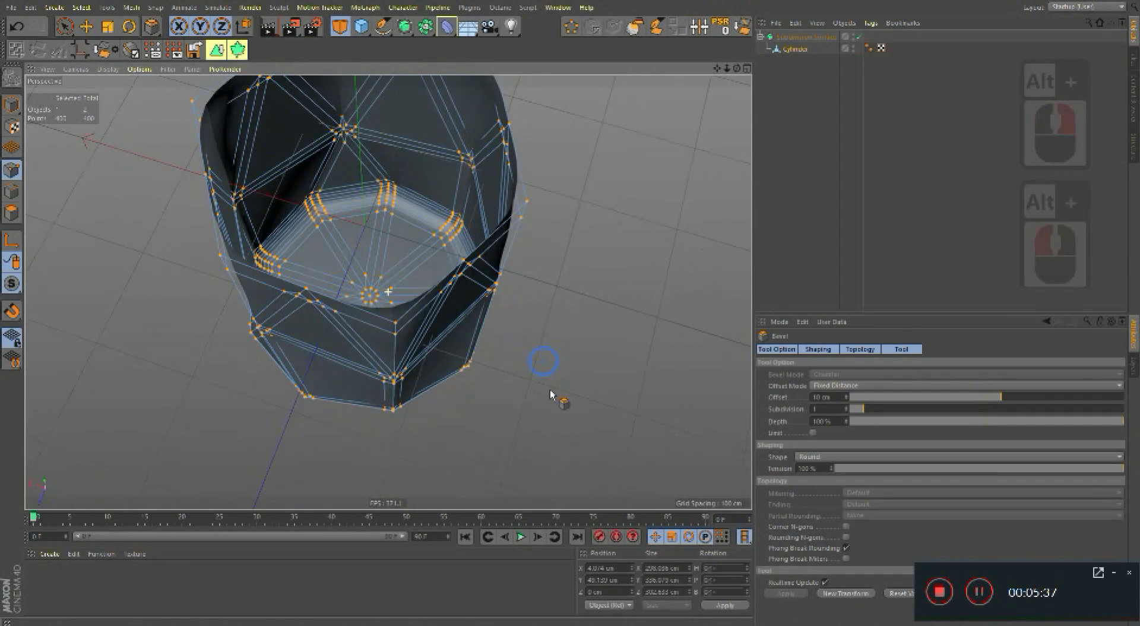
pyautogui.click(435, 300)
pyautogui.click(551, 338)
pyautogui.middleClick(500, 231)
pyautogui.click(553, 243)
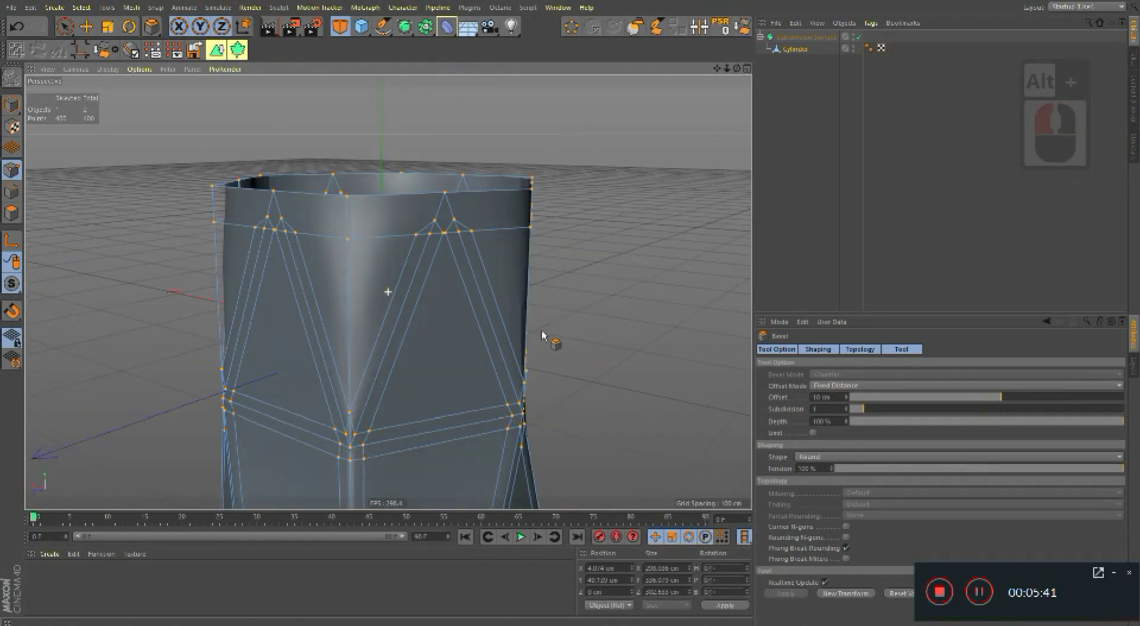
pyautogui.click(489, 324)
pyautogui.click(540, 288)
pyautogui.rightClick(509, 277)
# Step: Undo repeatedly until the bevel and Subdivision Surface are removed from the glass
pyautogui.press('ctrl+z')
pyautogui.press('ctrl+z')
pyautogui.press('ctrl+z')
pyautogui.press('ctrl+z')
pyautogui.press('ctrl+z')
pyautogui.press('ctrl+z')
pyautogui.press('ctrl+z')
pyautogui.press('ctrl+z')
pyautogui.press('ctrl+z')
pyautogui.press('ctrl+z')
pyautogui.press('ctrl+z')
pyautogui.press('ctrl+z')
pyautogui.press('ctrl+z')
pyautogui.press('ctrl+z')
pyautogui.press('ctrl+z')
pyautogui.press('ctrl+z')
pyautogui.press('ctrl+z')
# Step: Redo one step and reselect the plain triangular-faceted mesh with all elements selected
pyautogui.rightClick(586, 253)
pyautogui.click(567, 268)
pyautogui.press('ctrl+y')
pyautogui.middleClick(513, 295)
pyautogui.click(505, 268)
pyautogui.doubleClick(526, 274)
pyautogui.click(514, 257)
pyautogui.press('ctrl+a')
pyautogui.rightClick(531, 254)
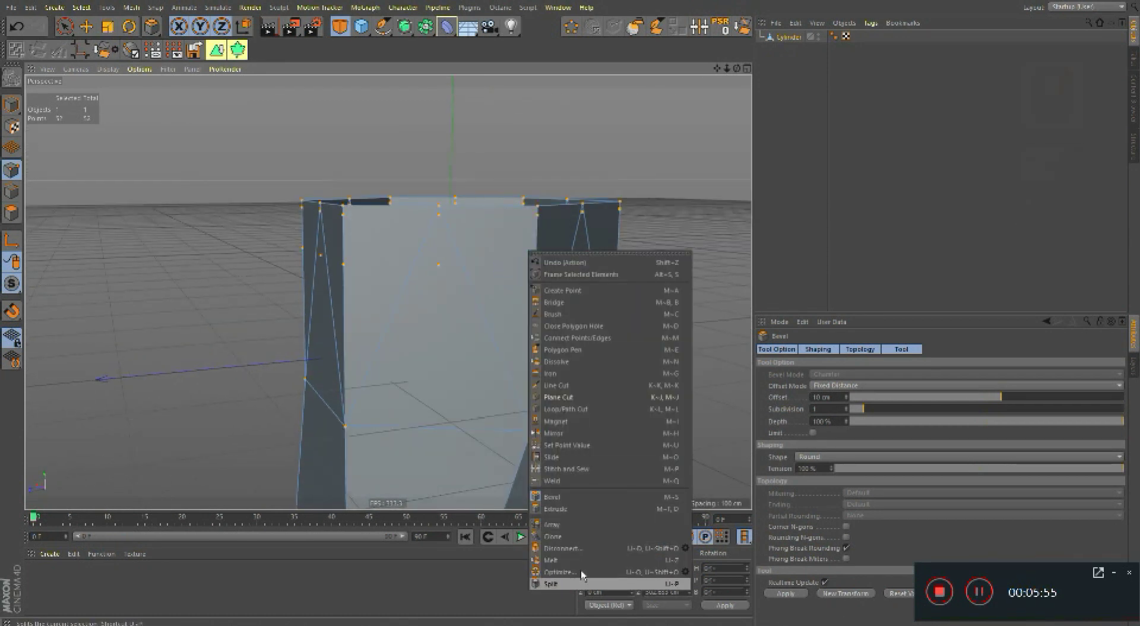
# Step: Box-select the top ring of points with Rectangle Selection (0) for another bevel attempt
pyautogui.click(581, 561)
pyautogui.press('0')
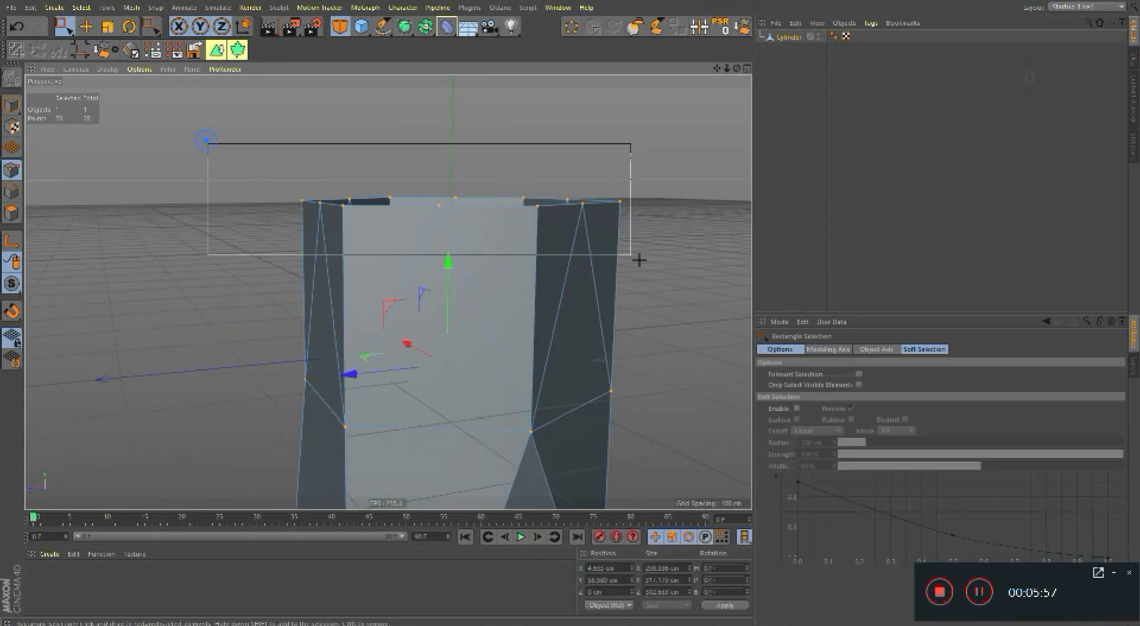
pyautogui.click(688, 255)
pyautogui.rightClick(457, 191)
pyautogui.click(472, 238)
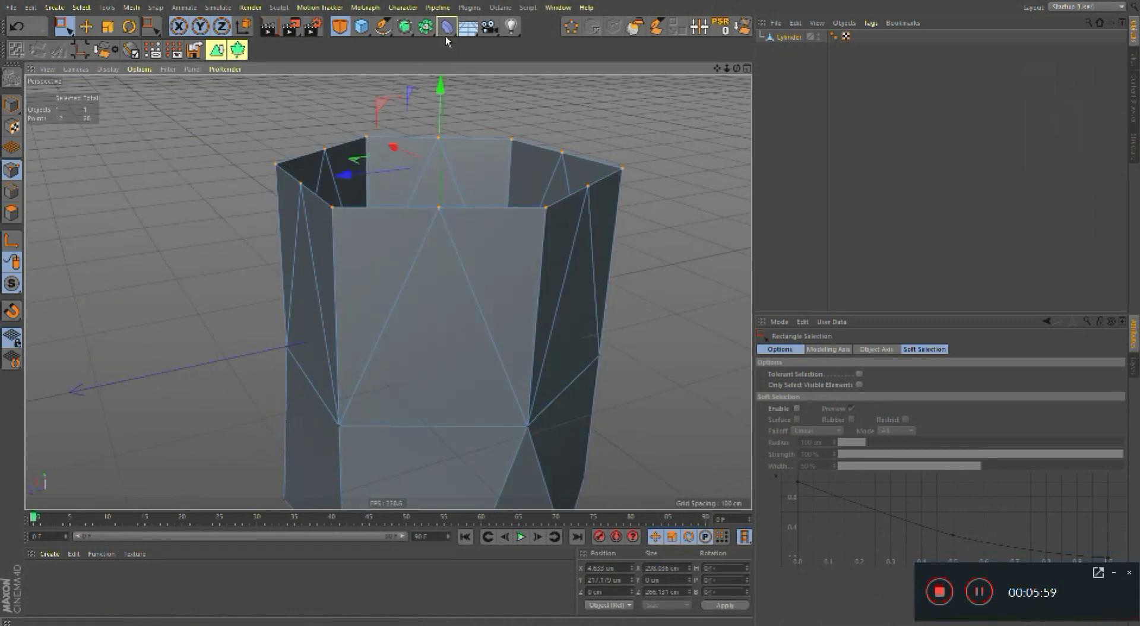
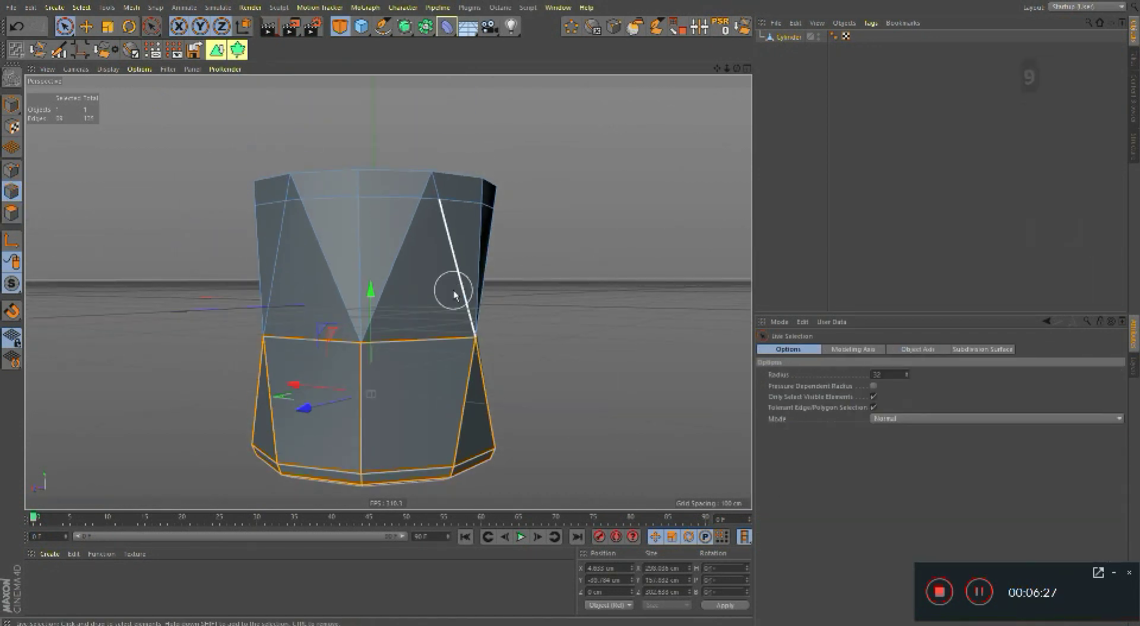
# Step: Bevel the facet edges in Solid mode with an offset of about 14 cm
pyautogui.click(452, 246)
pyautogui.click(451, 256)
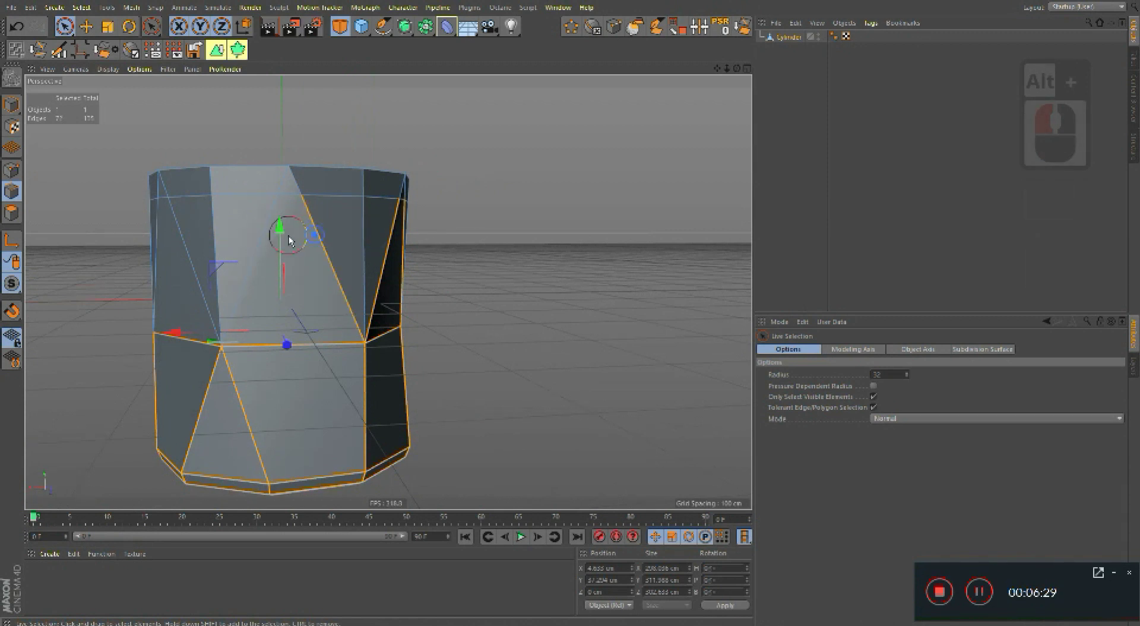
pyautogui.click(319, 282)
pyautogui.middleClick(412, 263)
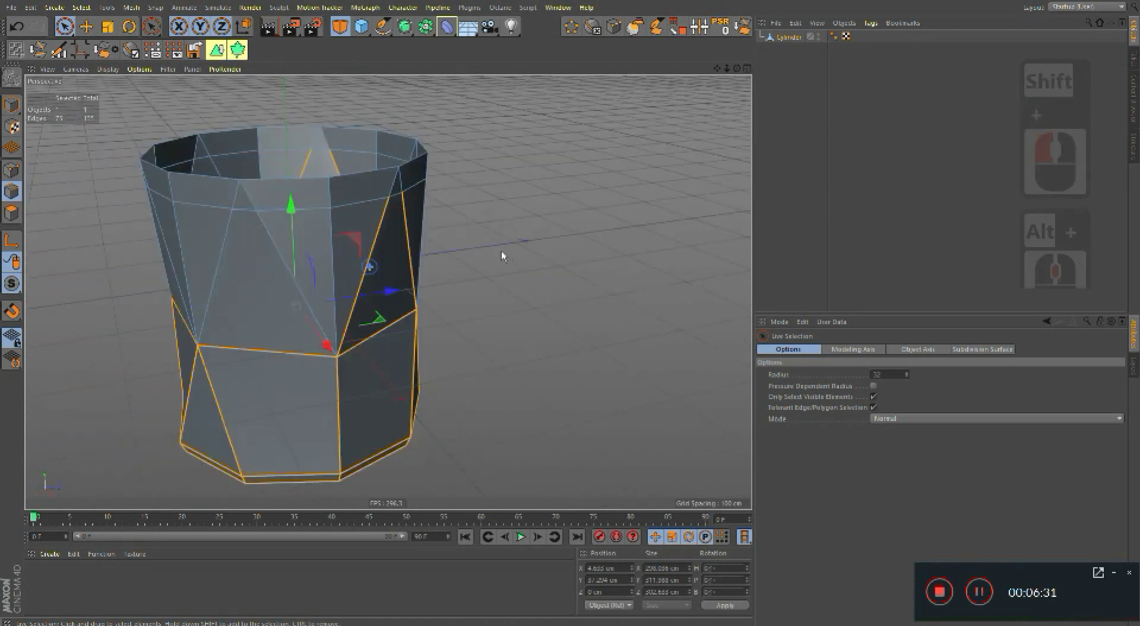
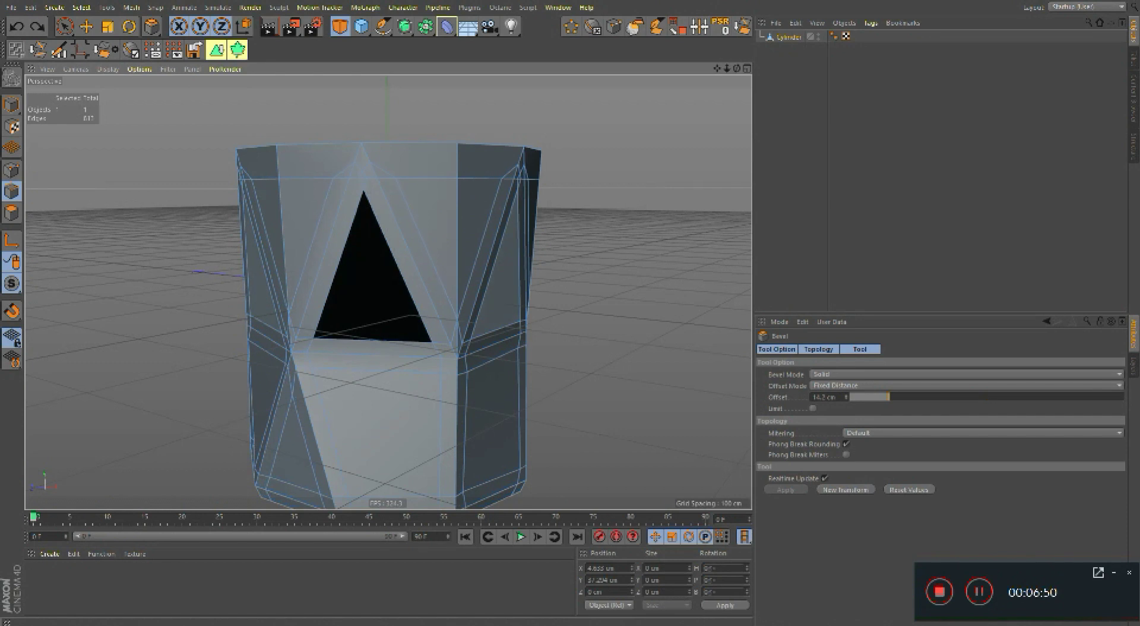
# Step: Wrap the cylinder in a Subdivision Surface to smooth the faceted body
pyautogui.click(652, 250)
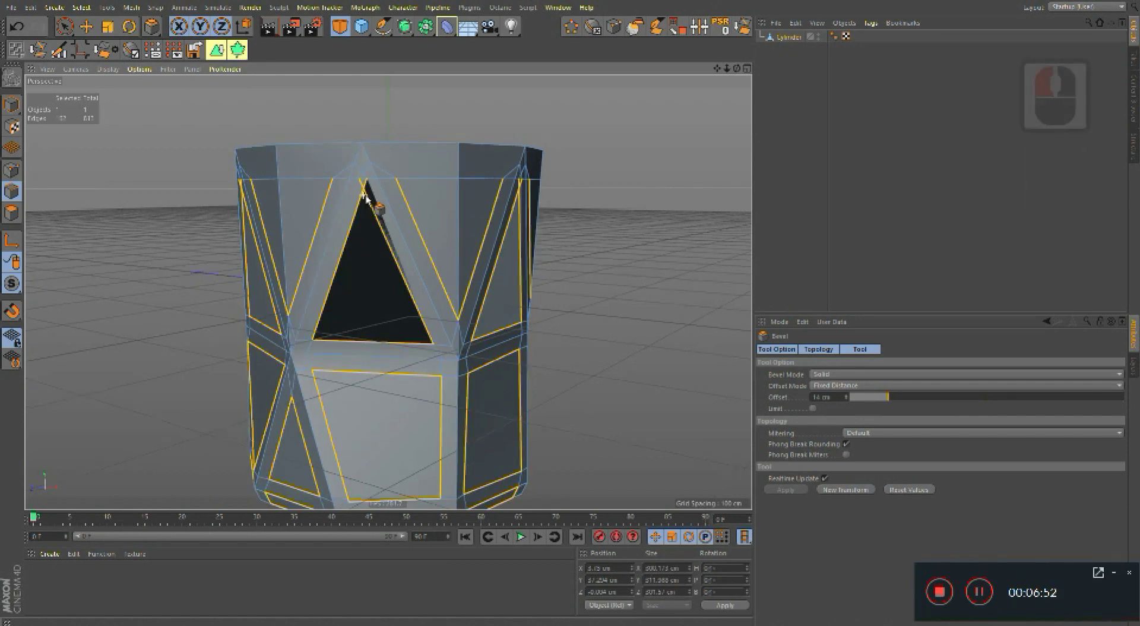
pyautogui.rightClick(373, 193)
pyautogui.click(379, 214)
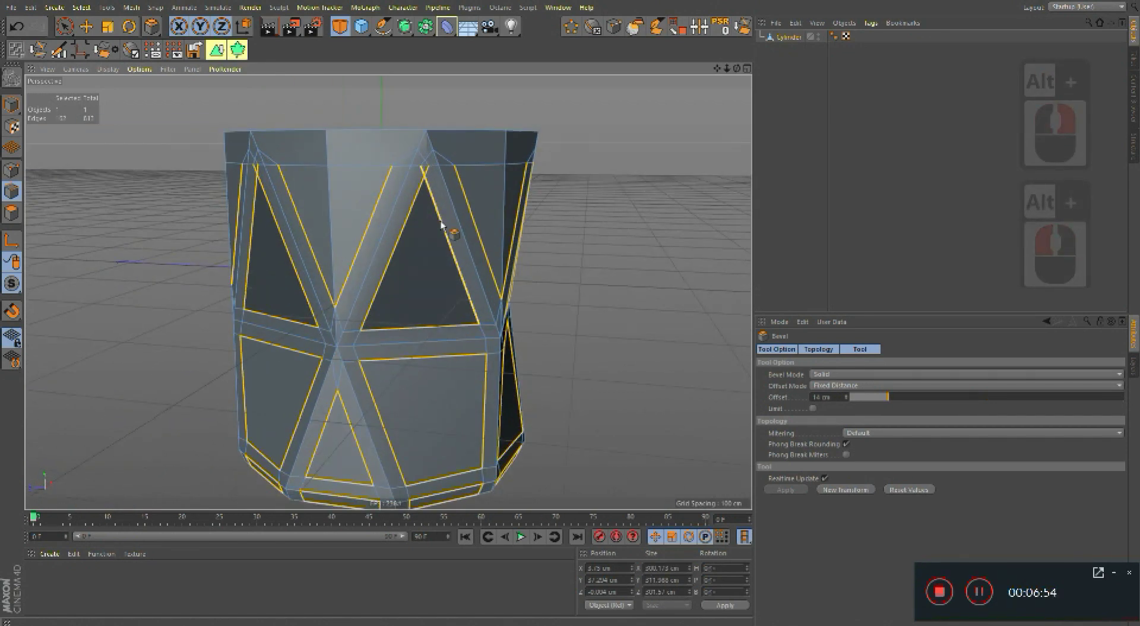
pyautogui.click(414, 31)
# Step: Make the cylinder editable and, in Points mode, live-select vertices on the facet seams
pyautogui.click(423, 196)
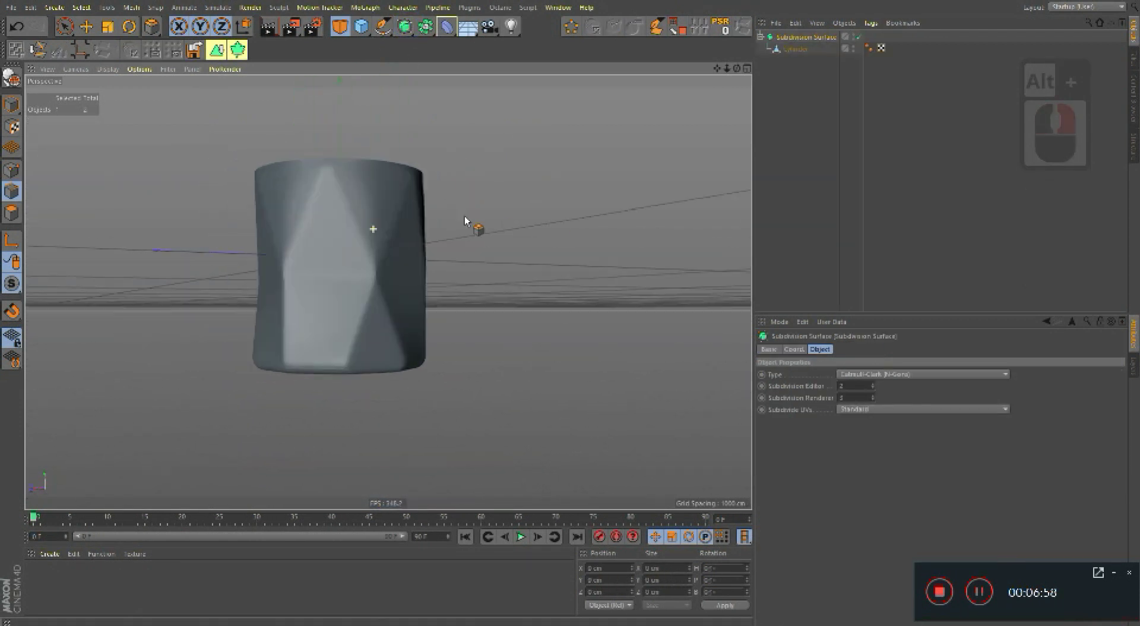
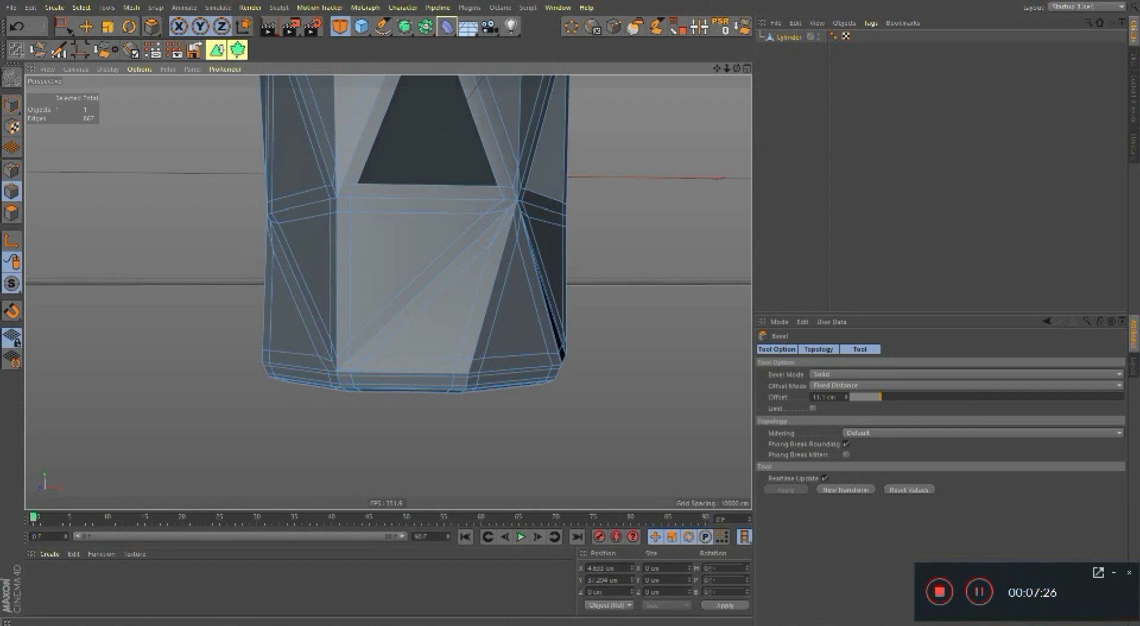
pyautogui.click(594, 252)
pyautogui.middleClick(413, 370)
pyautogui.rightClick(407, 318)
pyautogui.click(435, 354)
pyautogui.middleClick(366, 346)
pyautogui.click(399, 52)
pyautogui.click(408, 41)
pyautogui.middleClick(375, 323)
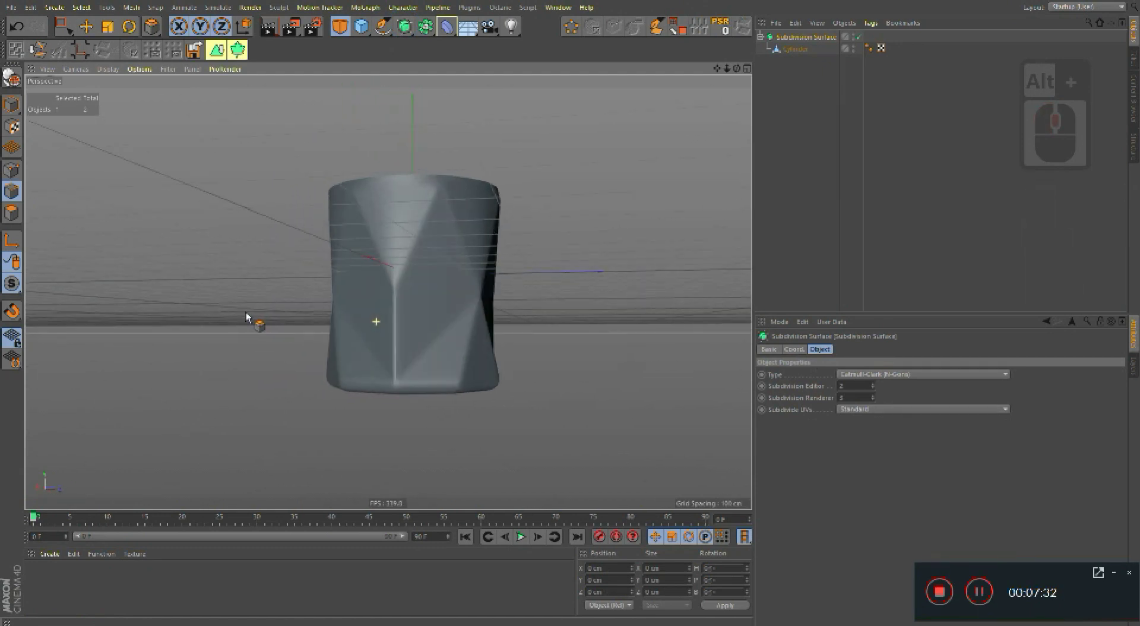
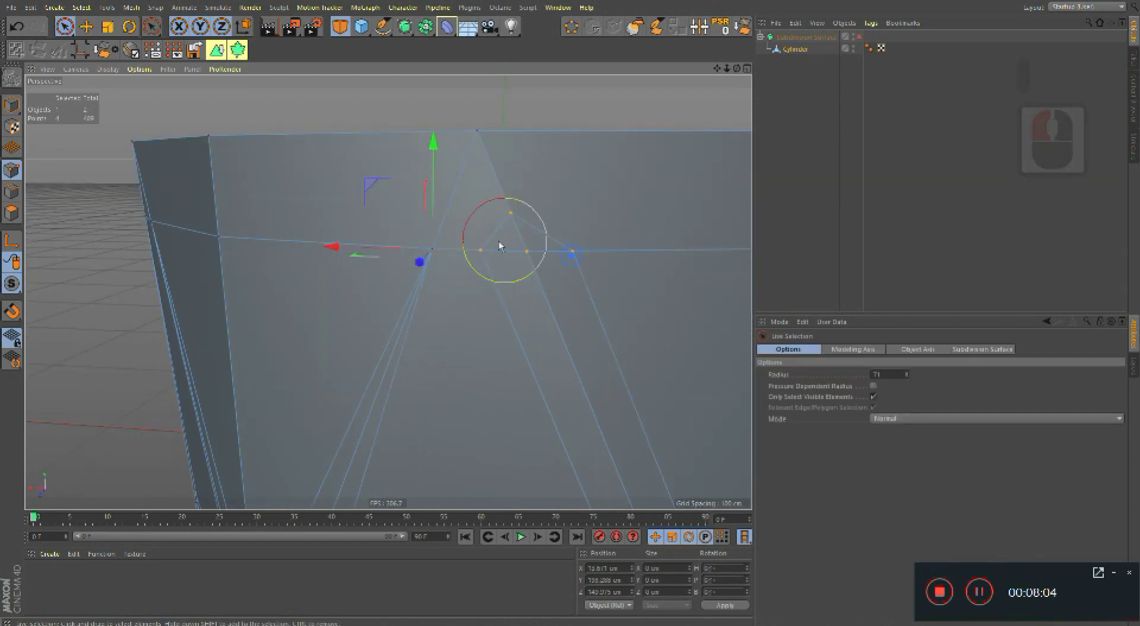
# Step: Weld the first pairs of stray points where the zigzag lines meet the ring
pyautogui.click(544, 259)
pyautogui.click(584, 256)
pyautogui.rightClick(557, 272)
pyautogui.middleClick(465, 291)
pyautogui.click(434, 283)
pyautogui.click(488, 276)
pyautogui.rightClick(546, 281)
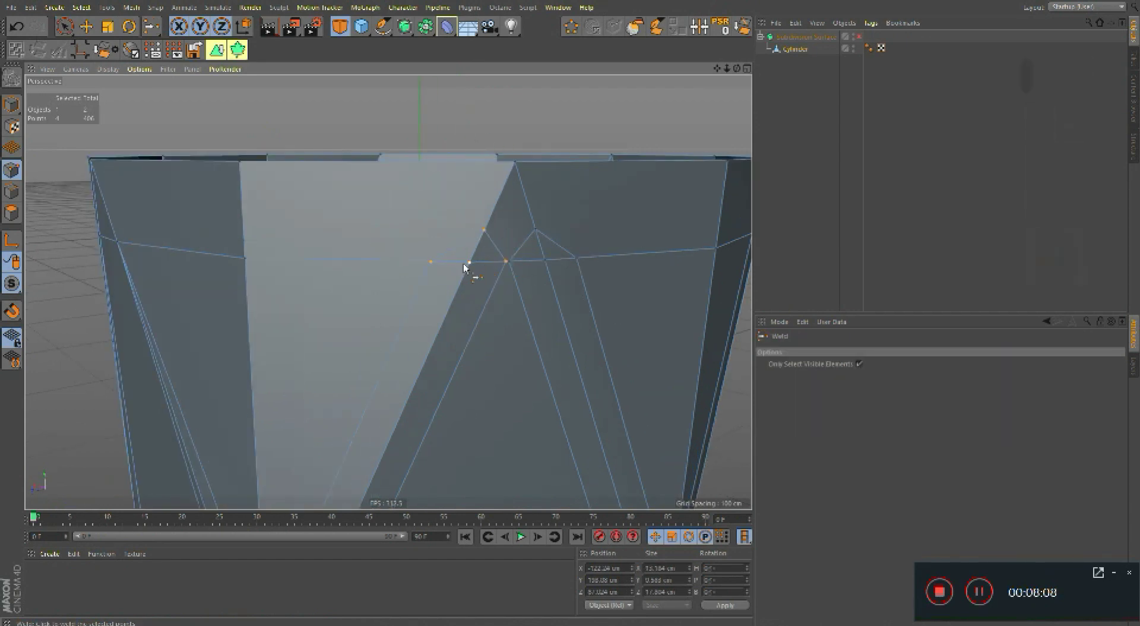
pyautogui.click(507, 266)
pyautogui.click(548, 271)
# Step: Weld the remaining close point pairs along the facet seams into single vertices
pyautogui.click(661, 261)
pyautogui.middleClick(455, 297)
pyautogui.click(357, 292)
pyautogui.rightClick(618, 251)
pyautogui.click(555, 269)
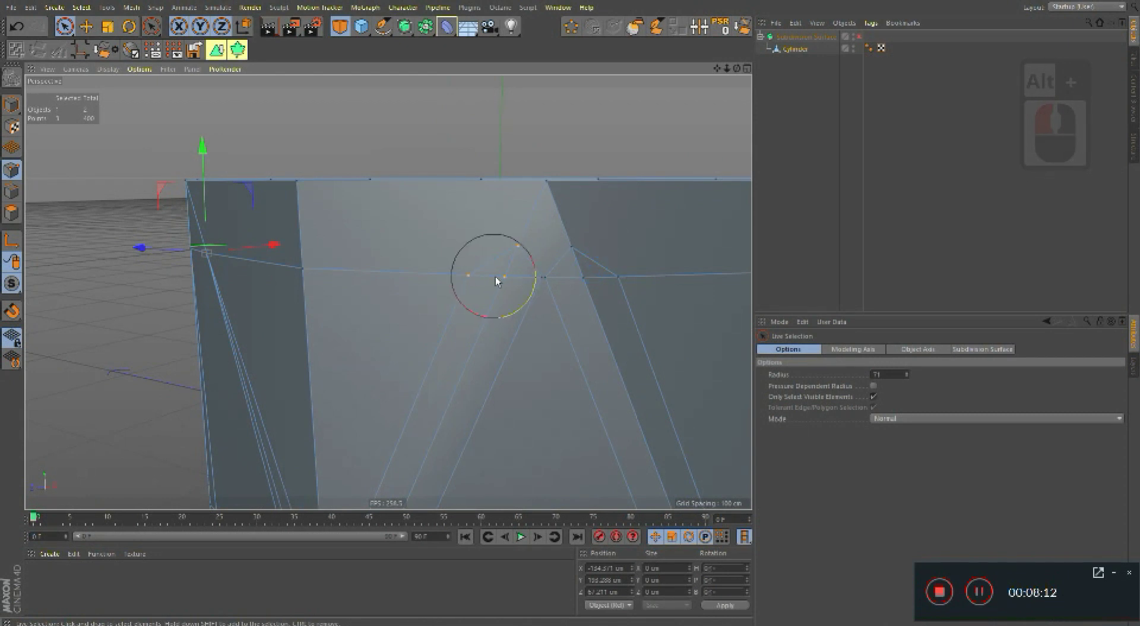
pyautogui.click(507, 283)
pyautogui.click(511, 281)
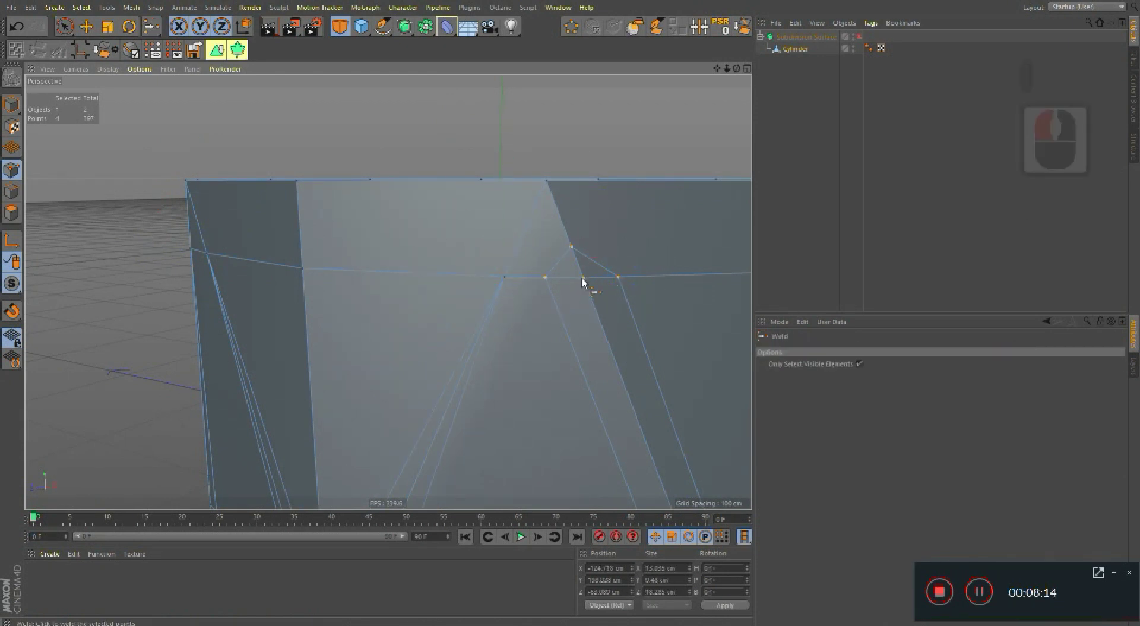
pyautogui.click(598, 284)
pyautogui.middleClick(431, 283)
pyautogui.click(383, 267)
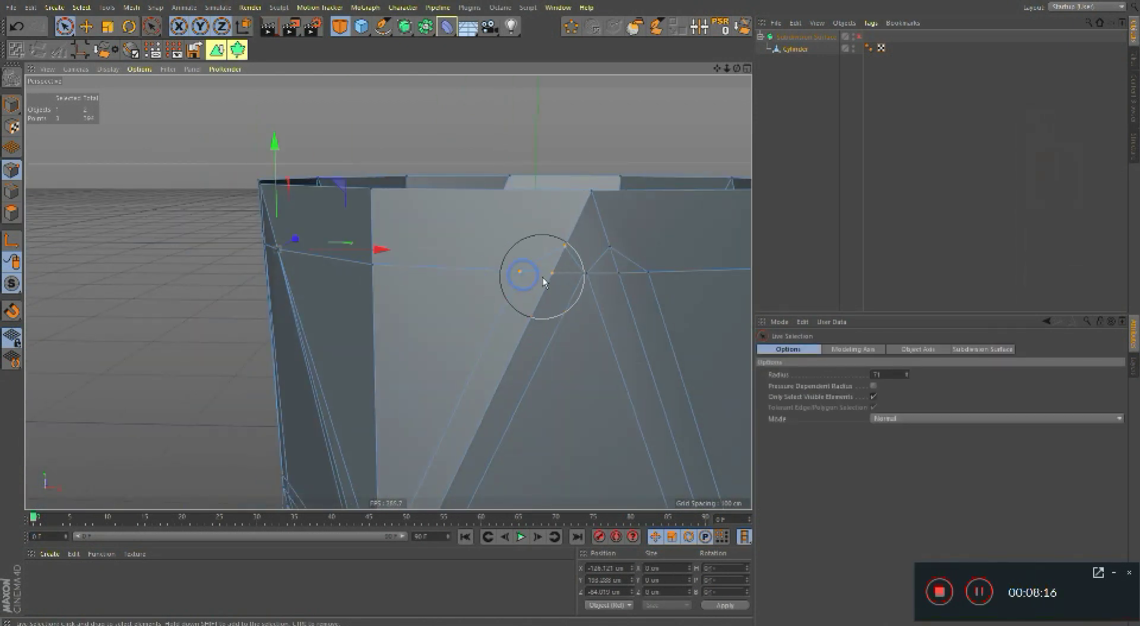
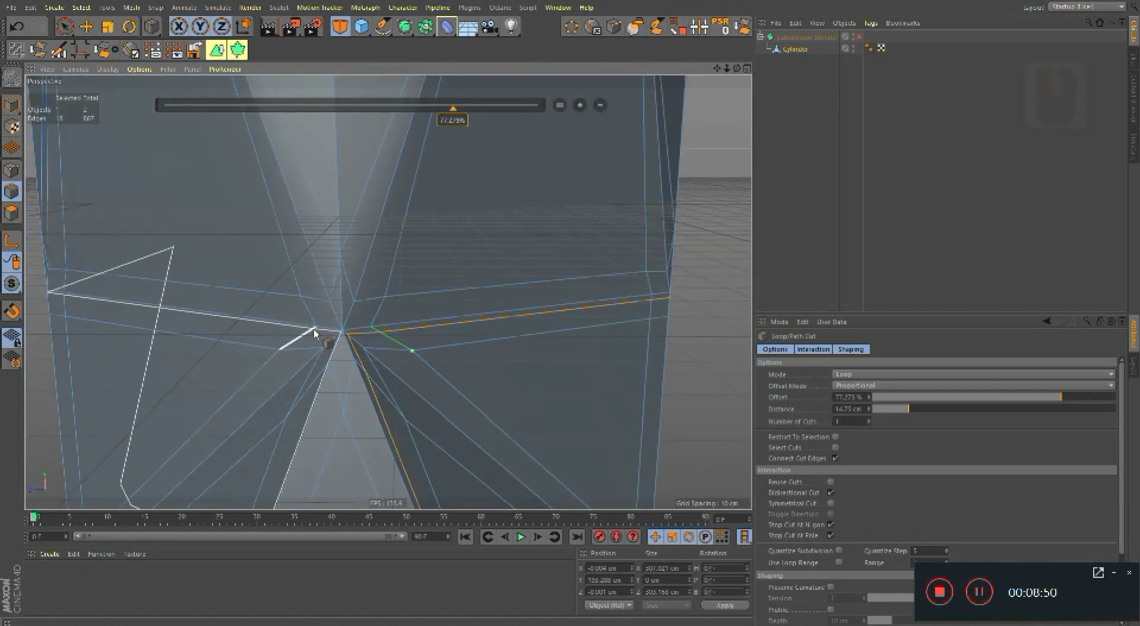
# Step: Start Loop/Path Cut near the base and undo a misplaced first cut
pyautogui.click(313, 333)
pyautogui.click(424, 325)
pyautogui.middleClick(466, 312)
pyautogui.rightClick(465, 311)
pyautogui.click(419, 324)
pyautogui.press('ctrl+z')
pyautogui.press('ctrl+z')
# Step: Insert loop cuts ringing the lower faceted band through the zigzag triangles
pyautogui.click(482, 340)
pyautogui.rightClick(534, 291)
pyautogui.rightClick(523, 292)
pyautogui.click(495, 303)
pyautogui.rightClick(589, 282)
pyautogui.click(541, 286)
pyautogui.click(562, 291)
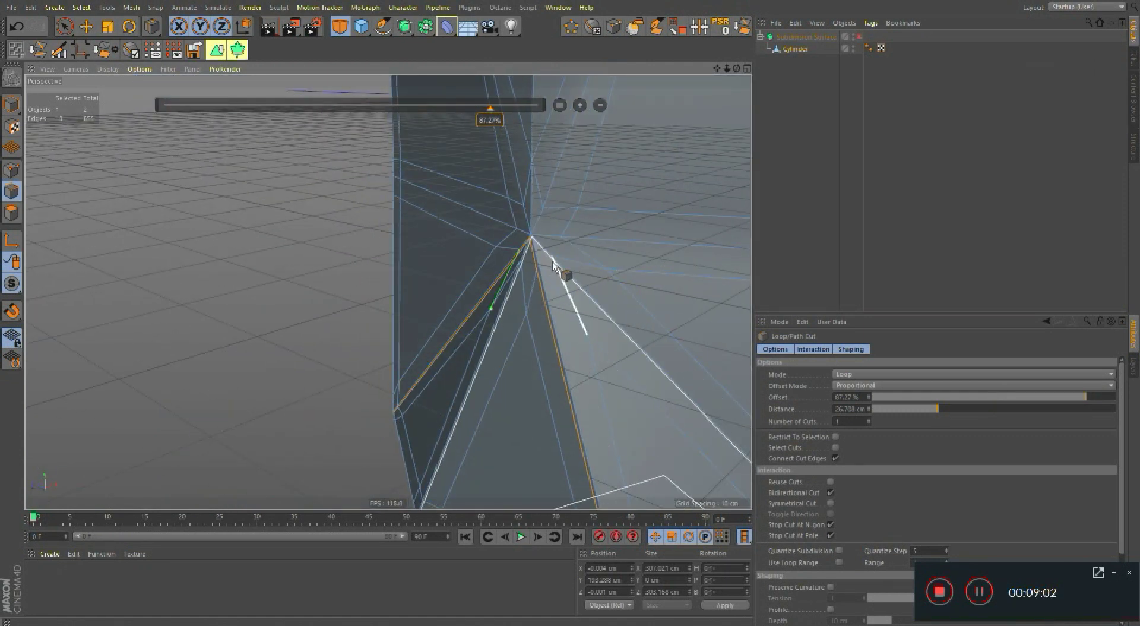
pyautogui.click(555, 269)
pyautogui.rightClick(548, 294)
pyautogui.middleClick(564, 295)
pyautogui.click(503, 299)
pyautogui.rightClick(698, 237)
pyautogui.click(643, 221)
pyautogui.press('ctrl+z')
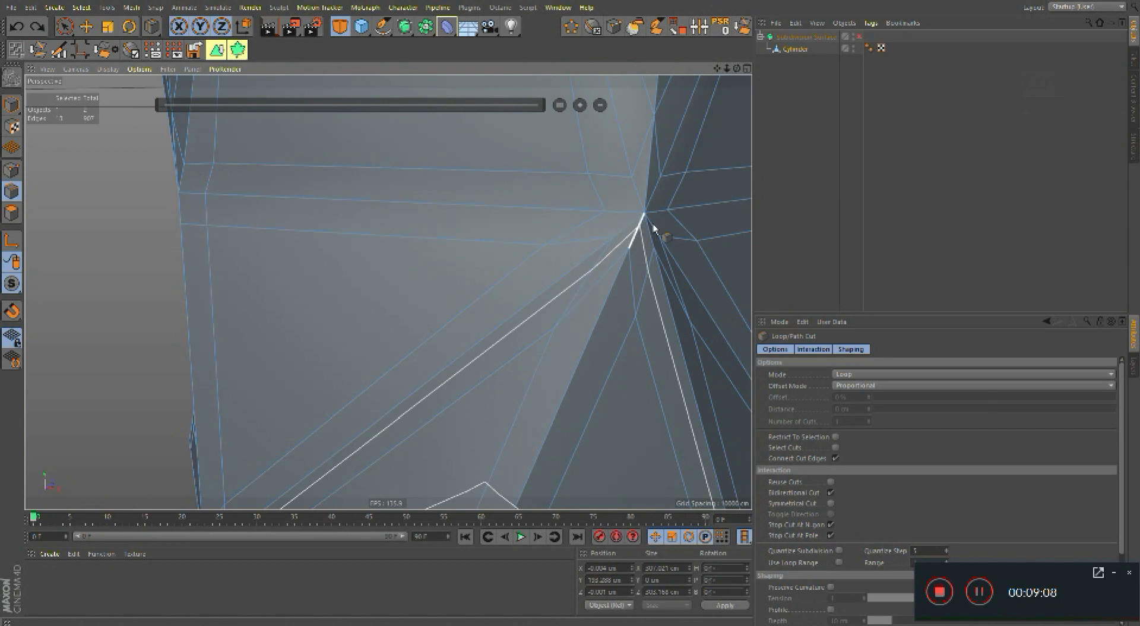
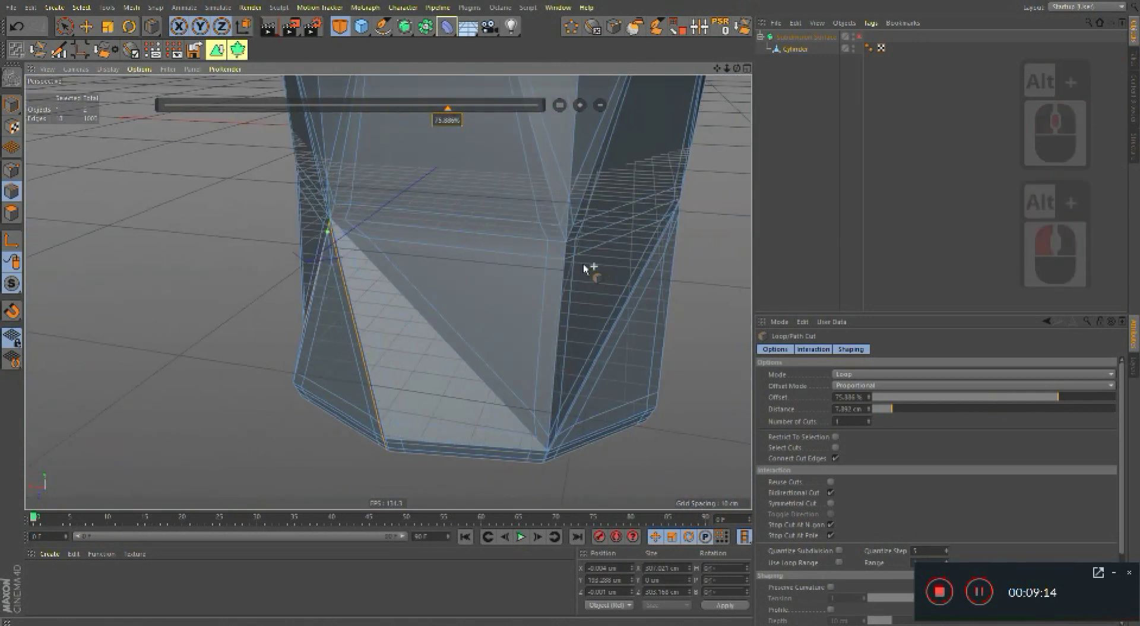
# Step: Return to model mode and toggle subdivision smoothing (Q) to check the base
pyautogui.middleClick(587, 264)
pyautogui.press('q')
pyautogui.middleClick(554, 283)
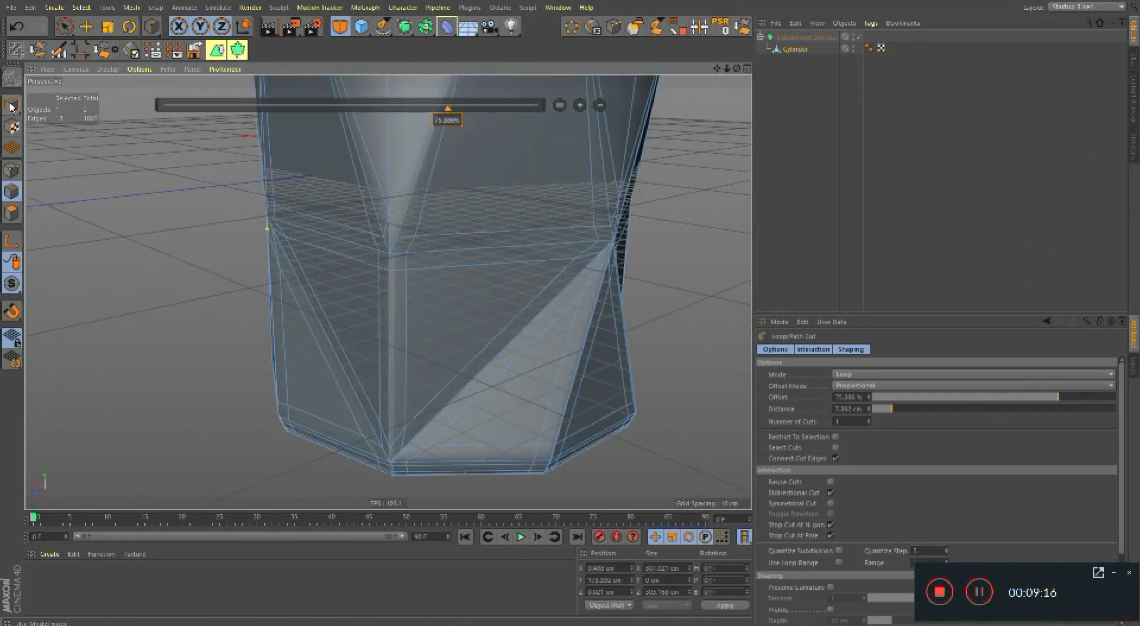
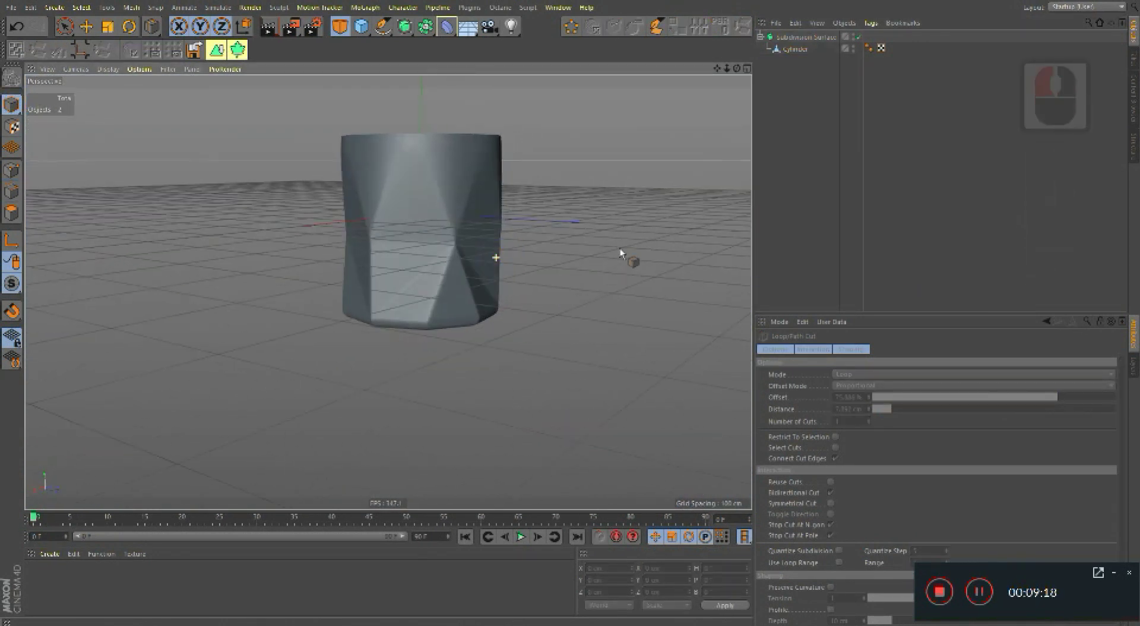
# Step: Select the Cylinder and switch to Points mode on the upper body
pyautogui.click(657, 253)
pyautogui.click(436, 270)
pyautogui.rightClick(491, 240)
pyautogui.click(491, 240)
pyautogui.middleClick(471, 303)
pyautogui.click(530, 269)
pyautogui.middleClick(486, 347)
pyautogui.click(450, 274)
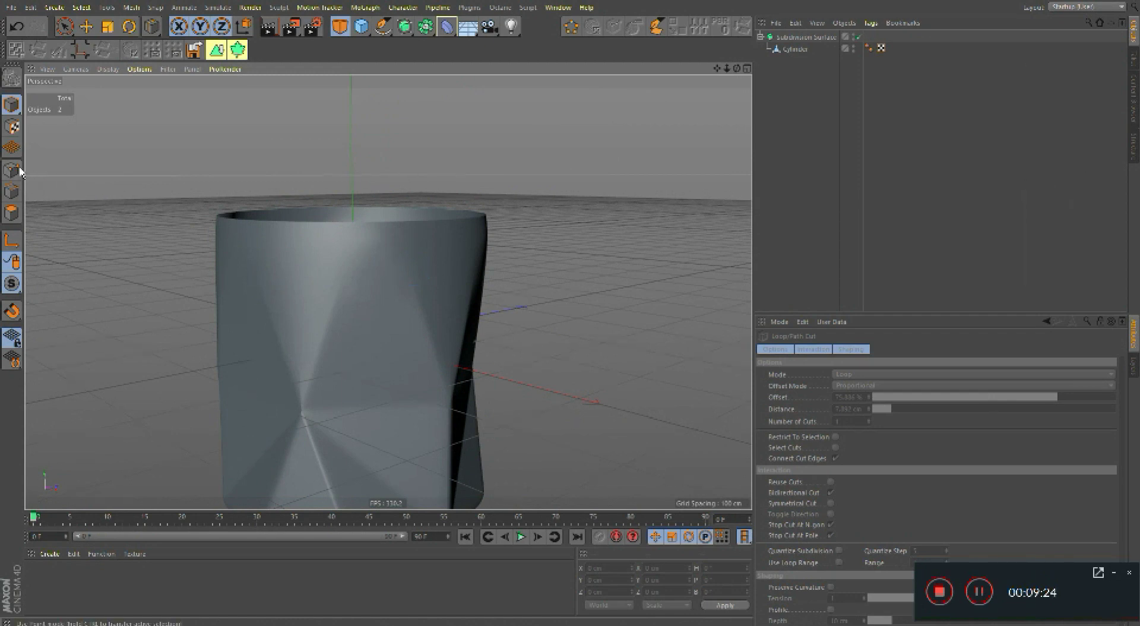
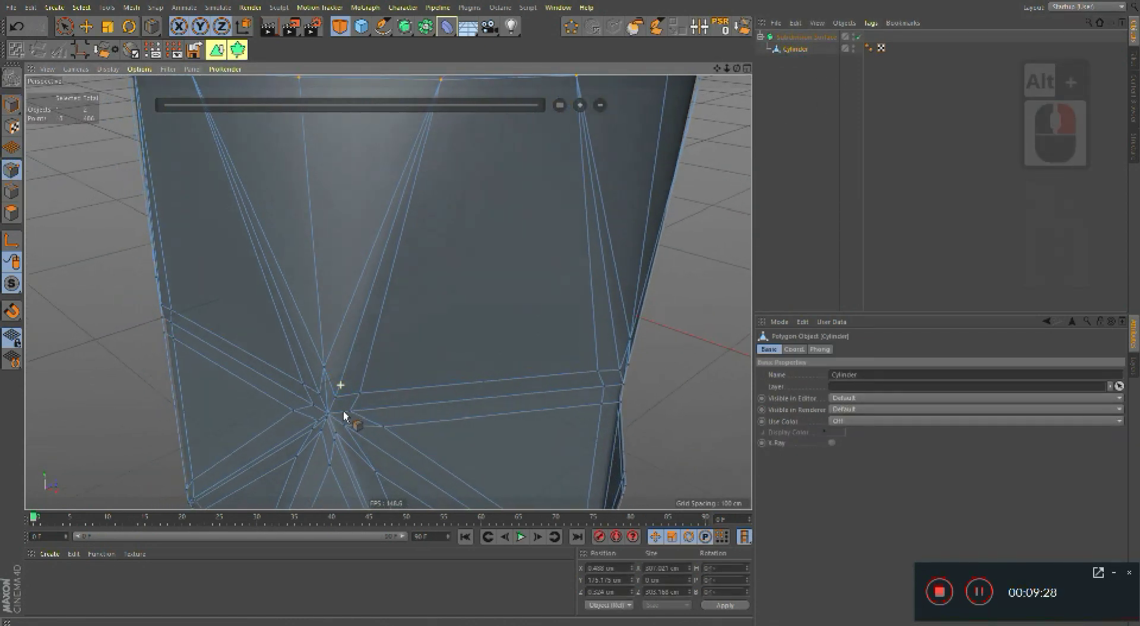
# Step: Slice a diagonal Line Cut (K~K) across an upper facet of the glass
pyautogui.click(351, 399)
pyautogui.middleClick(402, 367)
pyautogui.click(394, 377)
pyautogui.press('k')
pyautogui.press('k')
pyautogui.click(417, 278)
pyautogui.middleClick(411, 321)
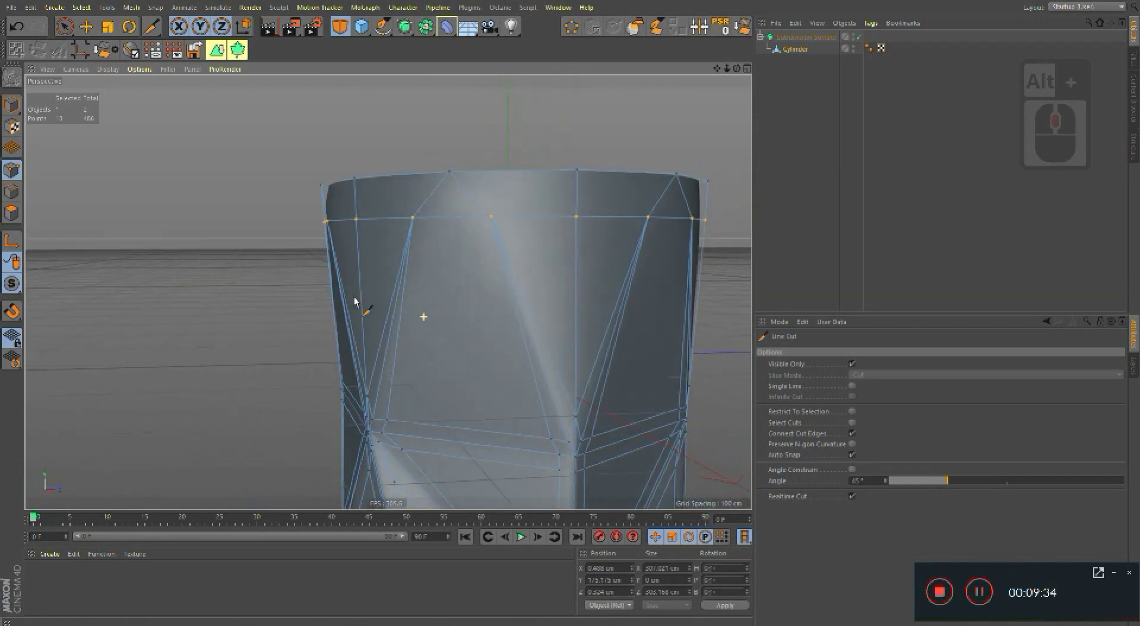
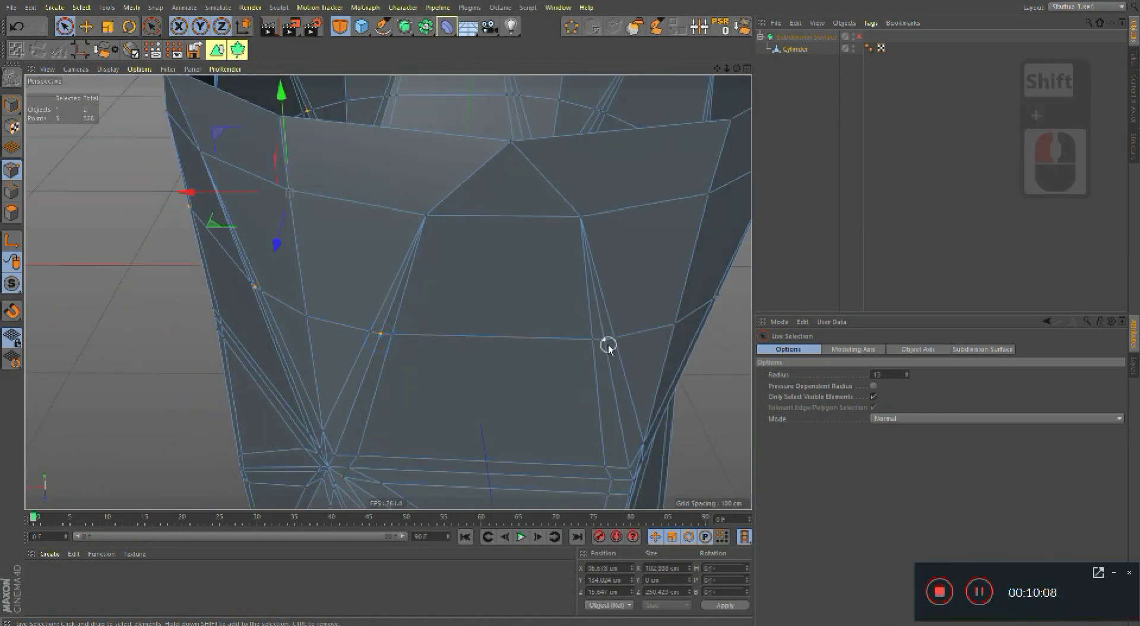
# Step: Select the ring of points around the glass's upper band one by one
pyautogui.click(644, 358)
pyautogui.click(622, 338)
pyautogui.middleClick(382, 328)
pyautogui.click(494, 341)
pyautogui.click(461, 362)
pyautogui.middleClick(385, 327)
pyautogui.click(628, 370)
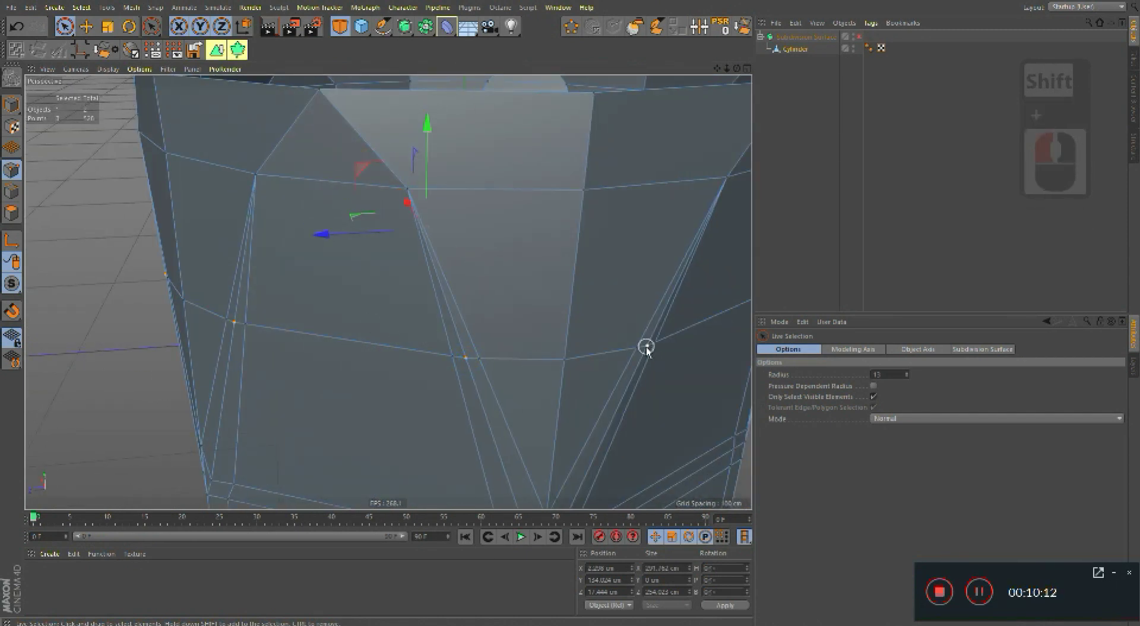
pyautogui.click(678, 356)
pyautogui.middleClick(400, 344)
pyautogui.click(429, 335)
pyautogui.click(453, 321)
pyautogui.click(515, 320)
pyautogui.click(396, 312)
pyautogui.middleClick(421, 365)
pyautogui.click(395, 322)
pyautogui.click(572, 346)
pyautogui.rightClick(608, 307)
# Step: Scale the ring outward (T) to flare the top, then loop-select edges and check smoothing
pyautogui.press('t')
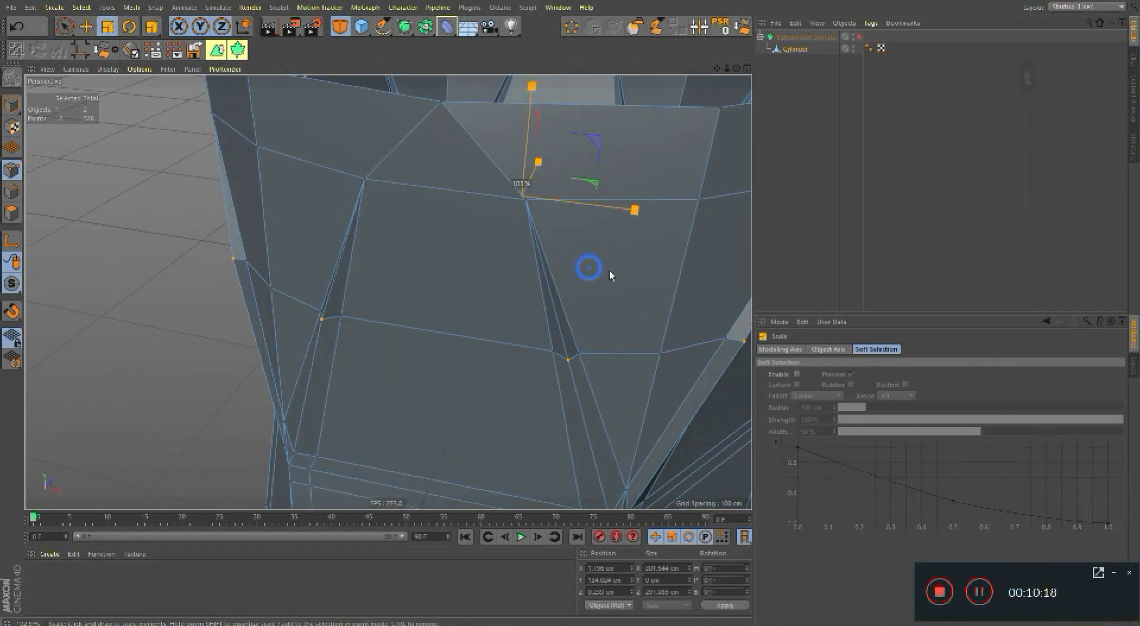
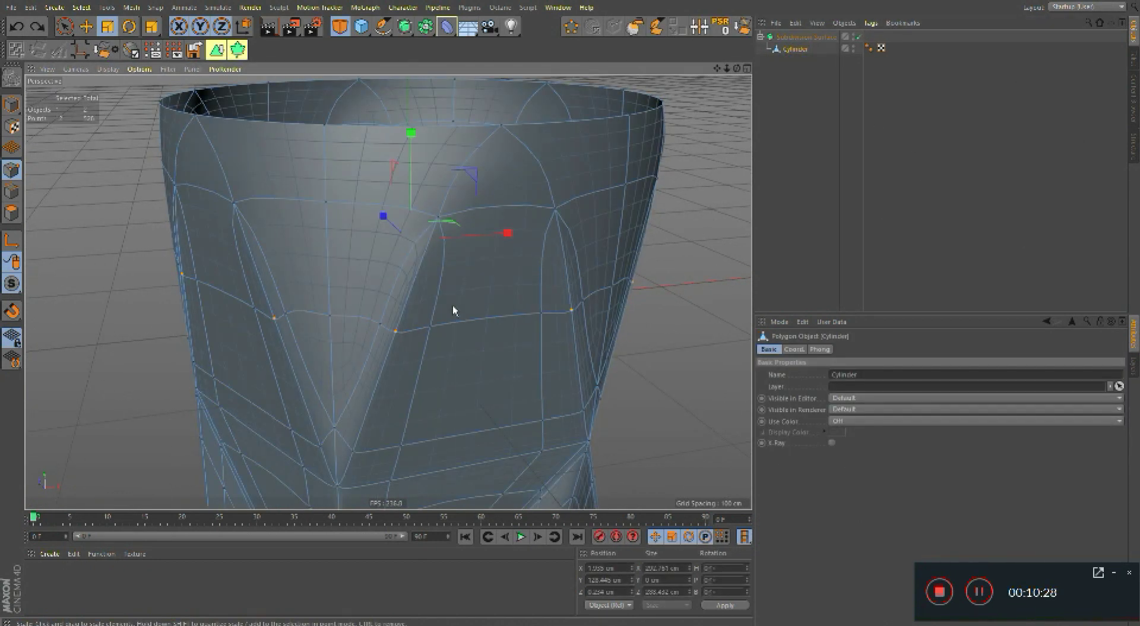
pyautogui.write('ul')
pyautogui.click(470, 301)
pyautogui.click(569, 31)
pyautogui.doubleClick(475, 213)
pyautogui.write('q')
pyautogui.write('t')
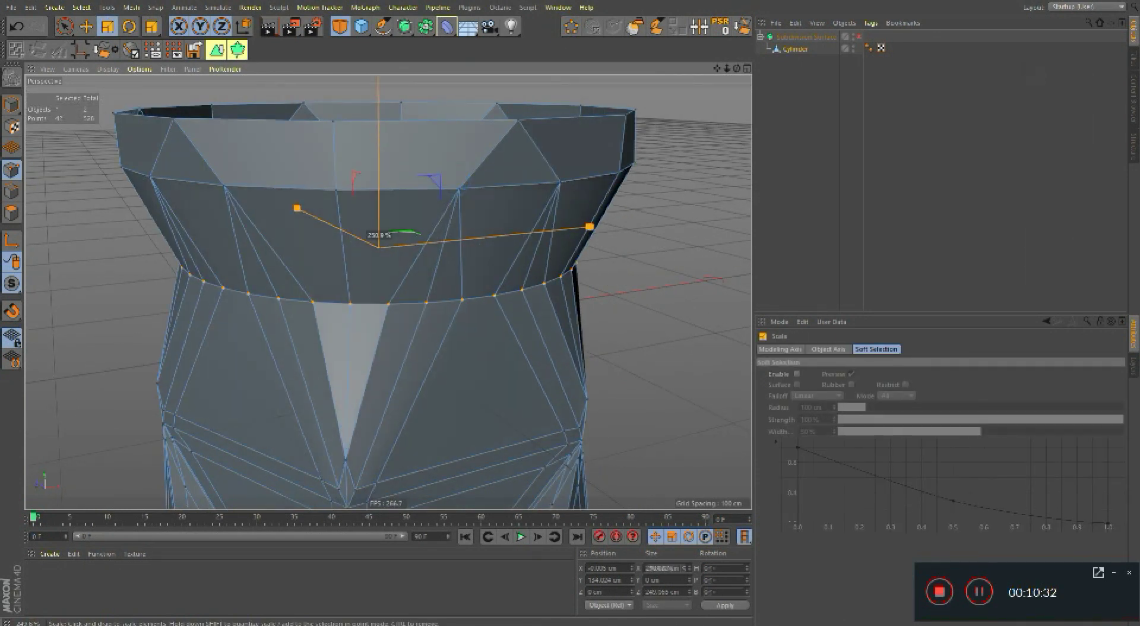
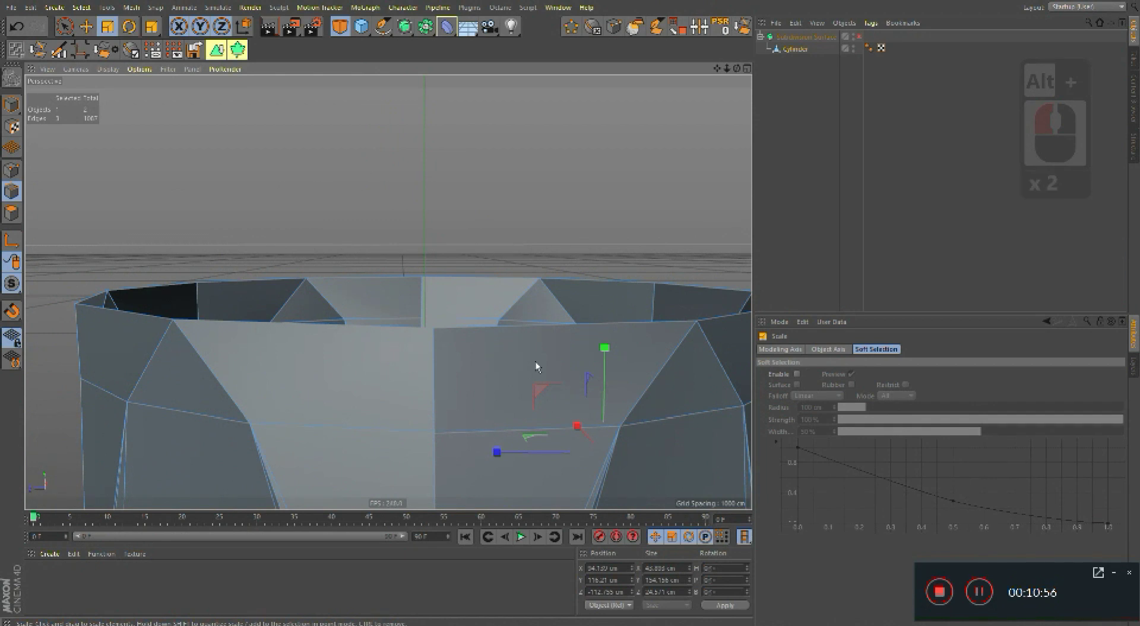
# Step: Loop-select (U~L) the top edge ring of the glass for sizing against the reference
pyautogui.write('ul')
pyautogui.click(482, 335)
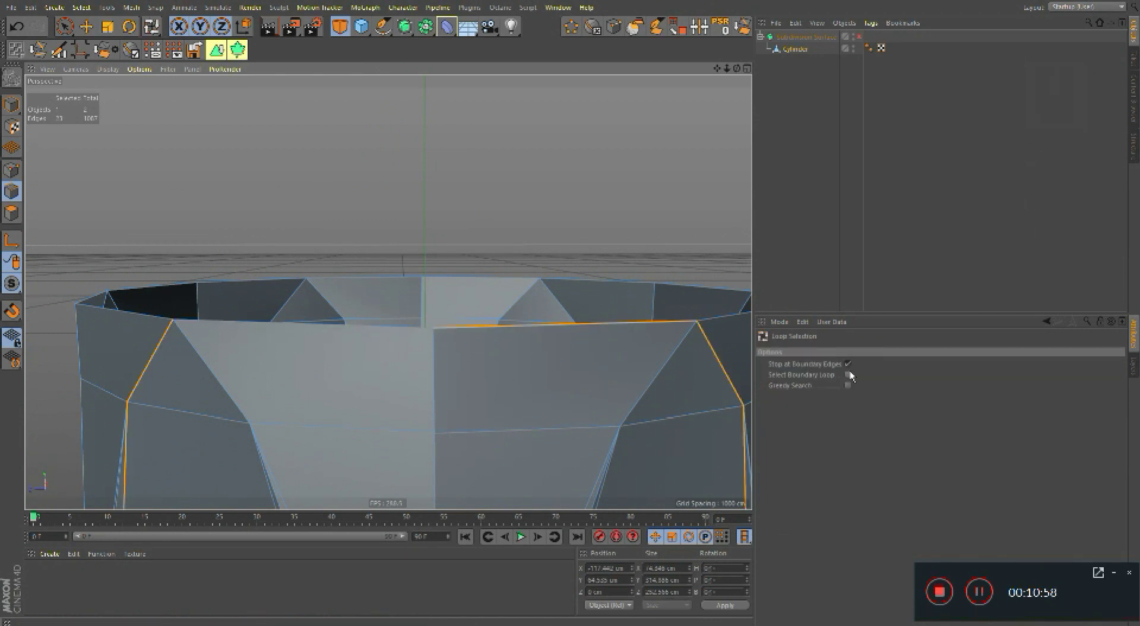
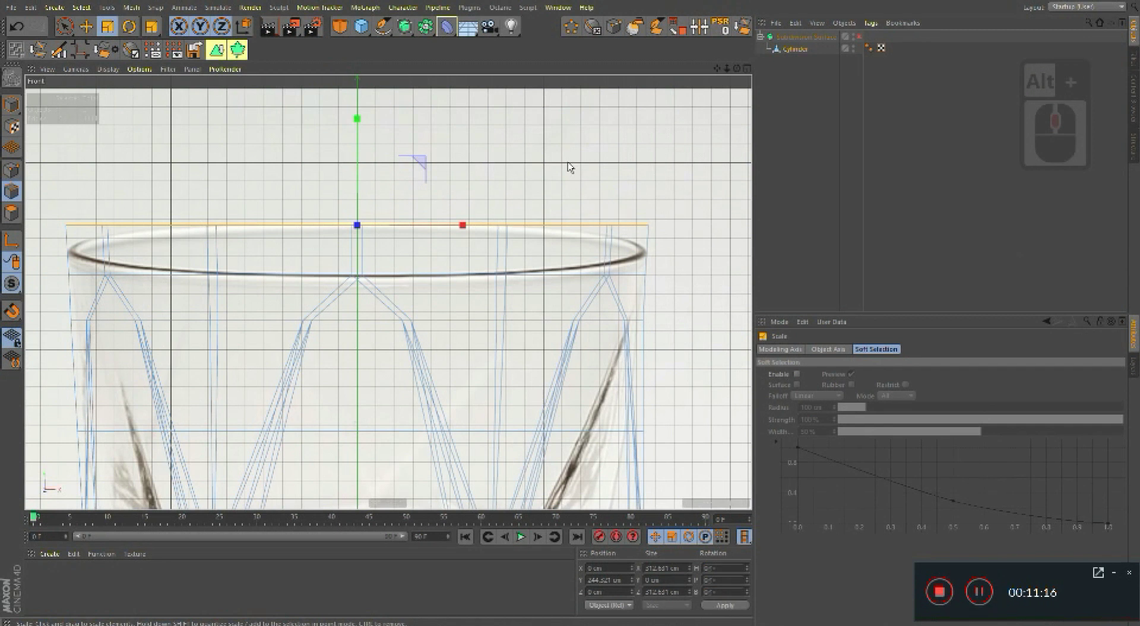
# Step: Scale the inner bottom edge loop down slightly with the Scale tool
pyautogui.middleClick(343, 179)
pyautogui.middleClick(333, 343)
pyautogui.middleClick(435, 305)
pyautogui.click(438, 314)
pyautogui.press('t')
pyautogui.click(522, 228)
pyautogui.click(496, 338)
# Step: Lower that loop with Move (E) and rescale it to shape the interior floor
pyautogui.middleClick(504, 260)
pyautogui.rightClick(475, 279)
pyautogui.press('e')
pyautogui.click(486, 284)
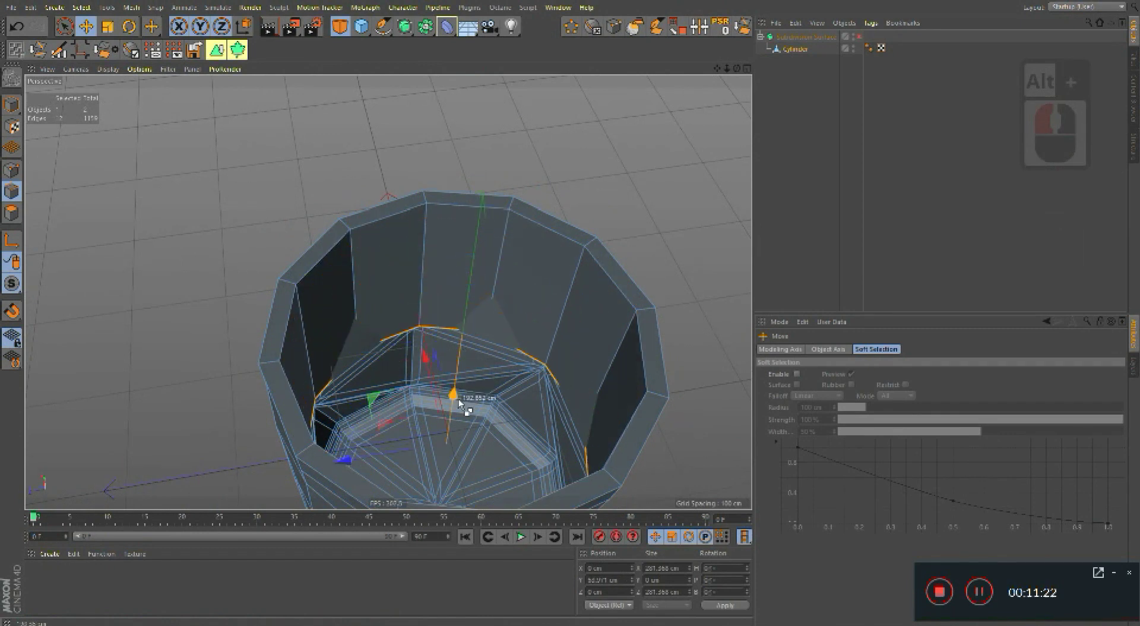
pyautogui.click(470, 354)
pyautogui.press('t')
# Step: Move and scale the next inner loop toward the base of the glass
pyautogui.click(588, 269)
pyautogui.press('e')
pyautogui.click(460, 383)
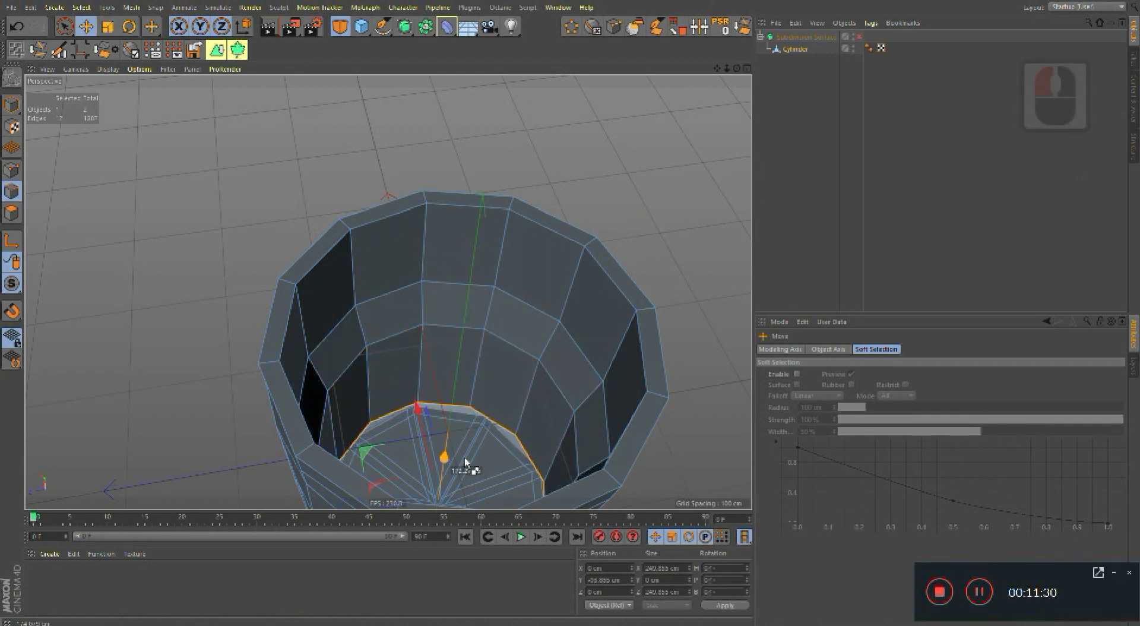
pyautogui.click(468, 460)
pyautogui.click(487, 450)
pyautogui.middleClick(455, 339)
pyautogui.press('t')
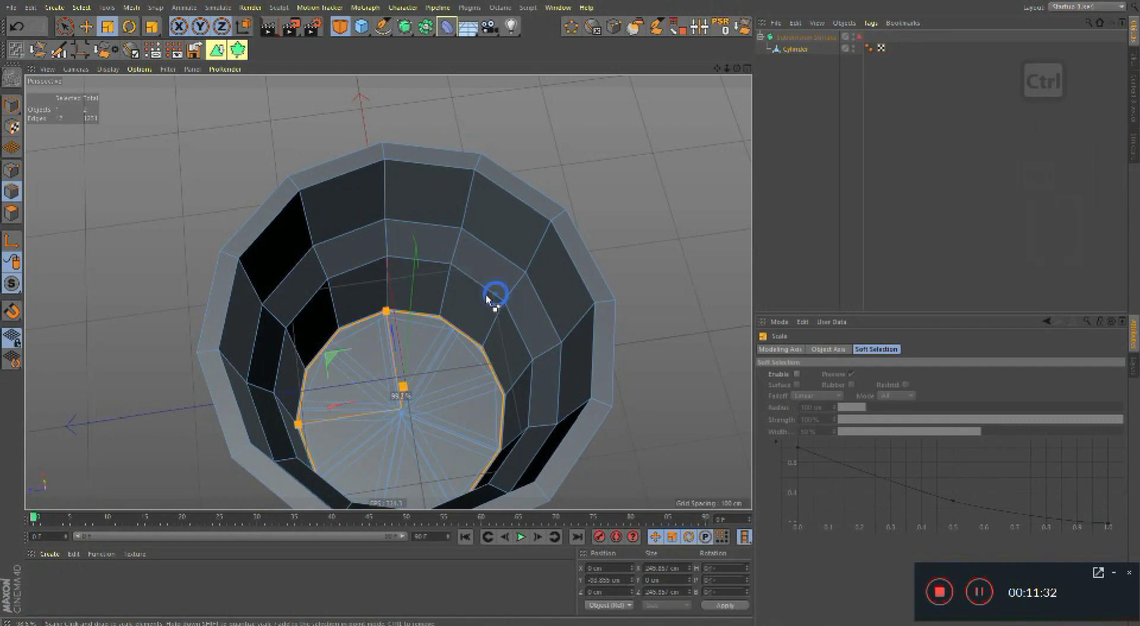
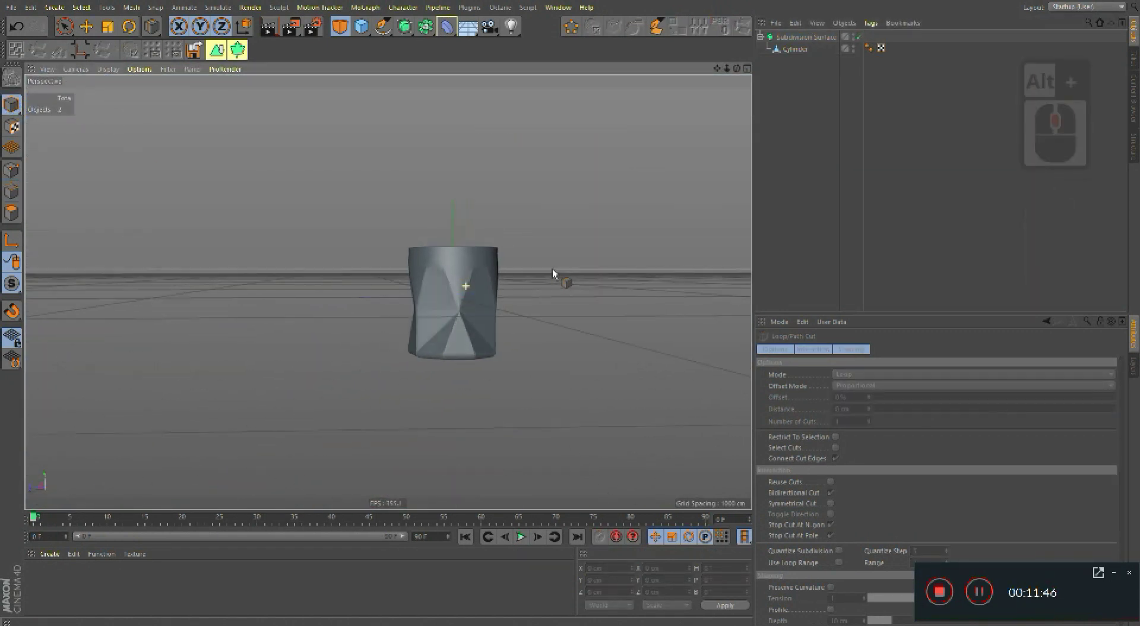
# Step: Loop-select the rim and the ring below it, scaling each slightly wider
pyautogui.click(575, 269)
pyautogui.rightClick(594, 256)
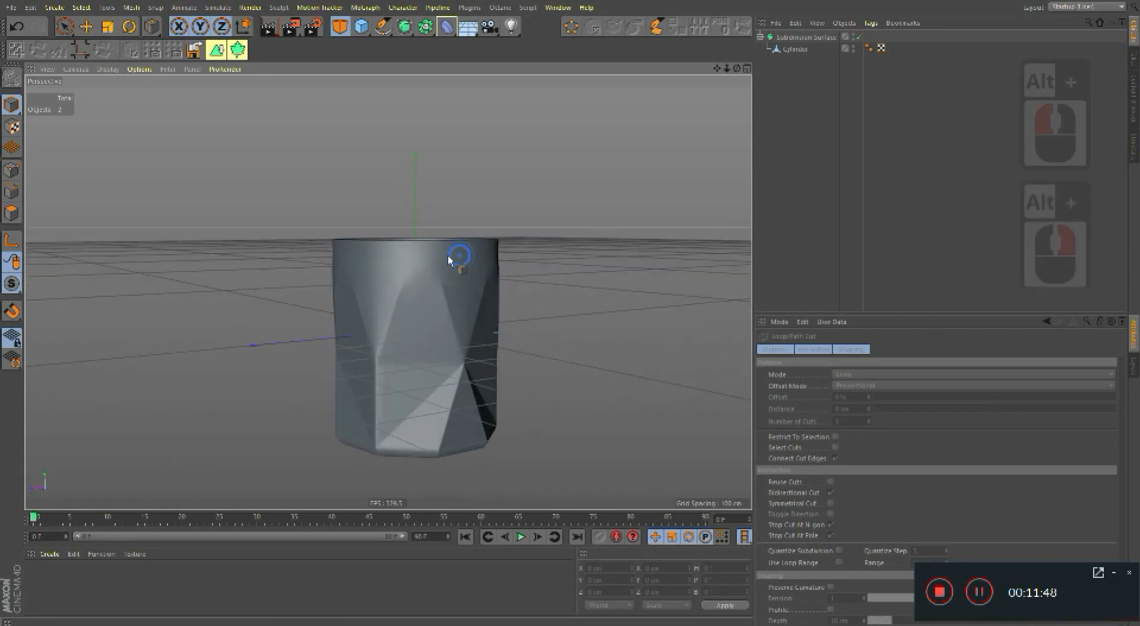
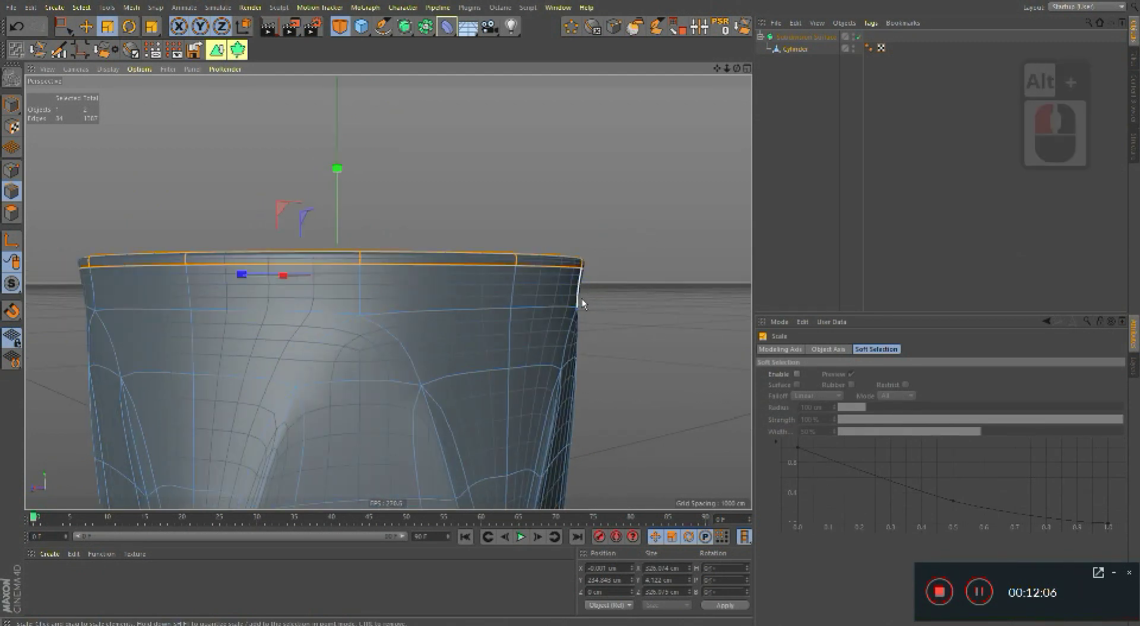
pyautogui.write('ul')
pyautogui.click(603, 319)
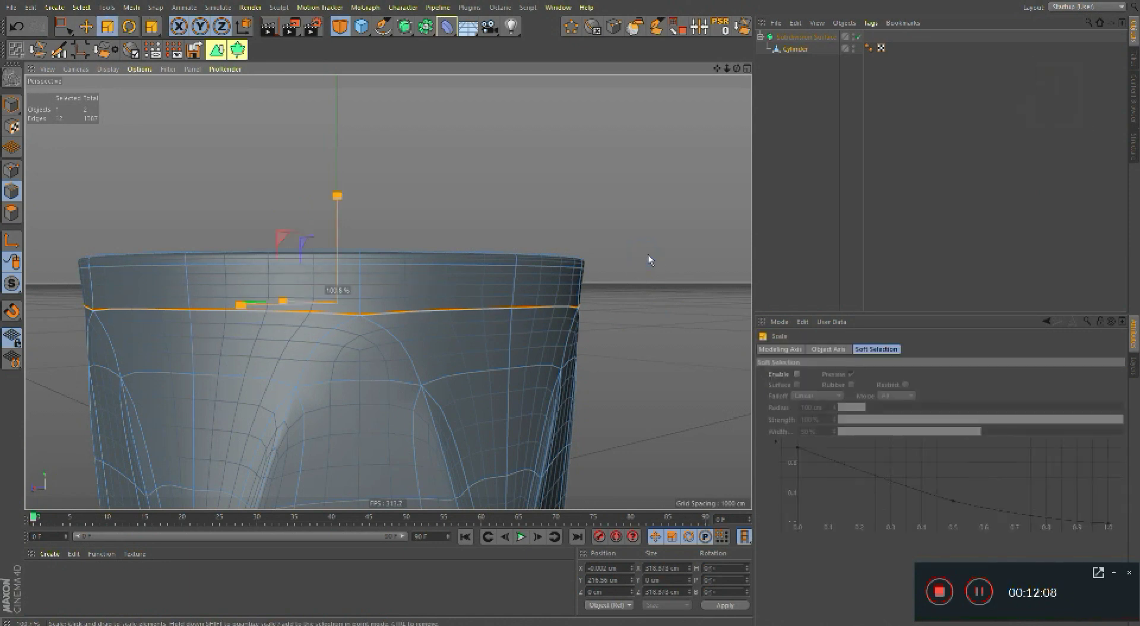
pyautogui.click(634, 258)
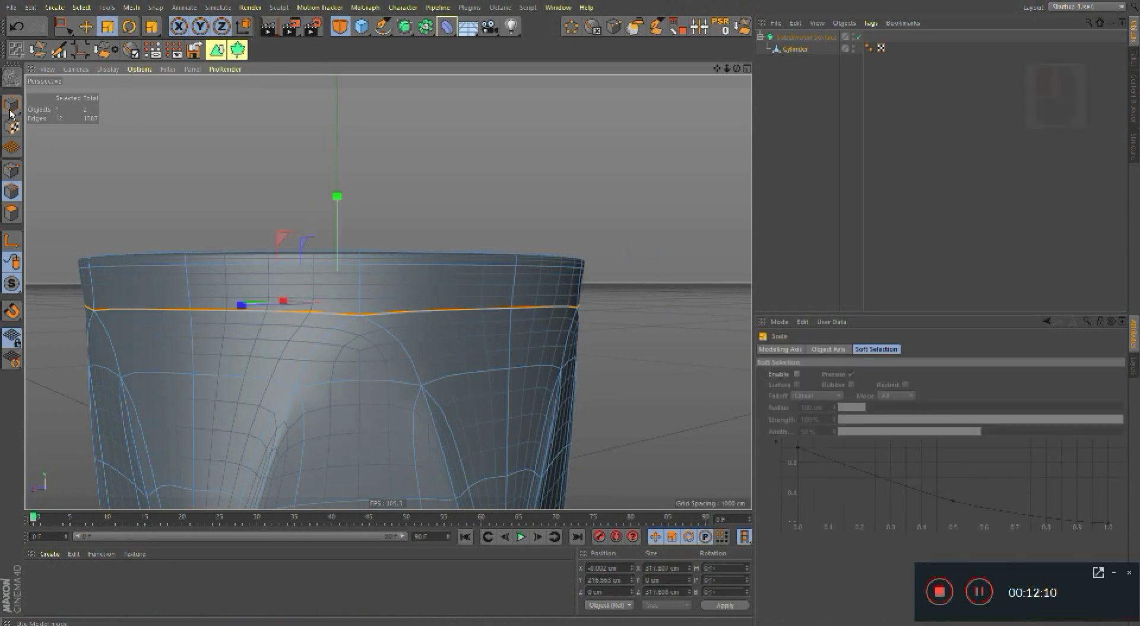
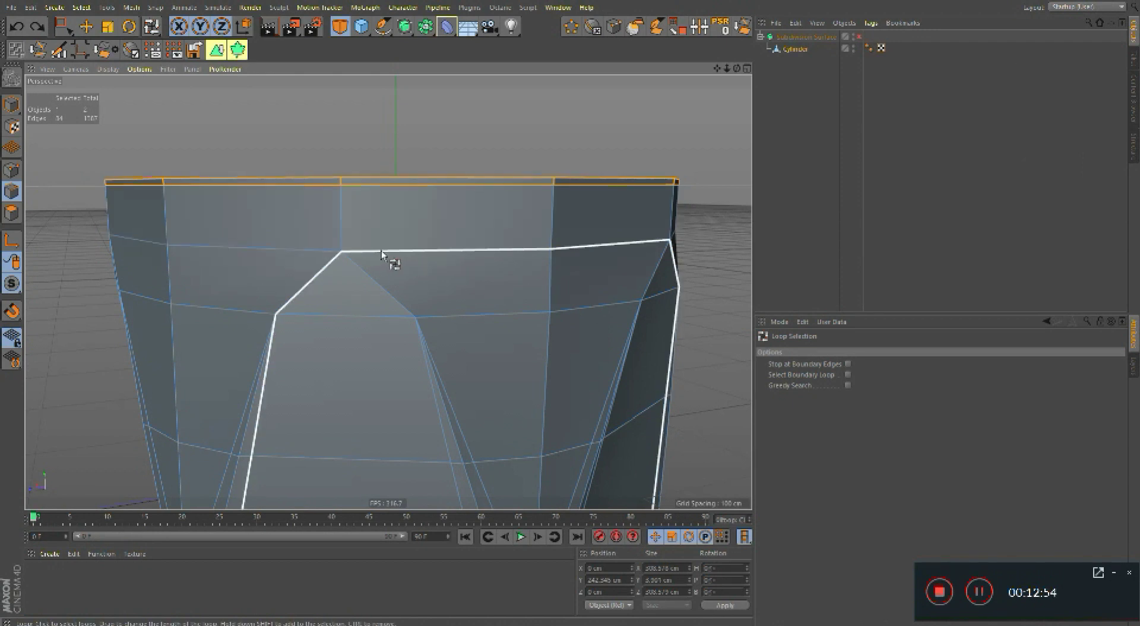
# Step: Add a loop cut just below the glass rim with Loop Cut (K~L) and scale it with the Scale tool
pyautogui.write('kl')
pyautogui.click(342, 222)
pyautogui.doubleClick(341, 212)
pyautogui.press('q')
pyautogui.click(378, 235)
pyautogui.press('ctrl+z')
pyautogui.press('ctrl+z')
pyautogui.press('t')
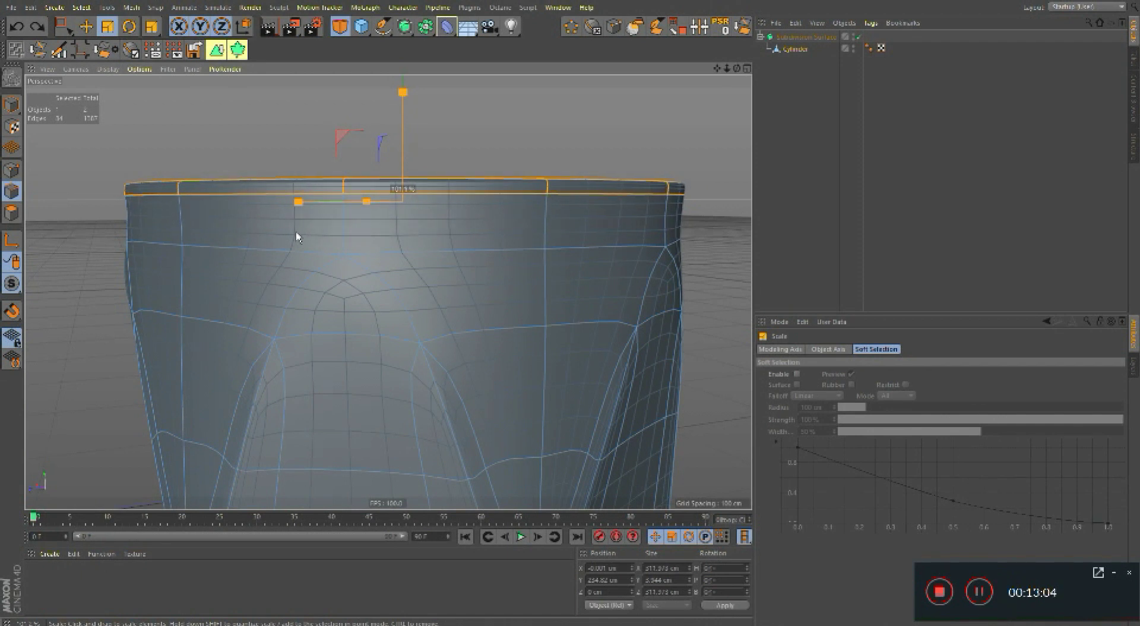
pyautogui.click(299, 235)
pyautogui.click(39, 119)
pyautogui.rightClick(267, 252)
pyautogui.click(386, 245)
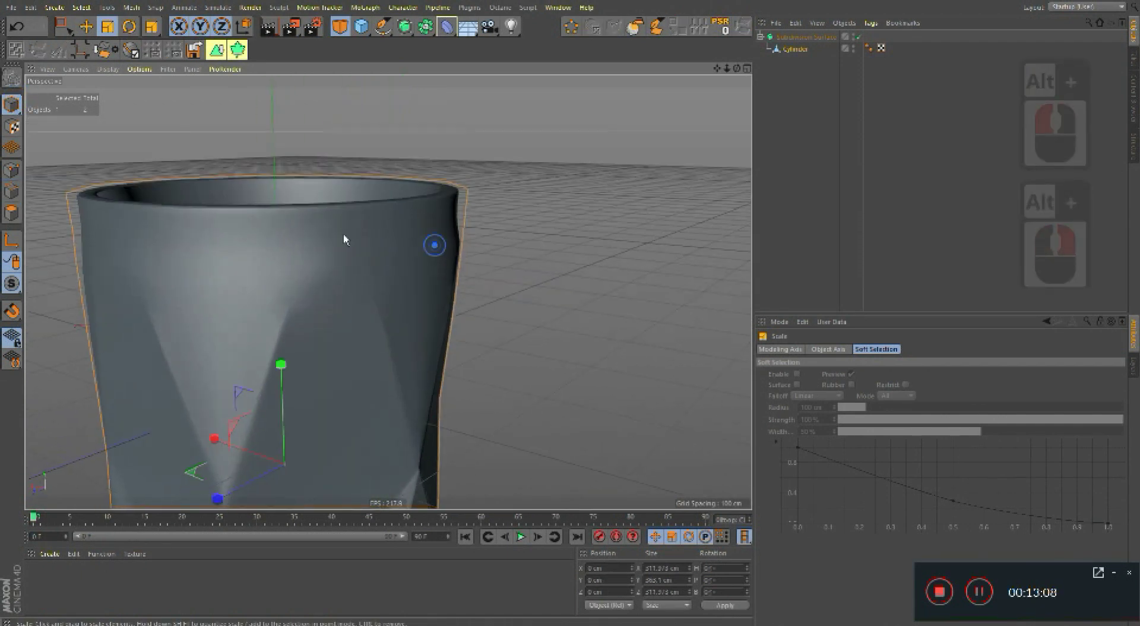
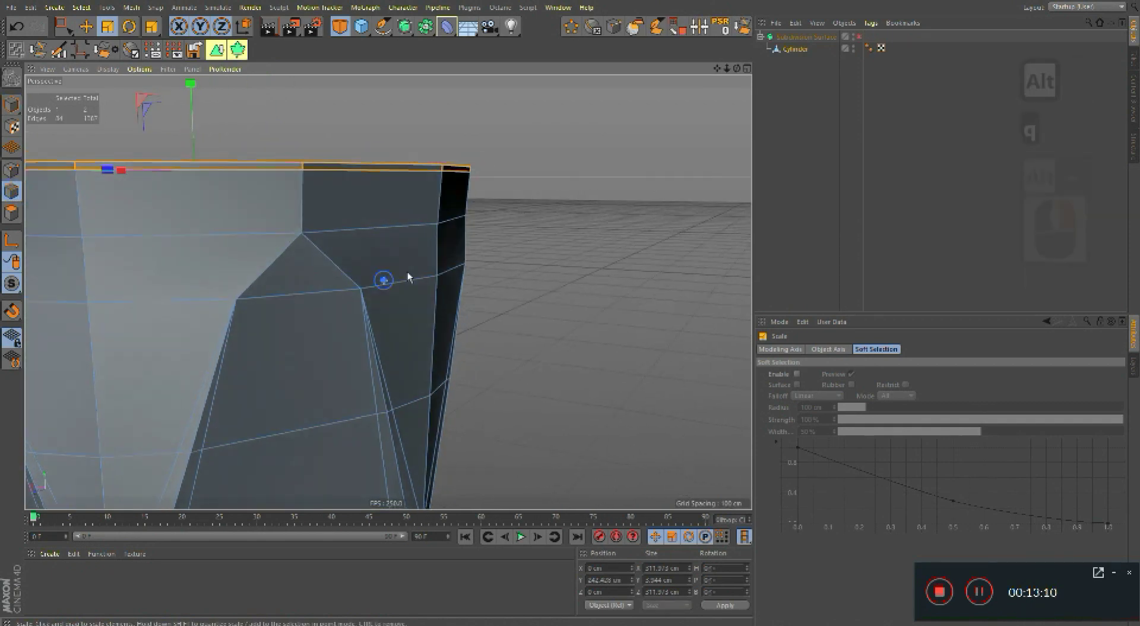
pyautogui.click(462, 265)
# Step: Loop-select the next edge loop on the outer wall (U~L) and scale it slightly inward
pyautogui.write('ul')
pyautogui.click(396, 279)
pyautogui.rightClick(400, 252)
pyautogui.click(435, 248)
pyautogui.press('t')
pyautogui.click(543, 228)
pyautogui.press('q')
pyautogui.middleClick(535, 268)
pyautogui.click(541, 266)
pyautogui.middleClick(523, 196)
pyautogui.rightClick(520, 263)
pyautogui.press('u')
# Step: Loop-select a lower wall loop and scale it inward to refine the taper, checking under subdivision
pyautogui.write('ul')
pyautogui.click(541, 315)
pyautogui.press('t')
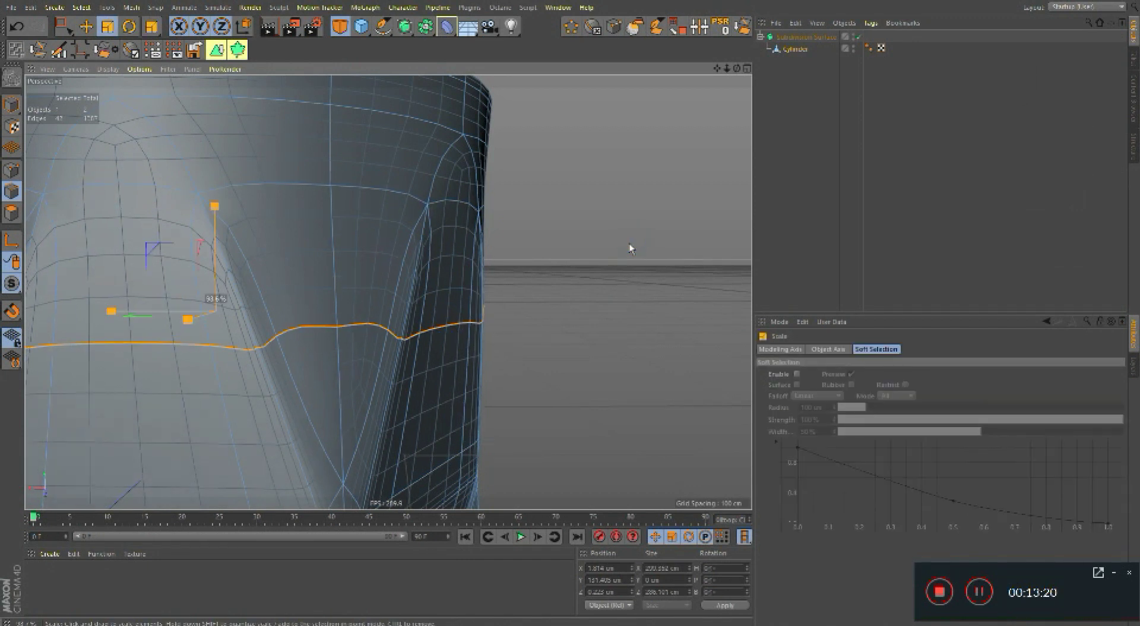
pyautogui.click(625, 250)
pyautogui.middleClick(512, 176)
pyautogui.rightClick(503, 226)
pyautogui.press('q')
pyautogui.middleClick(515, 318)
pyautogui.middleClick(488, 309)
pyautogui.rightClick(514, 293)
pyautogui.click(518, 304)
pyautogui.press('q')
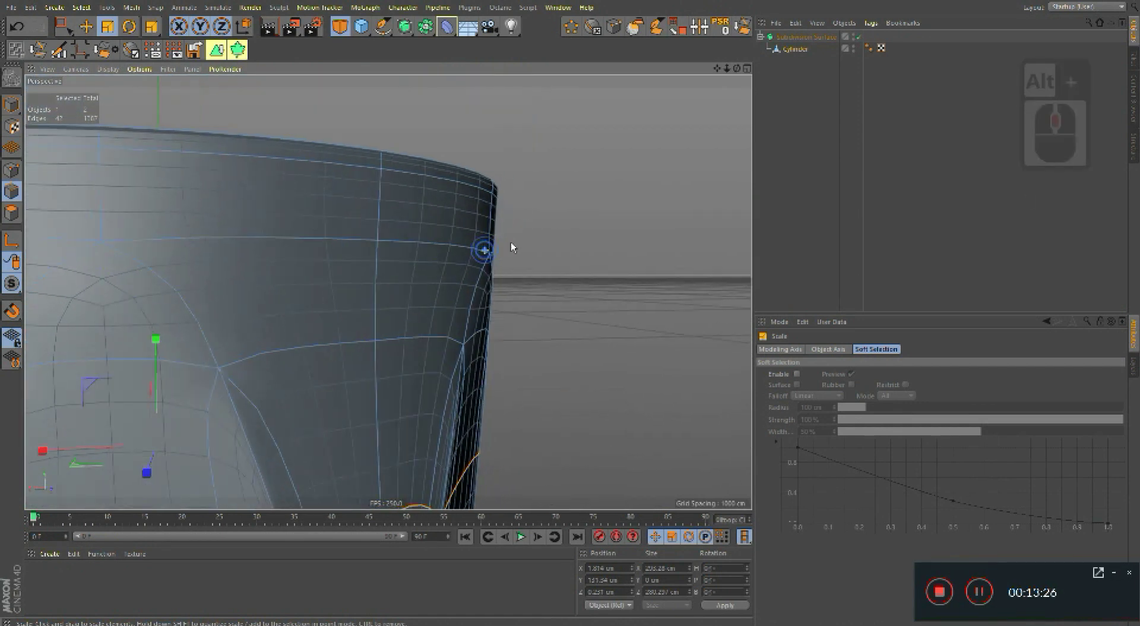
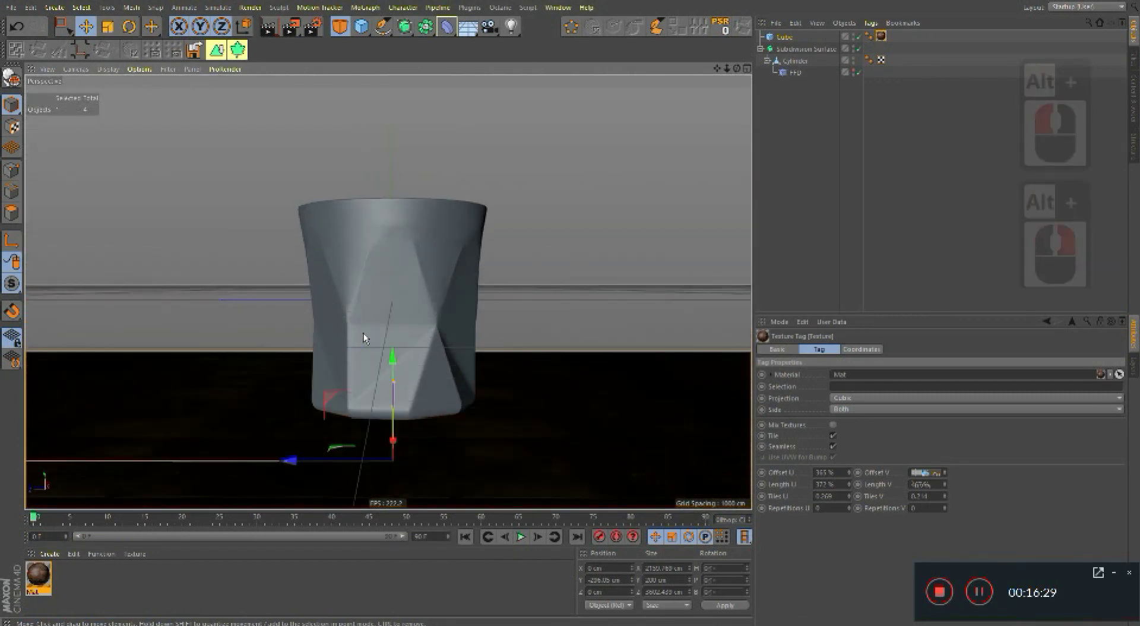
# Step: Duplicate the wood floor cube and stand the copy upright beside the floor as a wall panel
pyautogui.middleClick(374, 340)
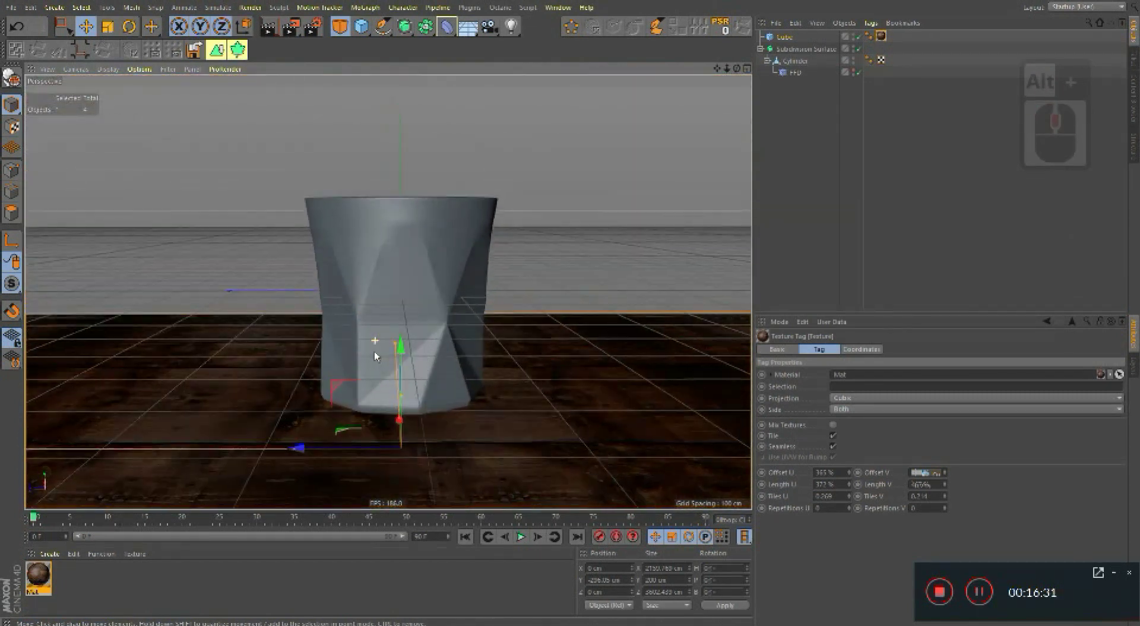
pyautogui.click(376, 344)
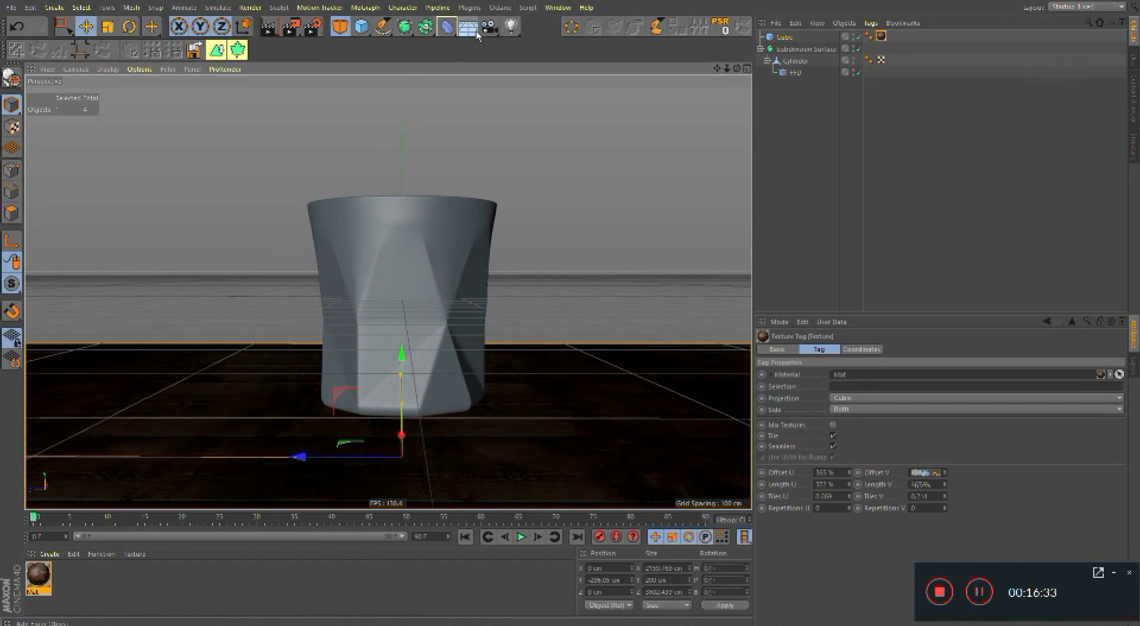
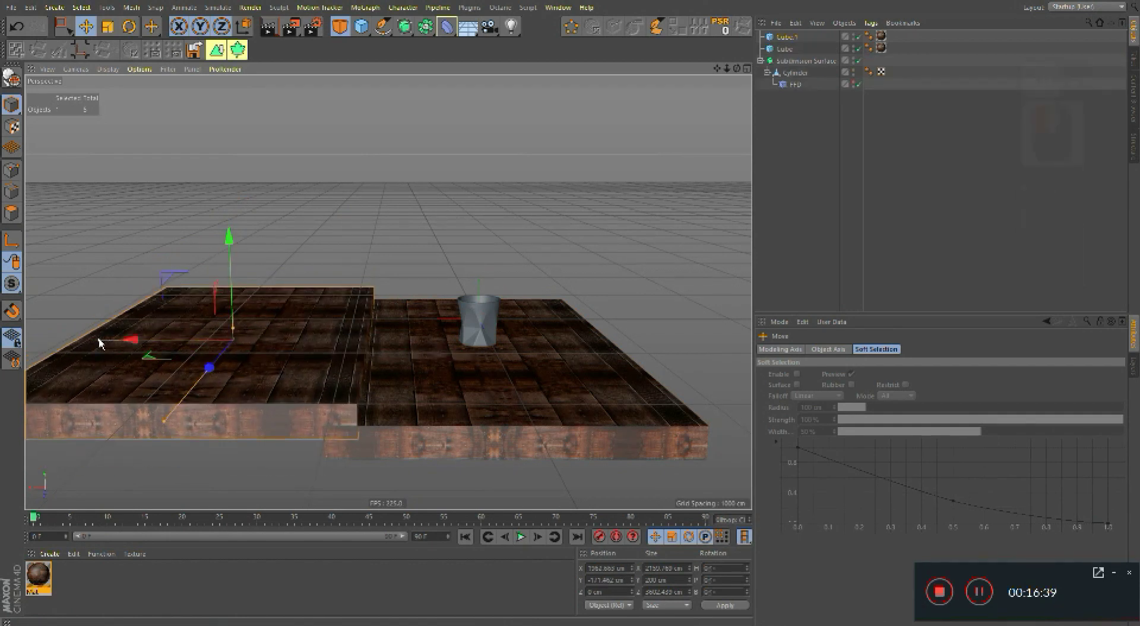
pyautogui.click(204, 349)
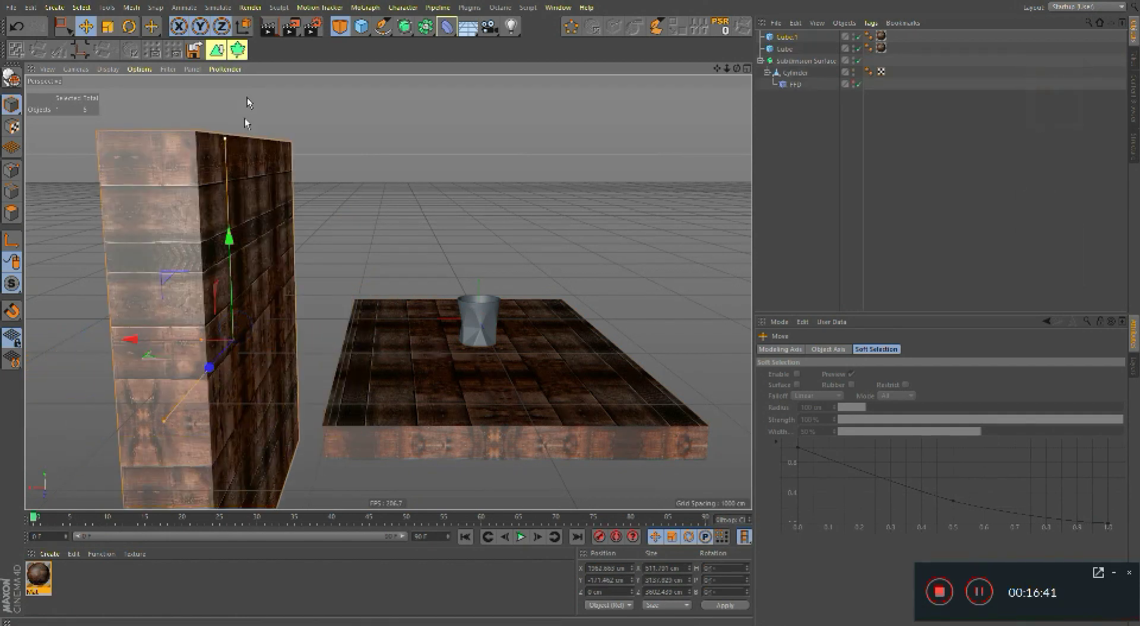
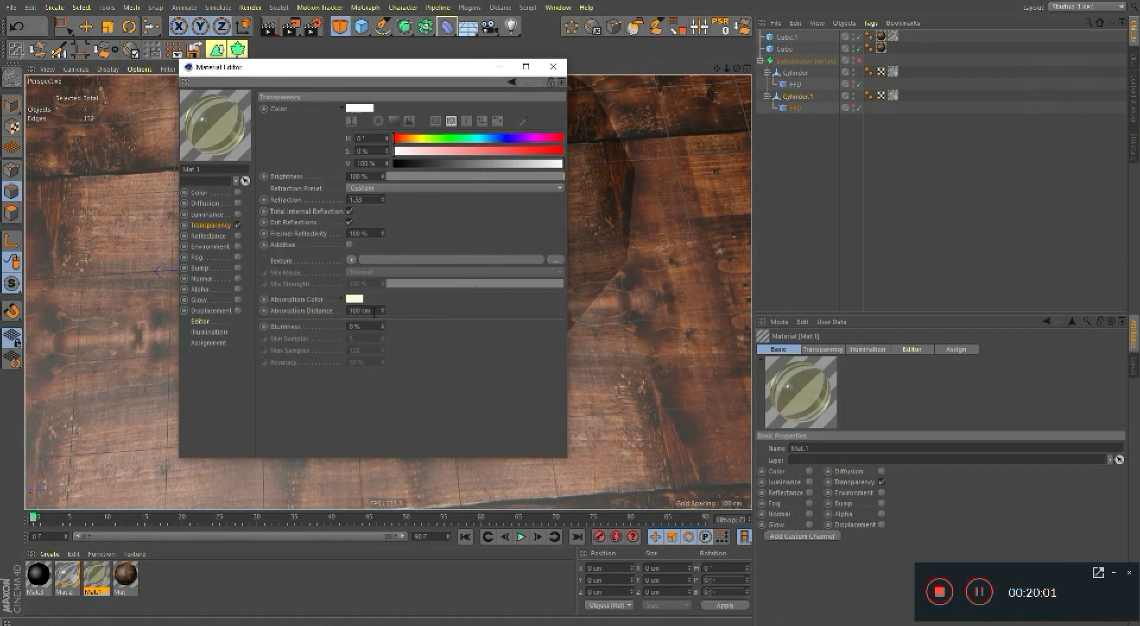
# Step: Set Mat.1's Transparency absorption distance to 75
pyautogui.click(319, 321)
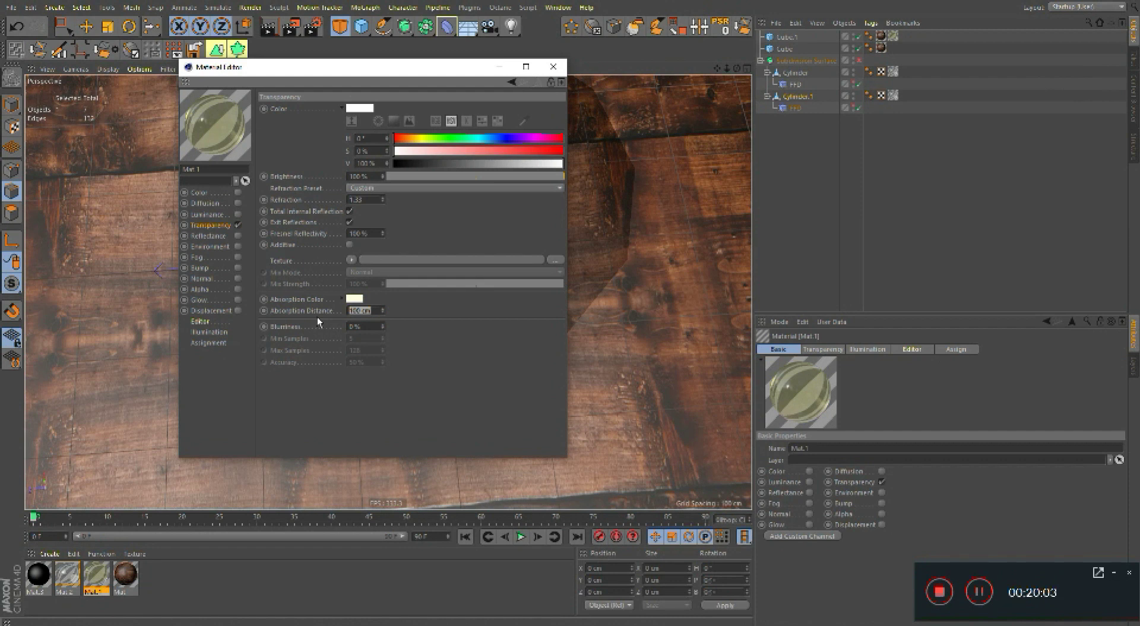
pyautogui.write('75')
pyautogui.press('Return')
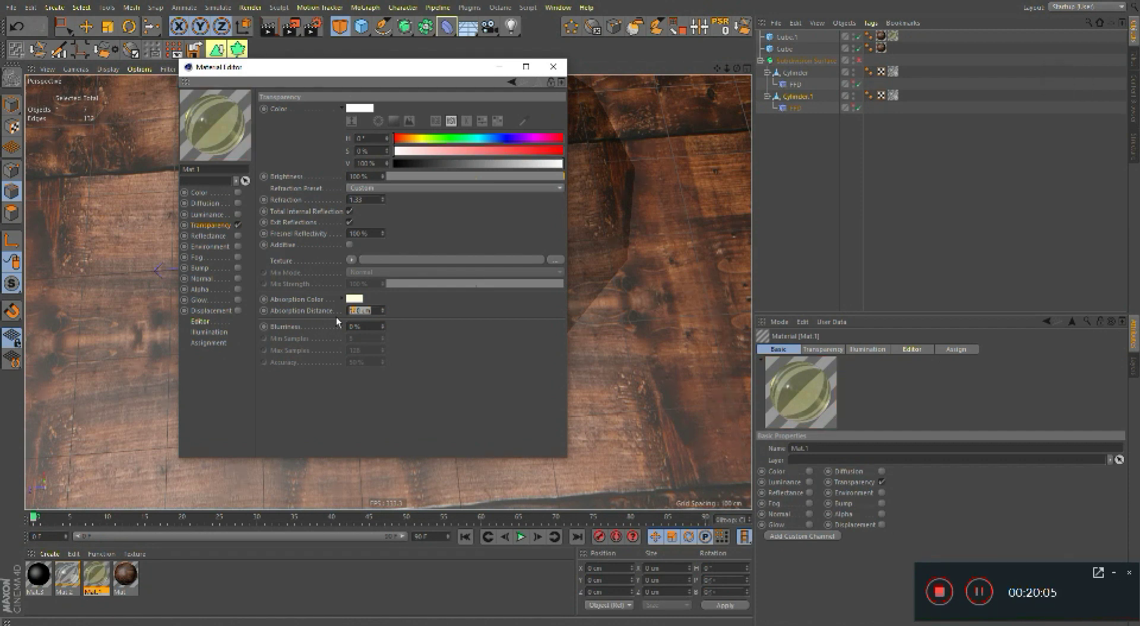
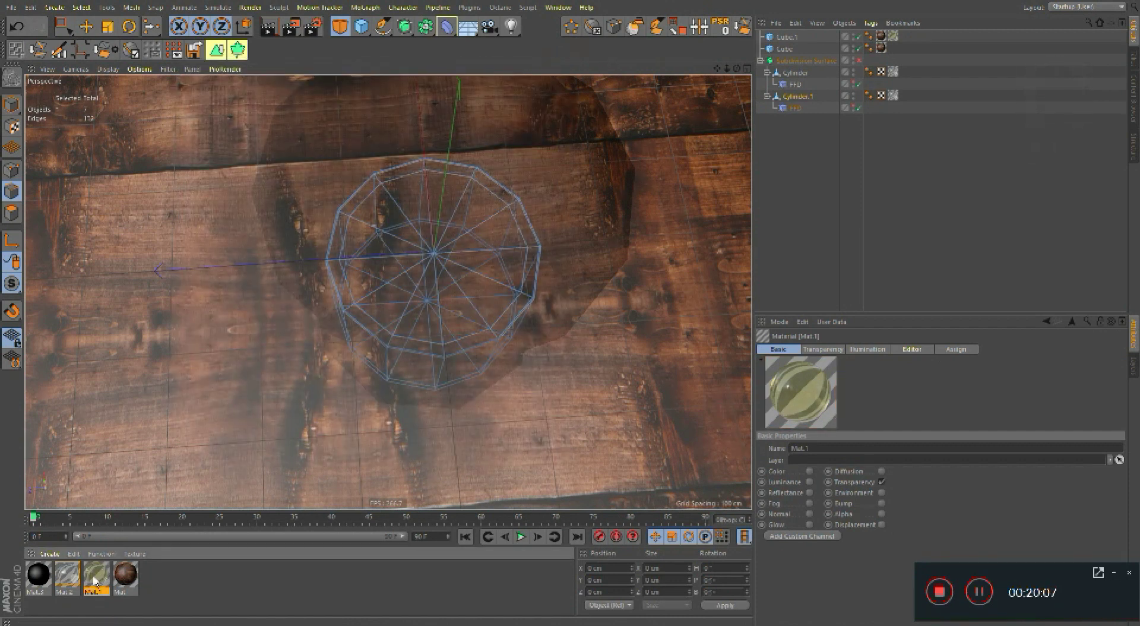
# Step: Assign Mat.1 to the glass cylinder as a UVW-mapped texture tag and delete the stray tag
pyautogui.click(899, 97)
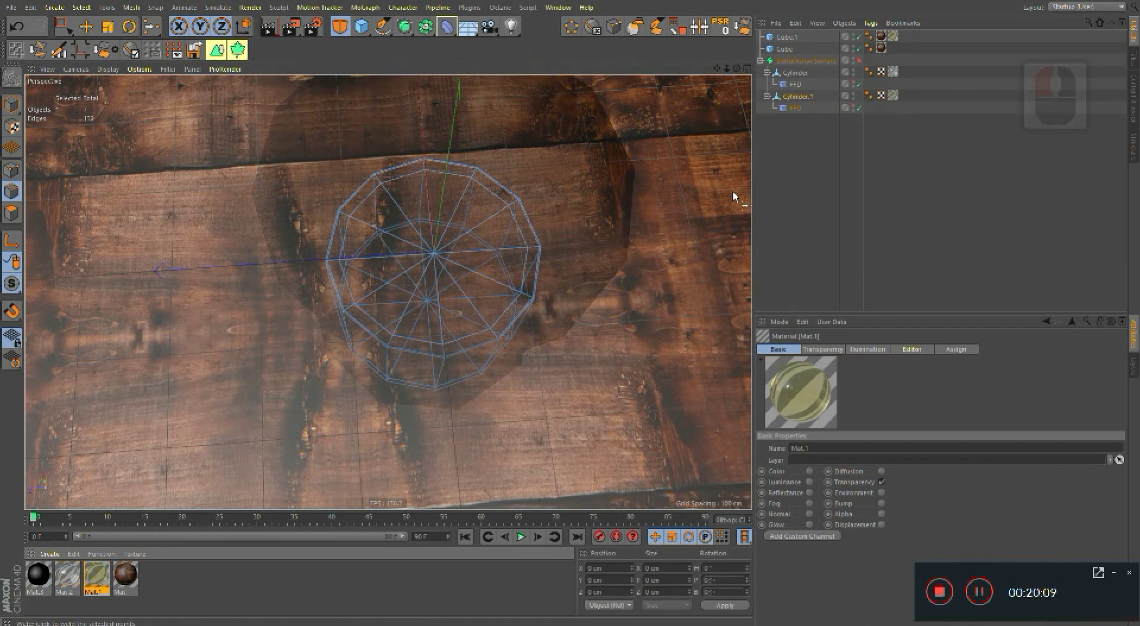
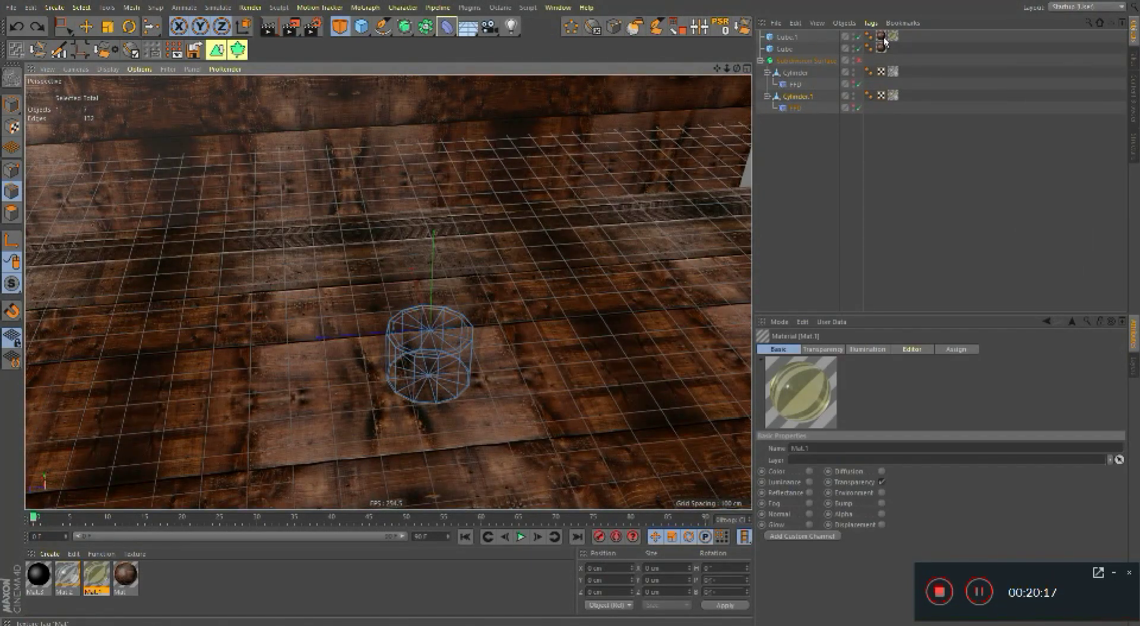
pyautogui.click(897, 40)
pyautogui.click(898, 101)
pyautogui.click(896, 99)
pyautogui.press('Delete')
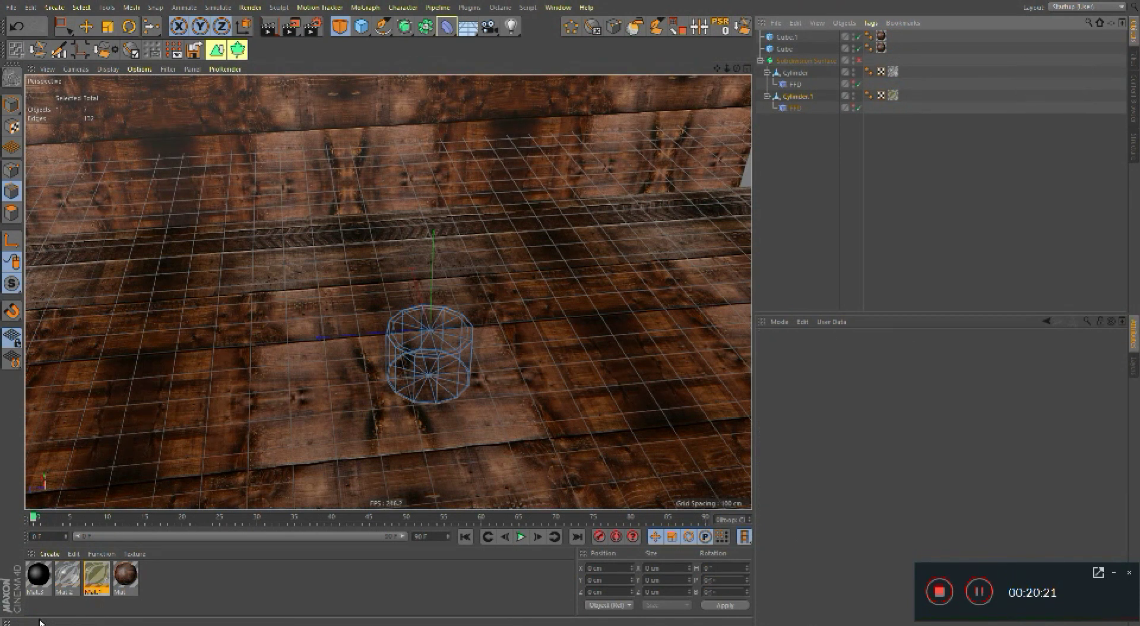
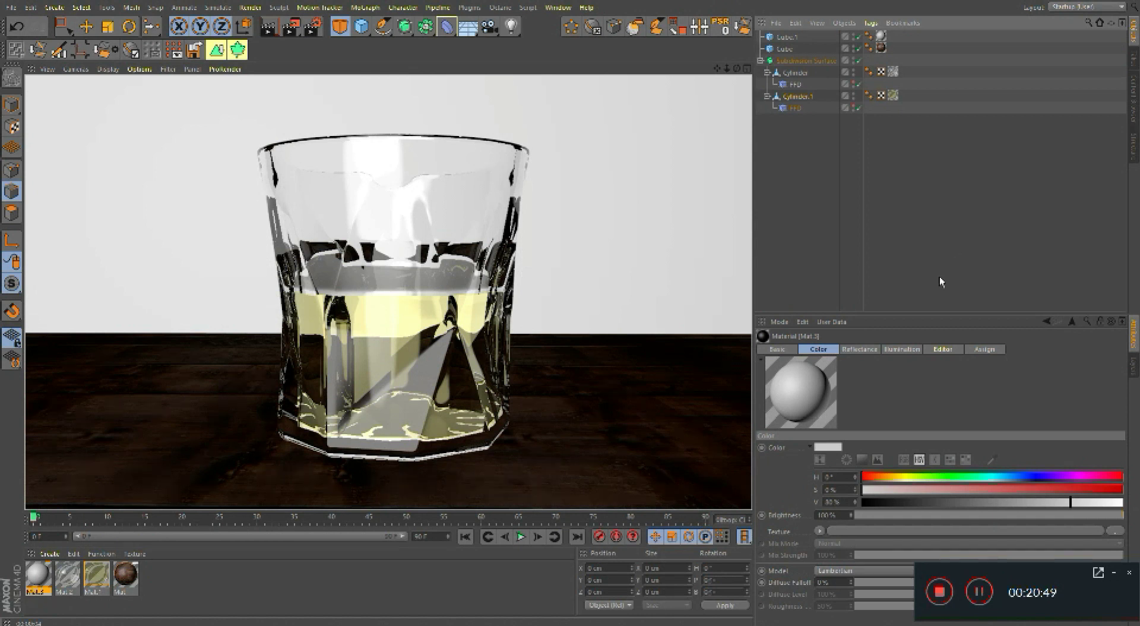
# Step: Give Mat.1's transparency absorption colour a saturated yellow so the liquid reads amber
pyautogui.click(94, 580)
pyautogui.click(139, 522)
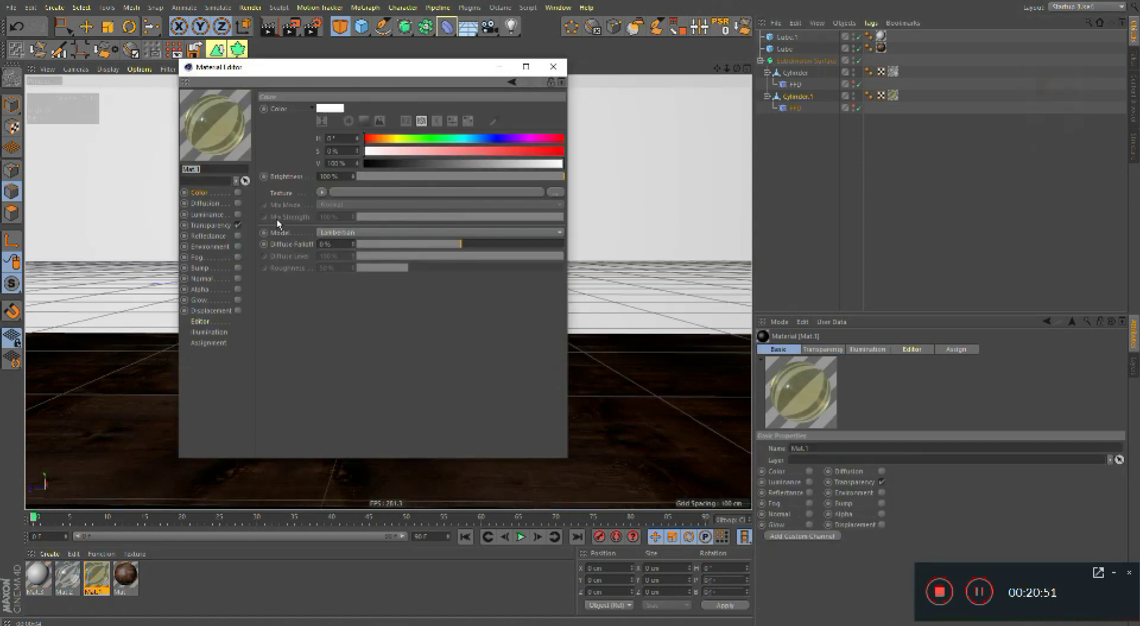
pyautogui.click(230, 230)
pyautogui.click(363, 306)
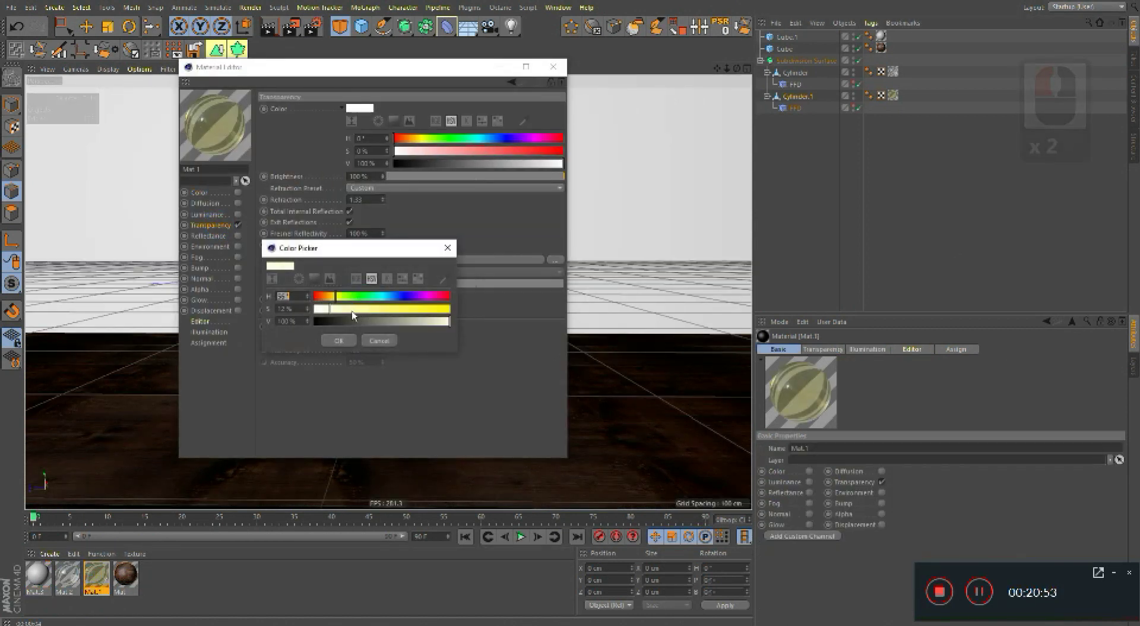
pyautogui.click(379, 317)
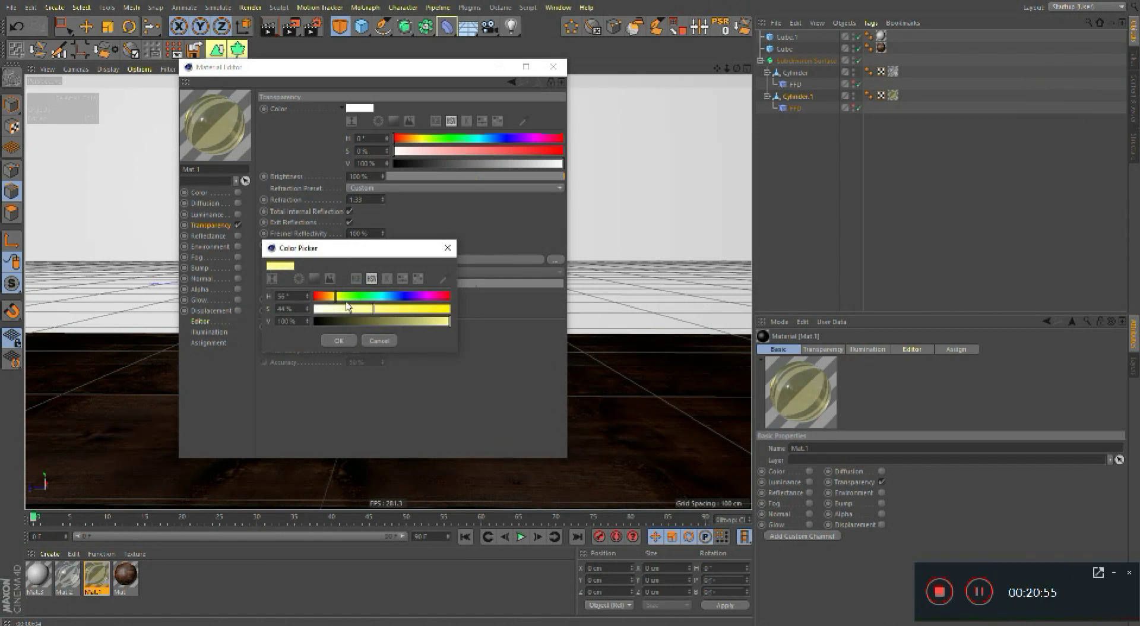
pyautogui.click(352, 340)
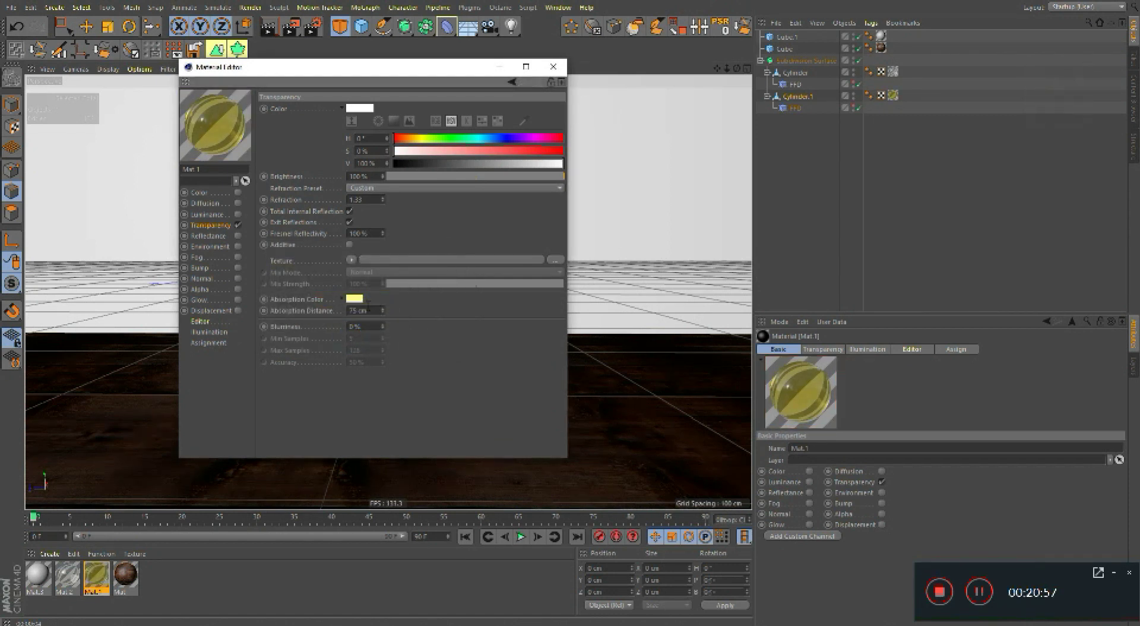
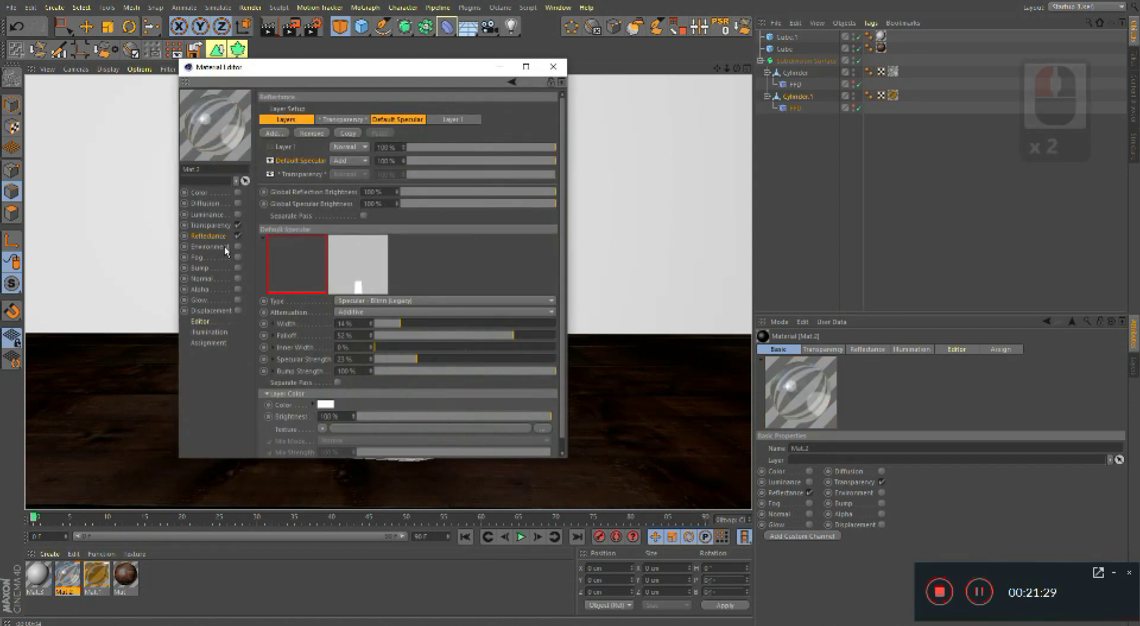
# Step: Set Mat.2's transparency refraction to 1.2
pyautogui.click(242, 227)
pyautogui.click(350, 217)
pyautogui.write('1.2')
pyautogui.press('Return')
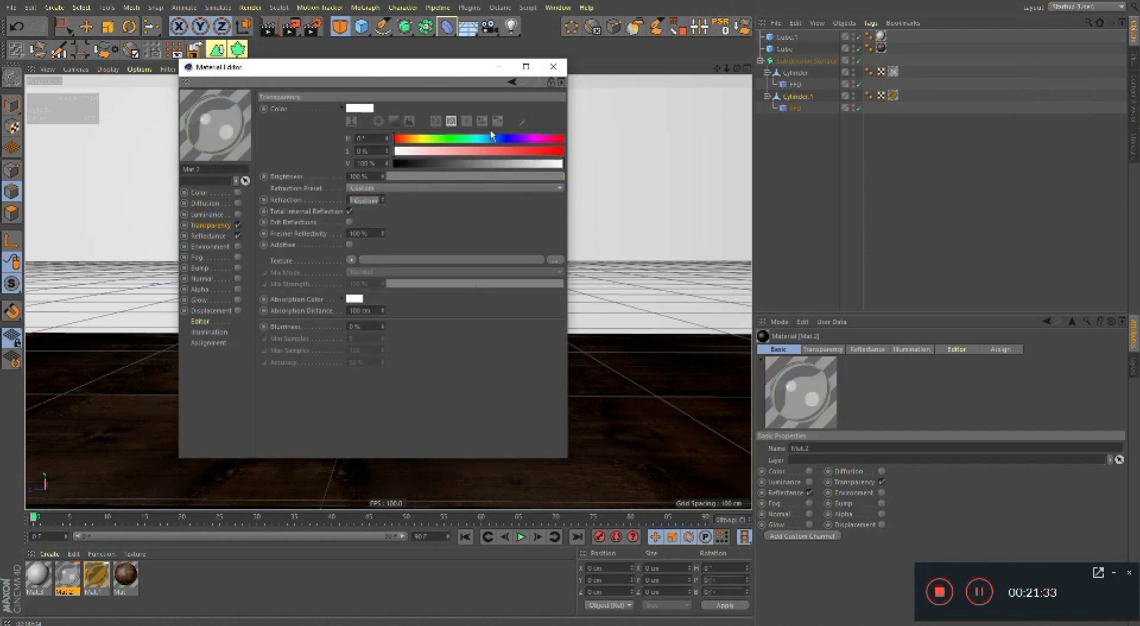
# Step: Adjust Mat.2's Default Specular width, falloff and inner width in Reflectance and close the editor
pyautogui.doubleClick(1044, 191)
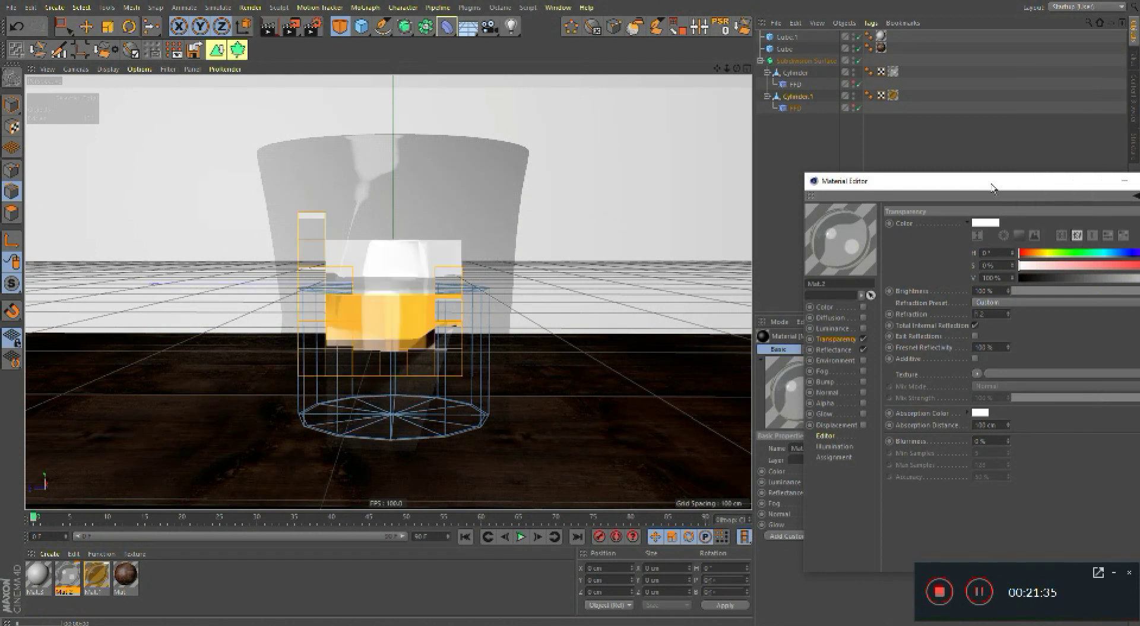
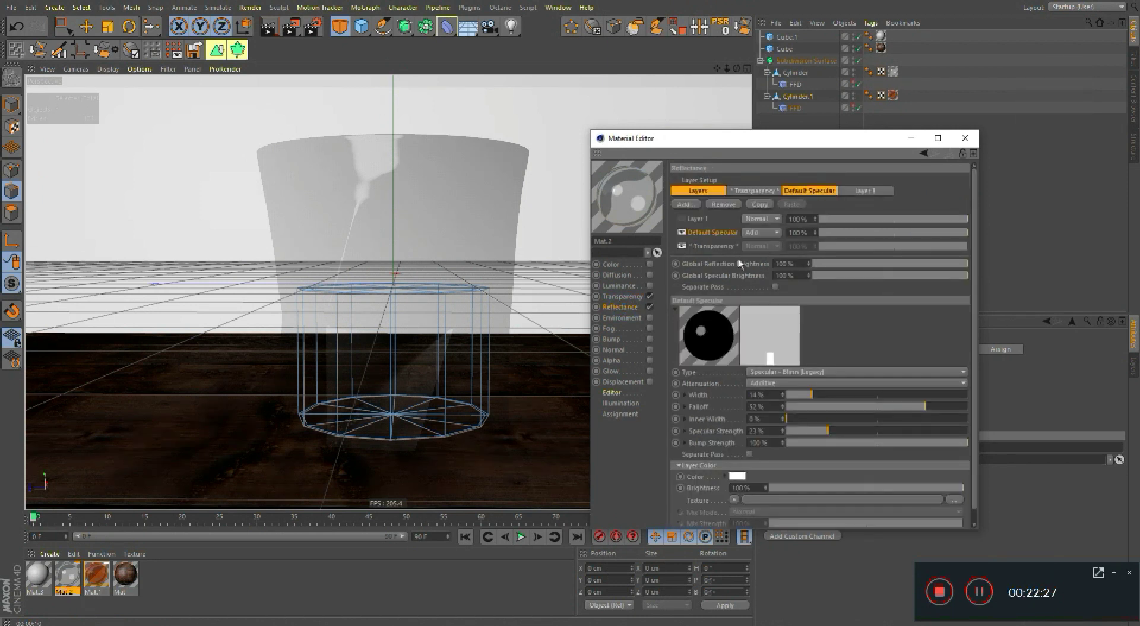
pyautogui.click(931, 425)
pyautogui.click(914, 412)
pyautogui.click(750, 424)
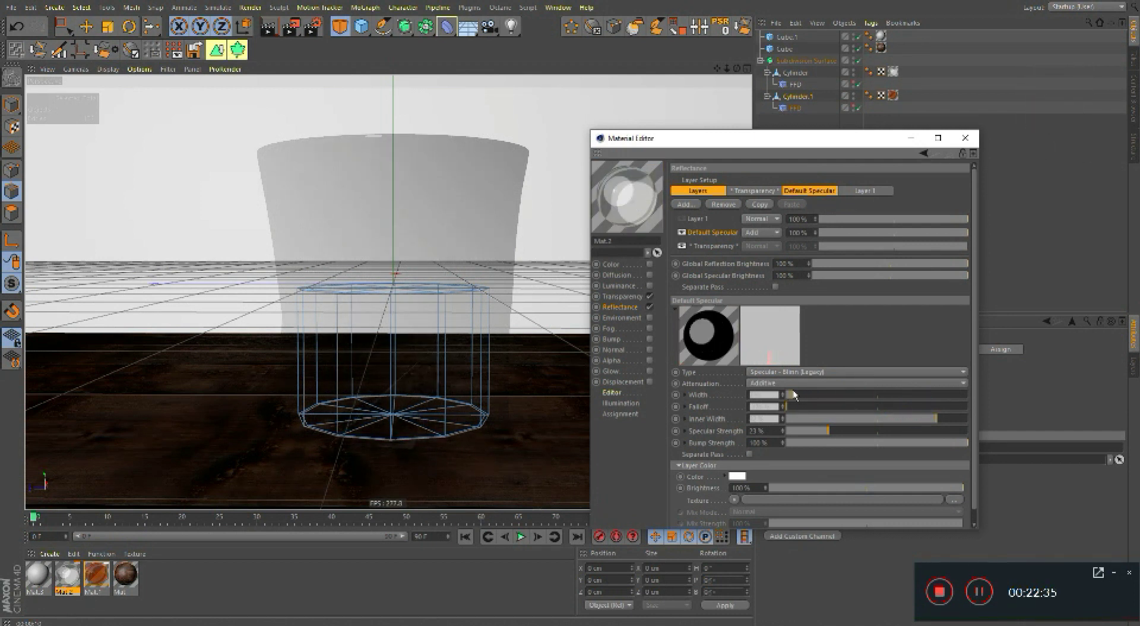
pyautogui.click(814, 397)
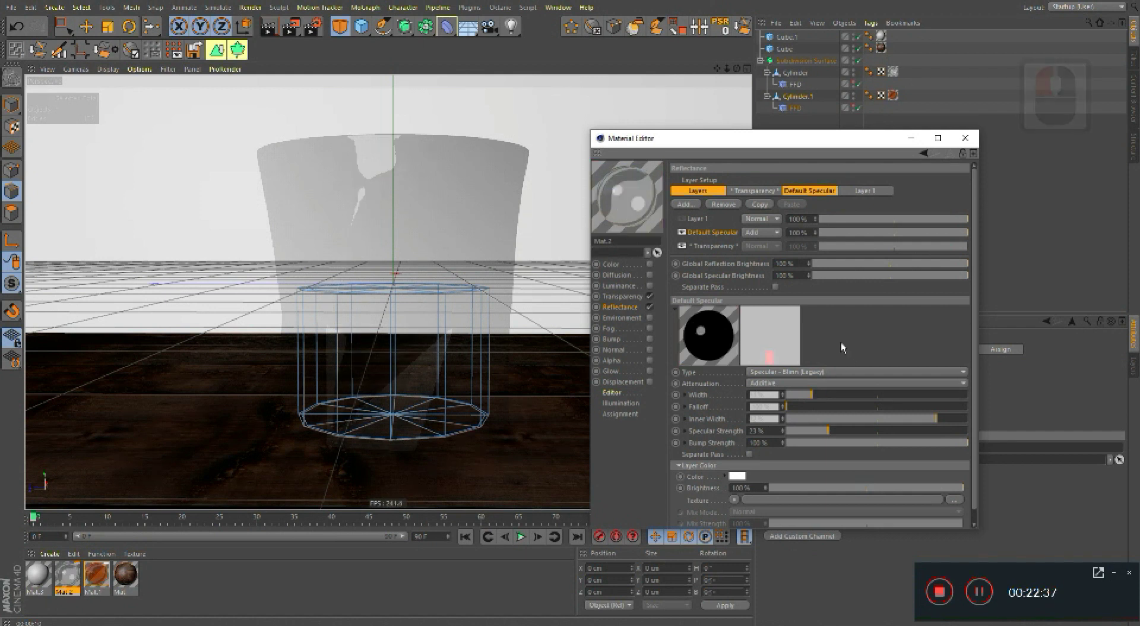
pyautogui.click(929, 150)
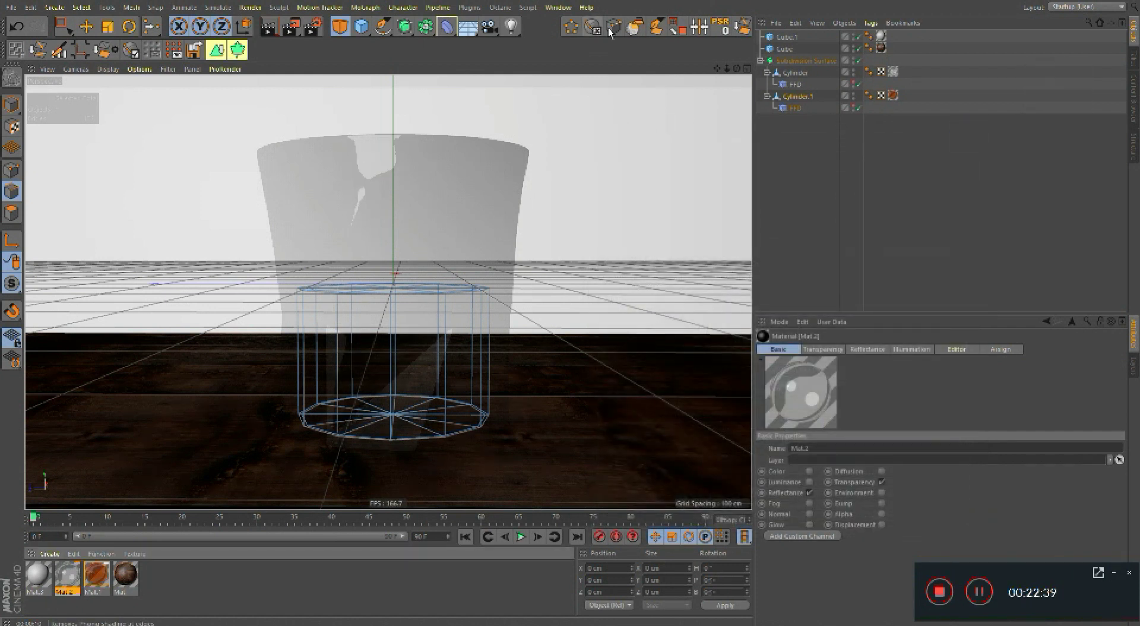
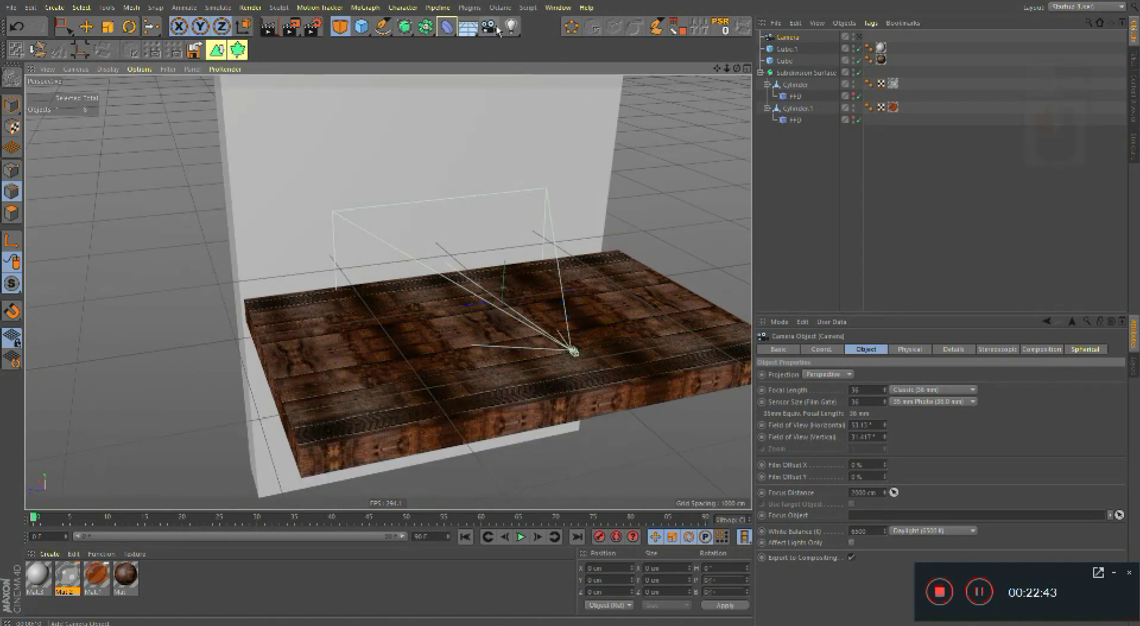
# Step: Add a Target Light from the light palette, select it and switch to the Move tool to place it
pyautogui.click(803, 80)
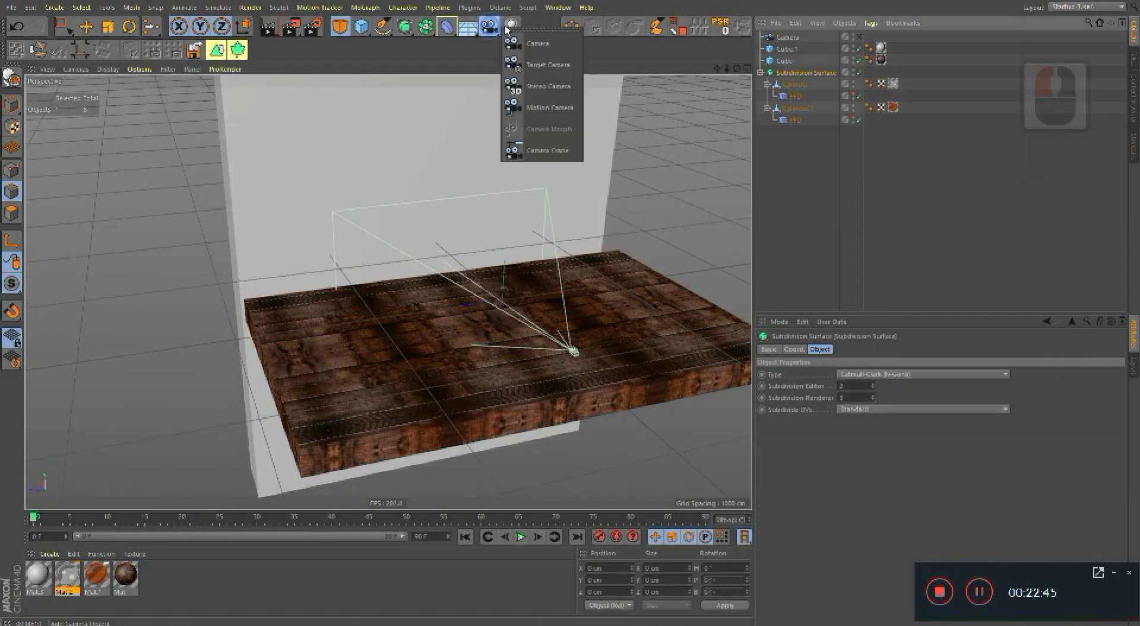
pyautogui.click(516, 21)
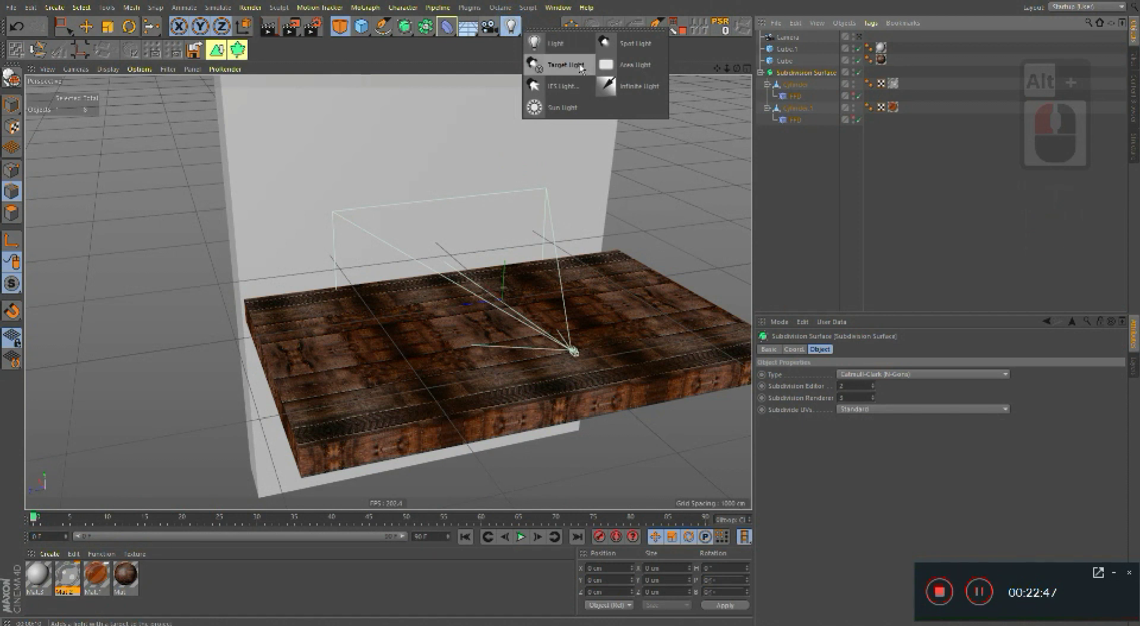
pyautogui.click(583, 68)
pyautogui.click(541, 305)
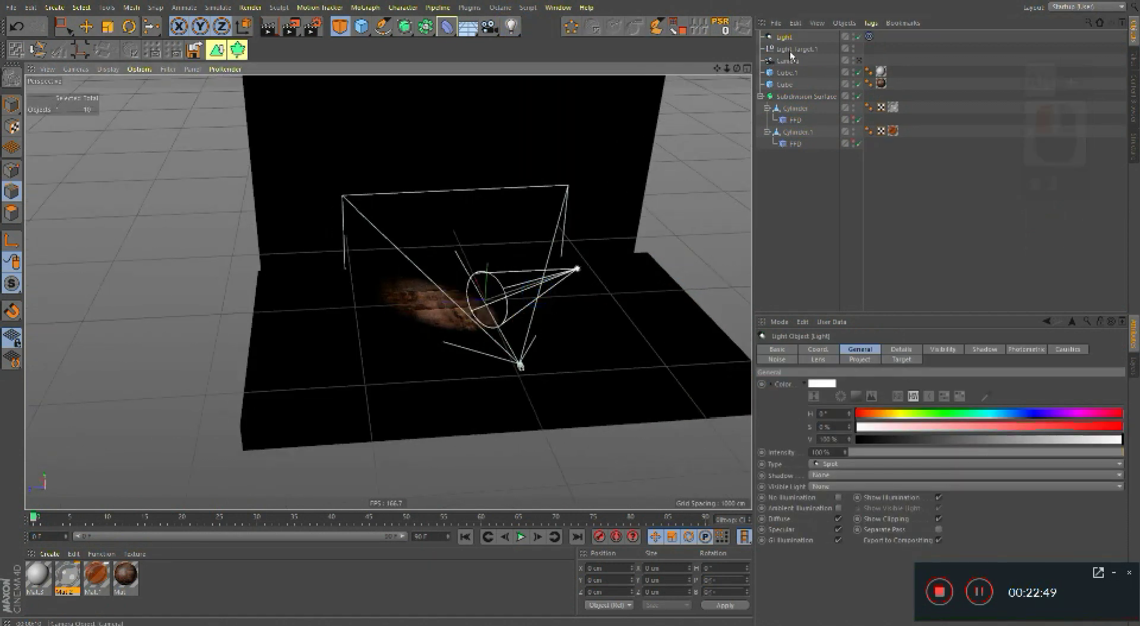
pyautogui.click(773, 46)
pyautogui.press('e')
pyautogui.write('ew')
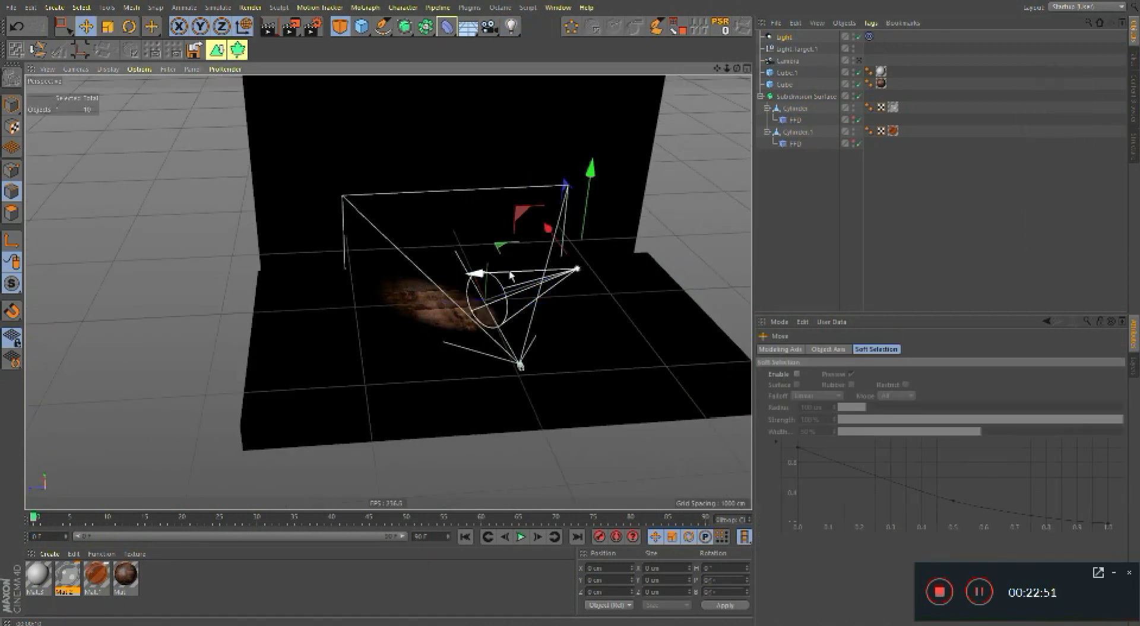
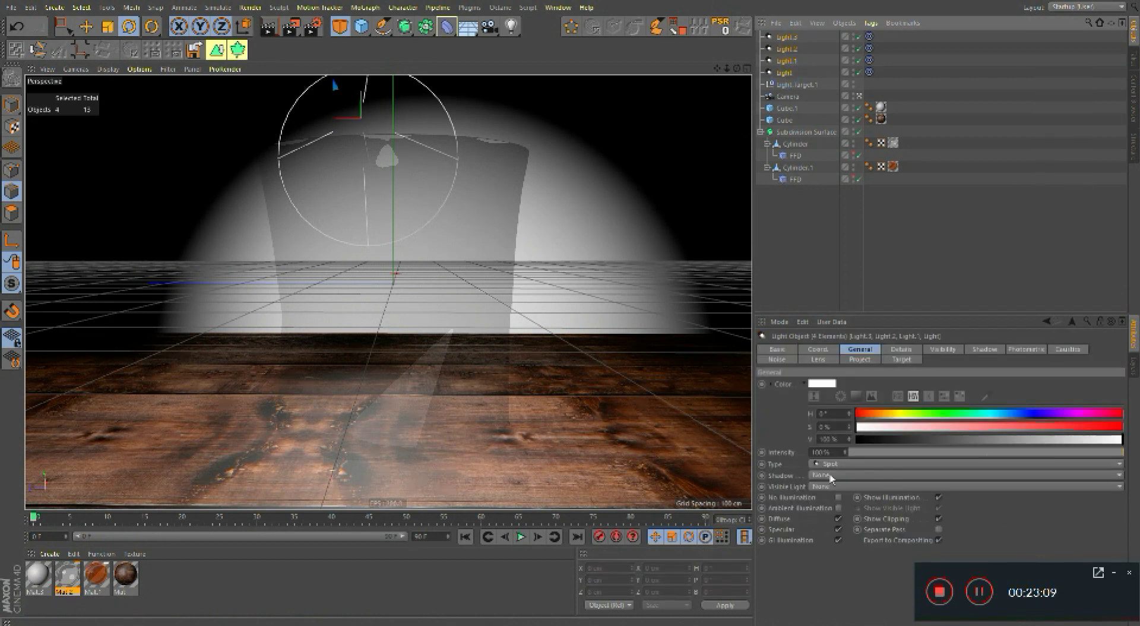
# Step: Show the Coord position values of the four selected spotlights
pyautogui.click(834, 361)
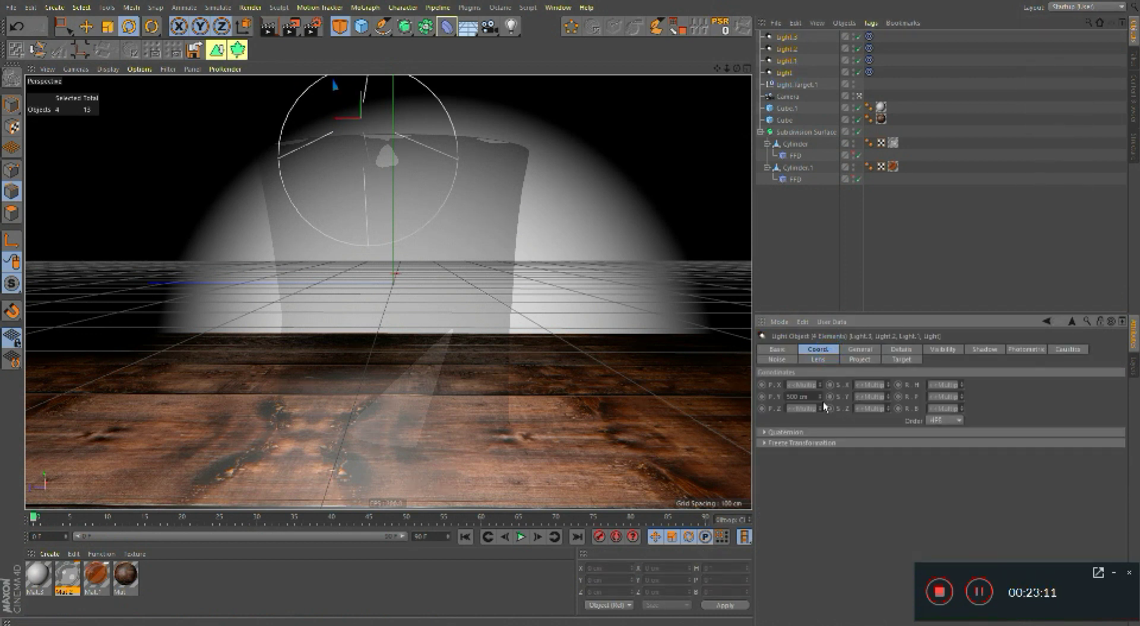
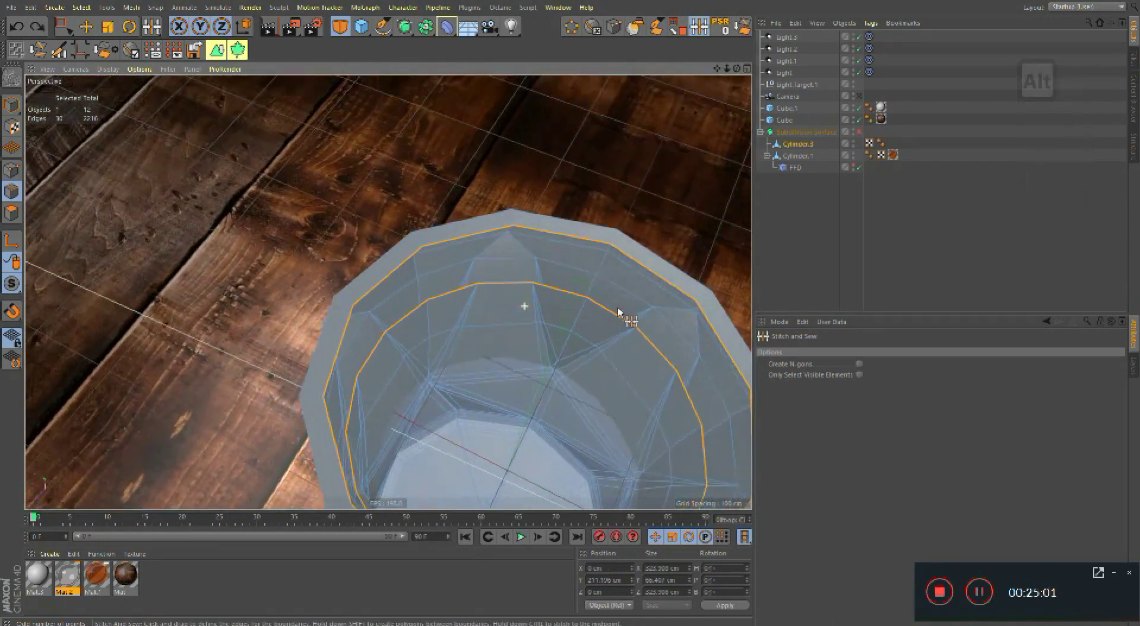
# Step: Stitch successive pairs of glass rim edges together with Stitch and Sew, undoing a misfire
pyautogui.click(629, 294)
pyautogui.doubleClick(613, 233)
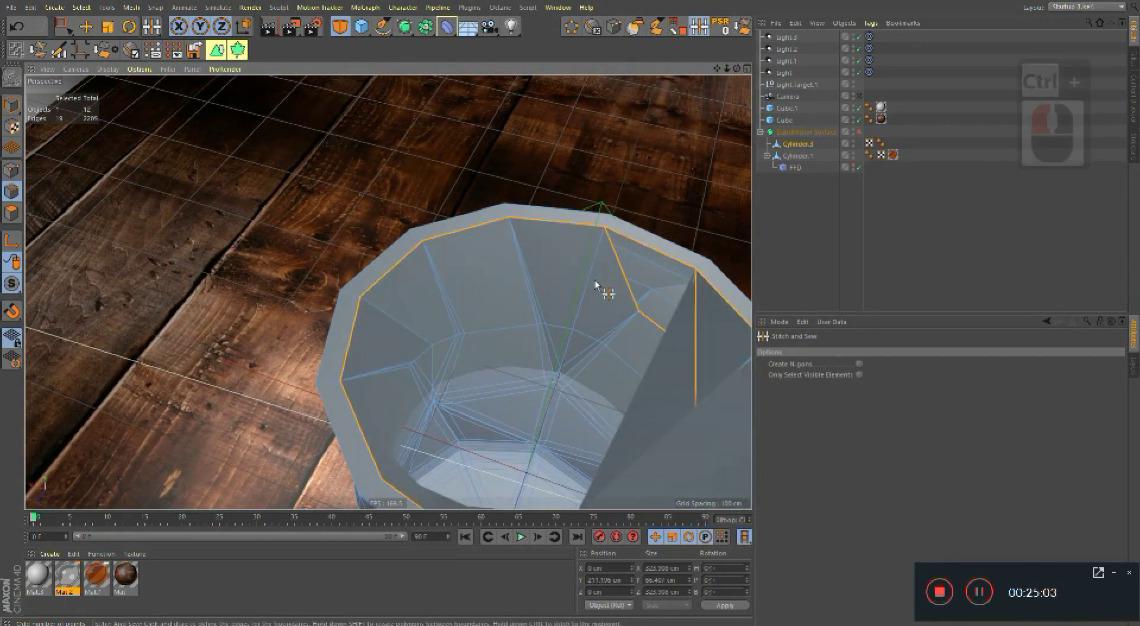
pyautogui.click(229, 293)
pyautogui.press('ctrl+z')
pyautogui.middleClick(457, 279)
pyautogui.rightClick(530, 234)
pyautogui.middleClick(481, 281)
pyautogui.rightClick(497, 284)
pyautogui.click(466, 266)
pyautogui.middleClick(475, 252)
pyautogui.doubleClick(475, 252)
pyautogui.middleClick(469, 249)
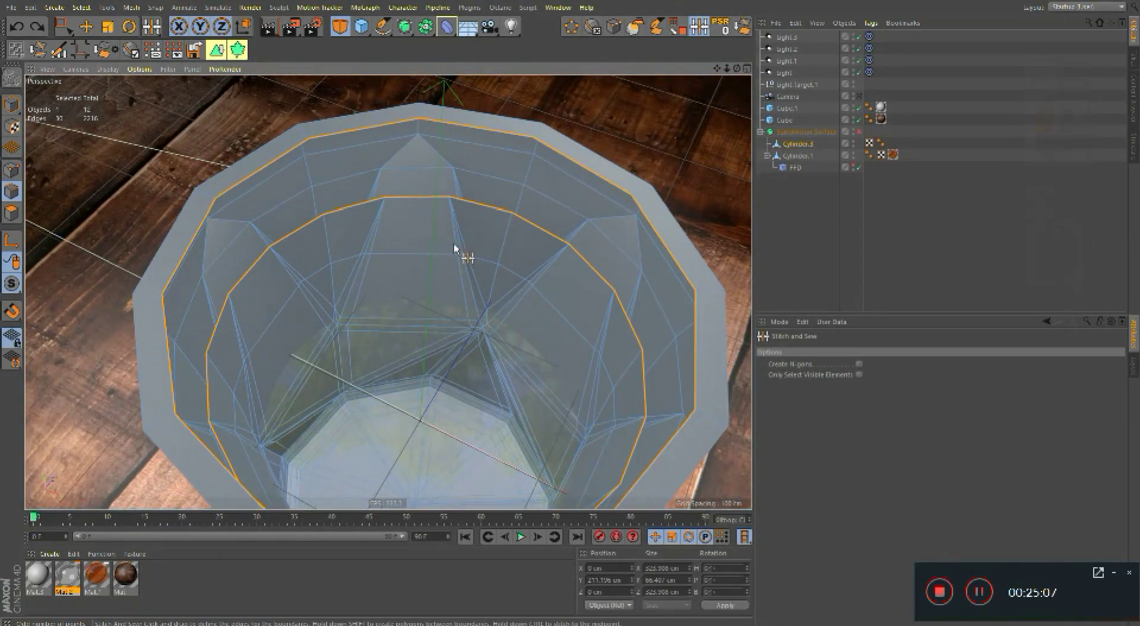
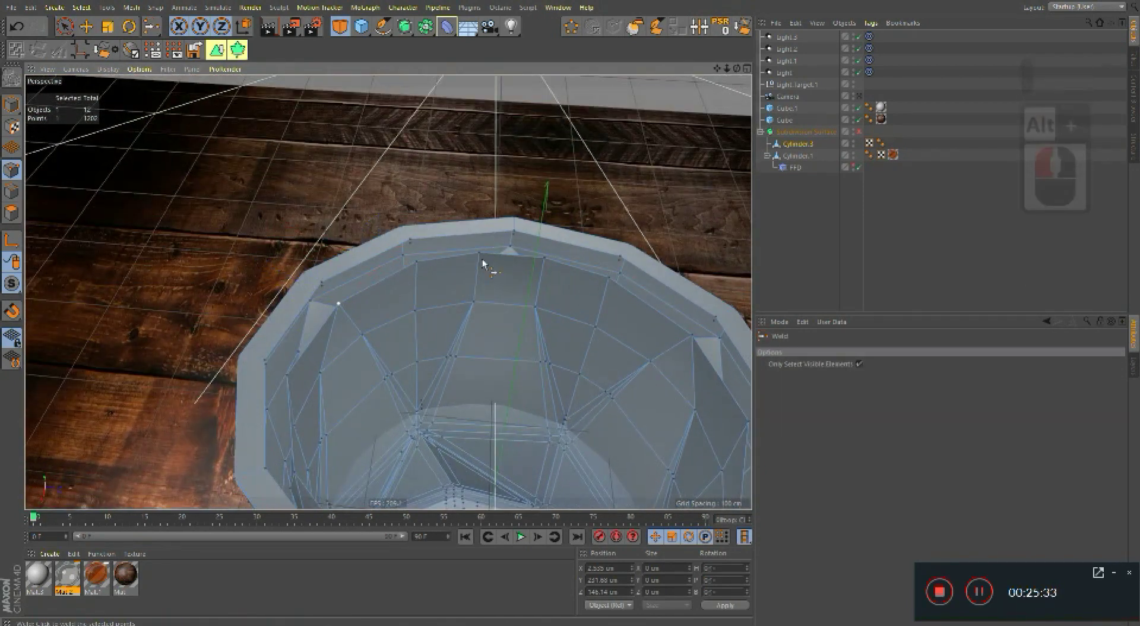
# Step: Weld the rim points, switch to edge mode and select the outer and inner rim edge loops
pyautogui.click(485, 264)
pyautogui.click(559, 264)
pyautogui.click(572, 261)
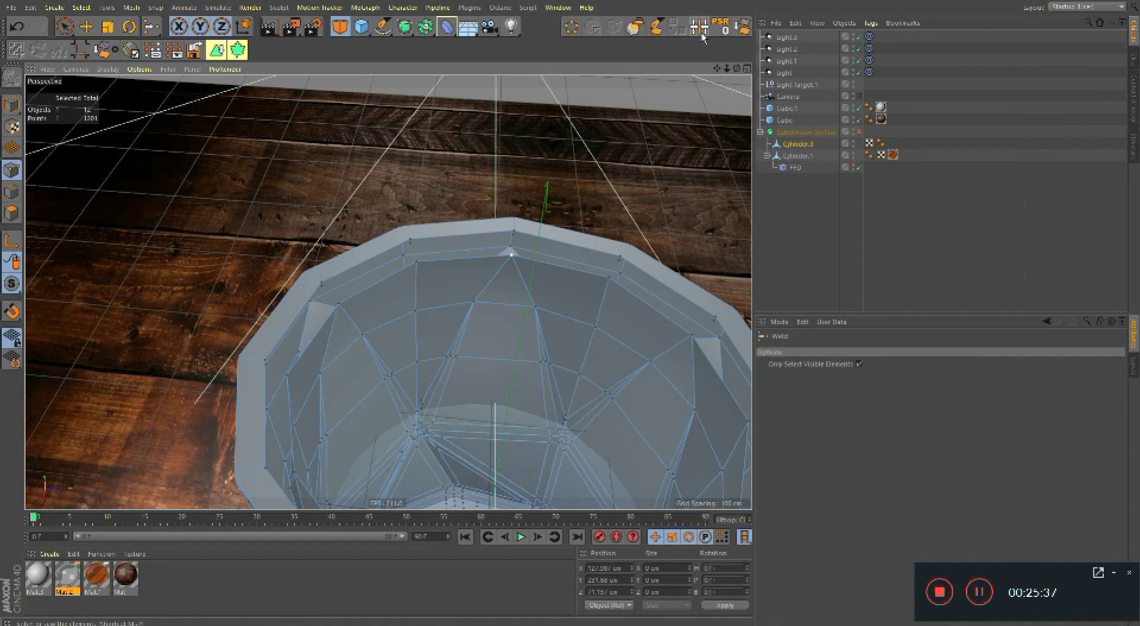
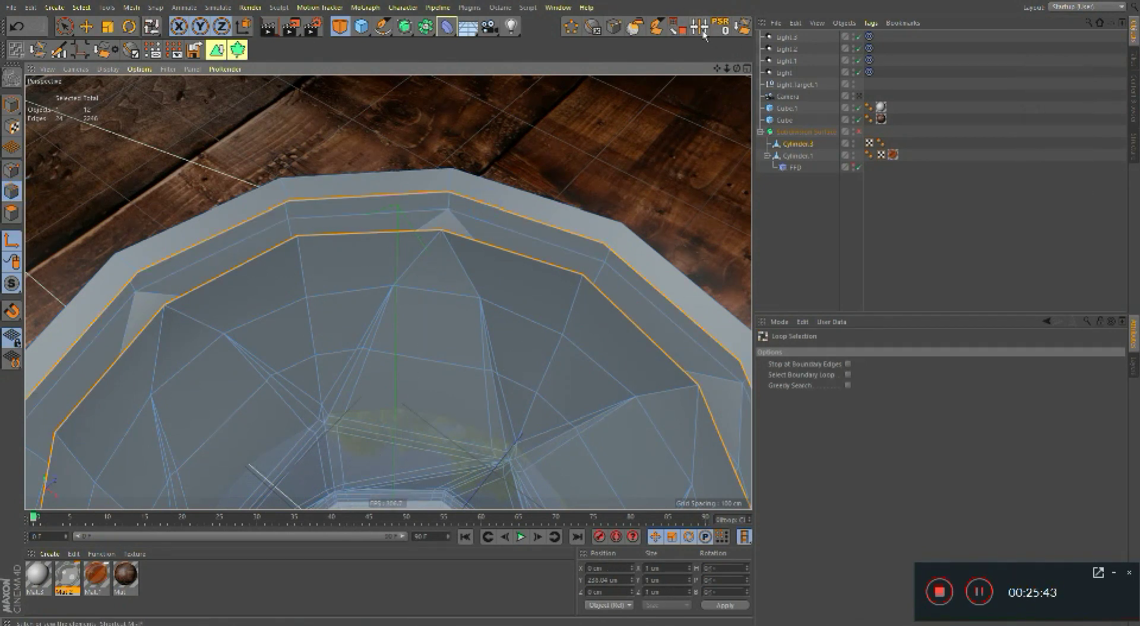
pyautogui.click(630, 101)
pyautogui.click(448, 216)
pyautogui.click(446, 229)
pyautogui.click(499, 208)
pyautogui.middleClick(485, 228)
pyautogui.rightClick(578, 213)
# Step: Stitch the inner rim edge loop to the outer one along the remaining stretches of the rim
pyautogui.press('ctrl+z')
pyautogui.rightClick(533, 221)
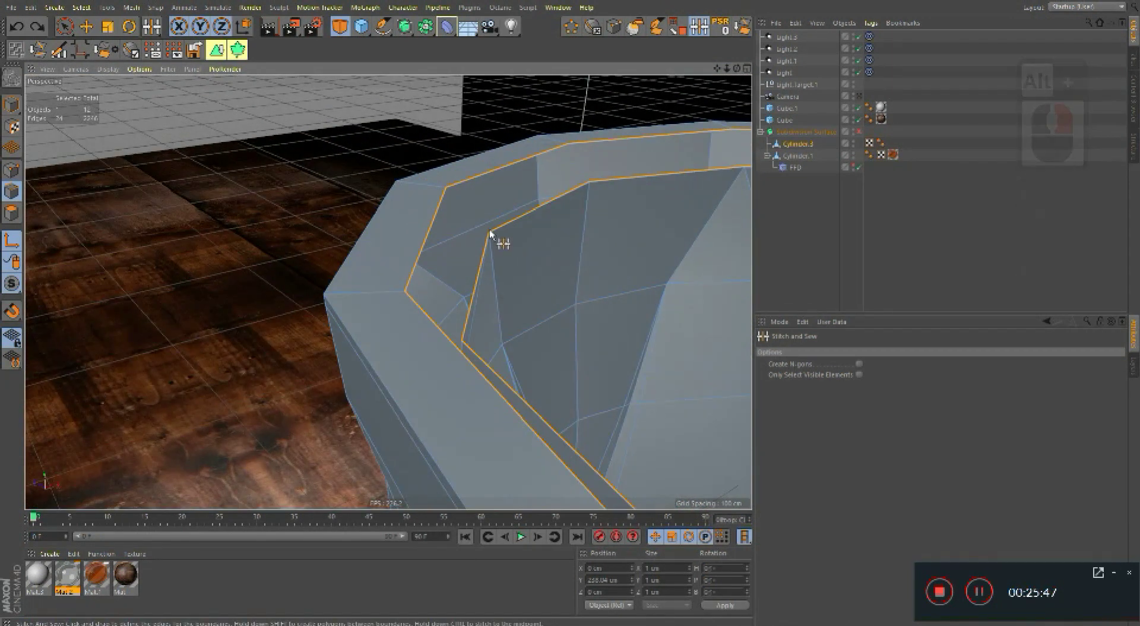
pyautogui.rightClick(461, 191)
pyautogui.click(460, 190)
pyautogui.press('ctrl+z')
pyautogui.click(447, 178)
pyautogui.click(409, 233)
pyautogui.click(511, 256)
# Step: Check the sewn lip under subdivision and select the liquid Cylinder.1 object
pyautogui.click(390, 283)
pyautogui.rightClick(390, 283)
pyautogui.press('q')
pyautogui.middleClick(503, 220)
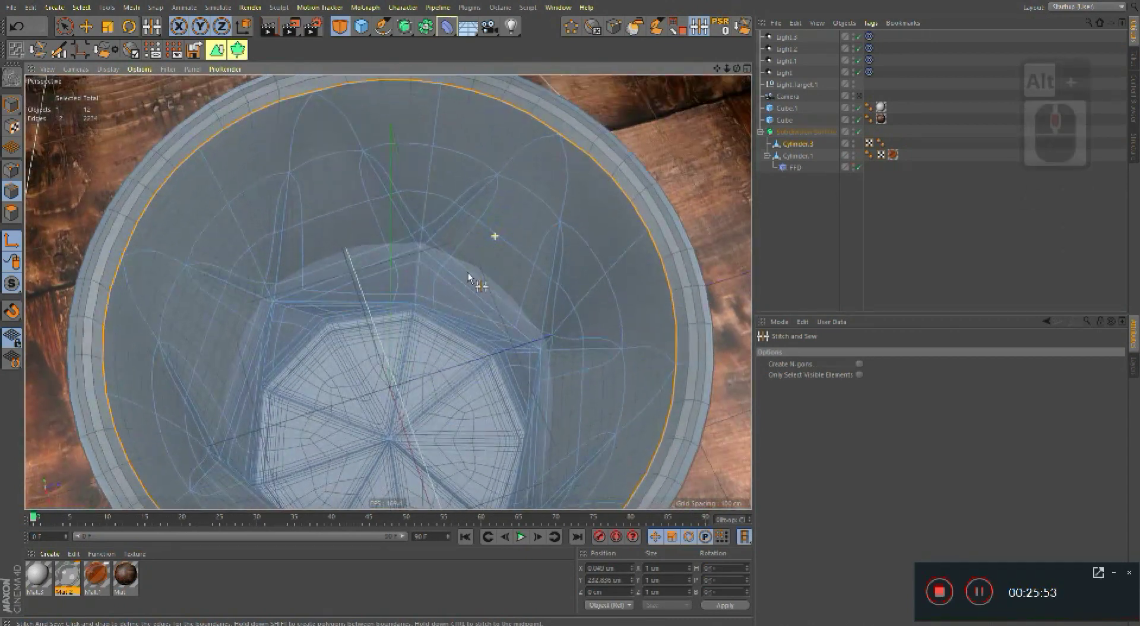
pyautogui.click(549, 232)
pyautogui.click(801, 162)
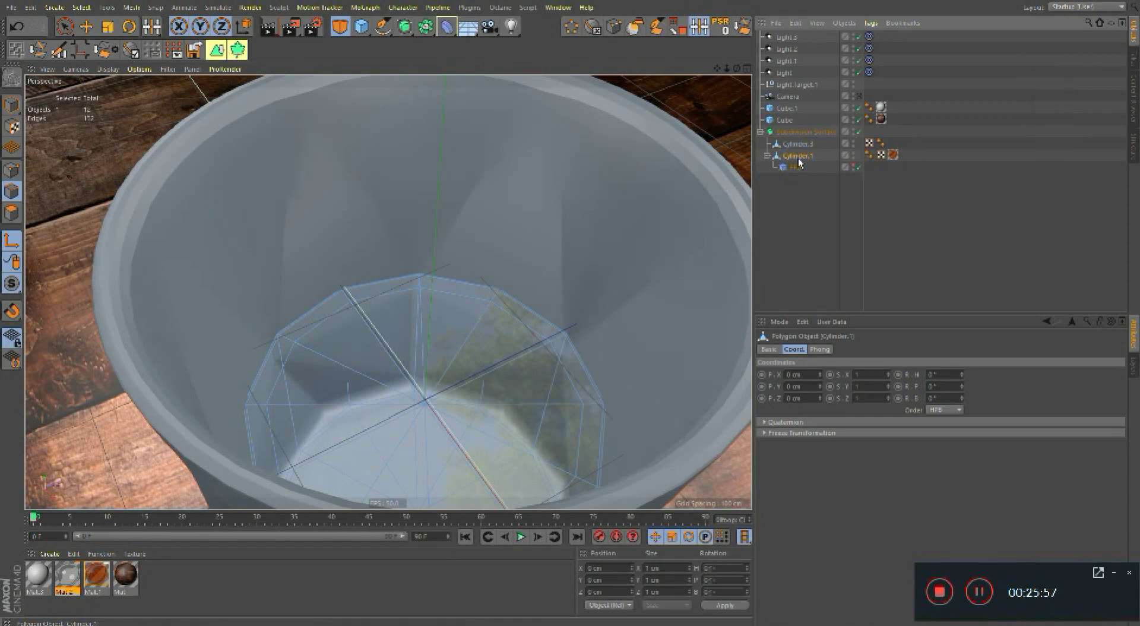
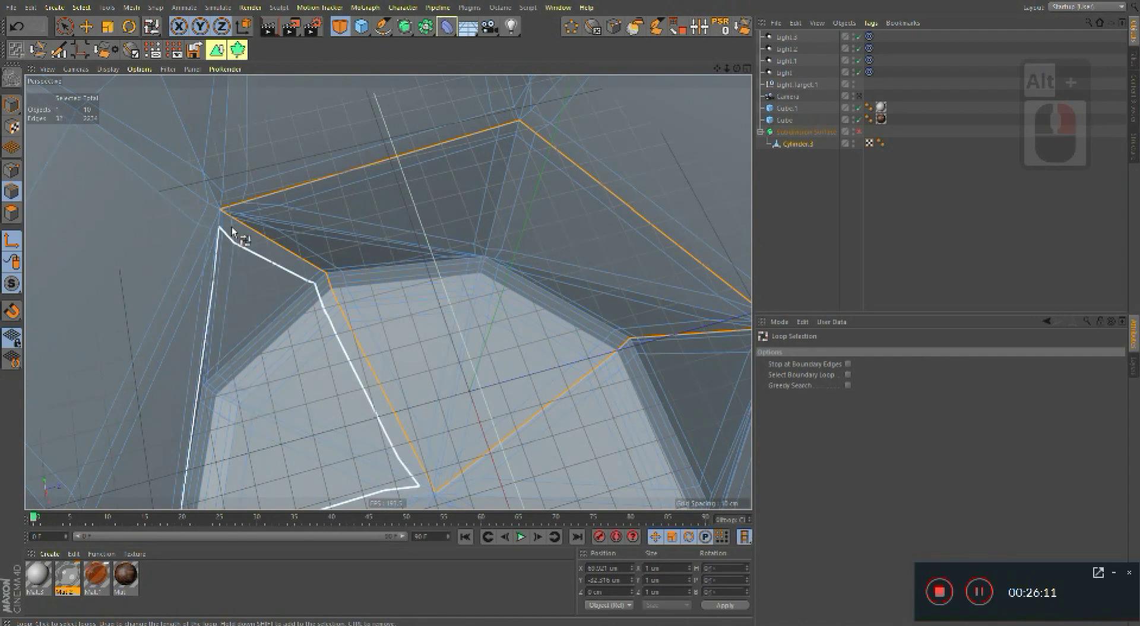
# Step: Switch to Live Selection (9) and gather points around an inner facet corner of the glass
pyautogui.press('9')
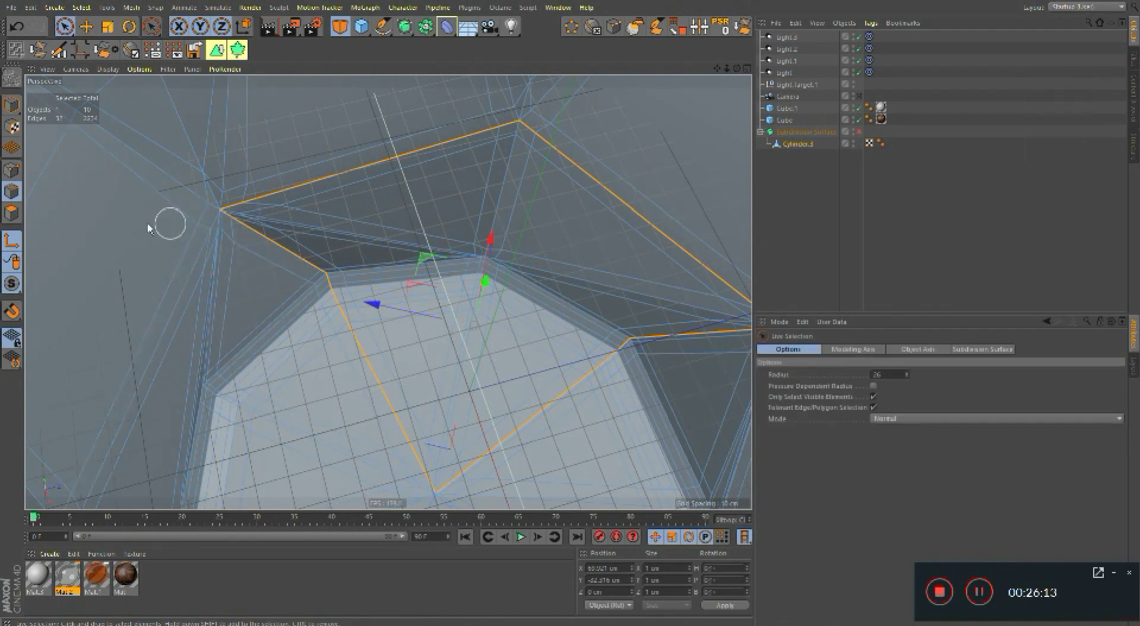
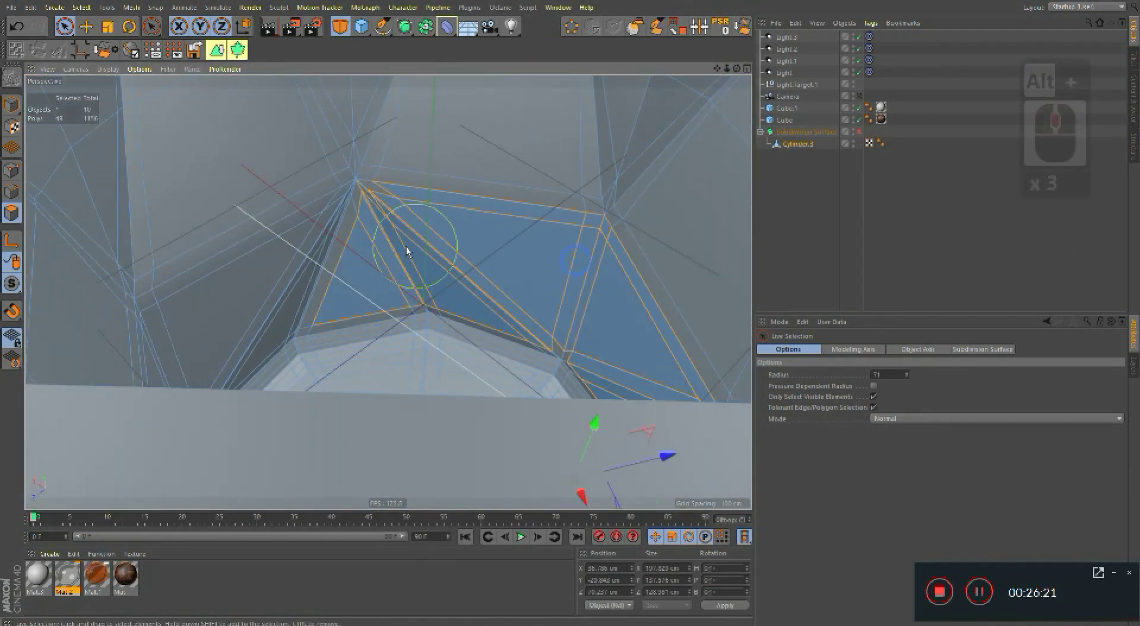
pyautogui.click(365, 244)
pyautogui.click(262, 286)
pyautogui.middleClick(460, 306)
pyautogui.click(338, 306)
pyautogui.click(364, 236)
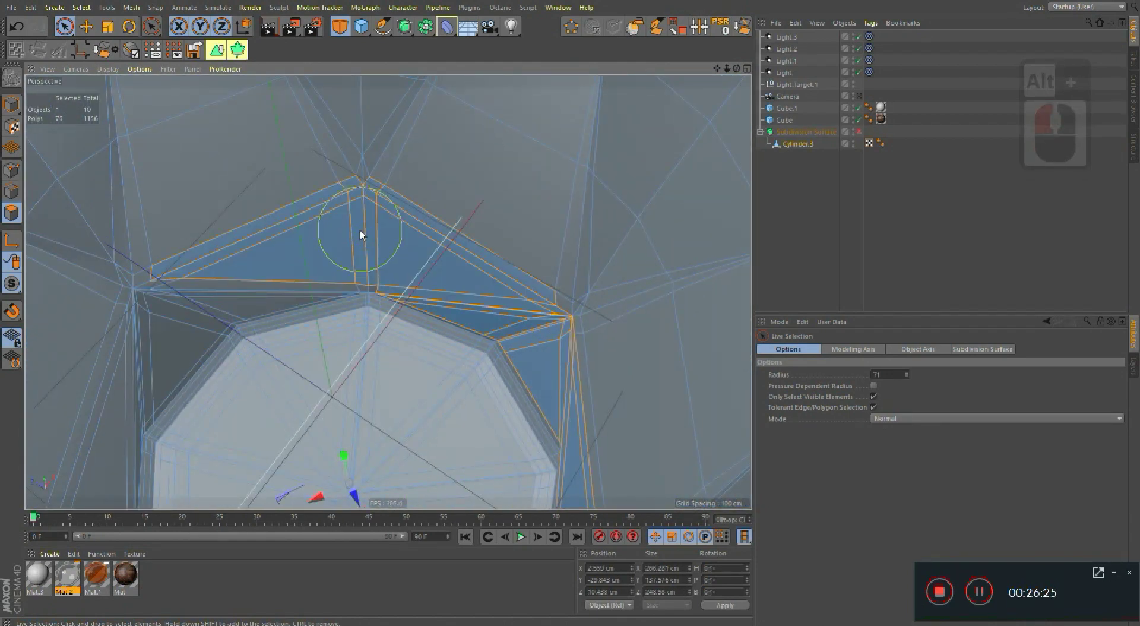
pyautogui.click(395, 249)
# Step: Undo a stray pick and extend the selection across nearby interior facet vertices
pyautogui.press('ctrl+z')
pyautogui.click(354, 251)
pyautogui.middleClick(447, 259)
pyautogui.click(279, 287)
pyautogui.middleClick(384, 270)
pyautogui.rightClick(382, 258)
pyautogui.click(371, 247)
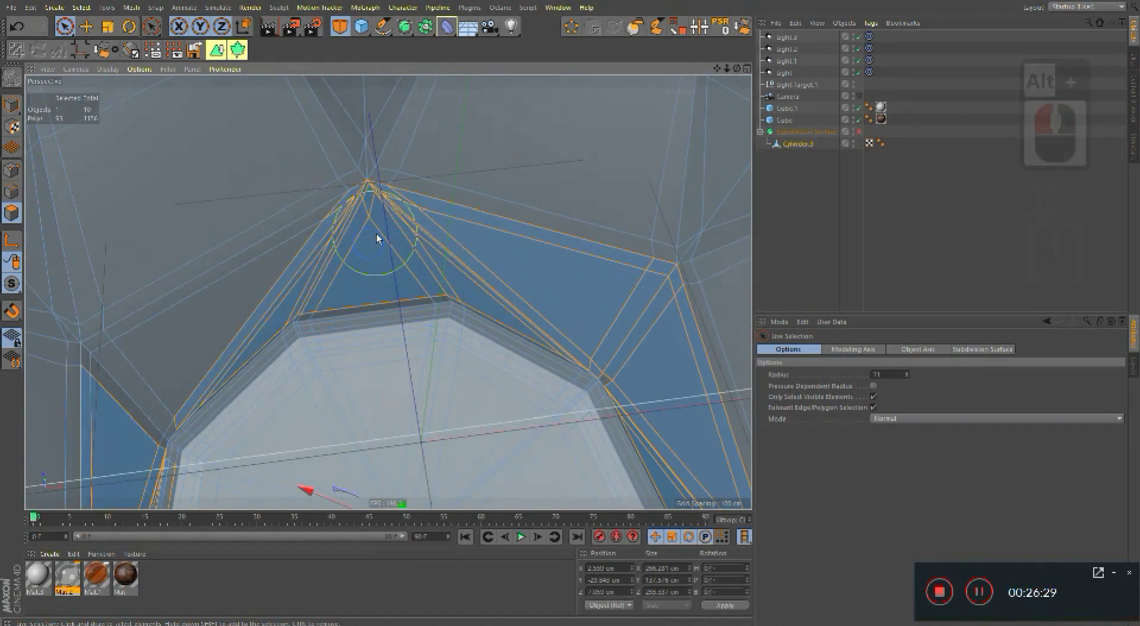
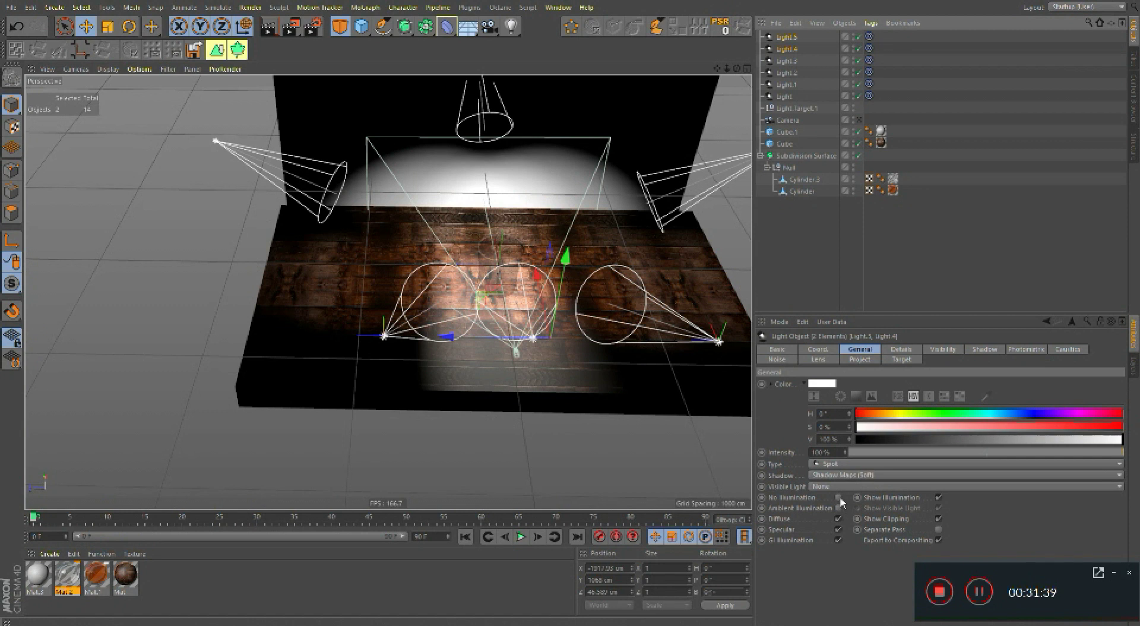
# Step: Select a spotlight so it can be pulled away from the glass
pyautogui.click(841, 501)
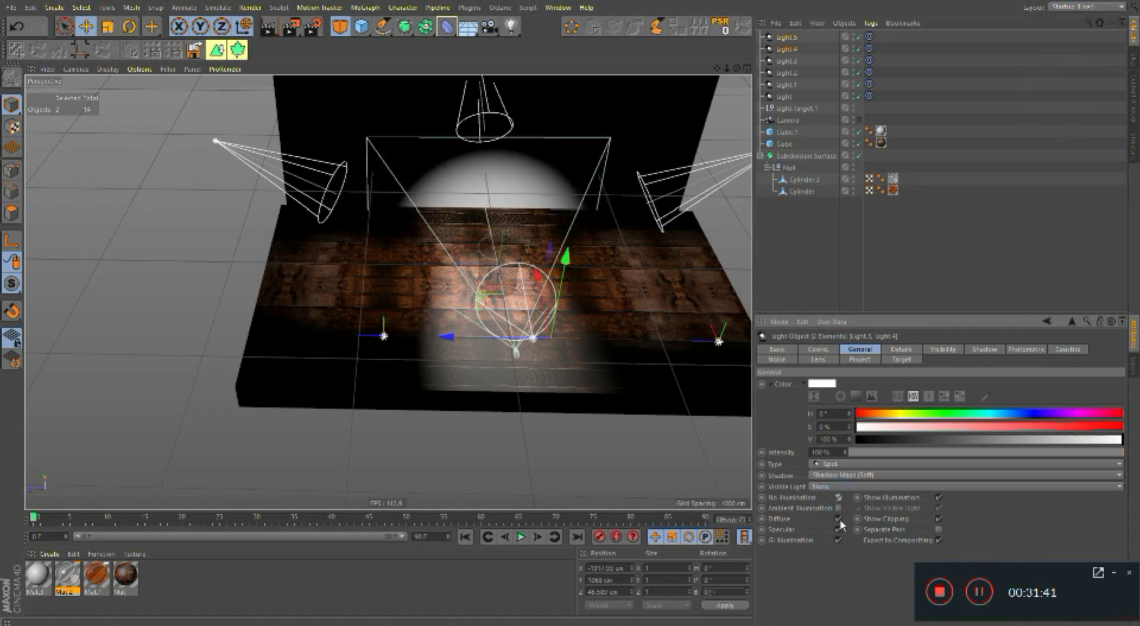
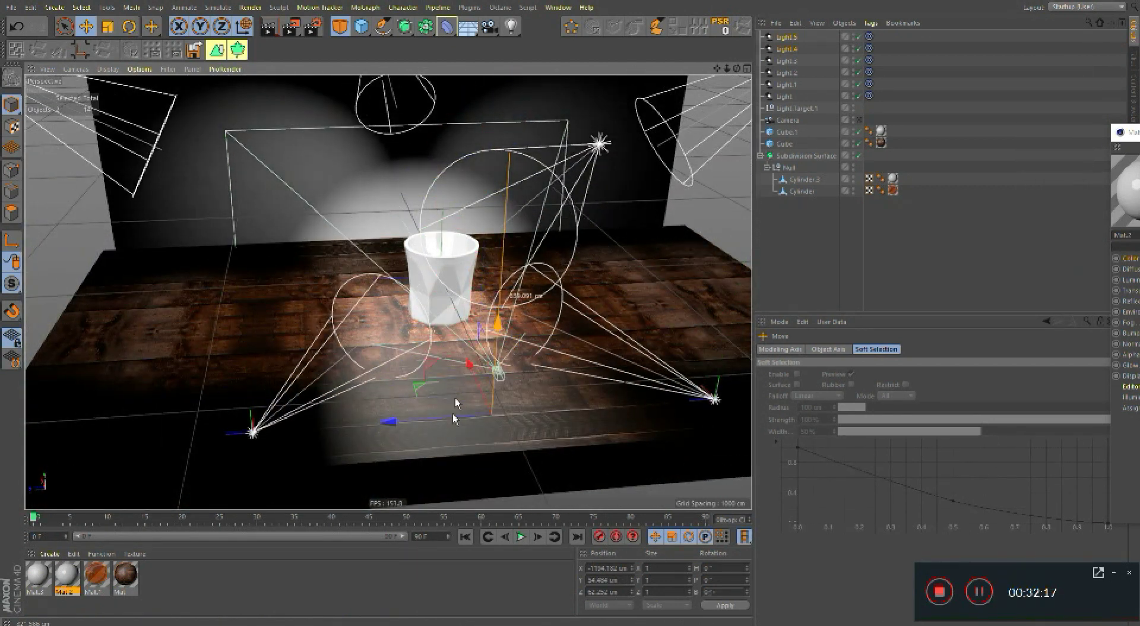
# Step: Select the remaining spotlight near the glass to move it into place
pyautogui.click(471, 368)
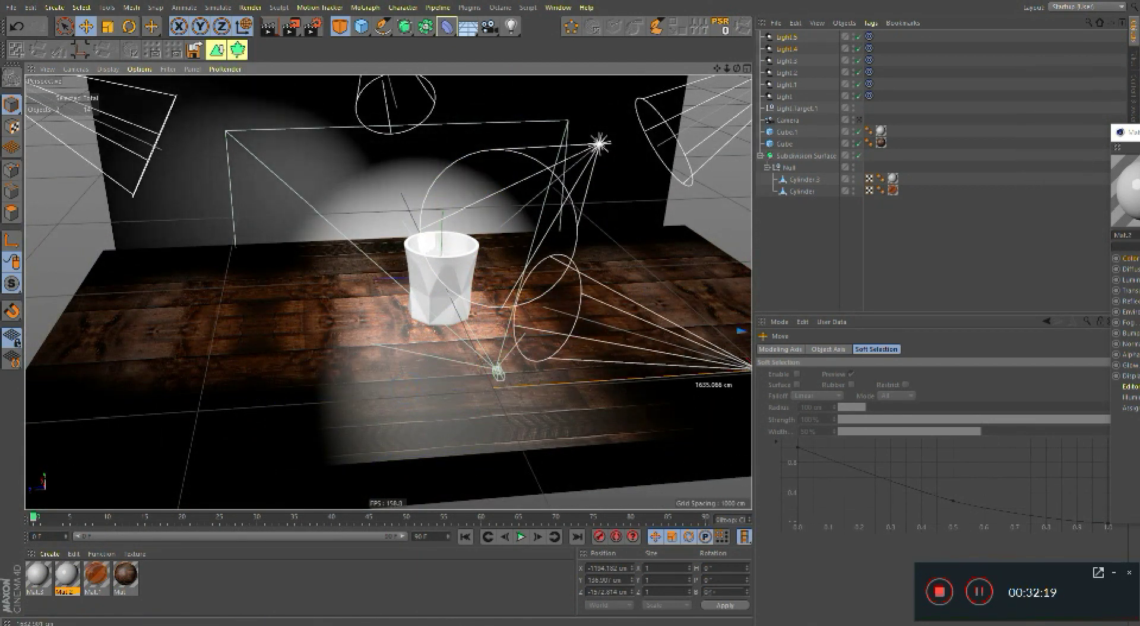
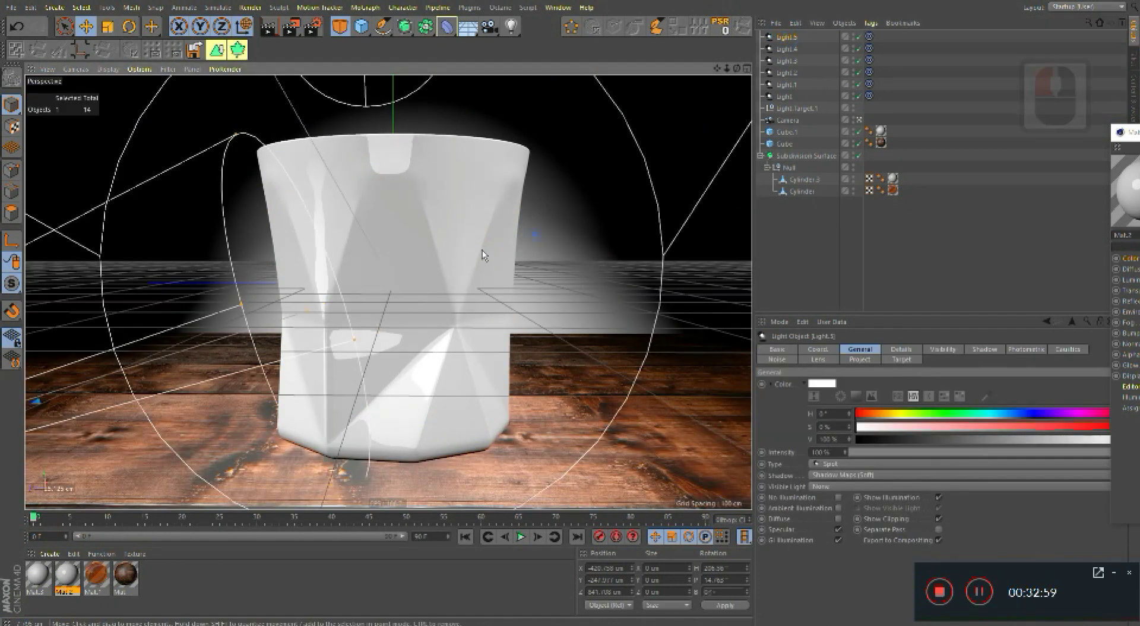
# Step: Render a preview of the close-up glass view, stop it, then re-render from the light's view
pyautogui.click(572, 233)
pyautogui.press('ctrl+r')
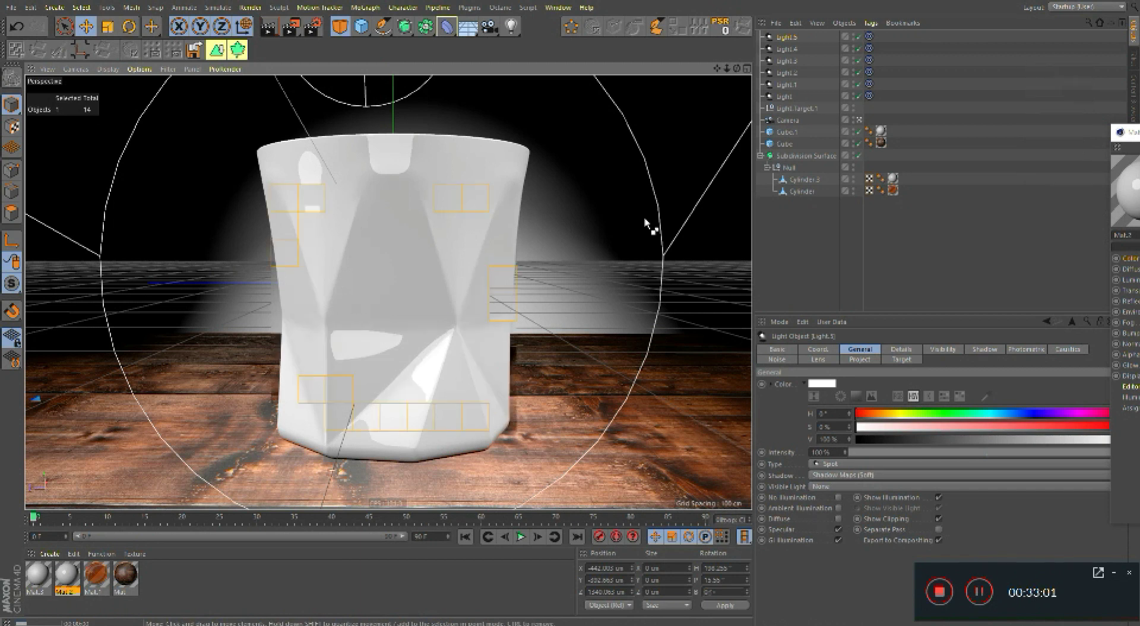
pyautogui.click(745, 74)
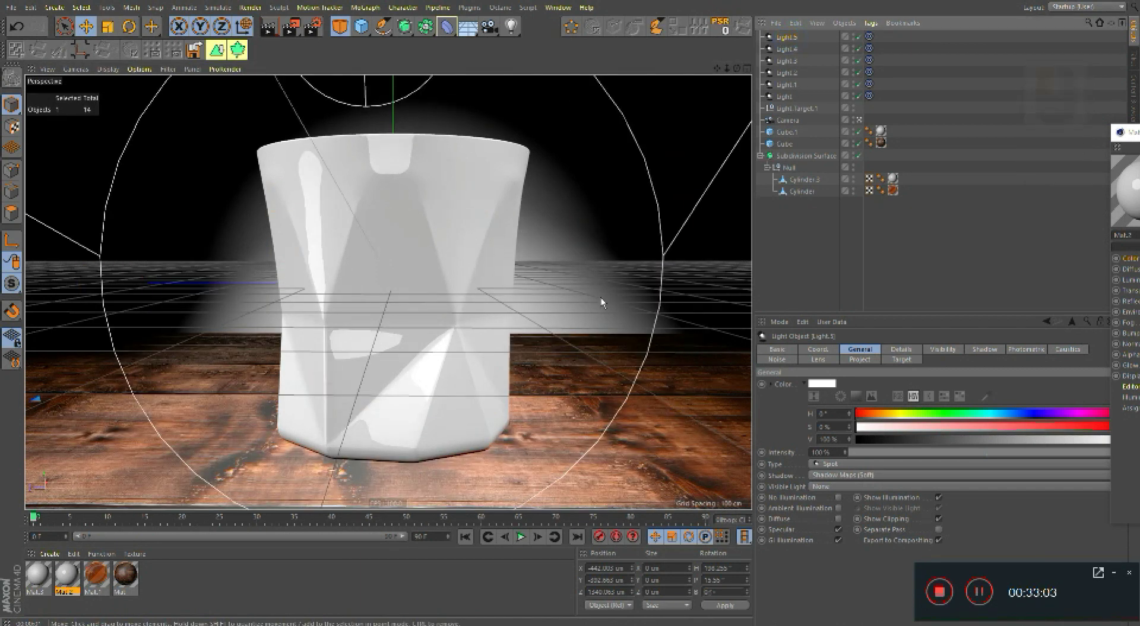
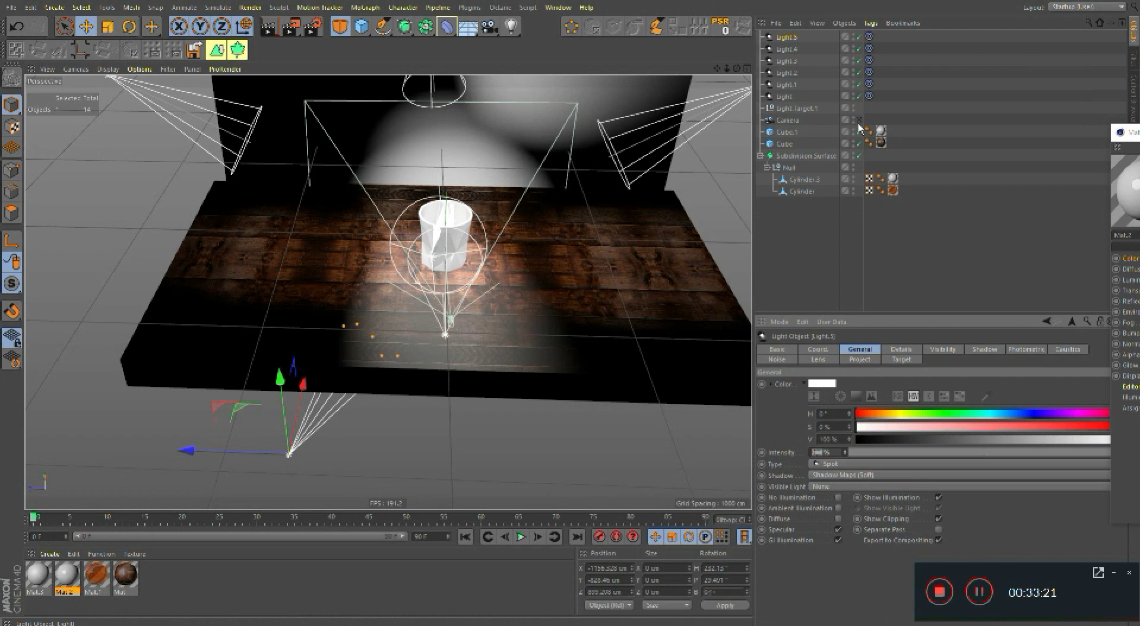
pyautogui.click(869, 127)
pyautogui.press('ctrl+r')
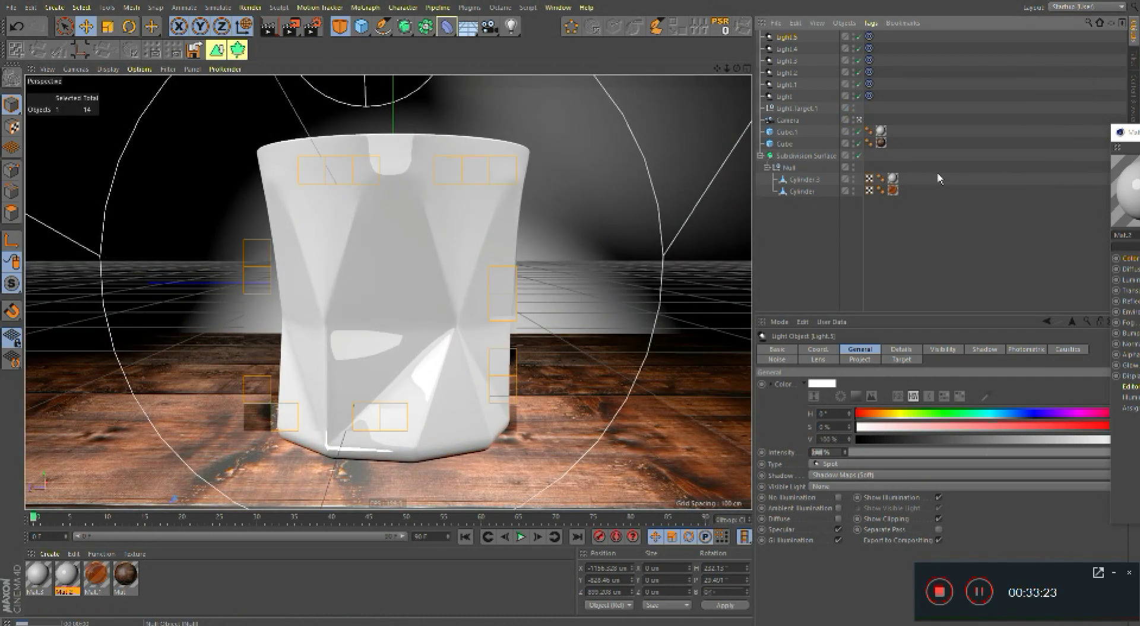
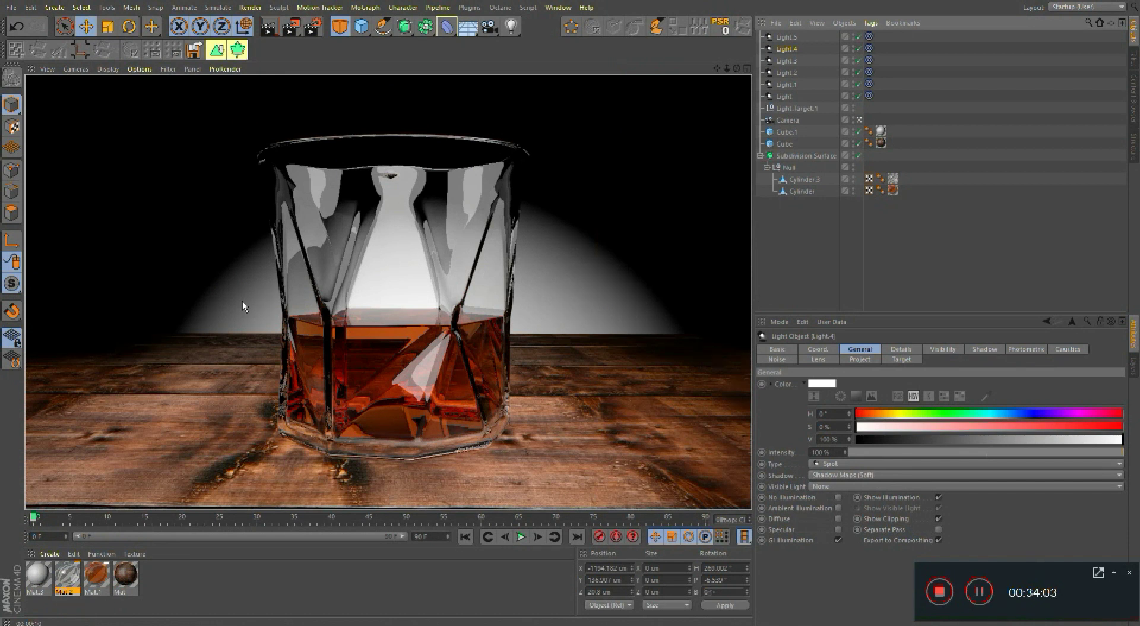
# Step: Dismiss the rendered preview and bring up the glass material's Reflectance layers
pyautogui.click(245, 298)
pyautogui.click(243, 269)
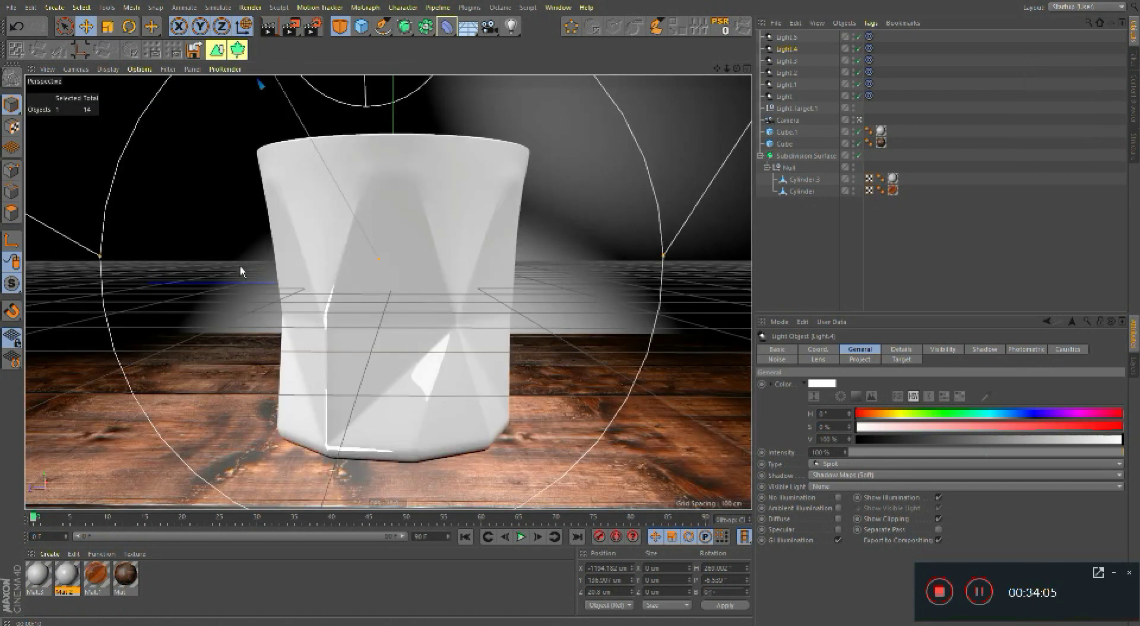
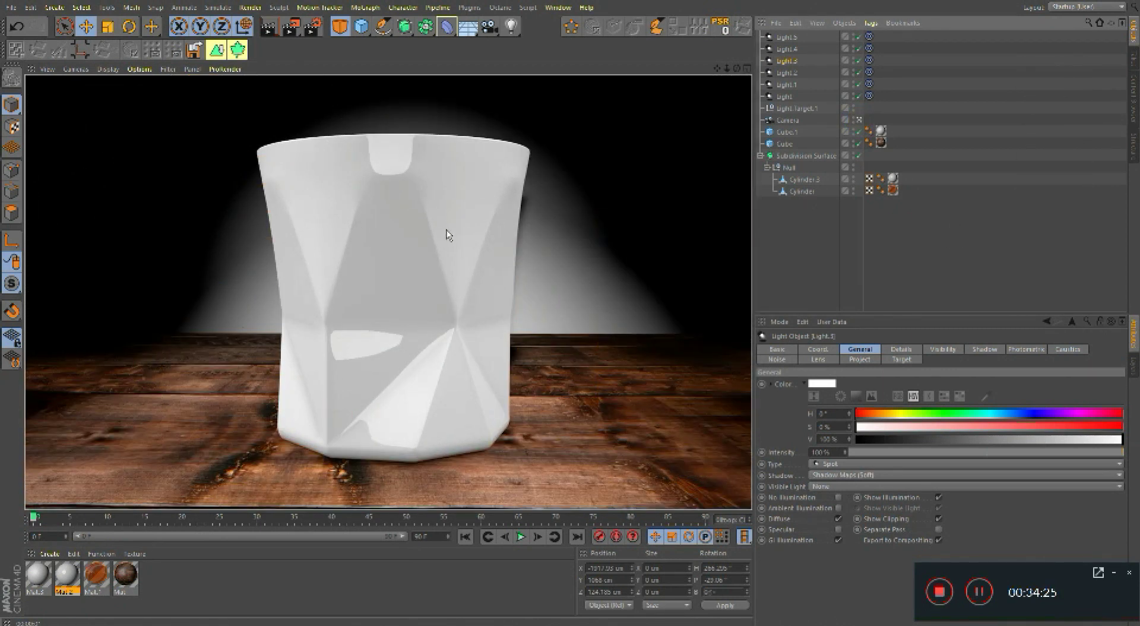
pyautogui.click(248, 271)
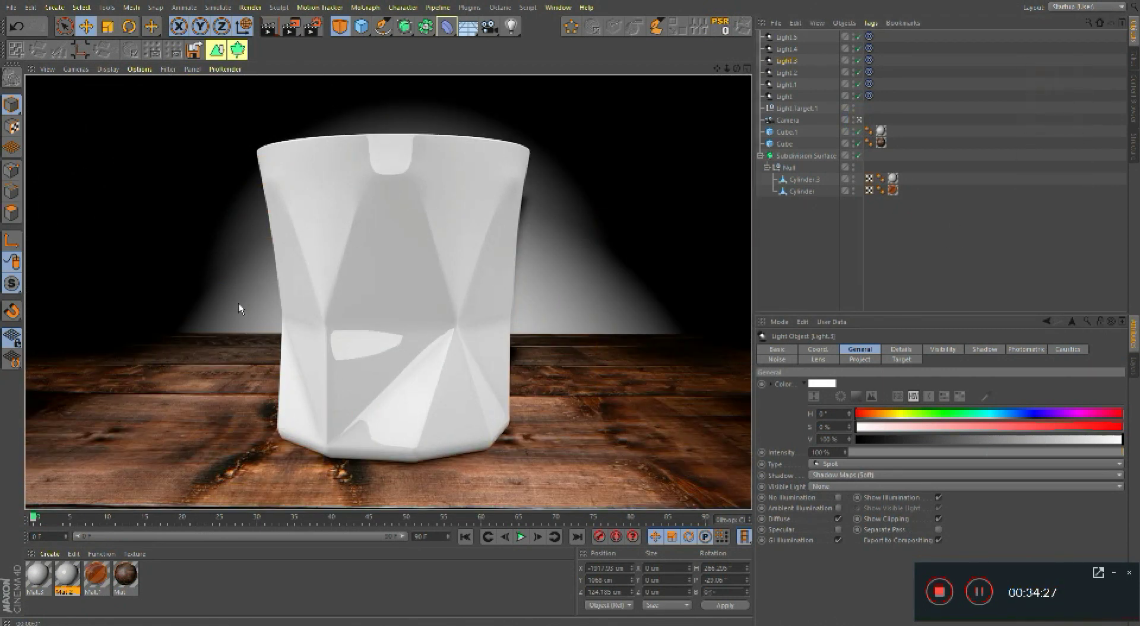
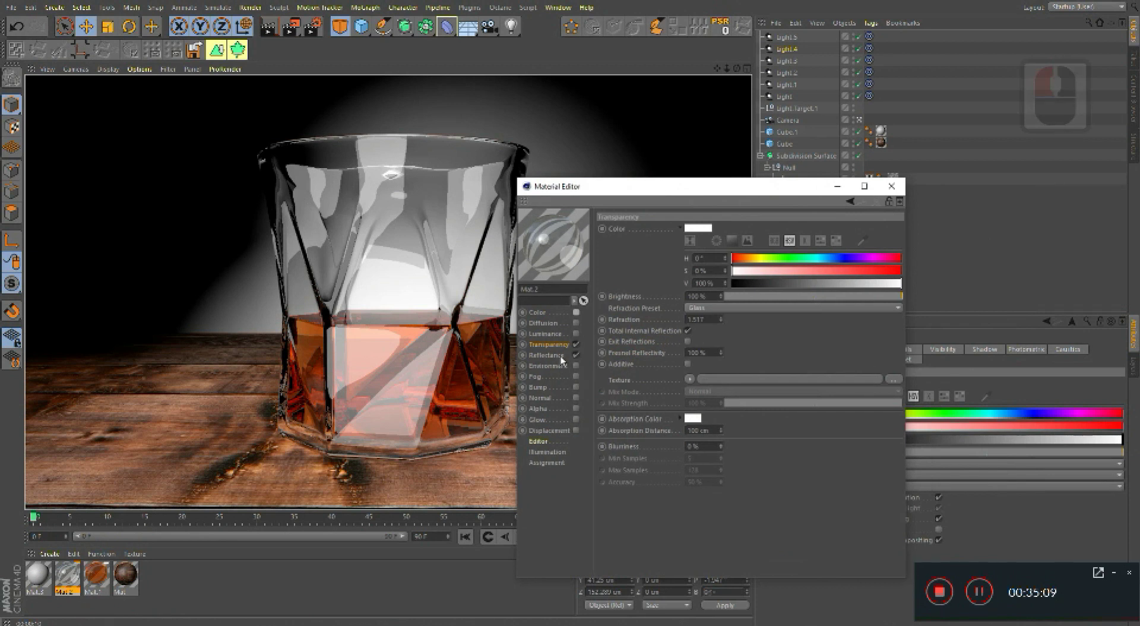
pyautogui.click(563, 358)
pyautogui.click(564, 348)
pyautogui.click(564, 354)
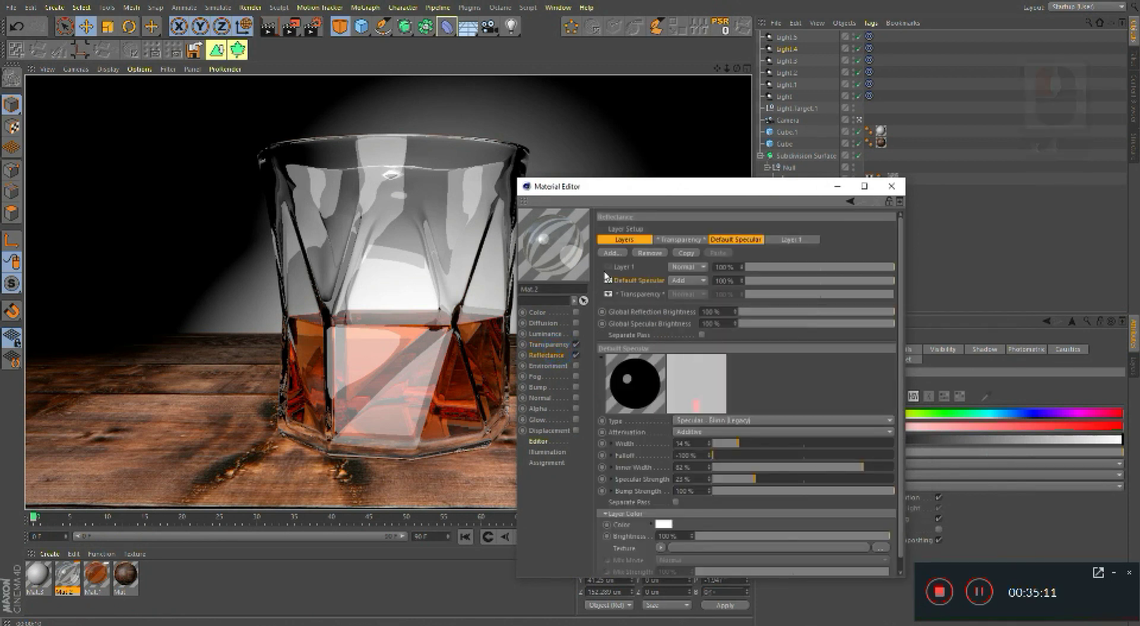
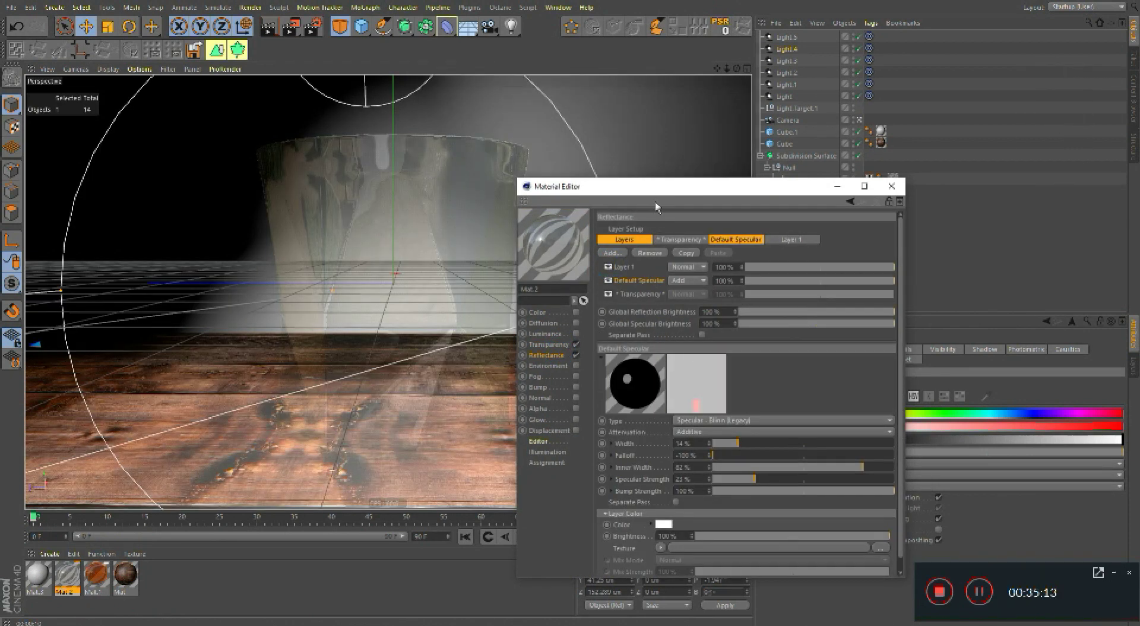
# Step: Change Layer 1's blend mode from Normal to Add and move the editor aside
pyautogui.click(687, 270)
pyautogui.click(690, 287)
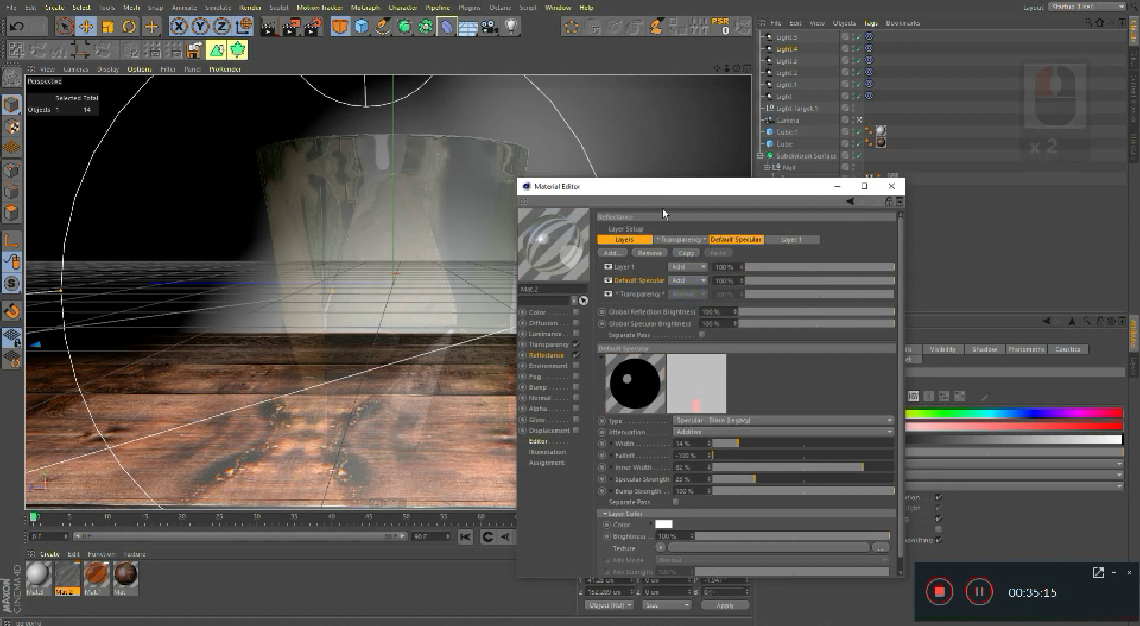
pyautogui.click(1067, 241)
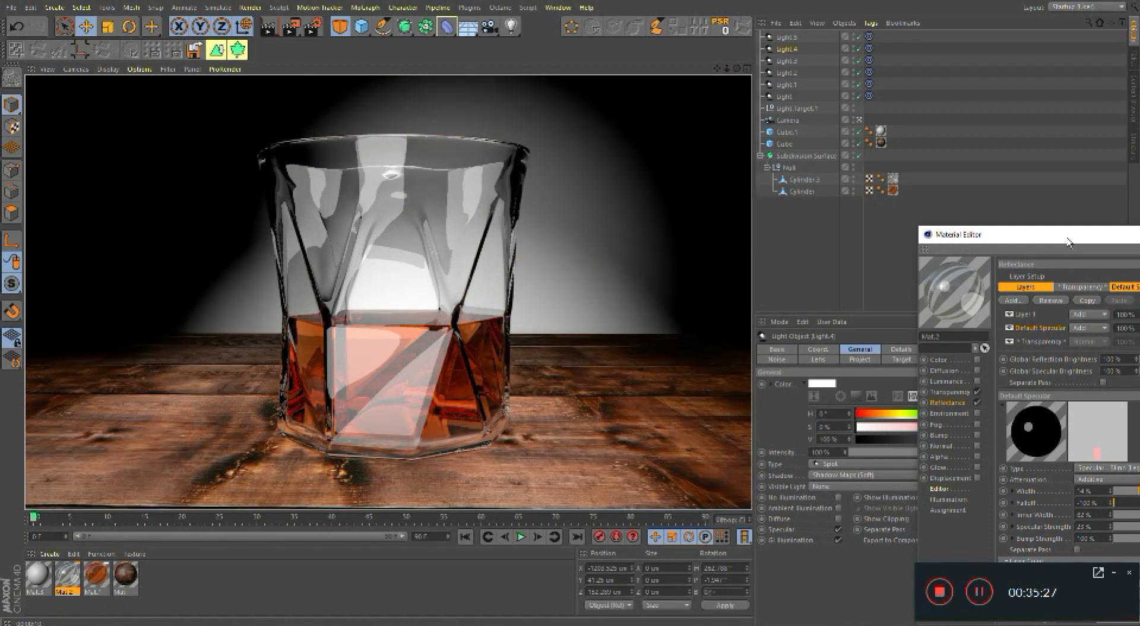
# Step: Put away the material, select Light.4 among the spotlights and render a preview
pyautogui.click(629, 219)
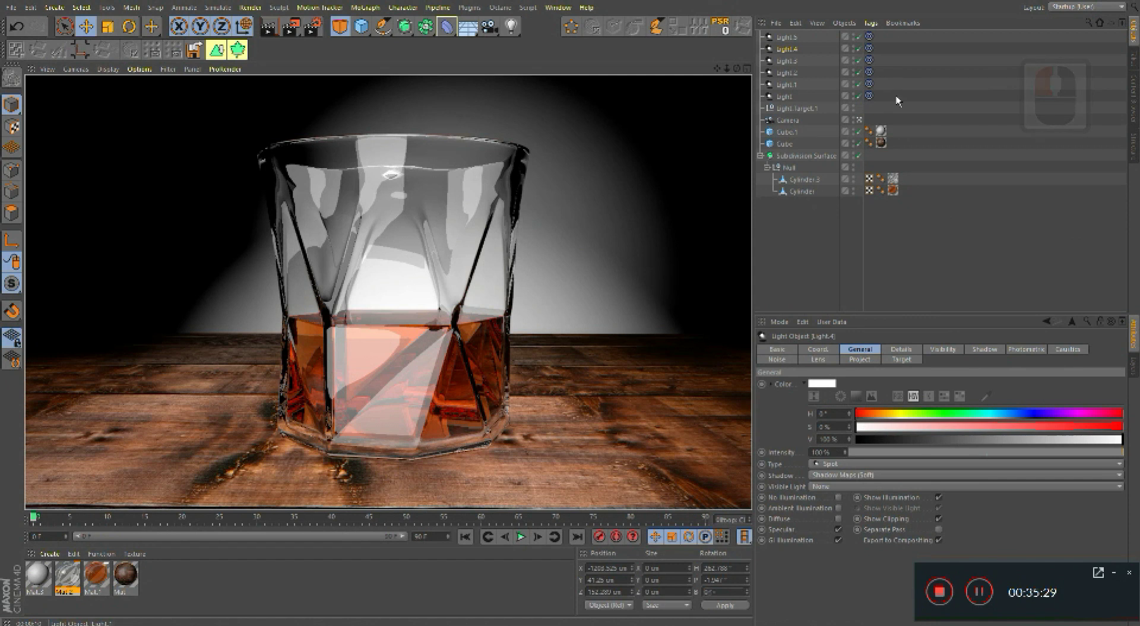
pyautogui.click(796, 88)
pyautogui.click(789, 75)
pyautogui.click(789, 103)
pyautogui.click(793, 74)
pyautogui.click(859, 92)
pyautogui.click(877, 112)
pyautogui.click(948, 162)
pyautogui.press('ctrl+r')
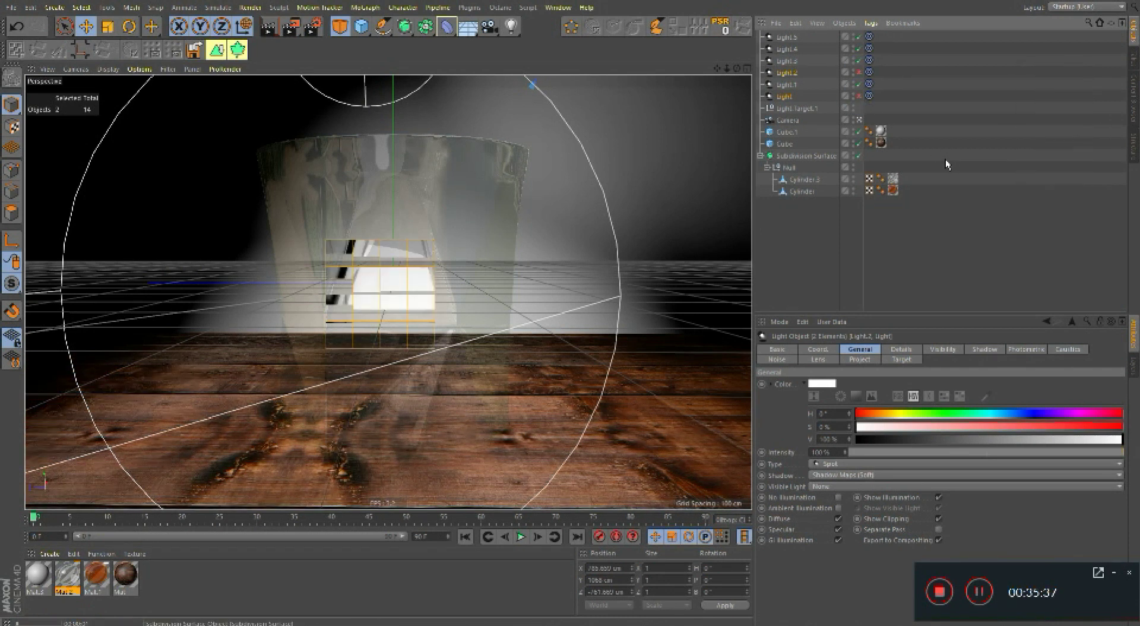
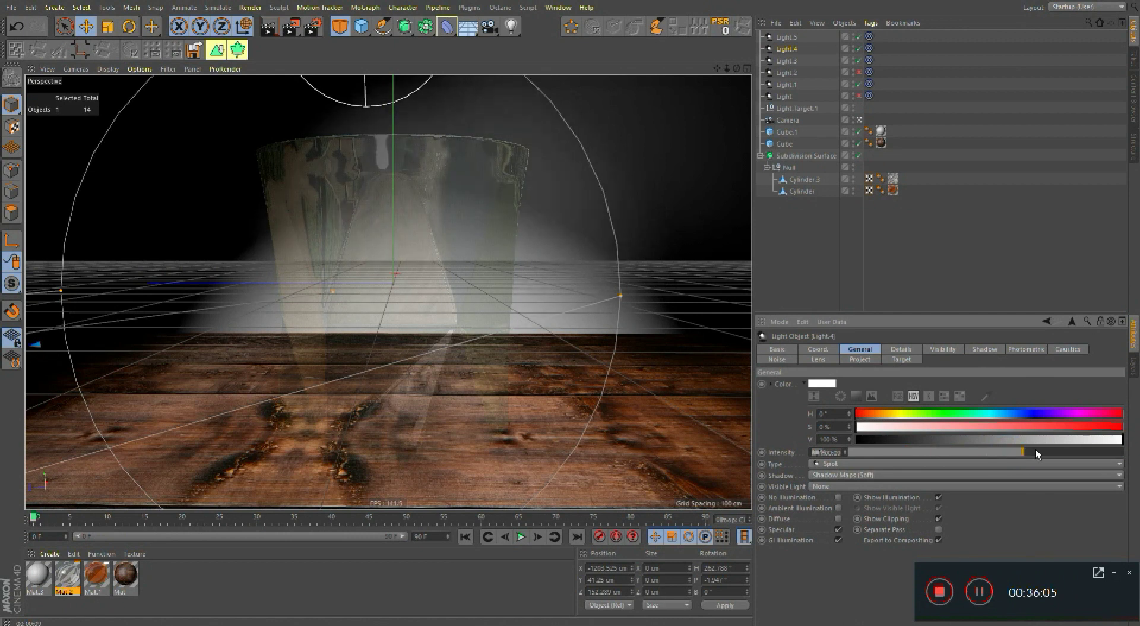
# Step: Preview the glass with Render Region, lower Light.4's intensity and re-render the region
pyautogui.click(984, 467)
pyautogui.press('ctrl+r')
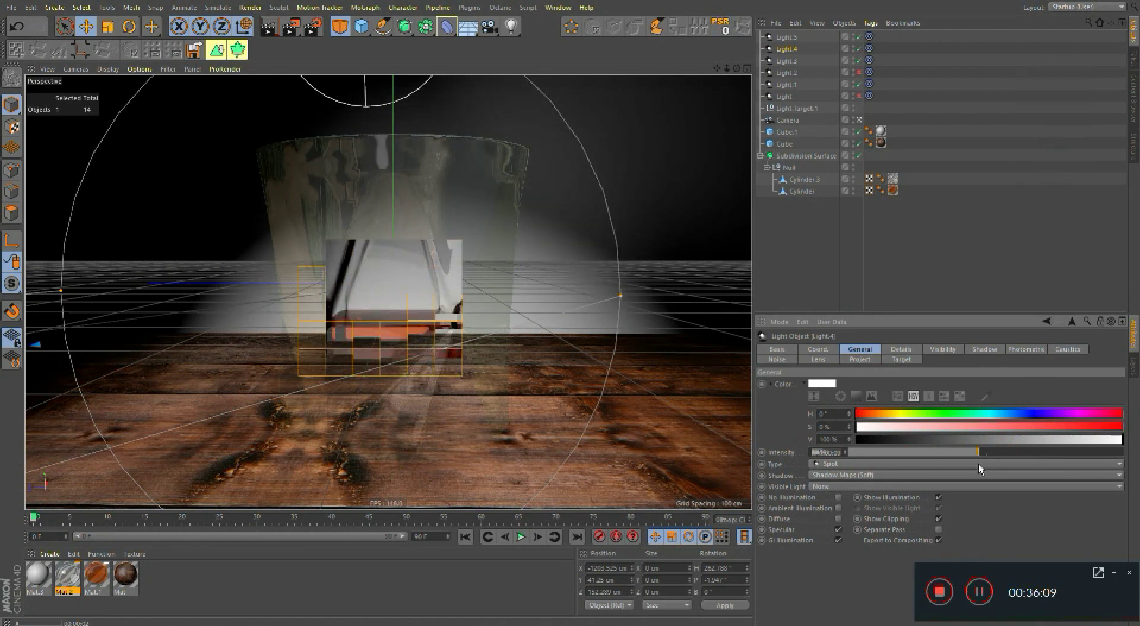
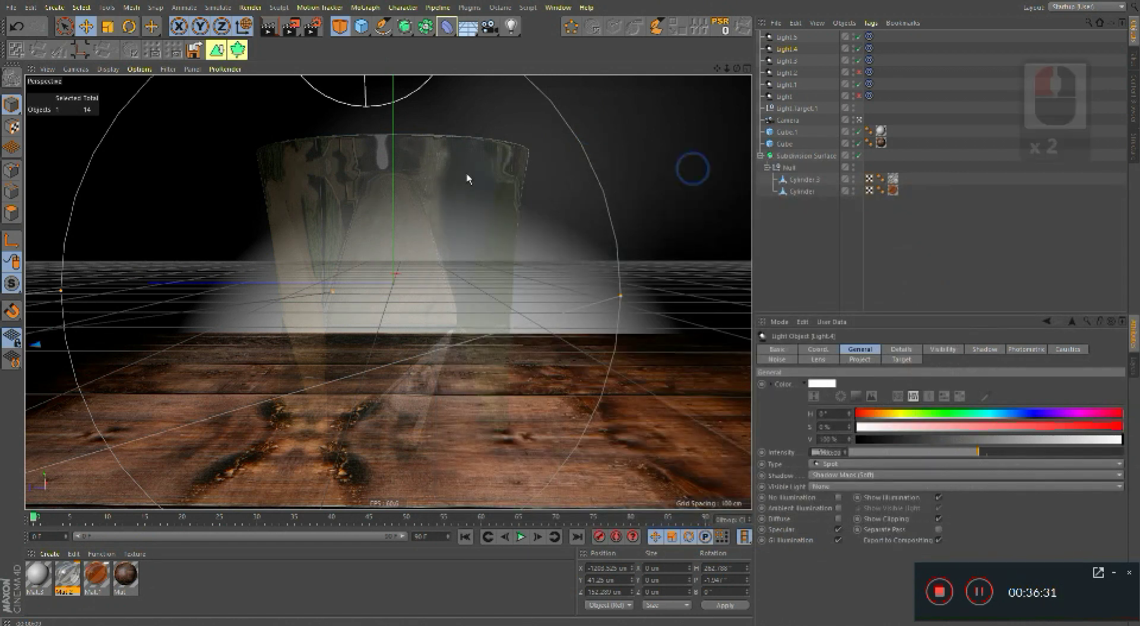
pyautogui.press('ctrl+r')
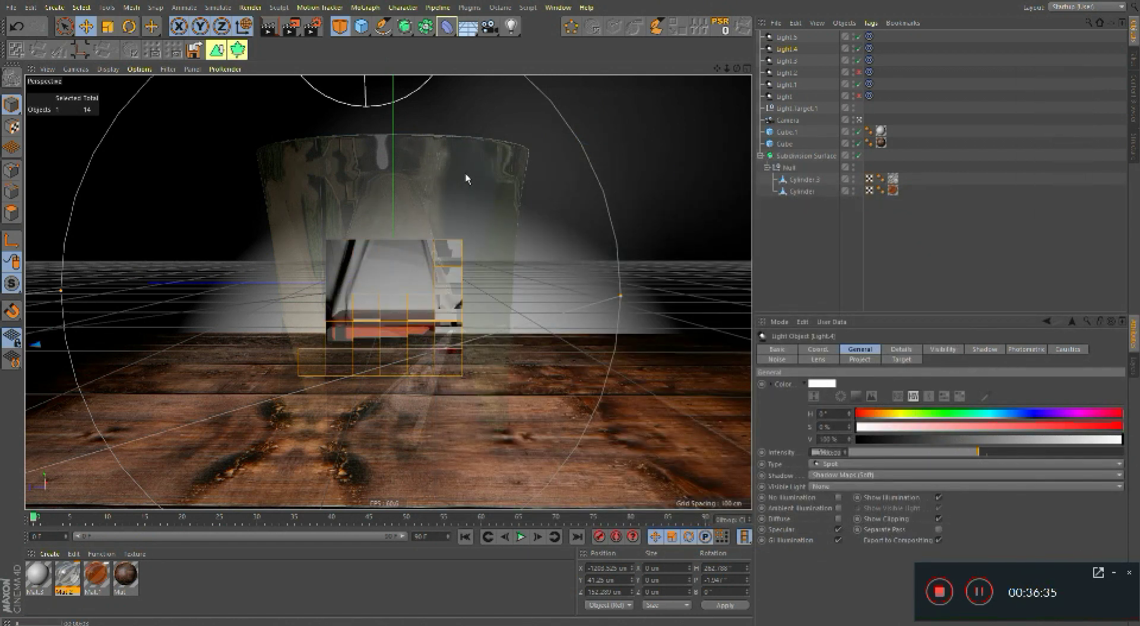
pyautogui.click(568, 282)
pyautogui.press('ctrl+r')
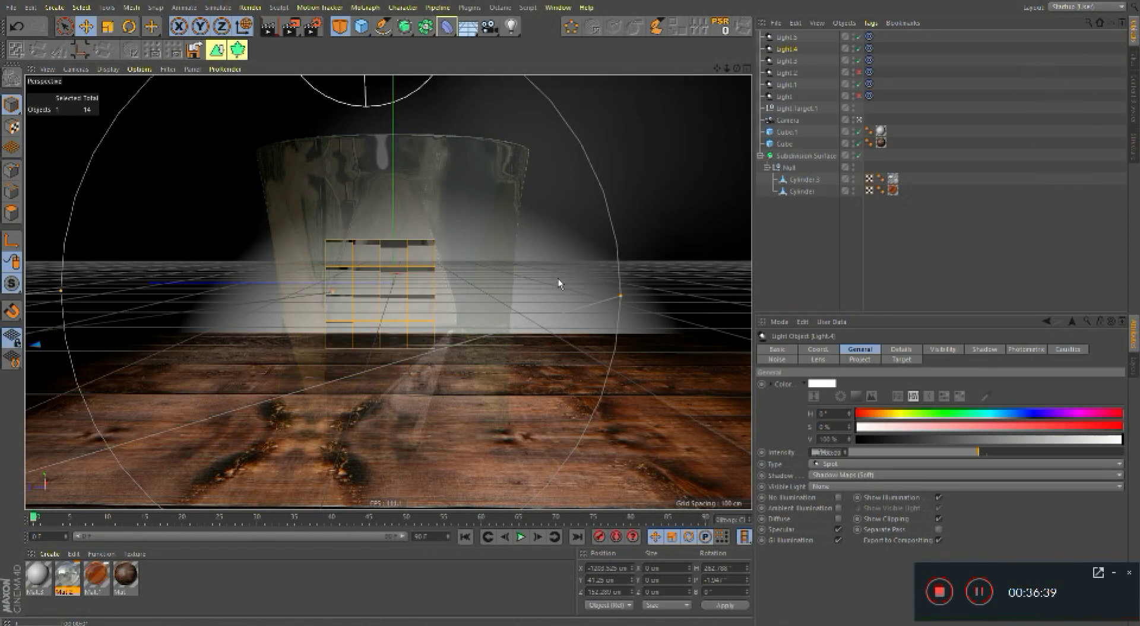
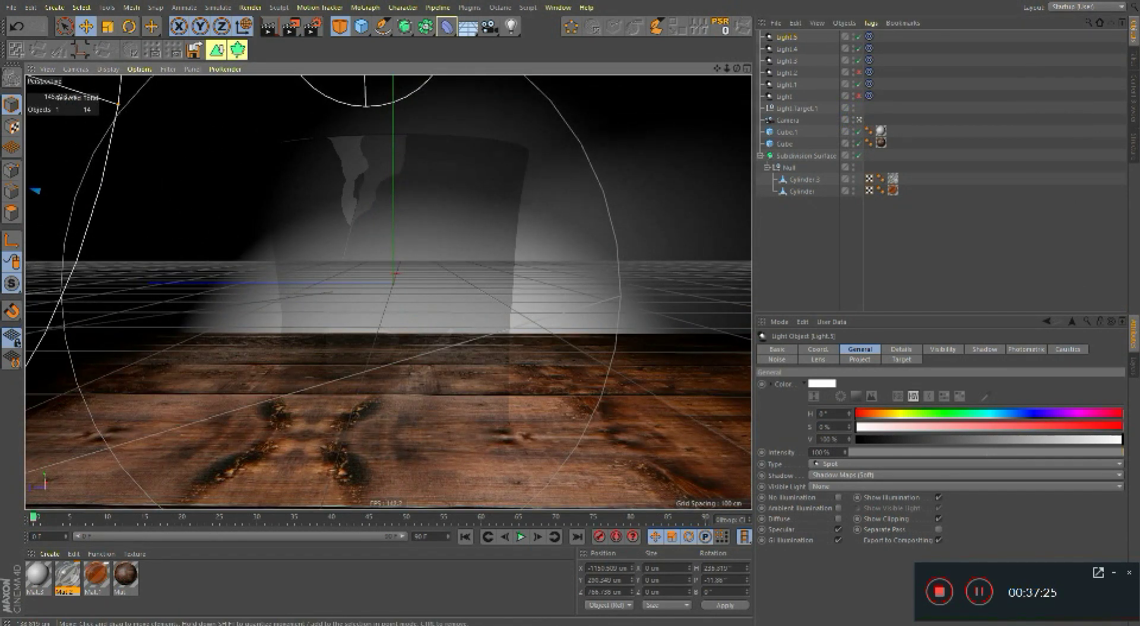
# Step: Duplicate Light.5 to create Light.6 and switch to the Rotate tool
pyautogui.click(418, 323)
pyautogui.press('e')
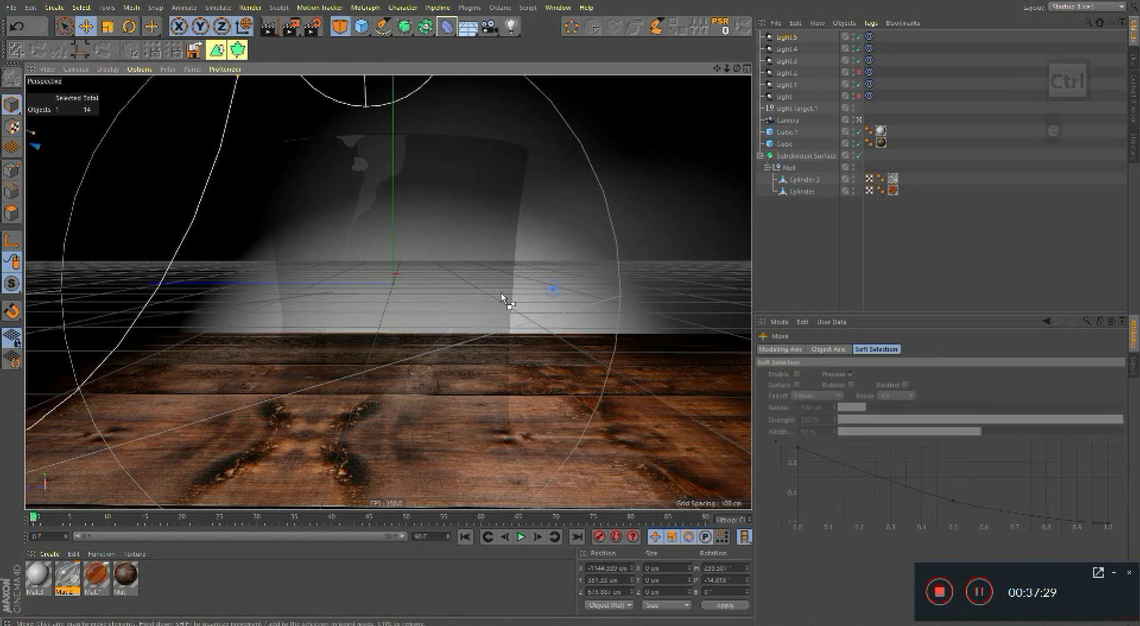
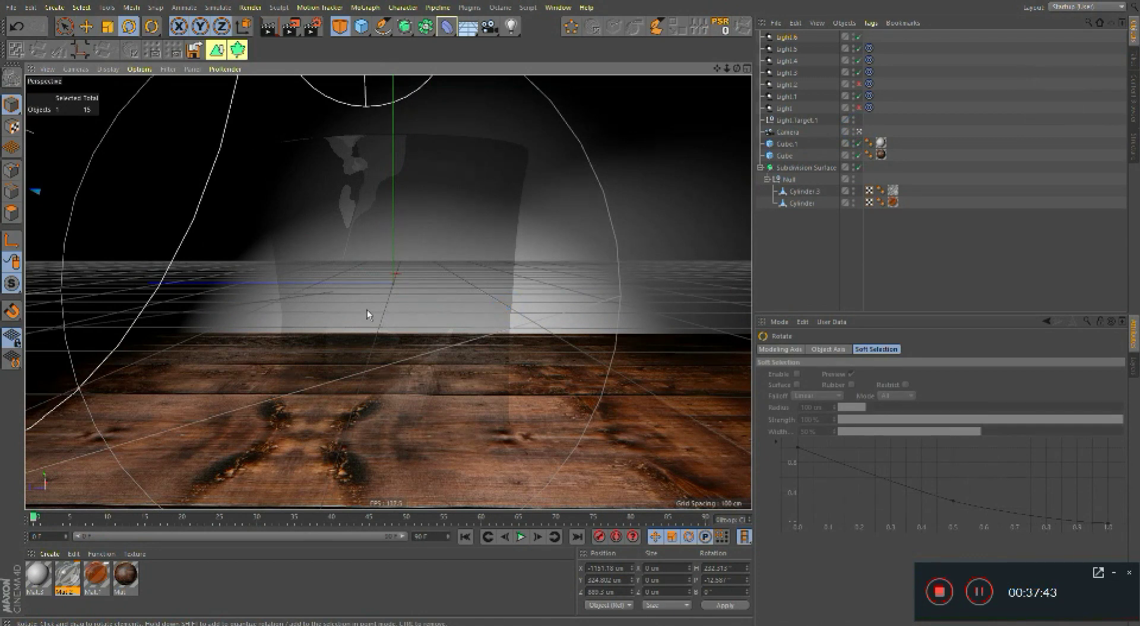
pyautogui.click(324, 251)
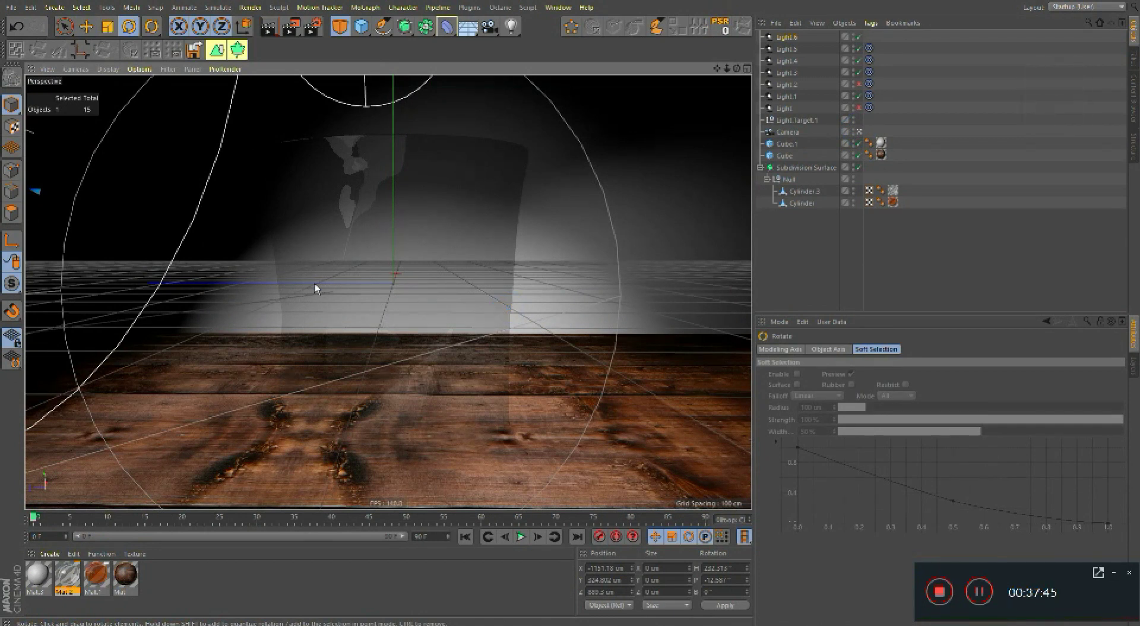
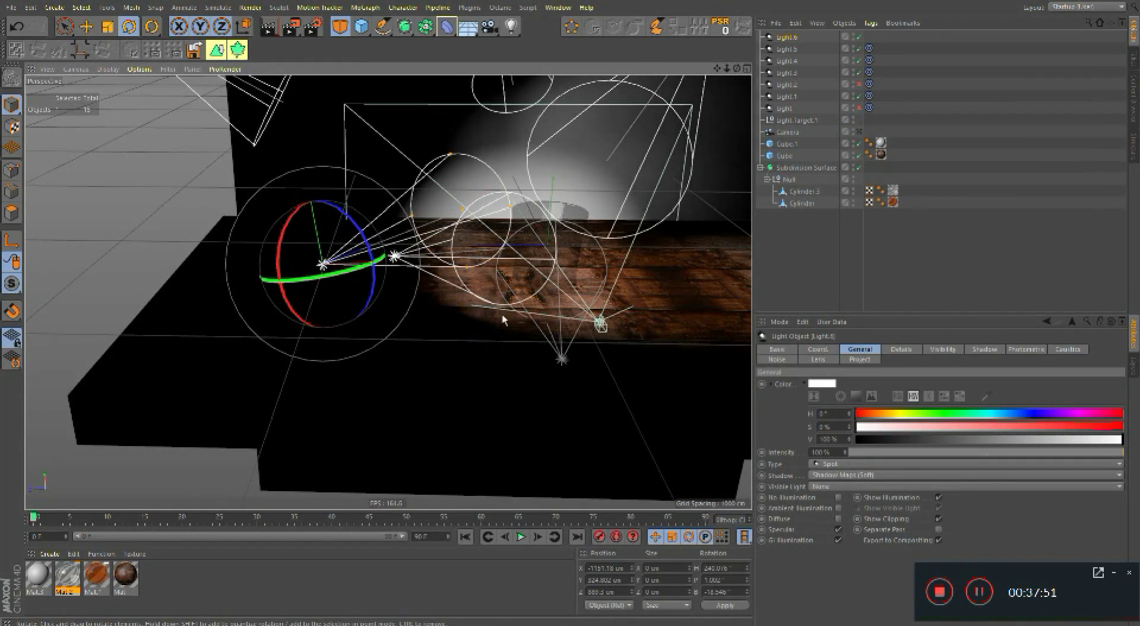
# Step: Orbit to the light rig and rotate Light.6 to aim its beam at the glass from a new angle
pyautogui.click(501, 326)
pyautogui.rightClick(635, 236)
pyautogui.click(688, 222)
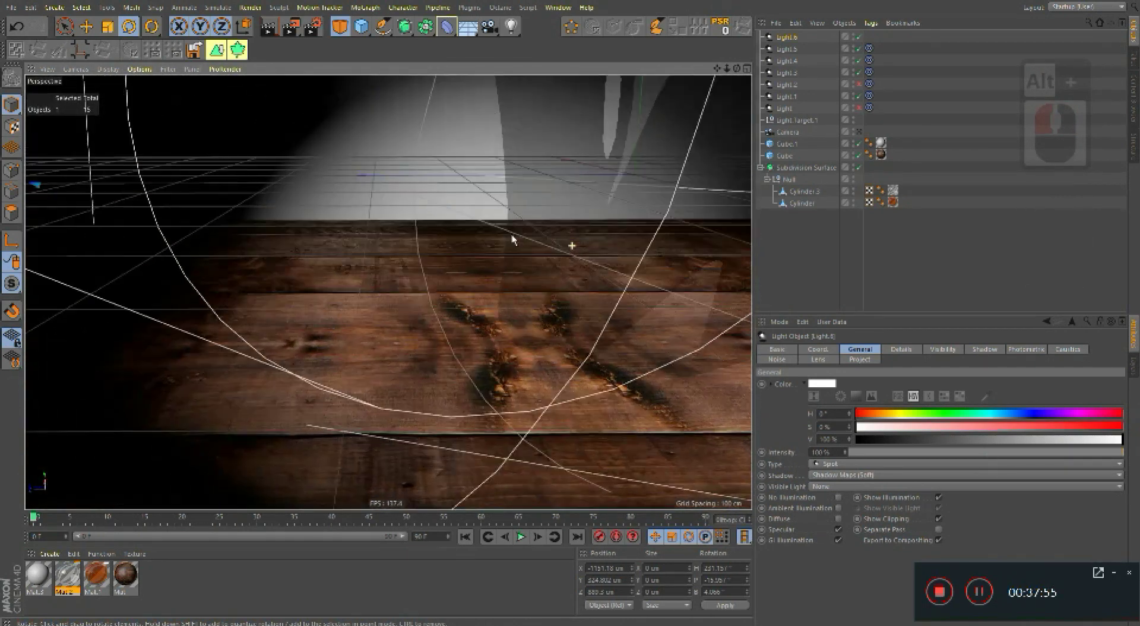
pyautogui.click(526, 232)
pyautogui.click(457, 259)
pyautogui.rightClick(482, 255)
pyautogui.click(473, 271)
pyautogui.middleClick(541, 277)
pyautogui.rightClick(541, 277)
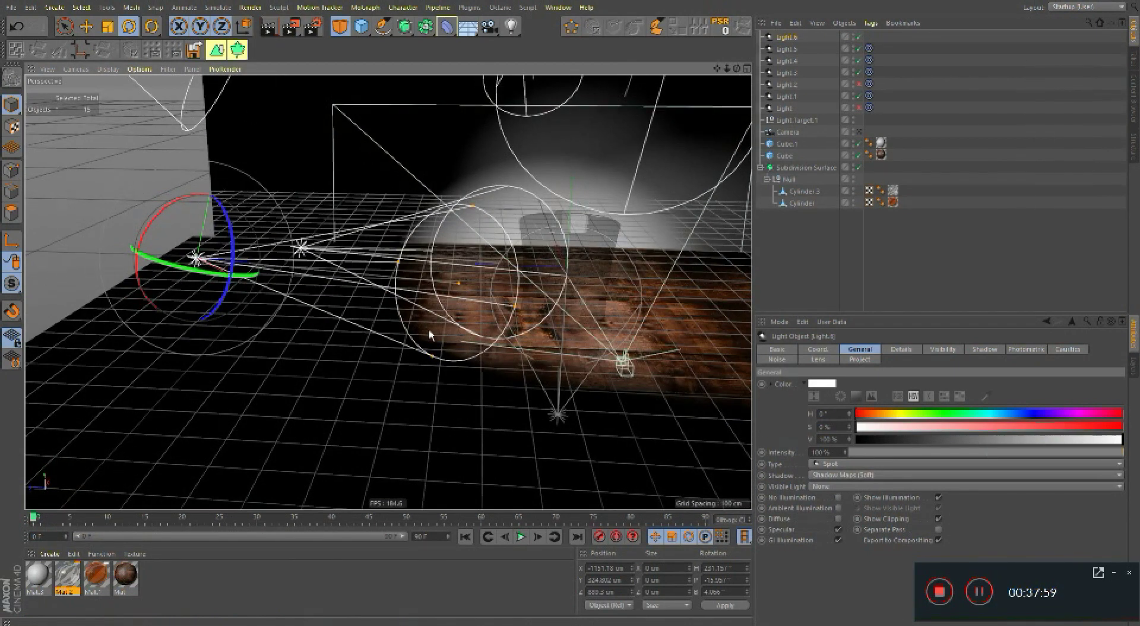
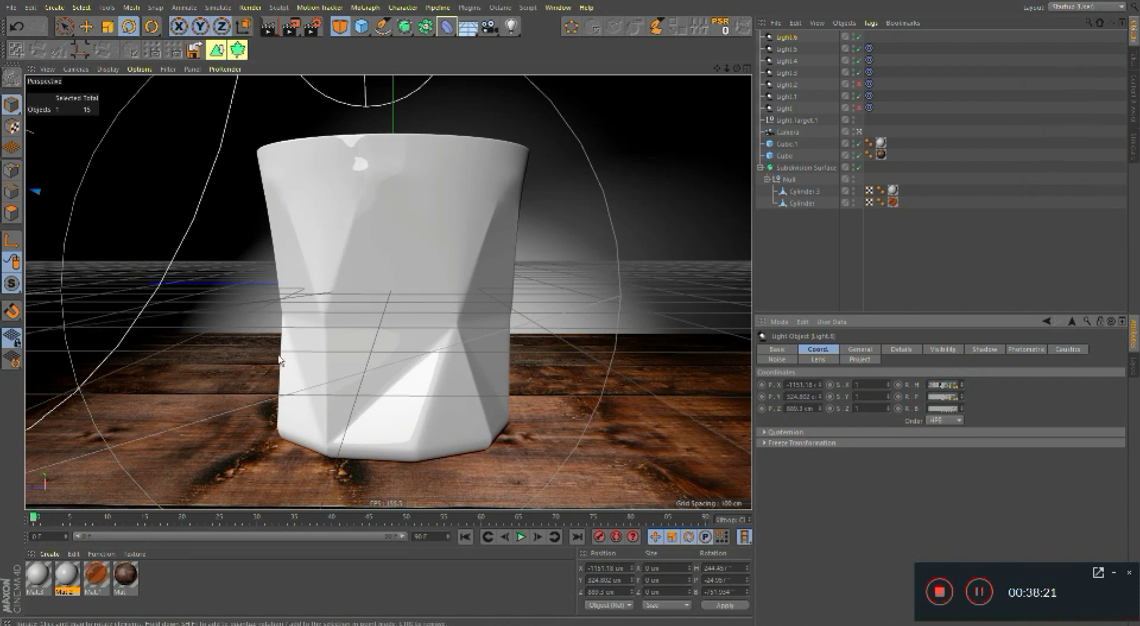
# Step: Toggle the other spotlights off and back on in the Object Manager
pyautogui.click(859, 52)
pyautogui.click(860, 52)
pyautogui.click(862, 64)
pyautogui.click(862, 64)
pyautogui.click(861, 77)
pyautogui.click(861, 77)
pyautogui.click(862, 75)
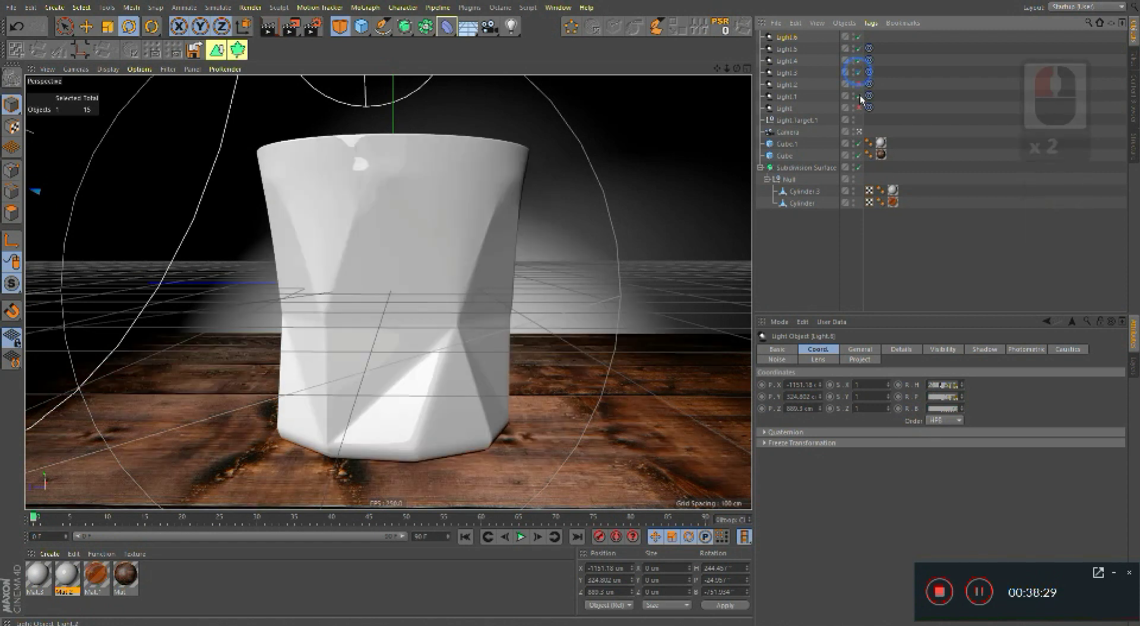
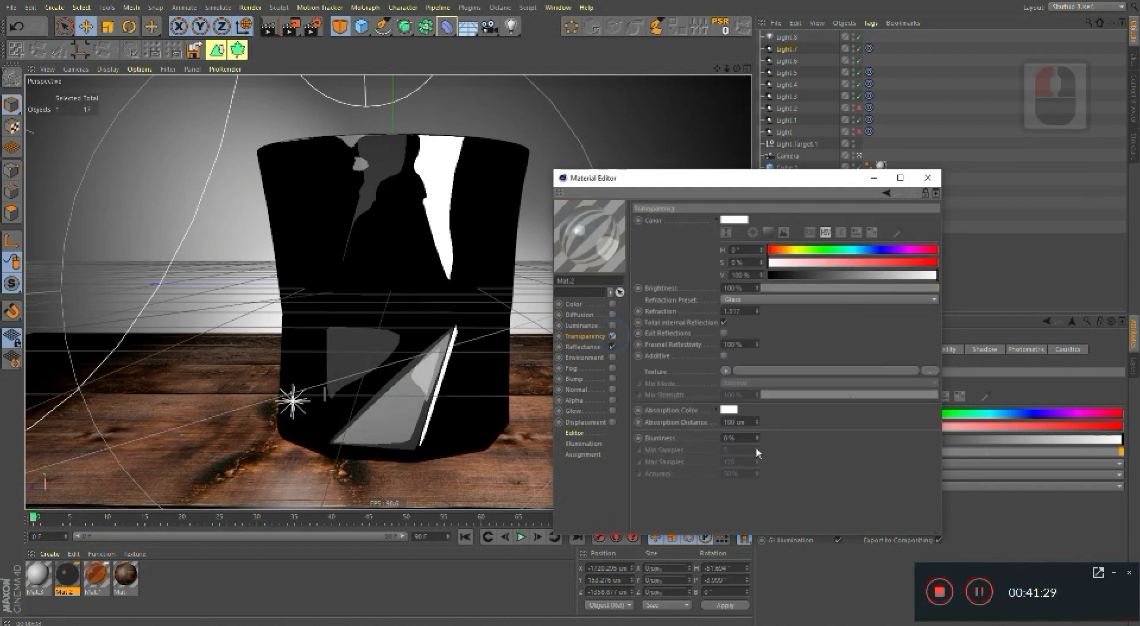
# Step: Set the glass material's Default Specular falloff to about -1% in the Reflectance layer
pyautogui.click(613, 361)
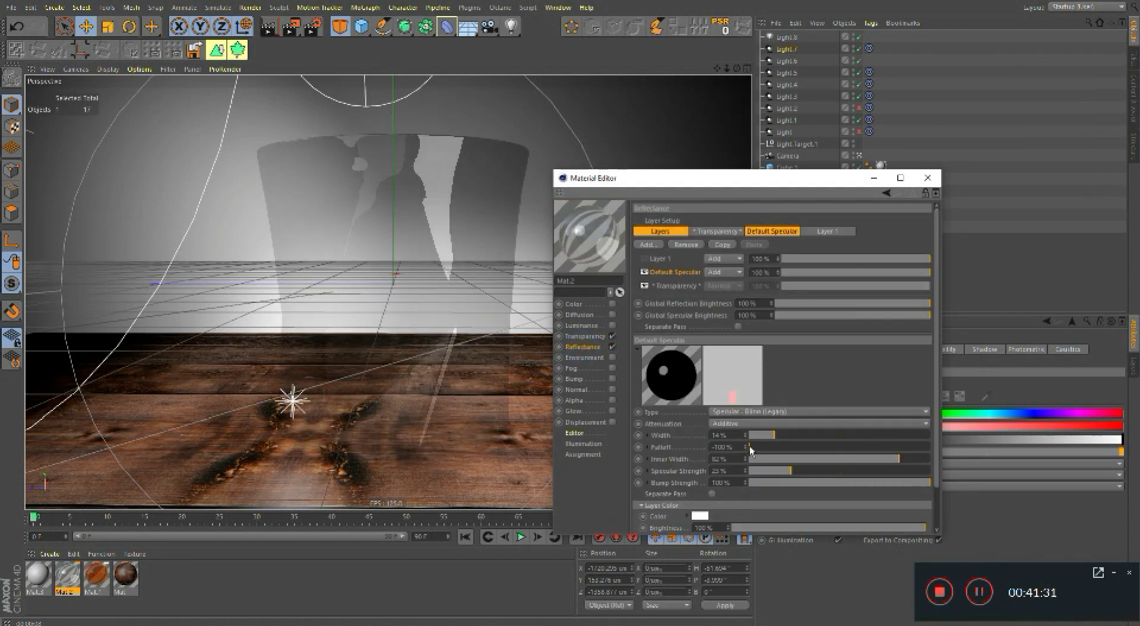
pyautogui.click(760, 450)
pyautogui.click(769, 451)
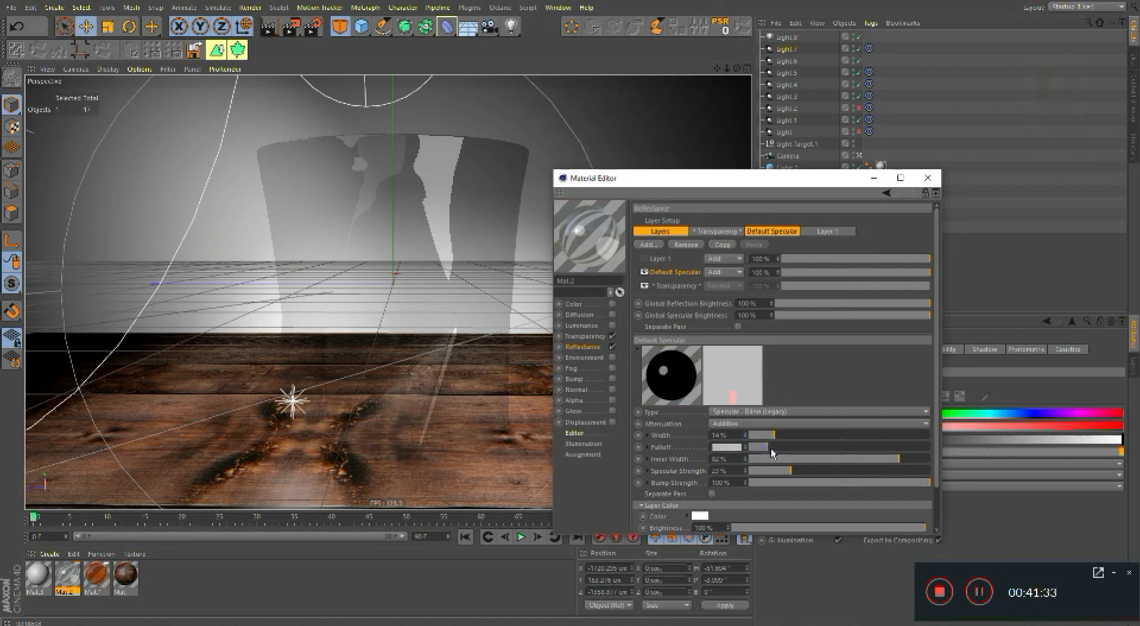
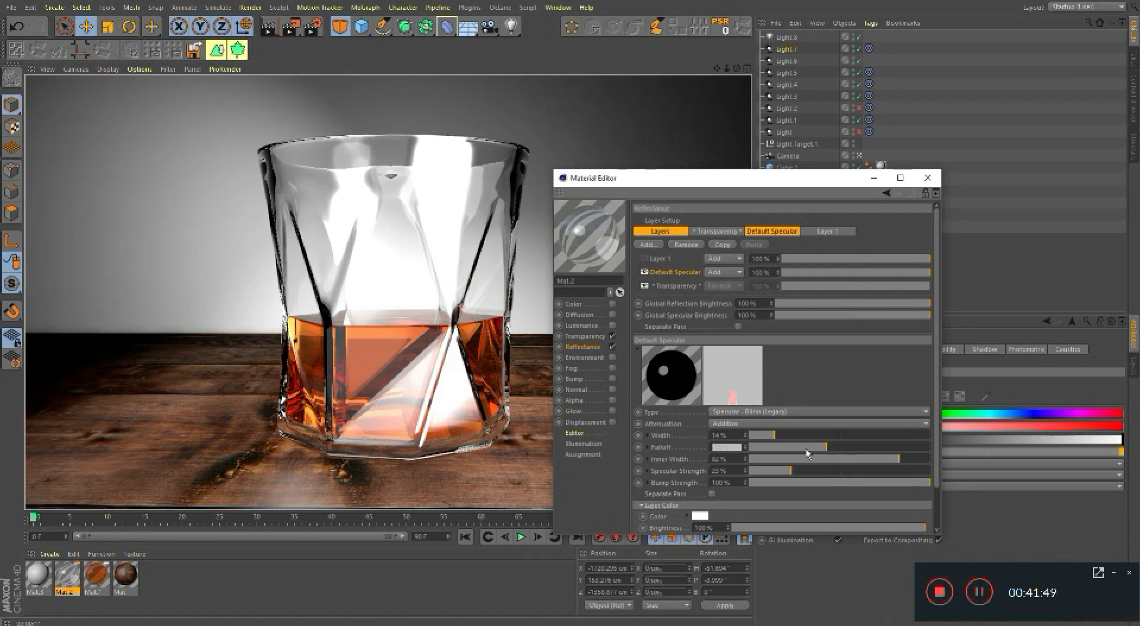
pyautogui.click(720, 453)
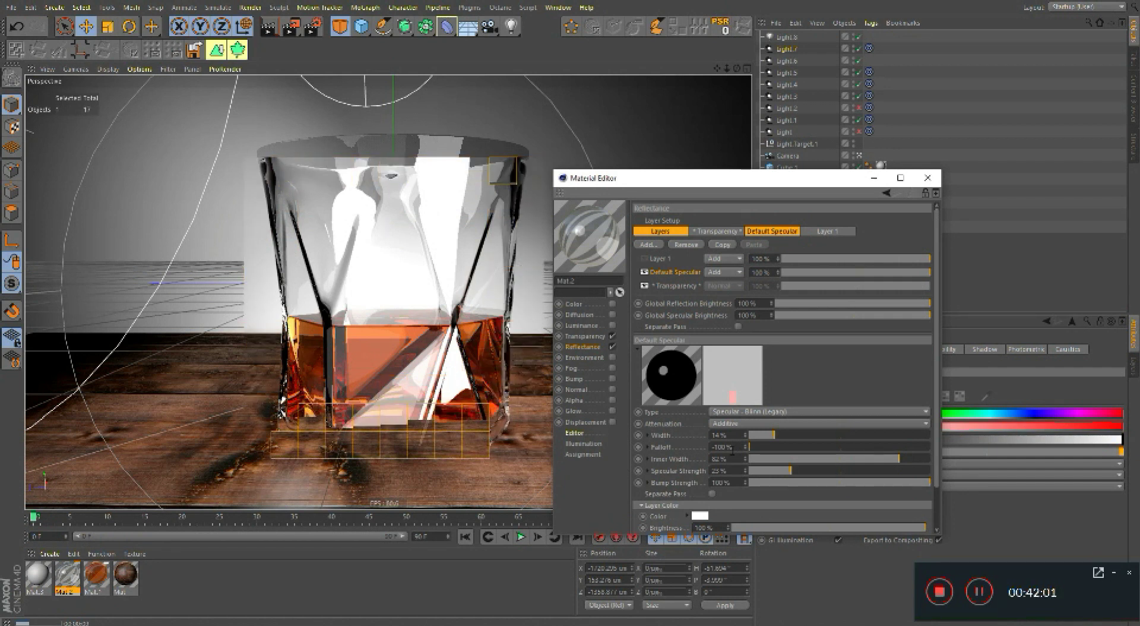
pyautogui.click(790, 453)
pyautogui.click(820, 451)
pyautogui.click(832, 451)
pyautogui.click(836, 451)
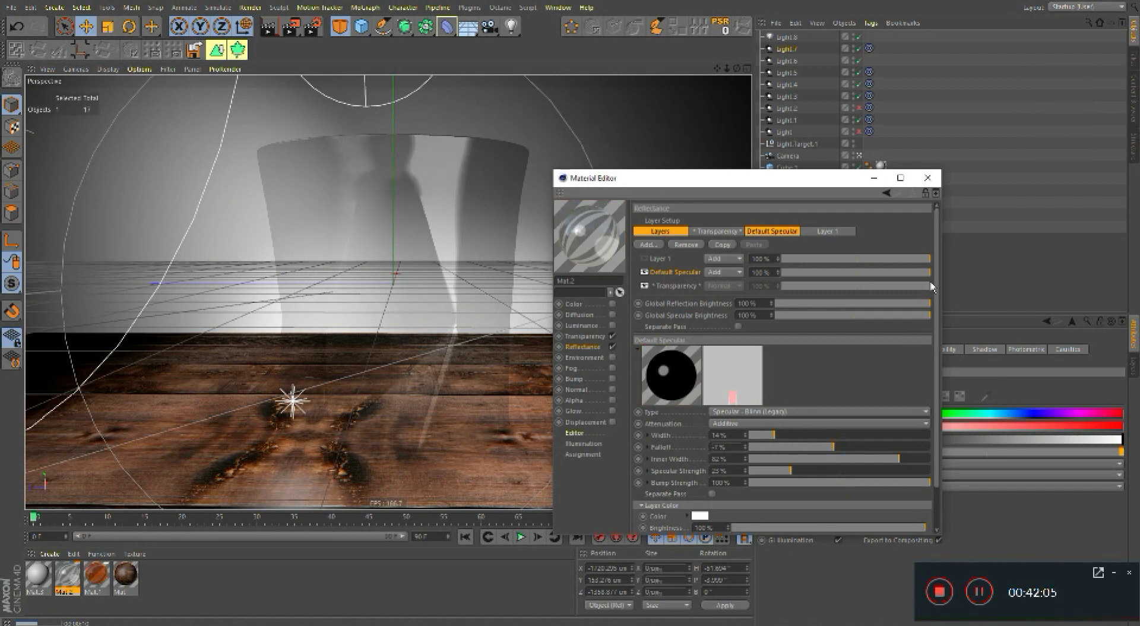
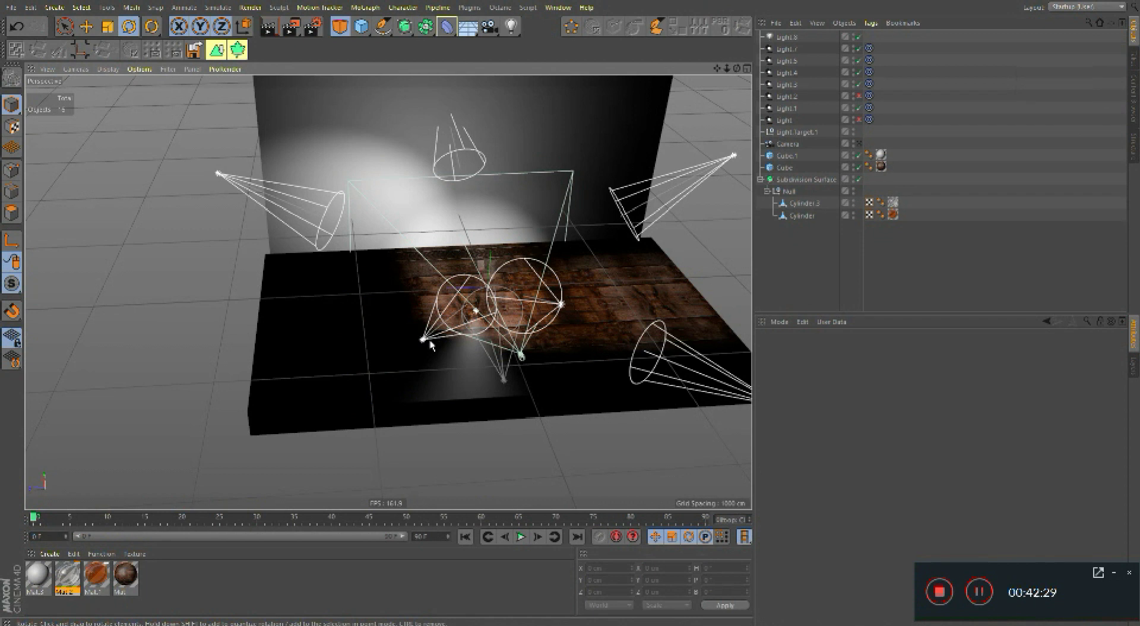
# Step: Delete the spare Light.5 from the rig, undo stray changes and re-render to check the lighting
pyautogui.click(426, 341)
pyautogui.press('Delete')
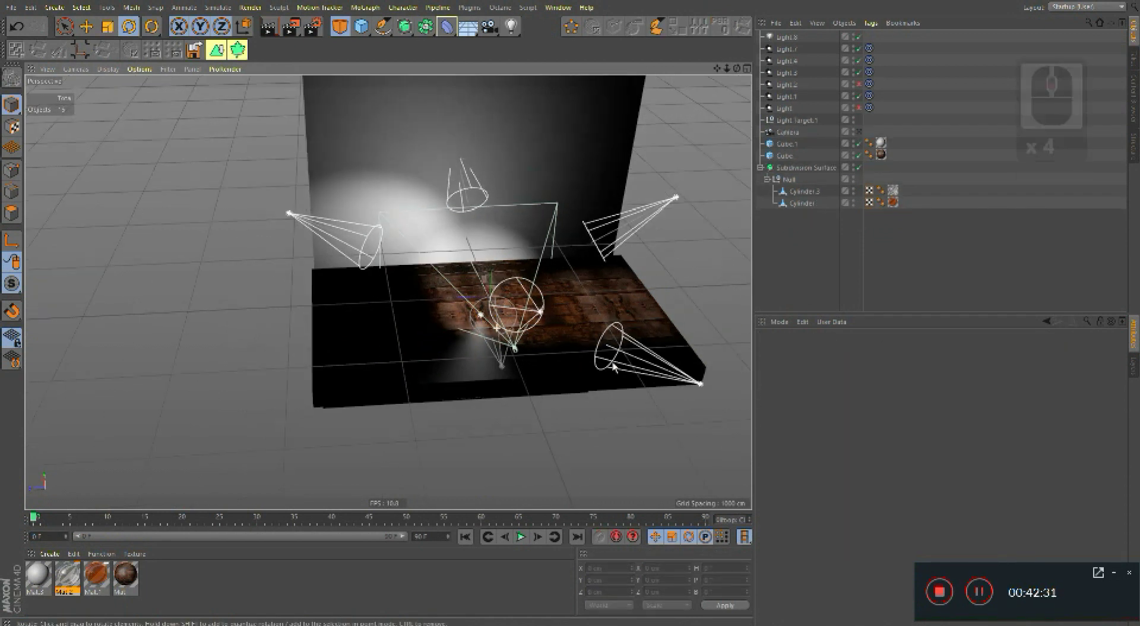
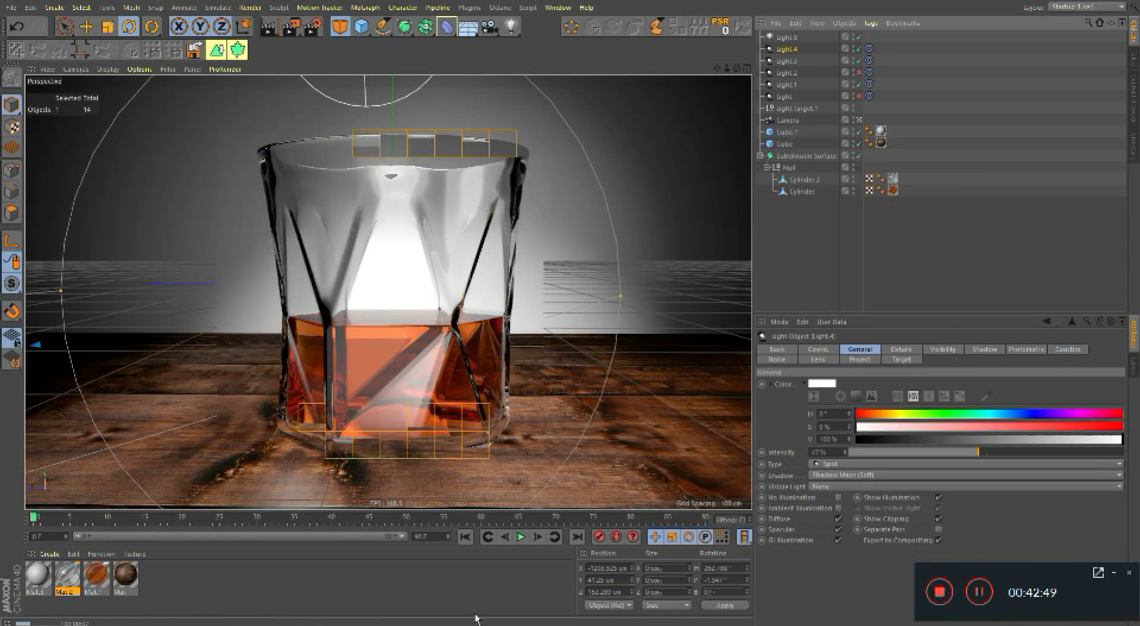
pyautogui.click(489, 596)
pyautogui.press('ctrl+z')
pyautogui.press('ctrl+z')
pyautogui.press('ctrl+z')
pyautogui.press('ctrl+z')
pyautogui.press('ctrl+z')
pyautogui.press('ctrl+z')
pyautogui.press('ctrl+r')
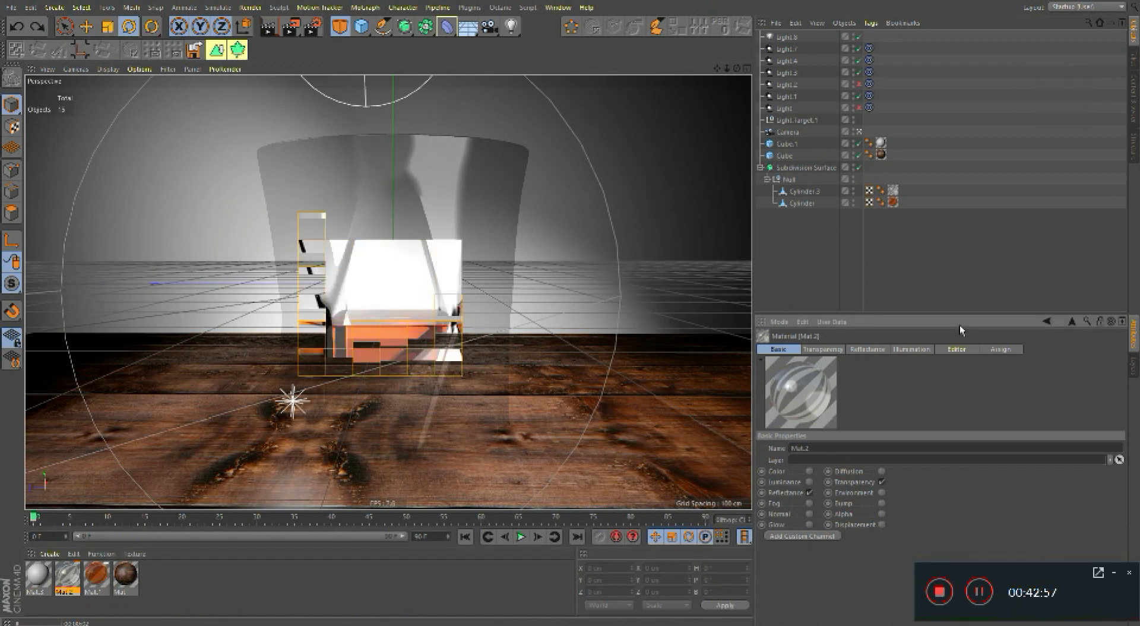
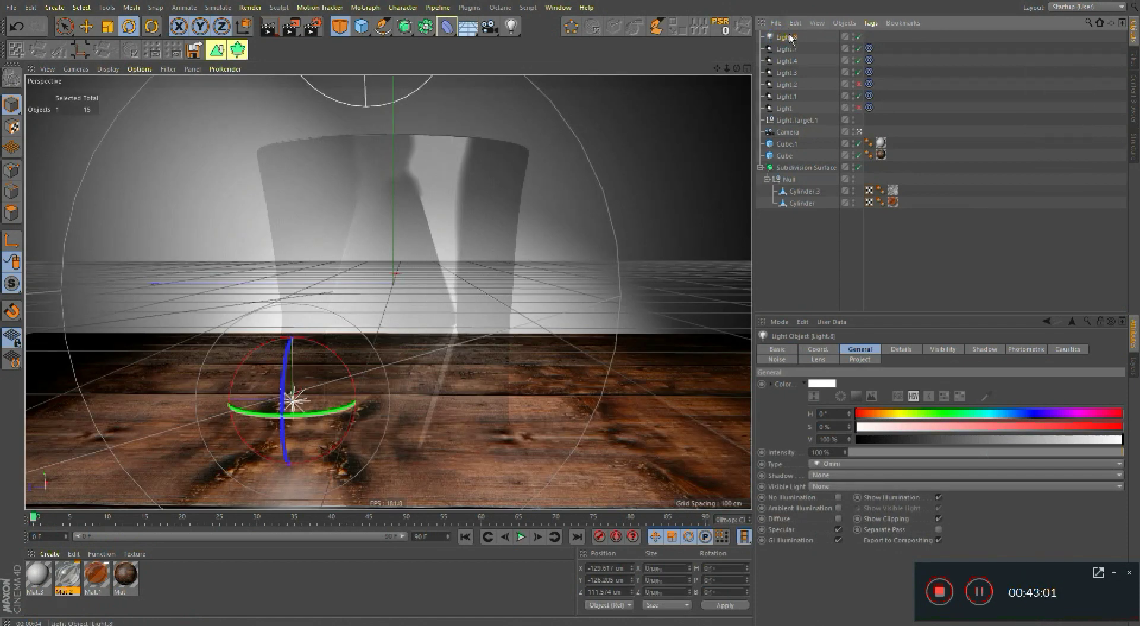
# Step: Delete the selected omni Light.8 and render the viewport again
pyautogui.press('Delete')
pyautogui.press('ctrl+r')
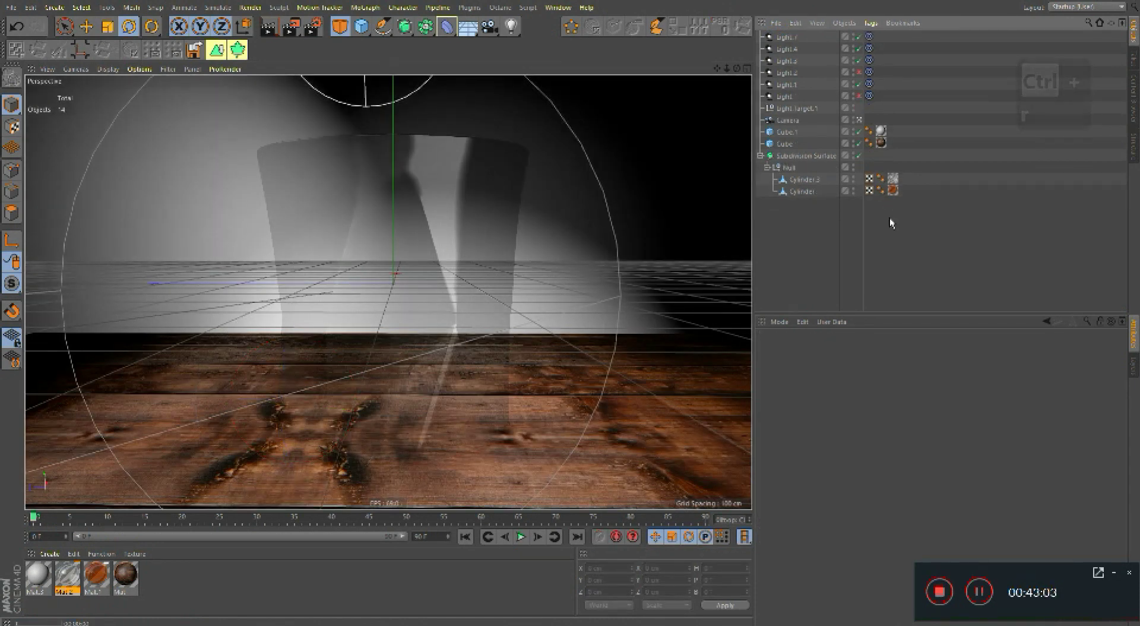
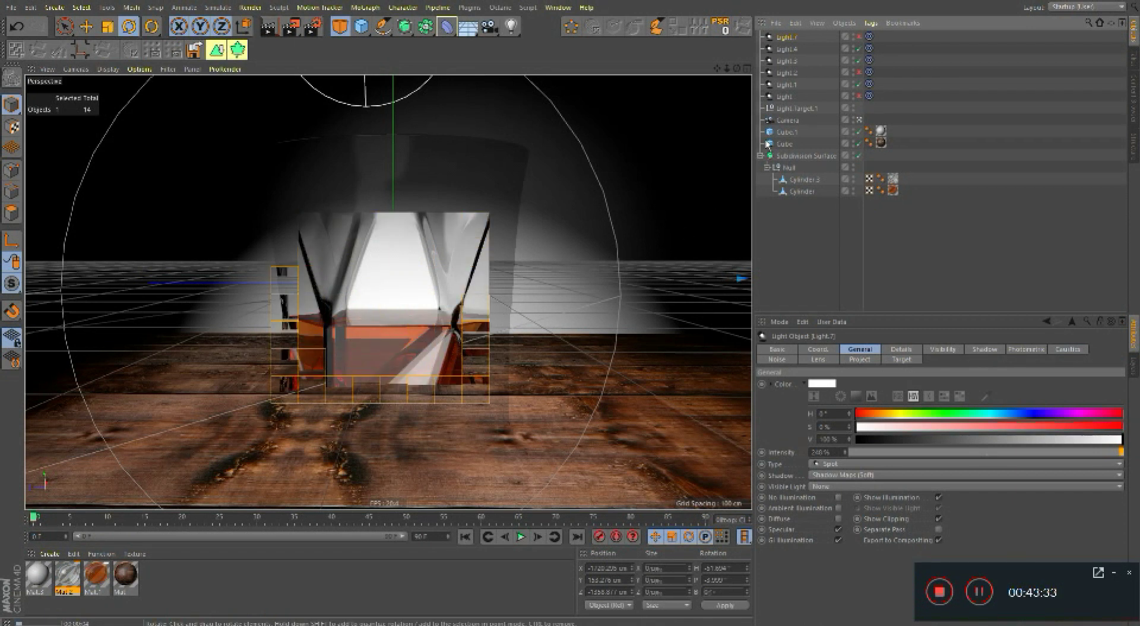
# Step: Give Light.7 a new Intensity value in the General tab and render the viewport
pyautogui.click(822, 44)
pyautogui.click(860, 54)
pyautogui.click(993, 456)
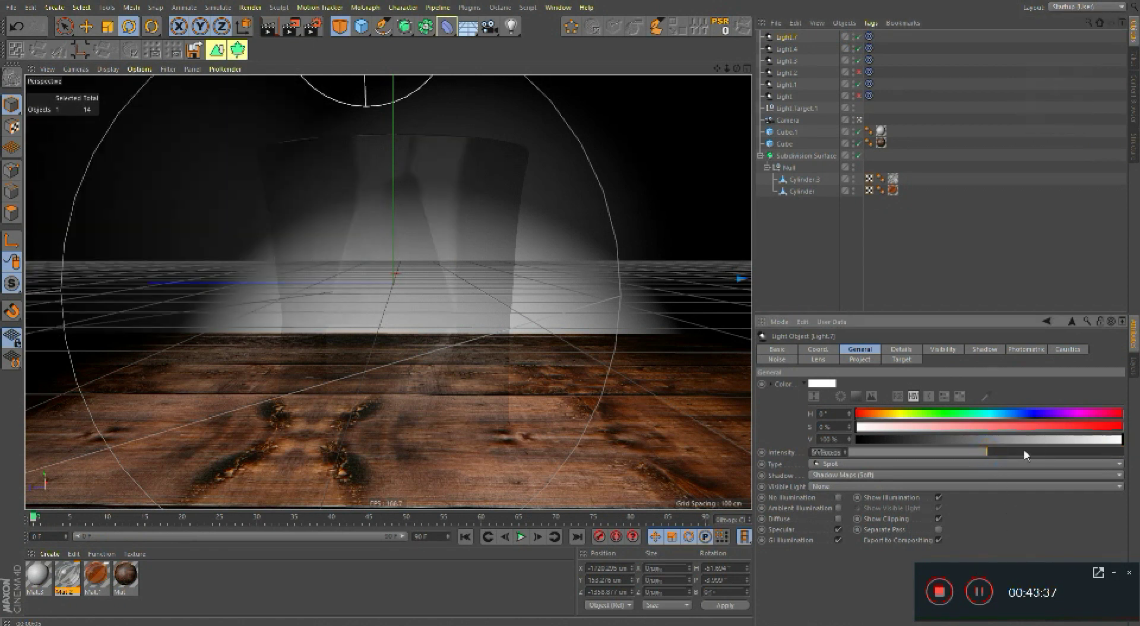
pyautogui.click(1056, 458)
pyautogui.press('ctrl+r')
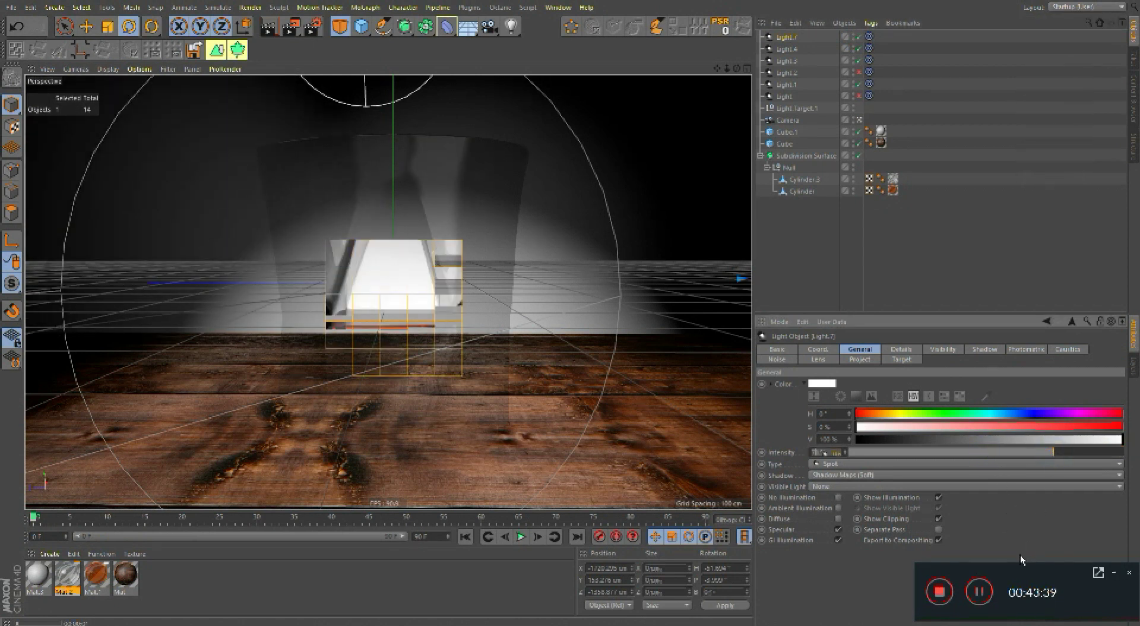
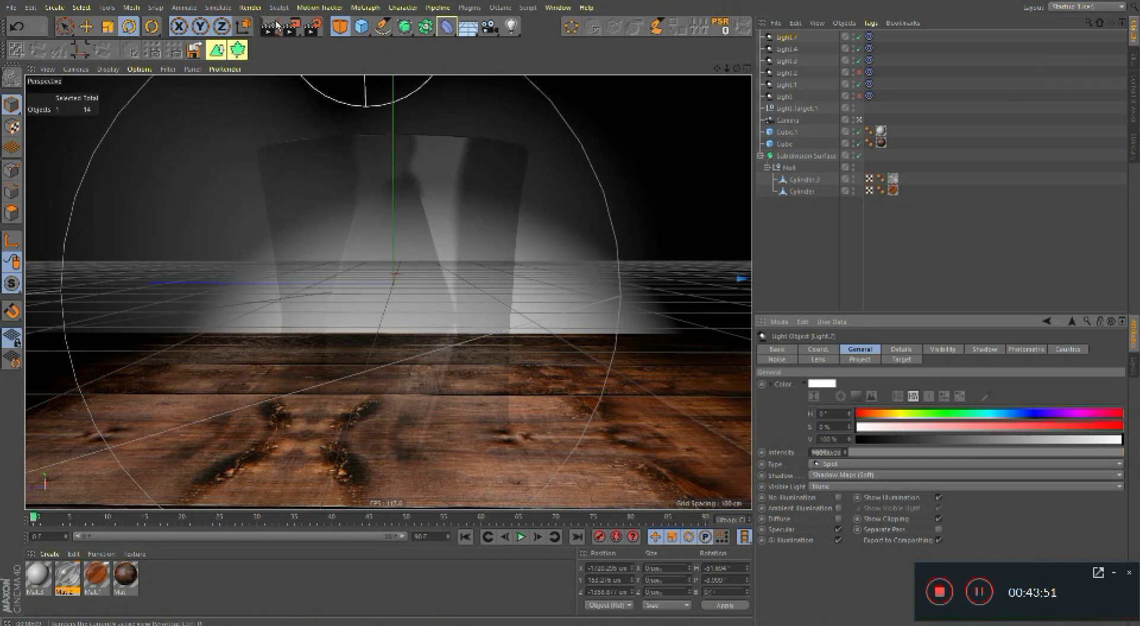
# Step: Switch the viewport display options to review the brightly lit amber glass render
pyautogui.click(280, 17)
pyautogui.click(275, 42)
pyautogui.click(274, 25)
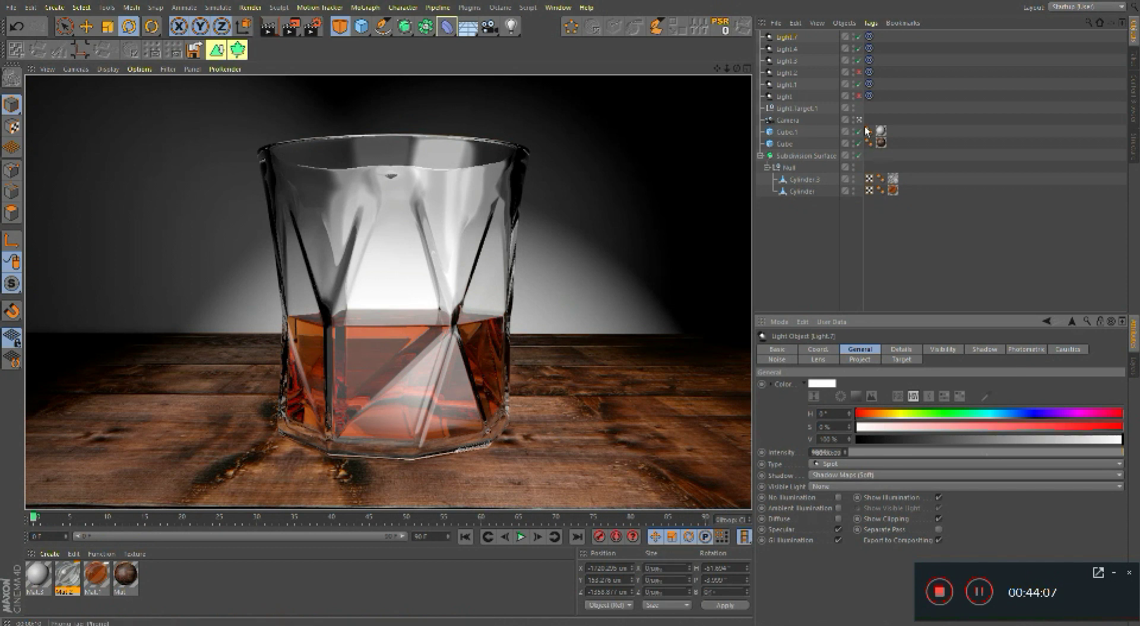
# Step: Add a Spot Light from the Light toolbar group and move it into place near the glass
pyautogui.click(862, 124)
pyautogui.rightClick(430, 309)
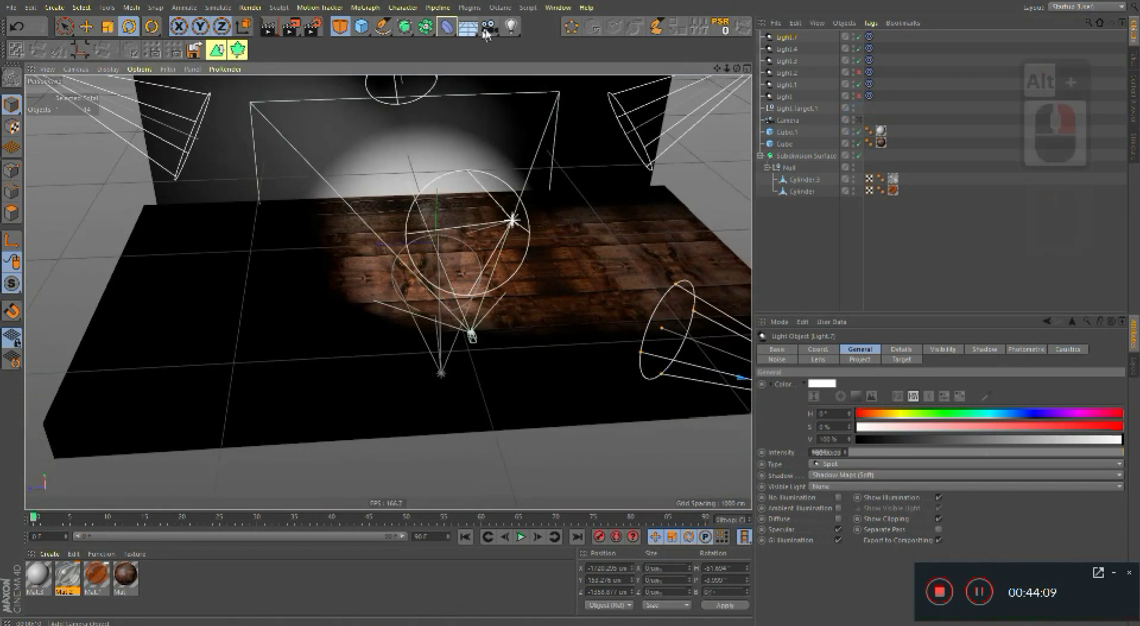
pyautogui.rightClick(518, 31)
pyautogui.click(803, 164)
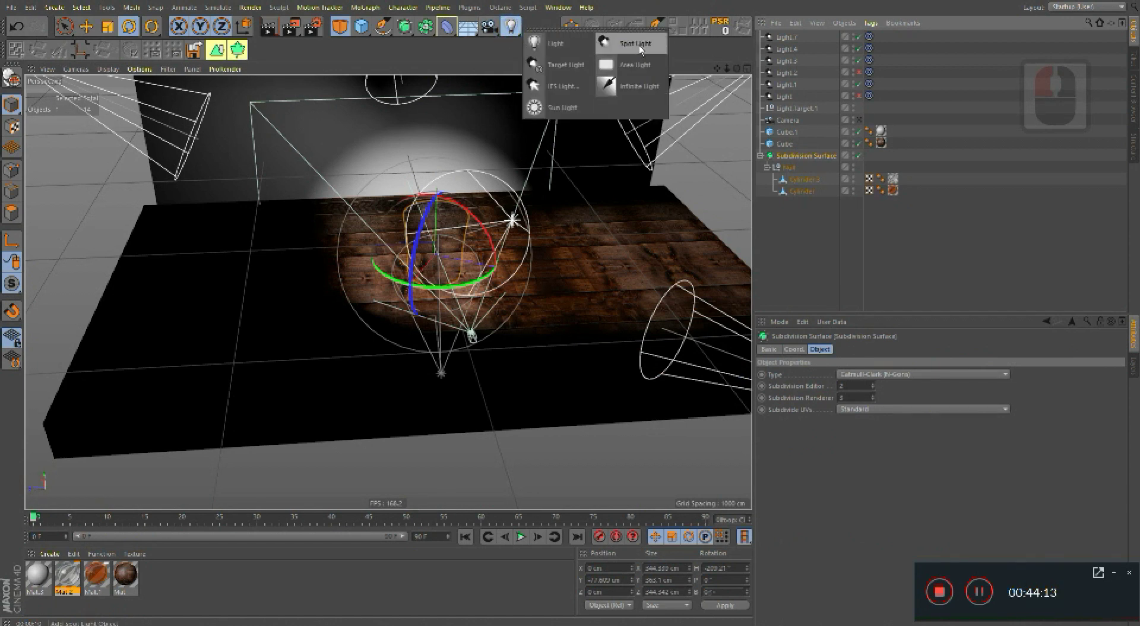
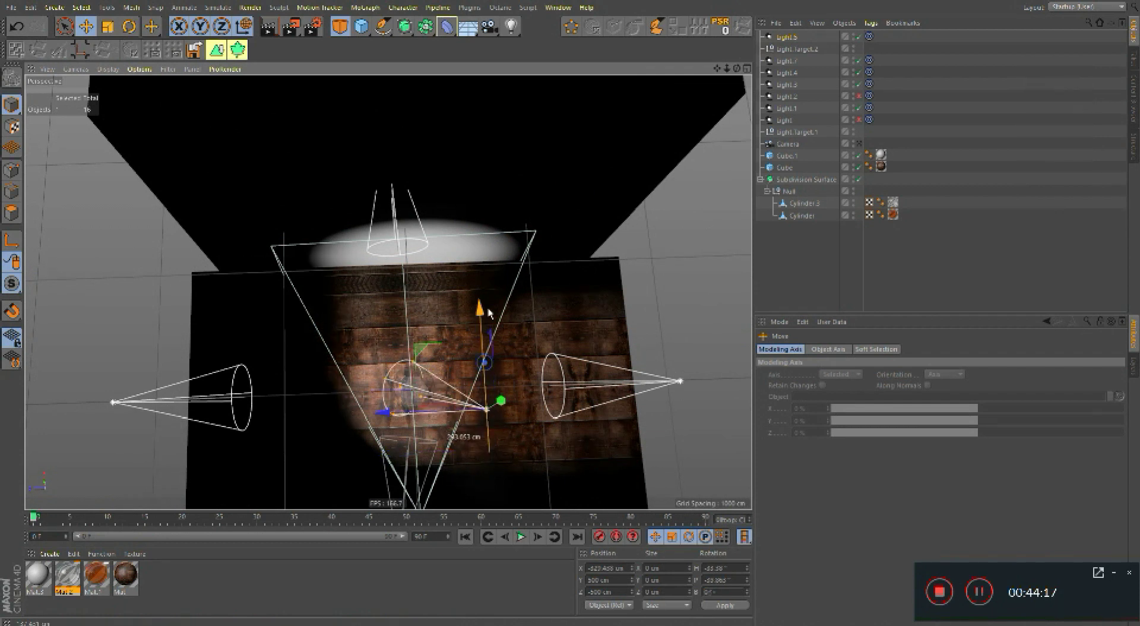
pyautogui.click(489, 316)
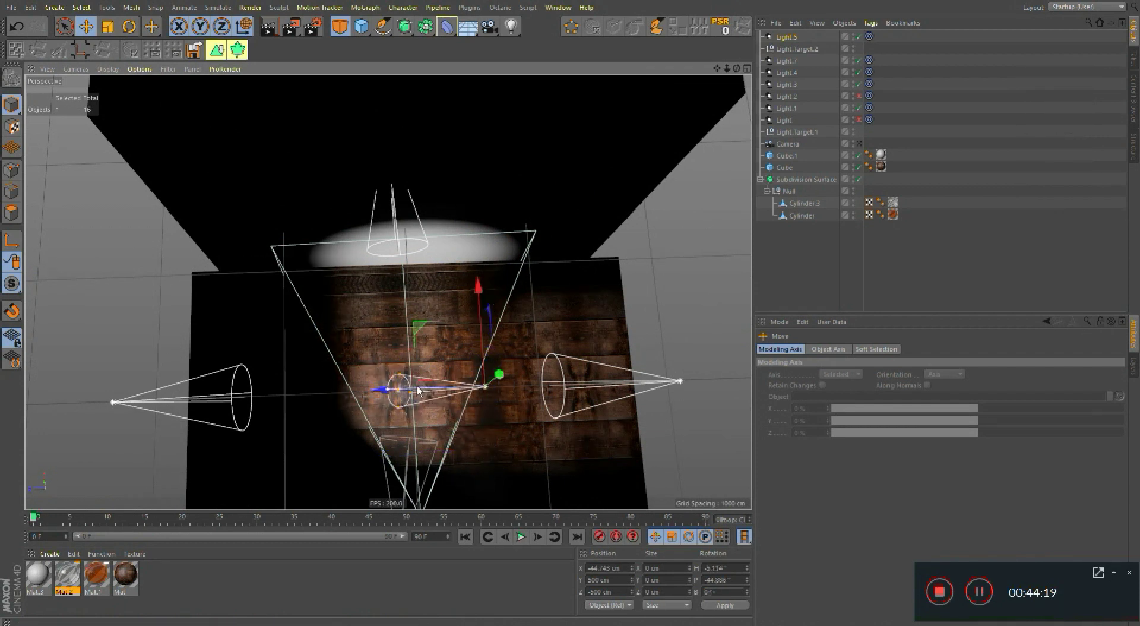
pyautogui.click(441, 386)
pyautogui.press('ctrl+z')
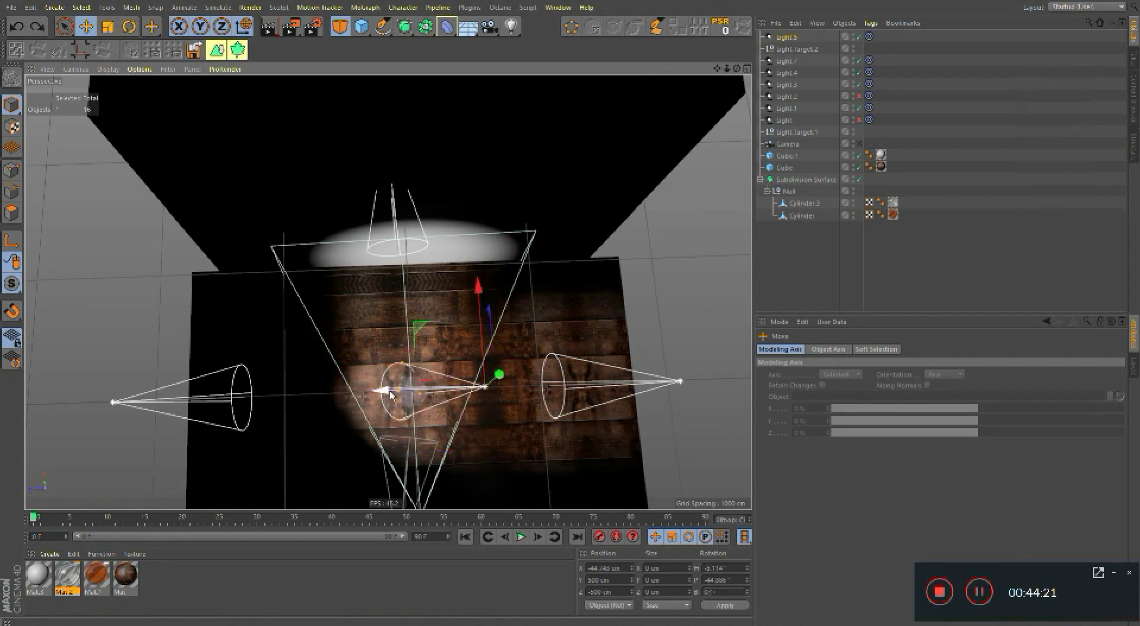
# Step: Duplicate three more spotlights up through Light.9, placing them in front of and left of the glass
pyautogui.click(495, 396)
pyautogui.middleClick(481, 304)
pyautogui.click(487, 359)
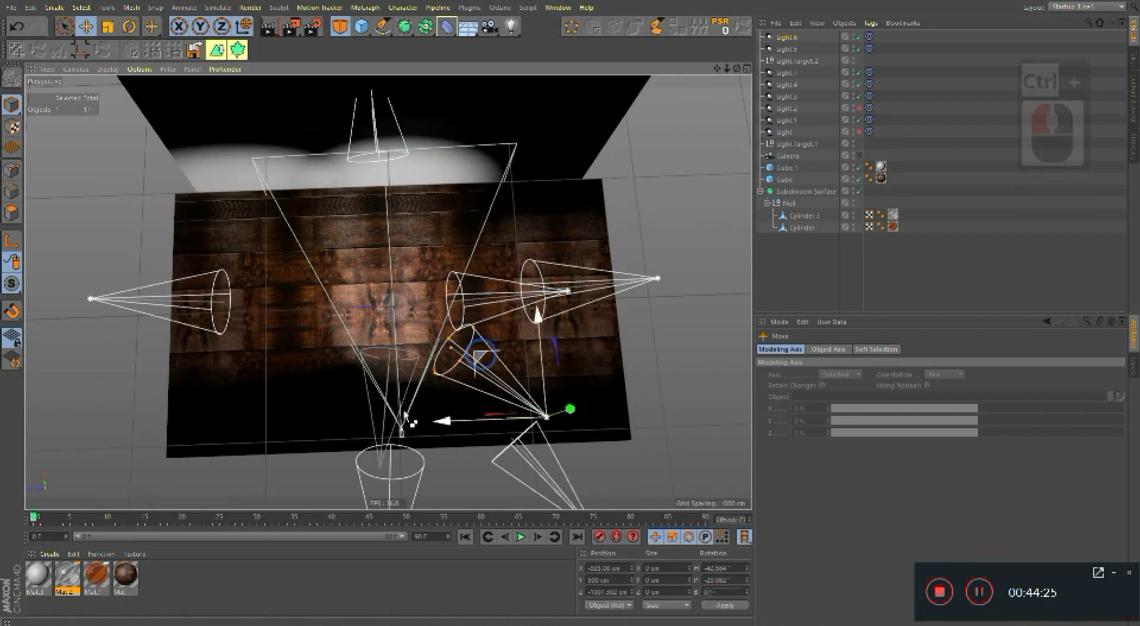
pyautogui.click(344, 424)
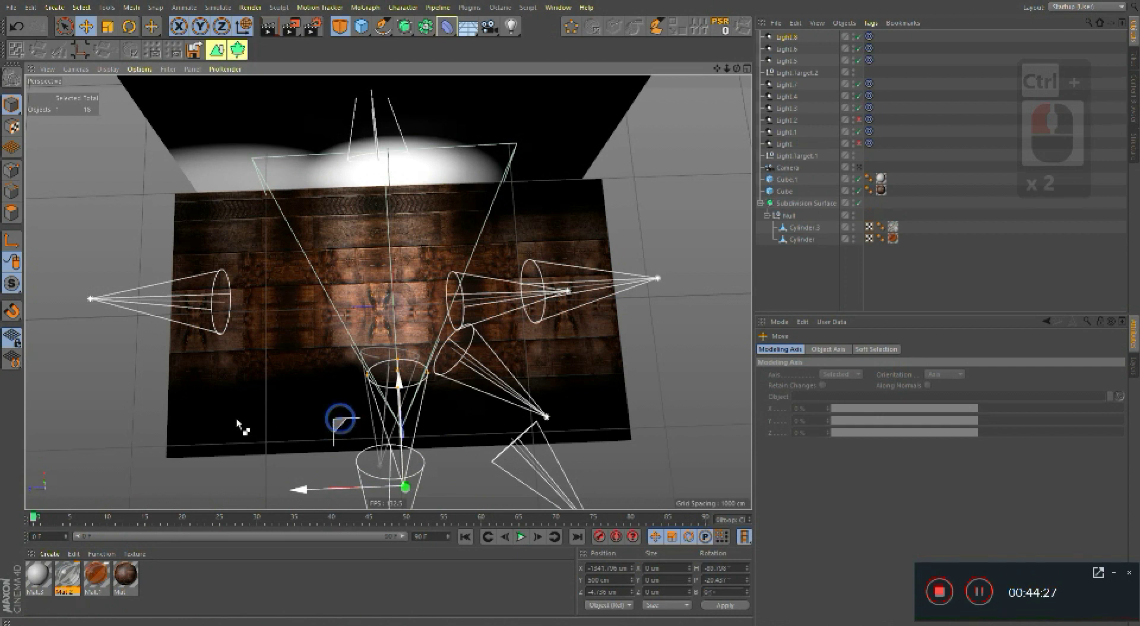
pyautogui.click(192, 374)
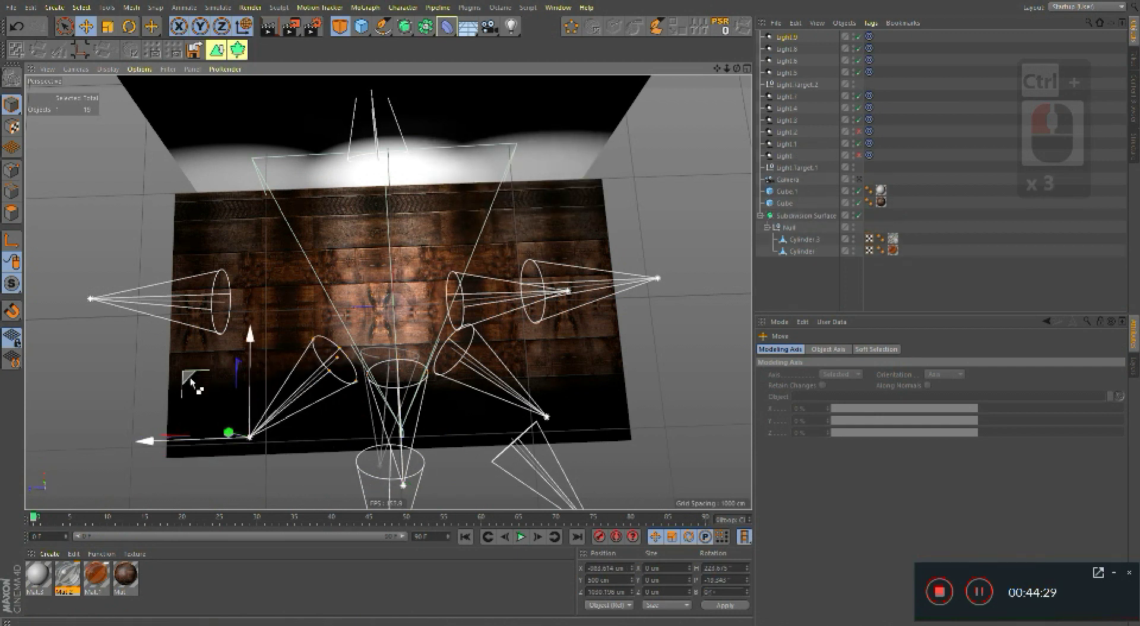